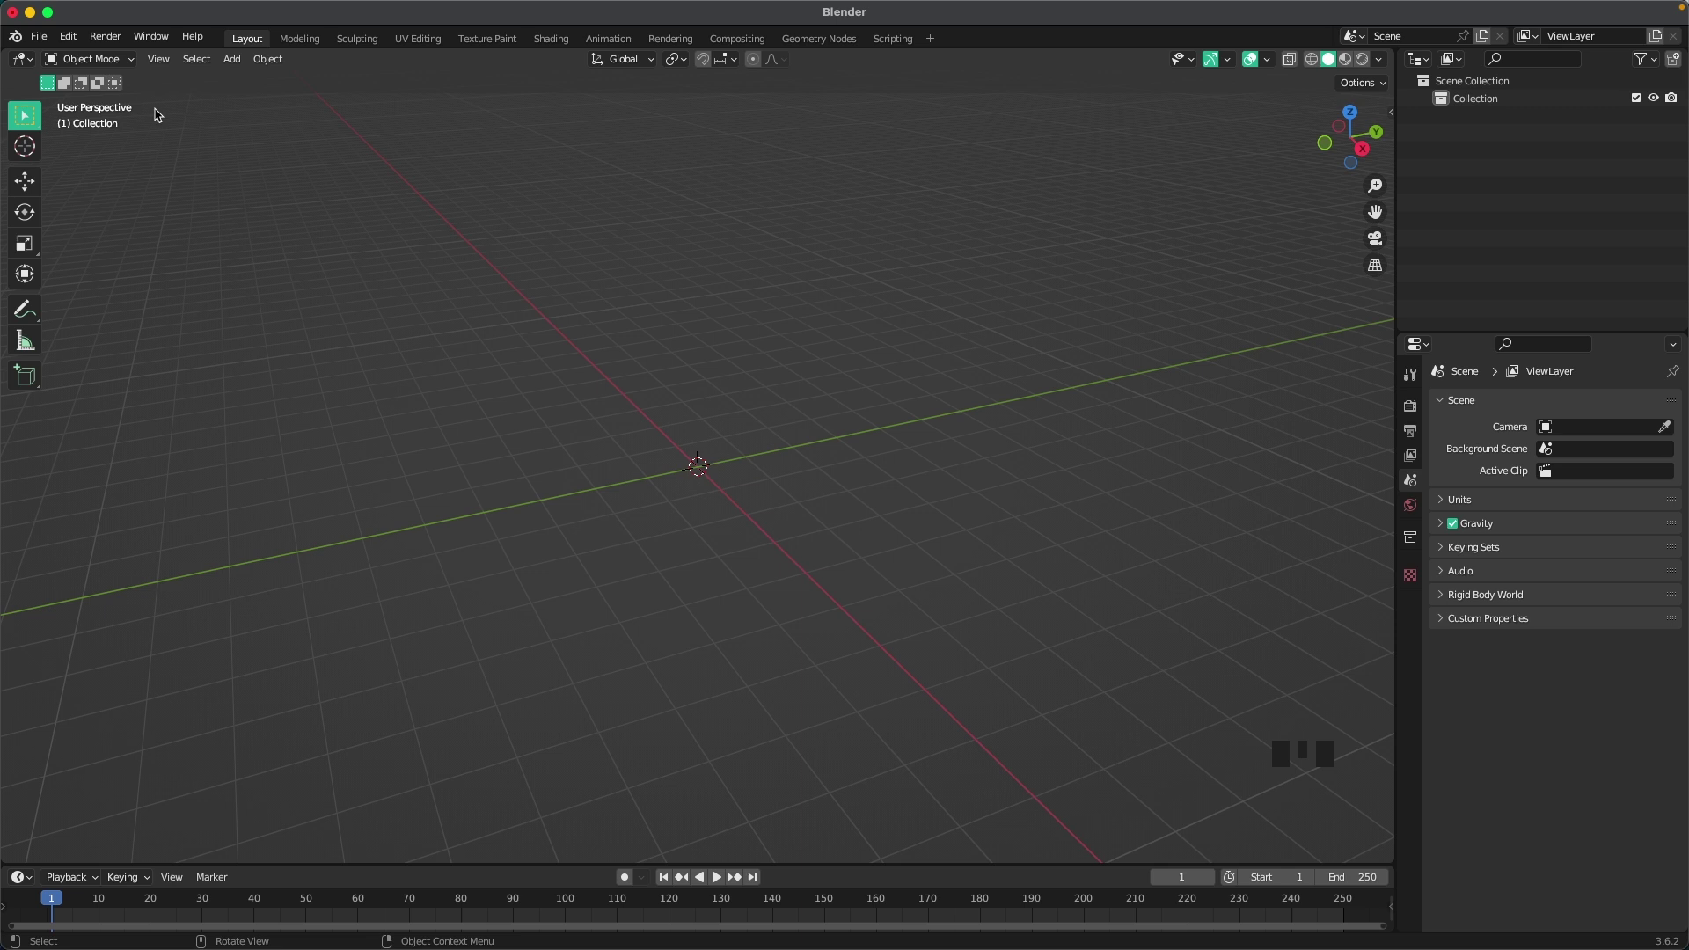
Step: Enable the Extra Objects add-ons in Preferences and browse the Mesh > Extras add menu
{"action": "left_click_drag", "start_coordinate": [79, 42], "coordinate": [28, 230]}
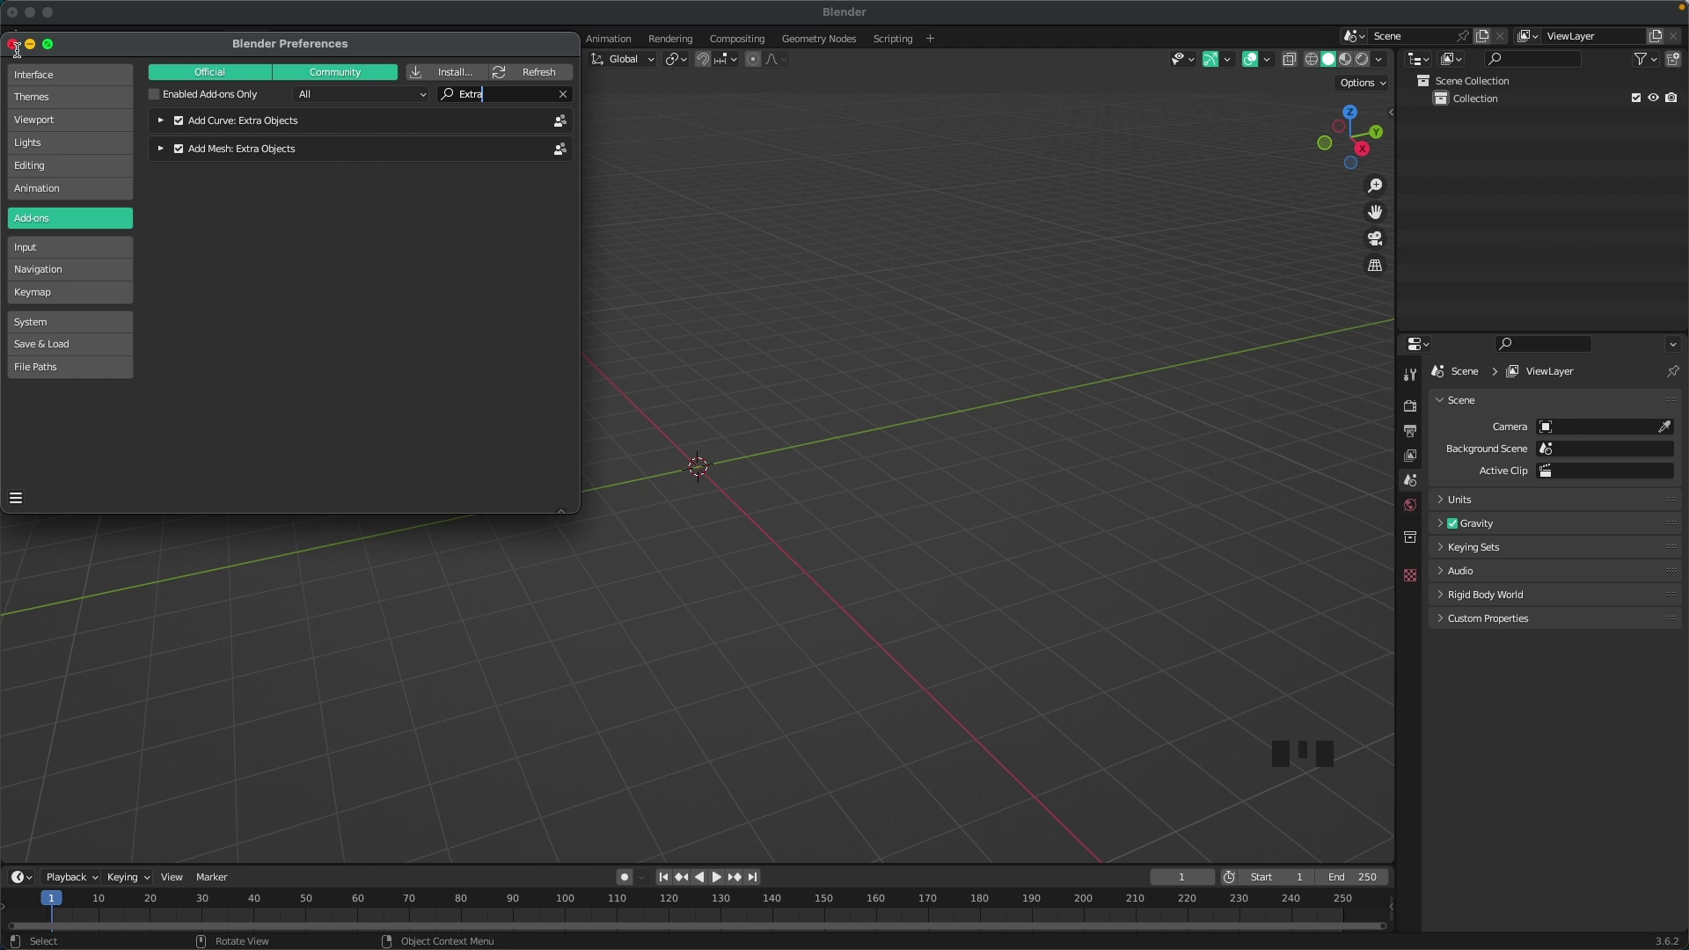
{"action": "left_click_drag", "start_coordinate": [582, 324], "coordinate": [606, 328]}
{"action": "left_click_drag", "start_coordinate": [606, 328], "coordinate": [740, 503]}
{"action": "scroll", "scroll_direction": "up", "scroll_amount": 3}
Step: Add a Simple Star mesh and frame it in the viewport
{"action": "key", "text": "shift+a"}
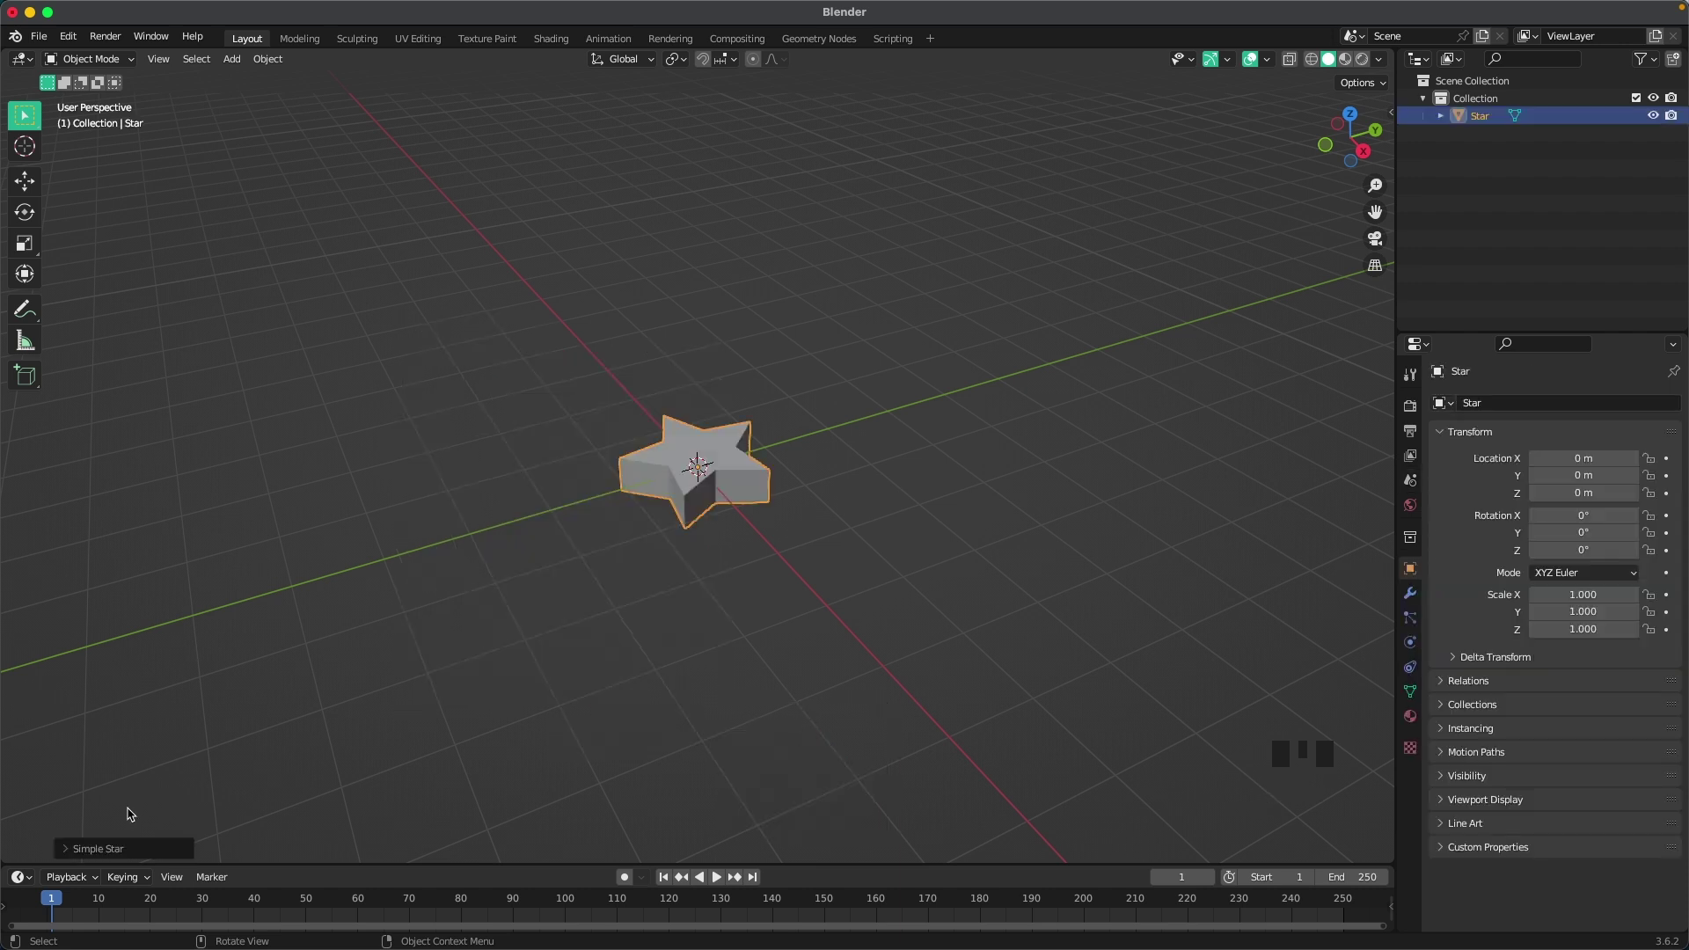
{"action": "left_click_drag", "start_coordinate": [123, 855], "coordinate": [618, 463]}
{"action": "scroll", "scroll_direction": "up", "scroll_amount": 3}
{"action": "scroll", "scroll_direction": "up", "scroll_amount": 3}
{"action": "left_click_drag", "start_coordinate": [788, 334], "coordinate": [735, 479]}
Step: Smooth the star with a Subdivision Surface modifier at render level 3 and begin scaling it in Edit Mode
{"action": "key", "text": "ctrl+3"}
{"action": "left_click_drag", "start_coordinate": [790, 486], "coordinate": [1417, 597]}
{"action": "left_click", "coordinate": [1417, 598]}
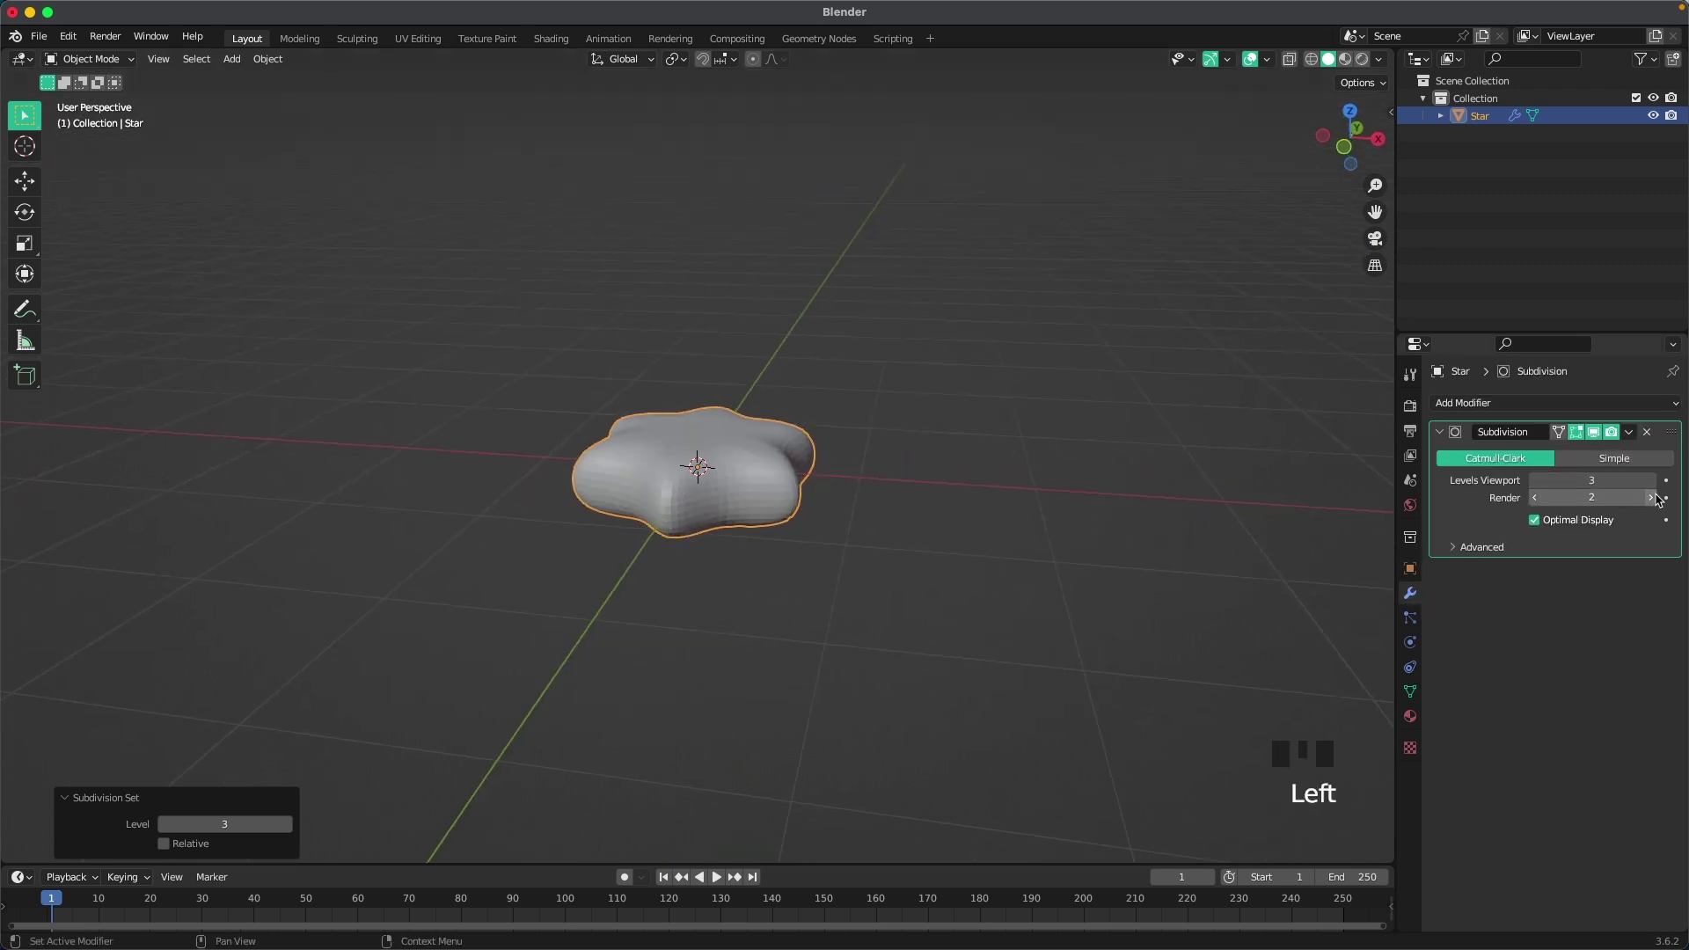
{"action": "left_click", "coordinate": [1658, 503]}
{"action": "left_click", "coordinate": [727, 474]}
{"action": "key", "text": "Tab"}
{"action": "key", "text": "s"}
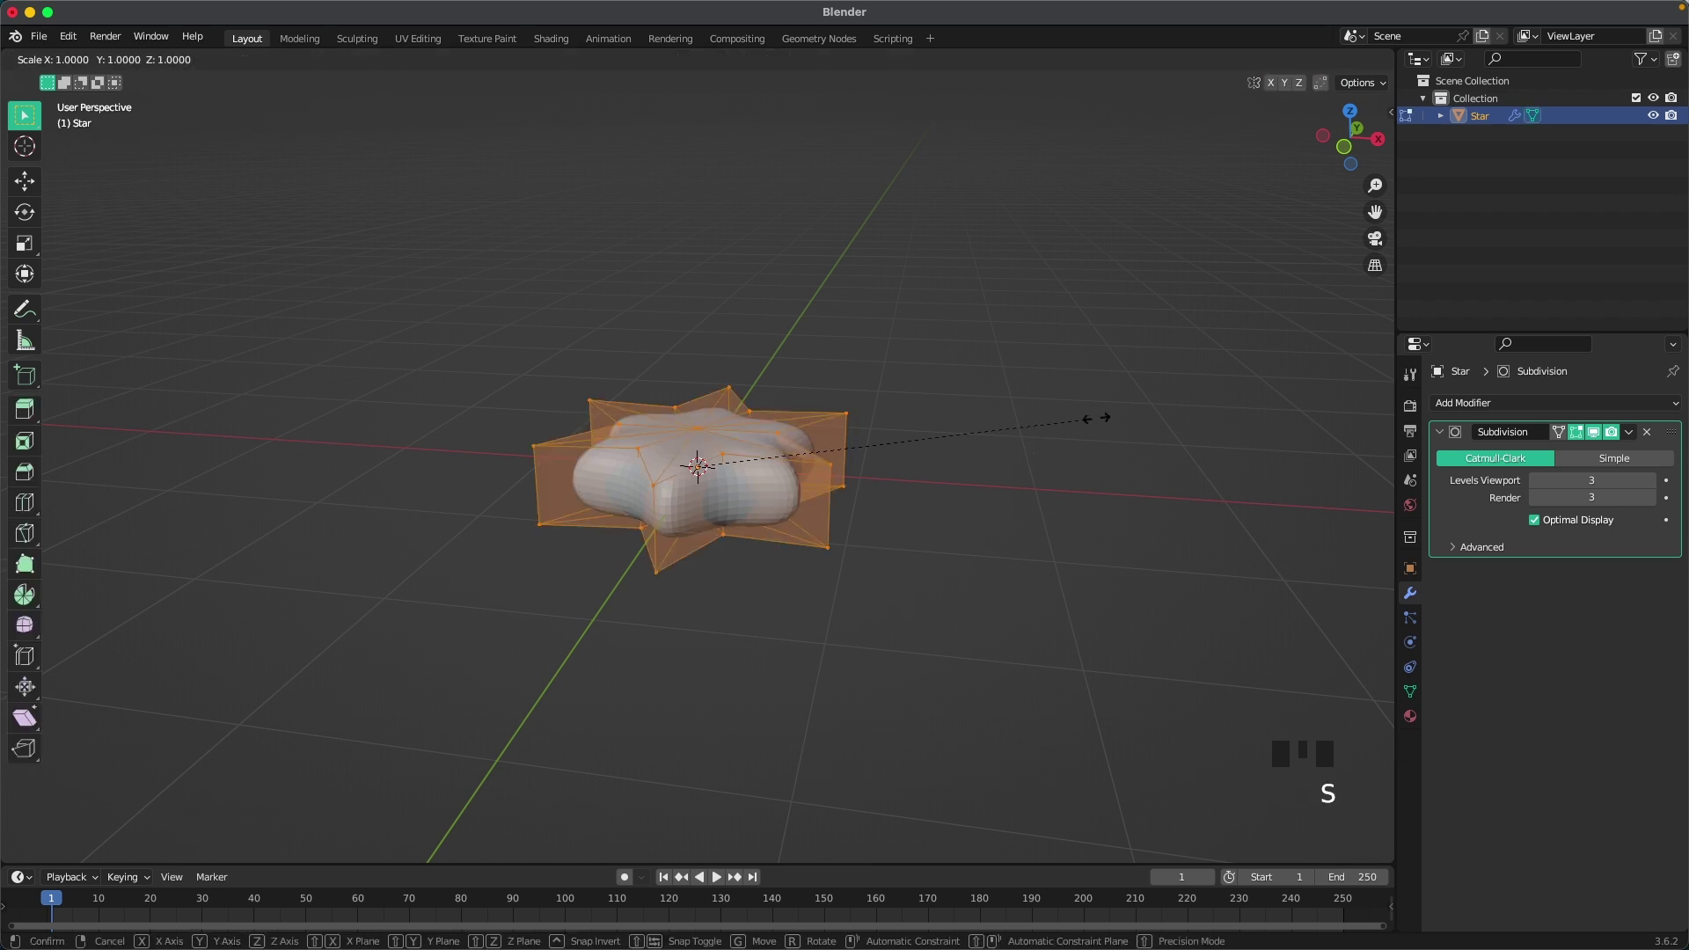
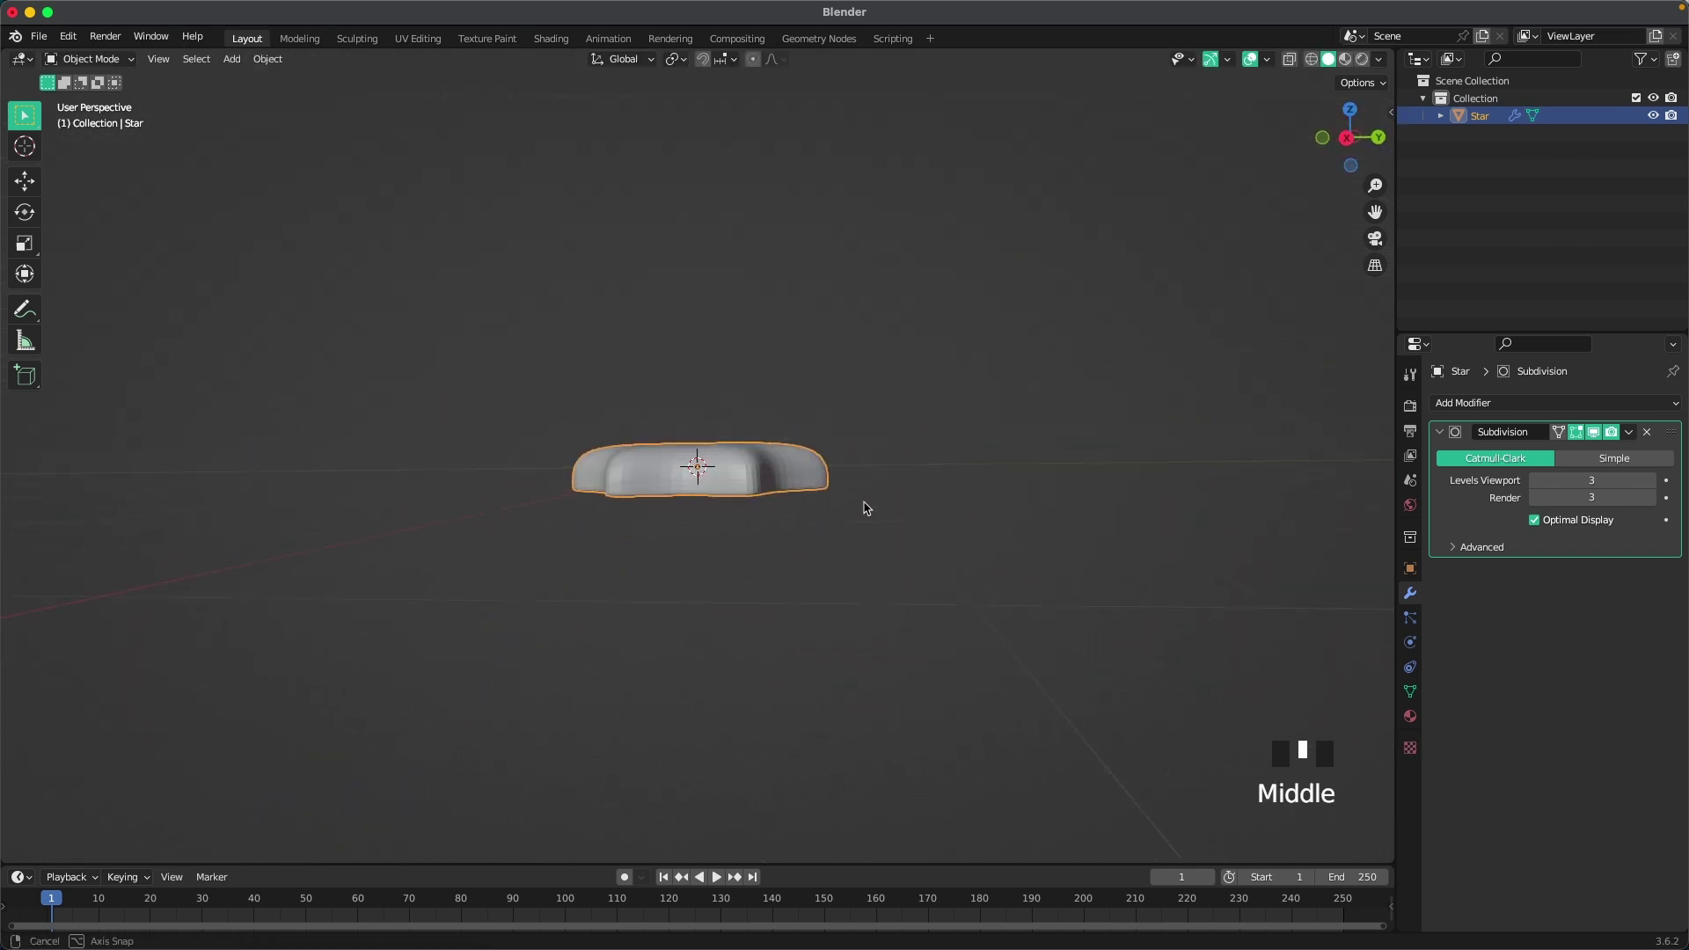
Step: Flatten the star along Z and inset its top face into a puffy cookie
{"action": "key", "text": "Tab"}
{"action": "key", "text": "a"}
{"action": "key", "text": "s"}
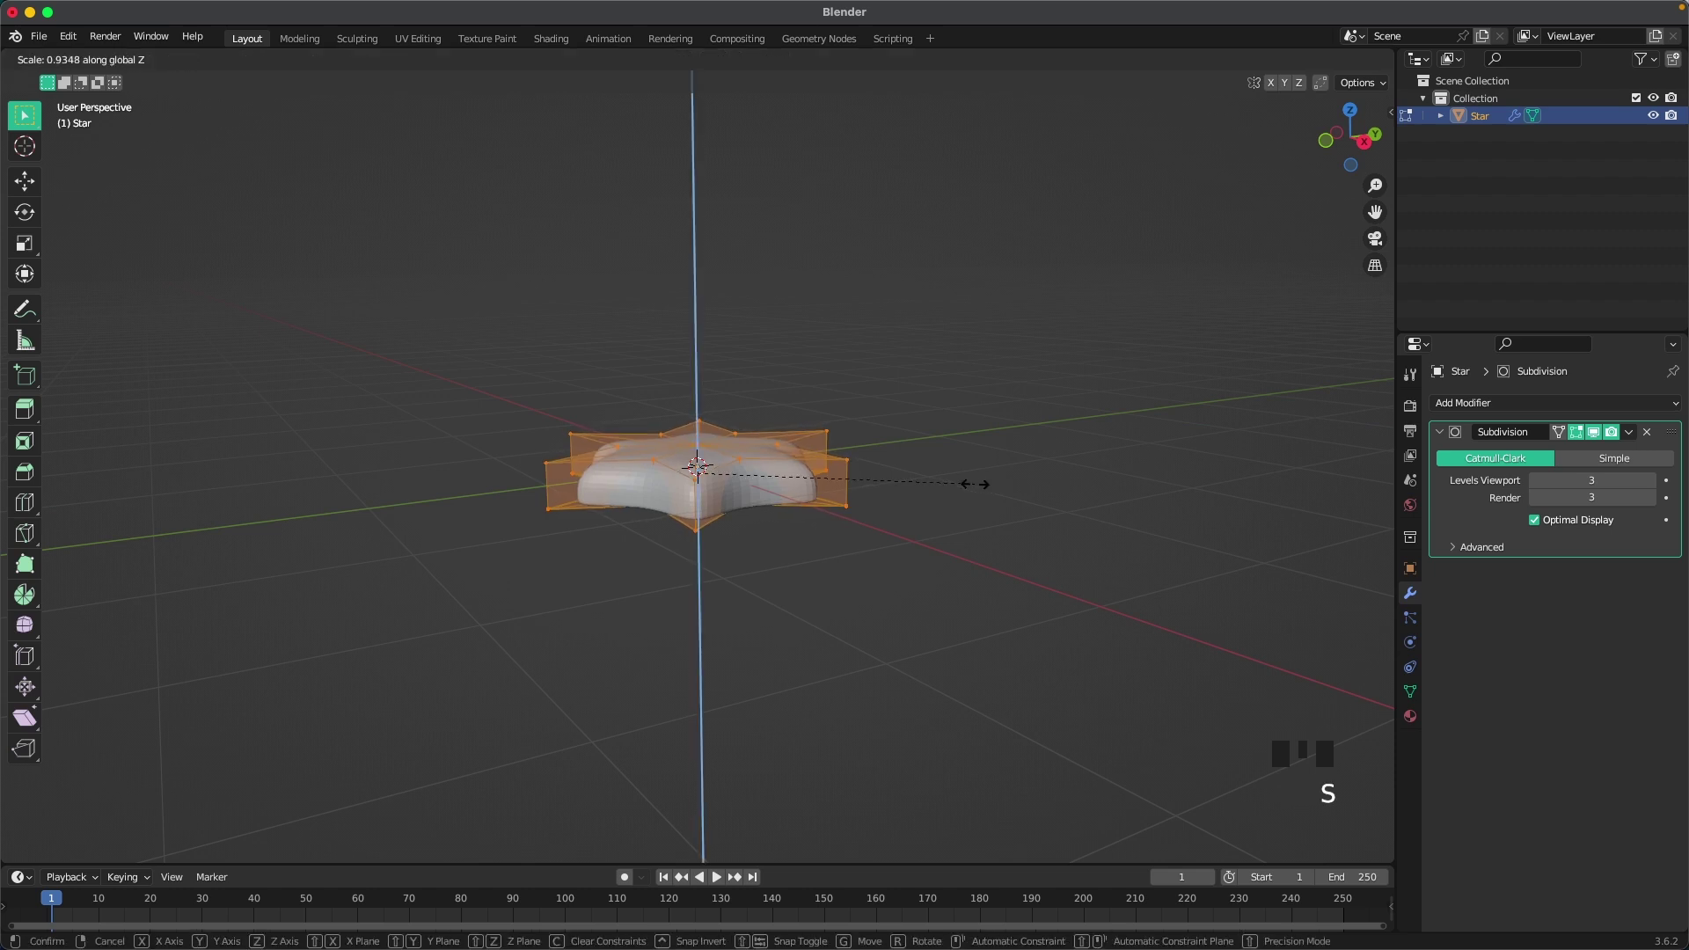
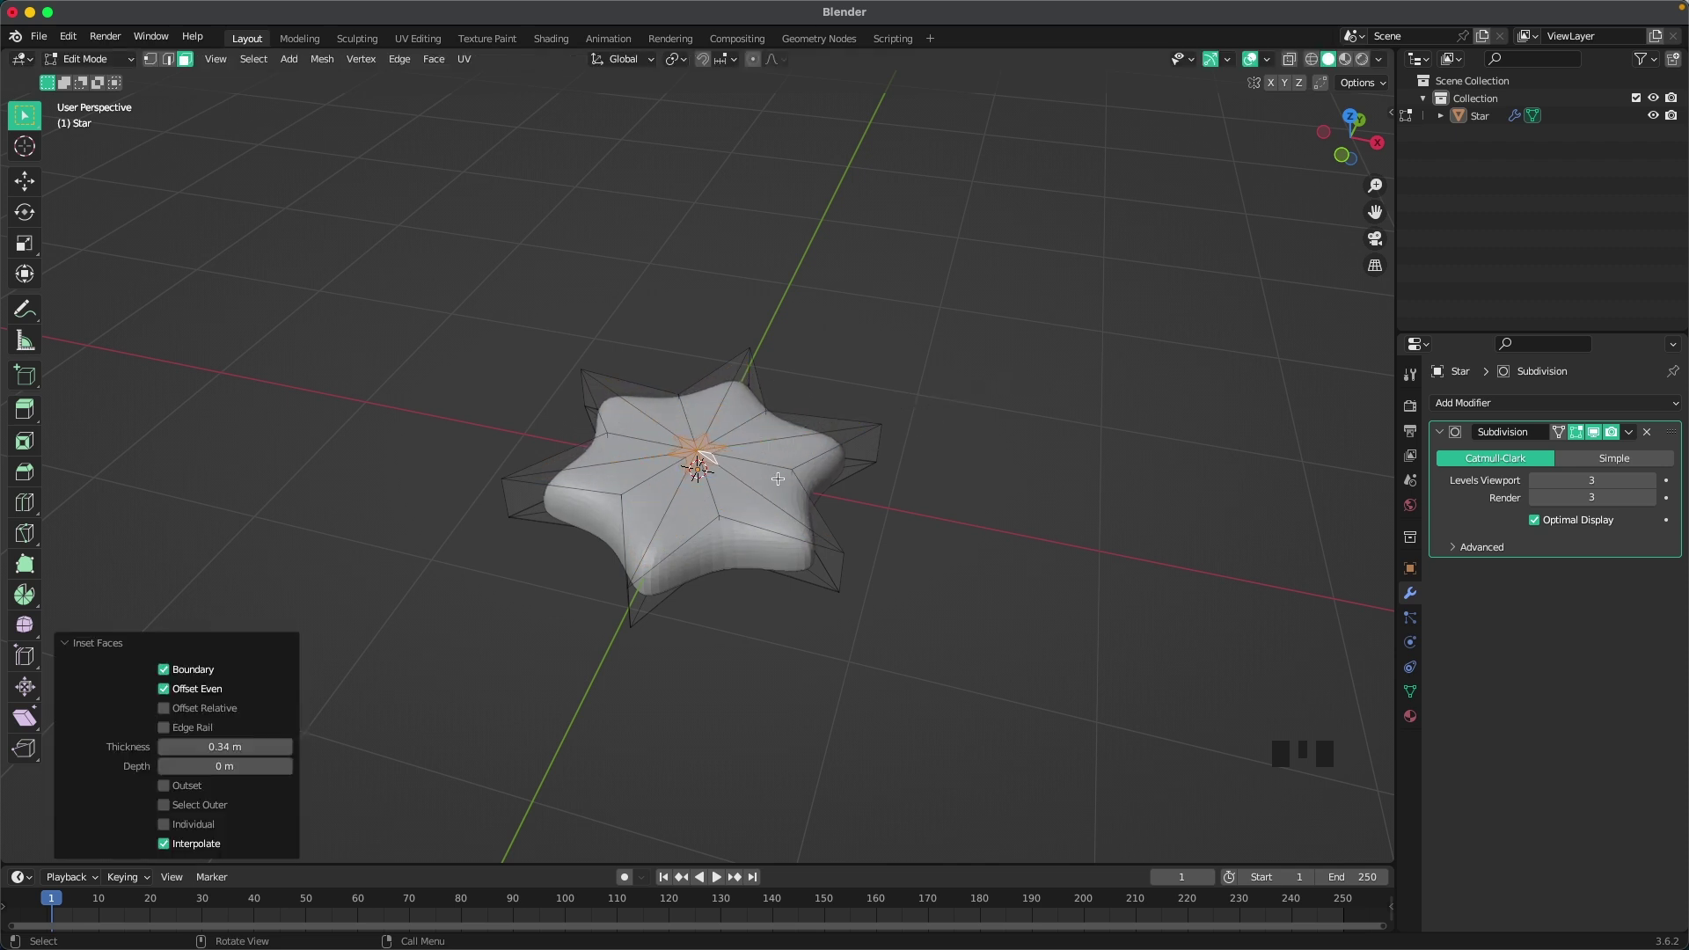
{"action": "key", "text": "r"}
{"action": "key", "text": "Tab"}
{"action": "middle_click", "coordinate": [1028, 468]}
{"action": "key", "text": "Tab"}
{"action": "key", "text": "Tab"}
Step: Return to Object Mode and inspect the rounded cookie from several angles
{"action": "left_click_drag", "start_coordinate": [998, 478], "coordinate": [749, 464]}
{"action": "left_click", "coordinate": [749, 464]}
{"action": "left_click_drag", "start_coordinate": [748, 465], "coordinate": [973, 483]}
{"action": "left_click", "coordinate": [974, 483]}
{"action": "left_click_drag", "start_coordinate": [903, 484], "coordinate": [952, 418]}
{"action": "scroll", "scroll_direction": "up", "scroll_amount": 3}
{"action": "left_click_drag", "start_coordinate": [784, 463], "coordinate": [816, 483]}
{"action": "scroll", "scroll_direction": "down", "scroll_amount": 3}
{"action": "scroll", "scroll_direction": "down", "scroll_amount": 3}
{"action": "left_click", "coordinate": [726, 435]}
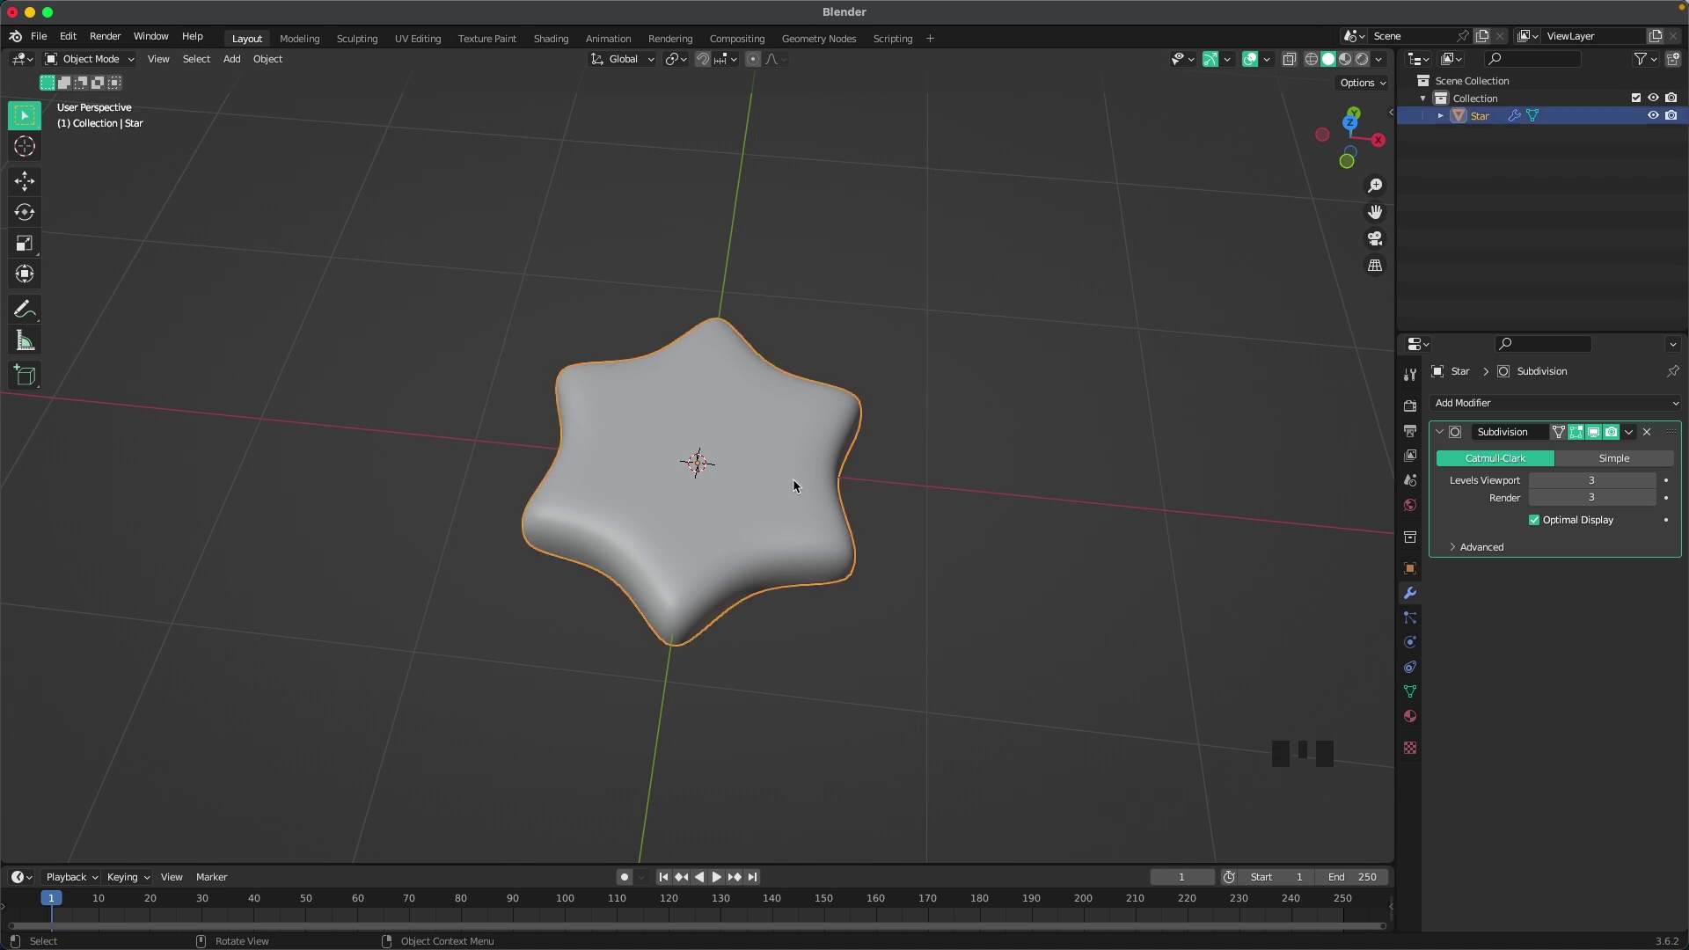
Step: Duplicate the star upward as an edges-only outline and select the copy Star.001
{"action": "key", "text": "`"}
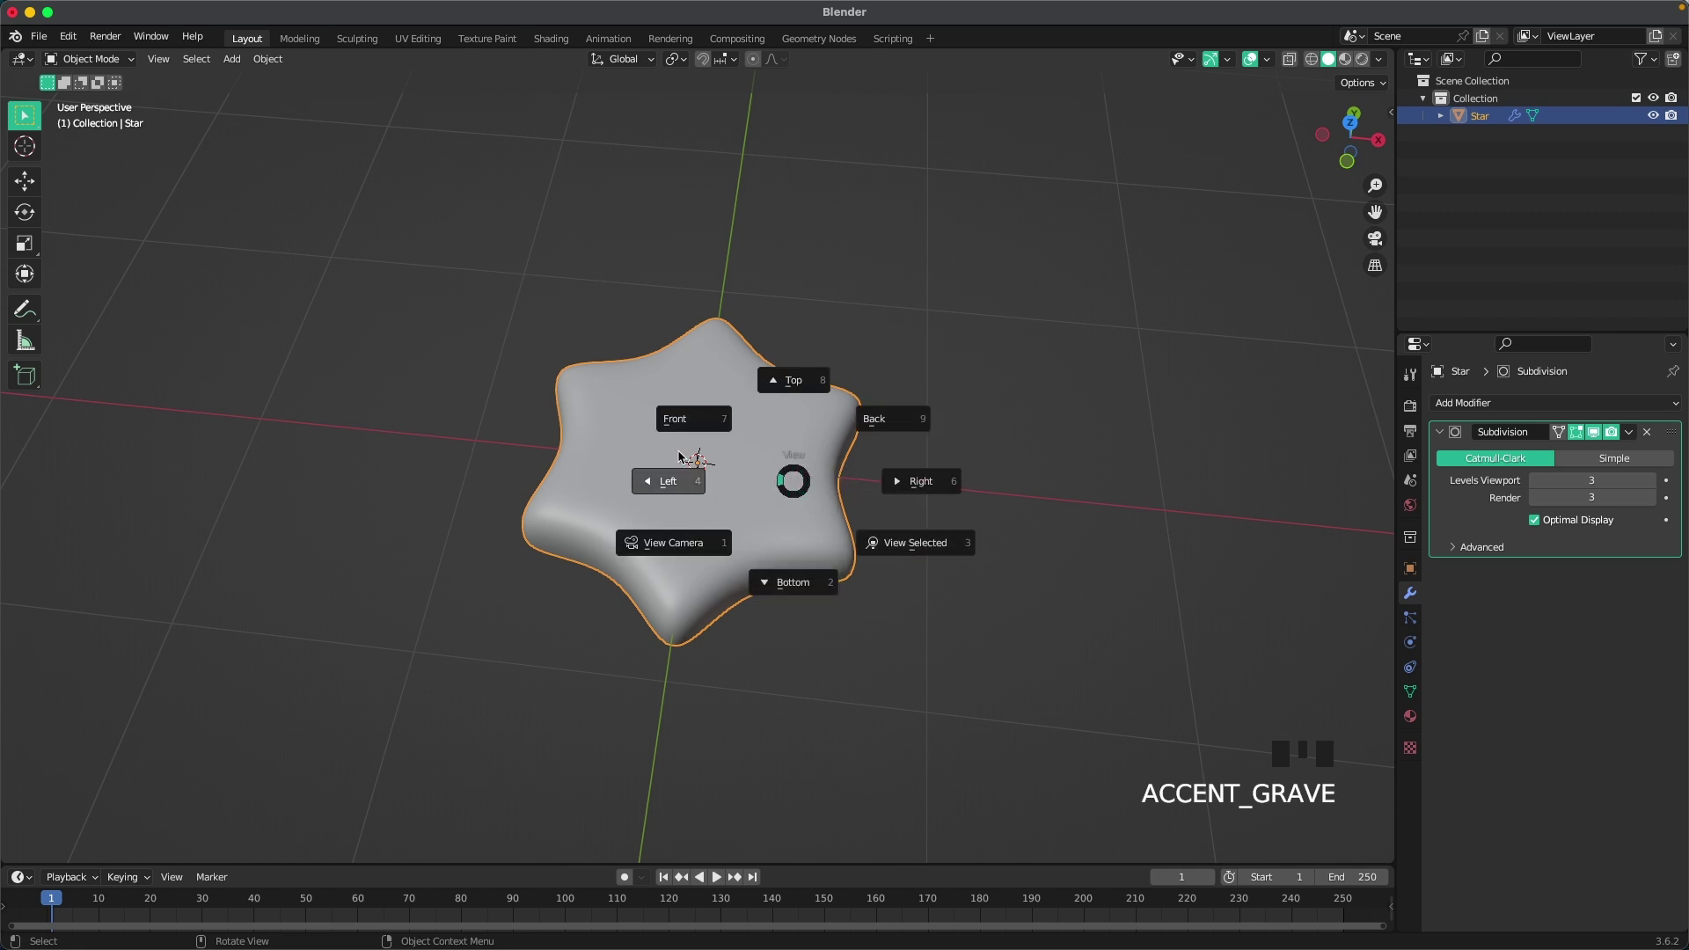
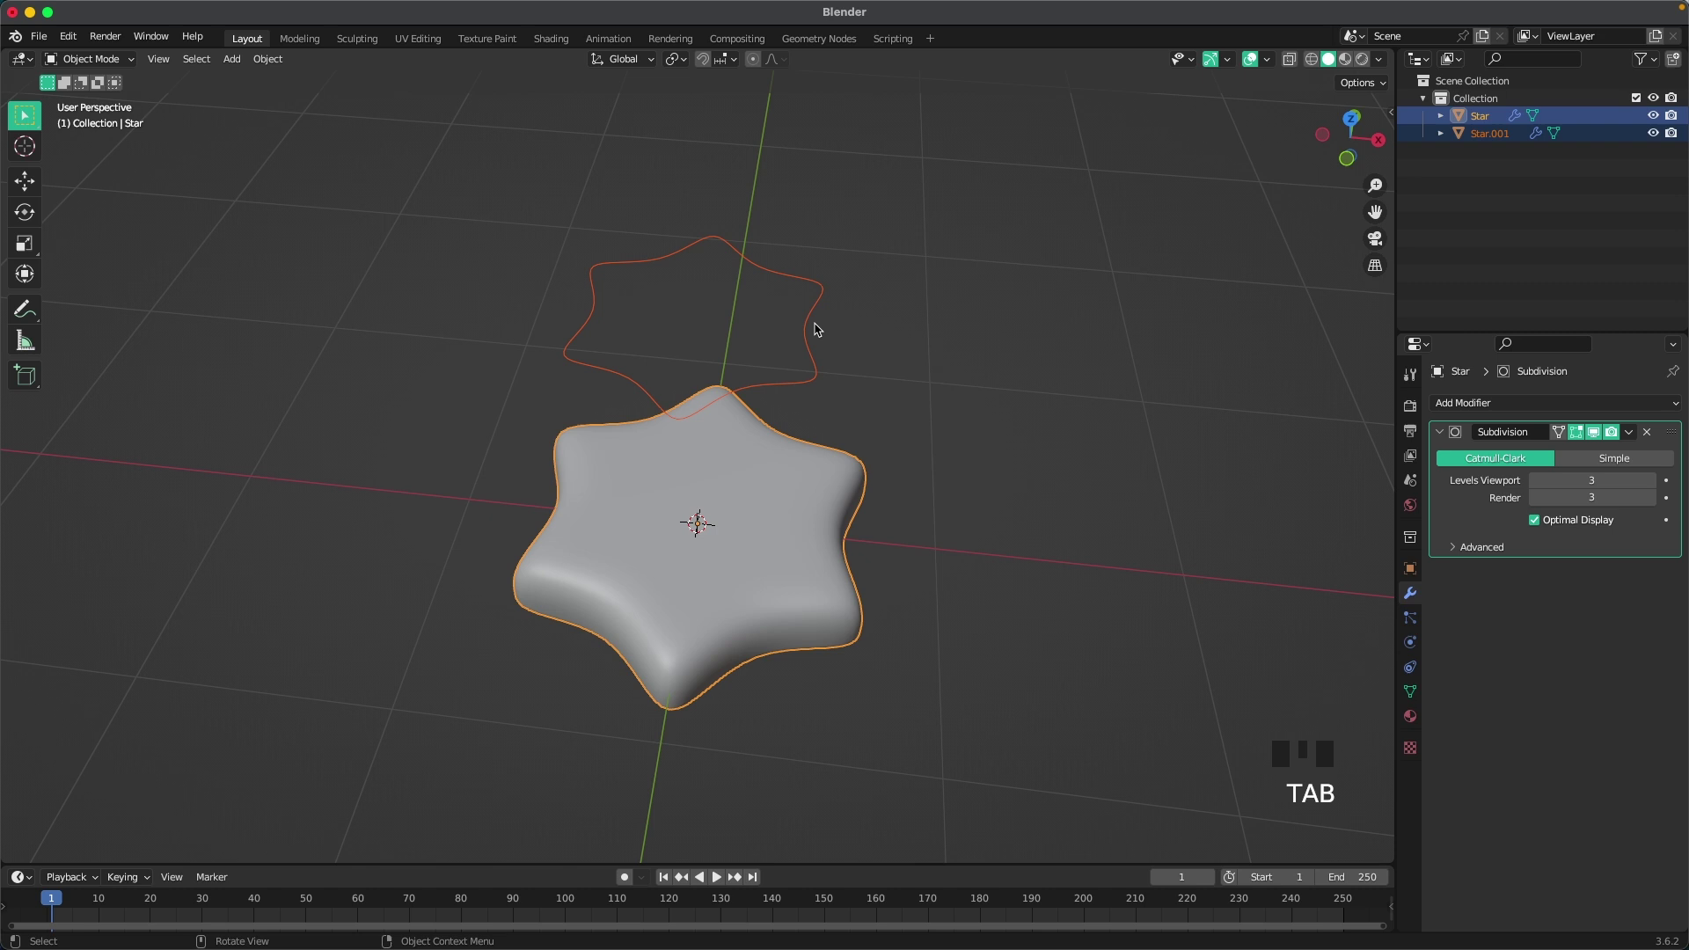
{"action": "left_click", "coordinate": [817, 324]}
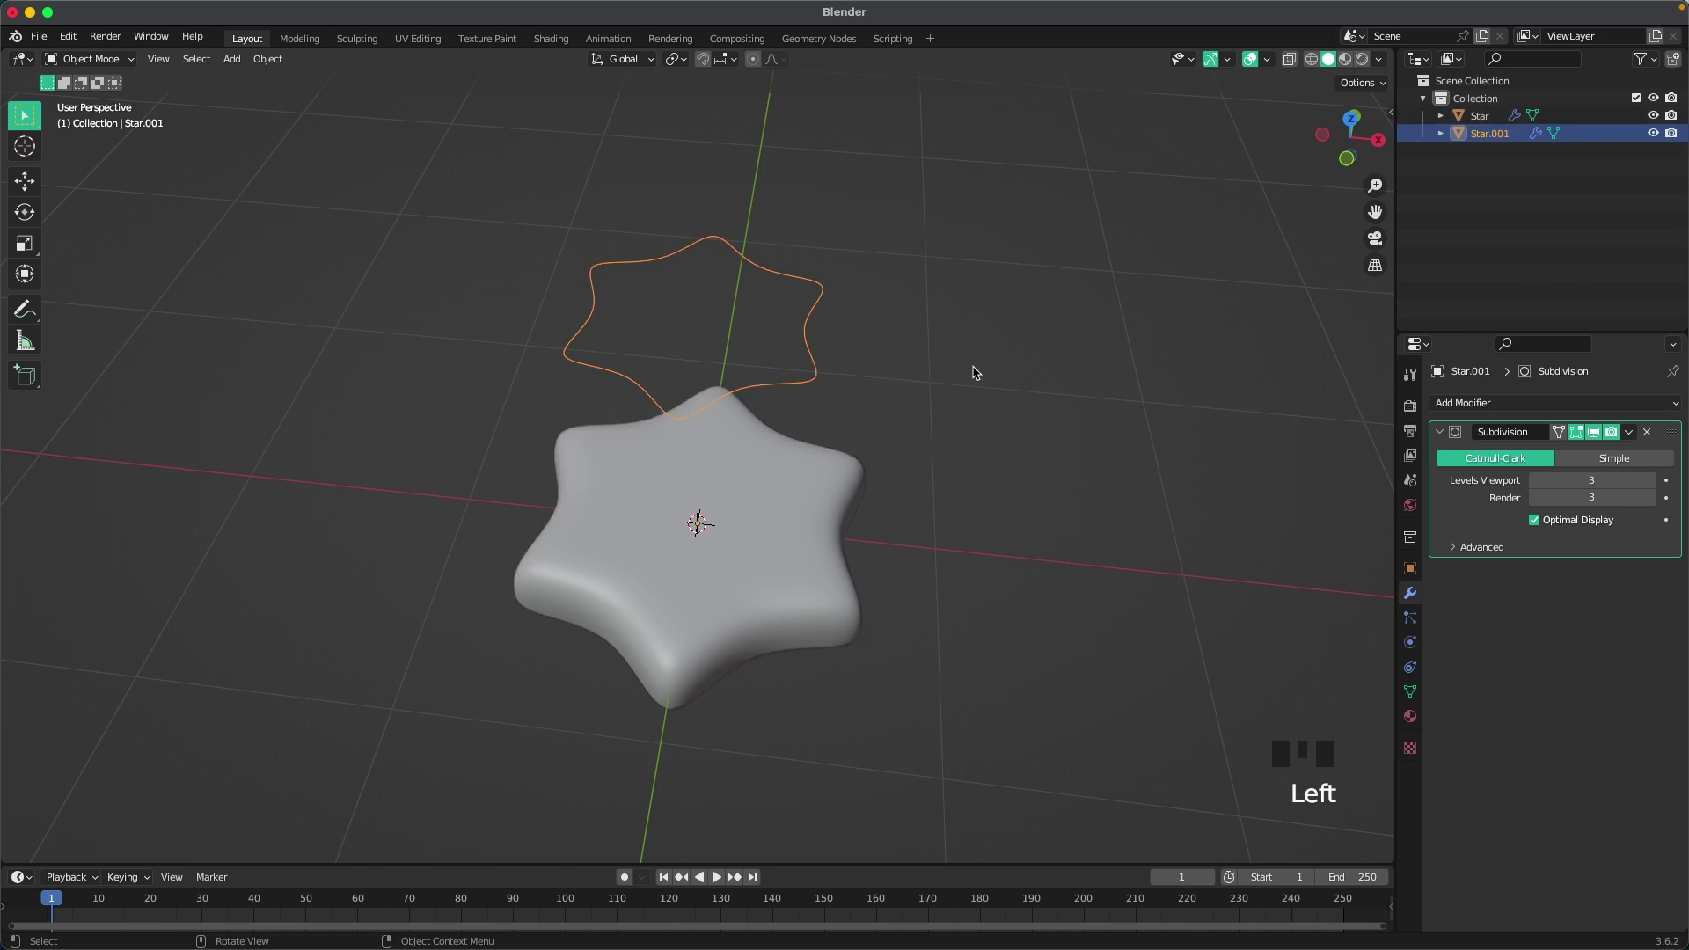
Step: Give Star.001 a Skin modifier so its outline becomes a rounded tube
{"action": "key", "text": "Tab"}
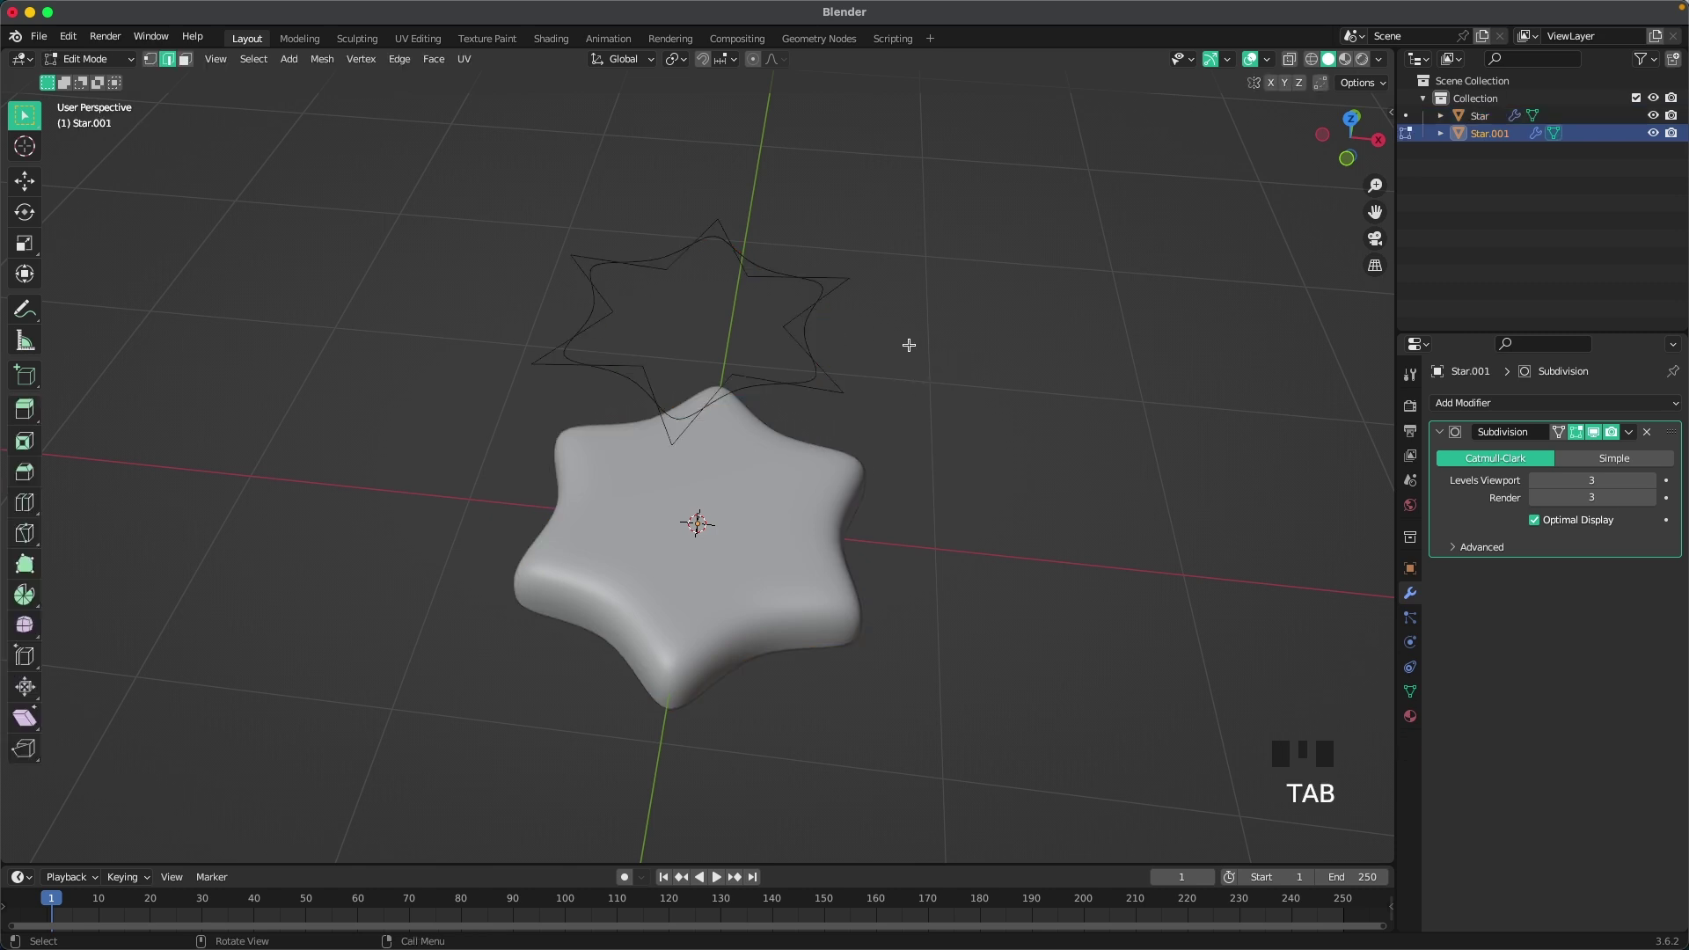
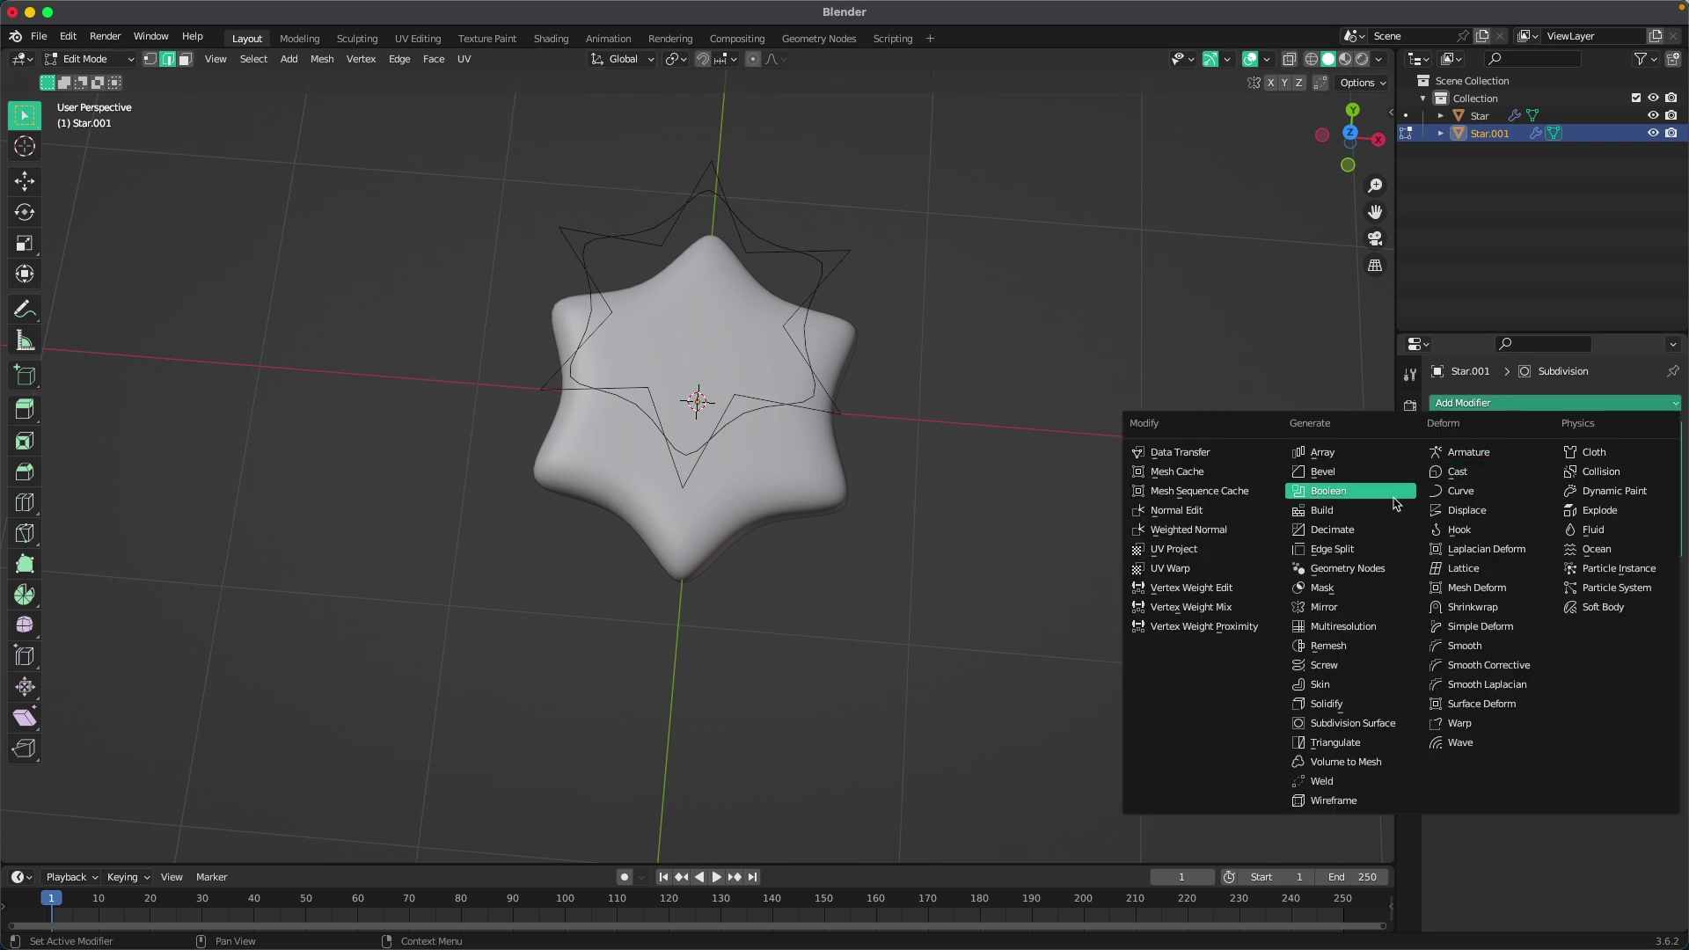
{"action": "left_click_drag", "start_coordinate": [1333, 694], "coordinate": [1672, 579]}
{"action": "left_click_drag", "start_coordinate": [1674, 576], "coordinate": [1633, 428]}
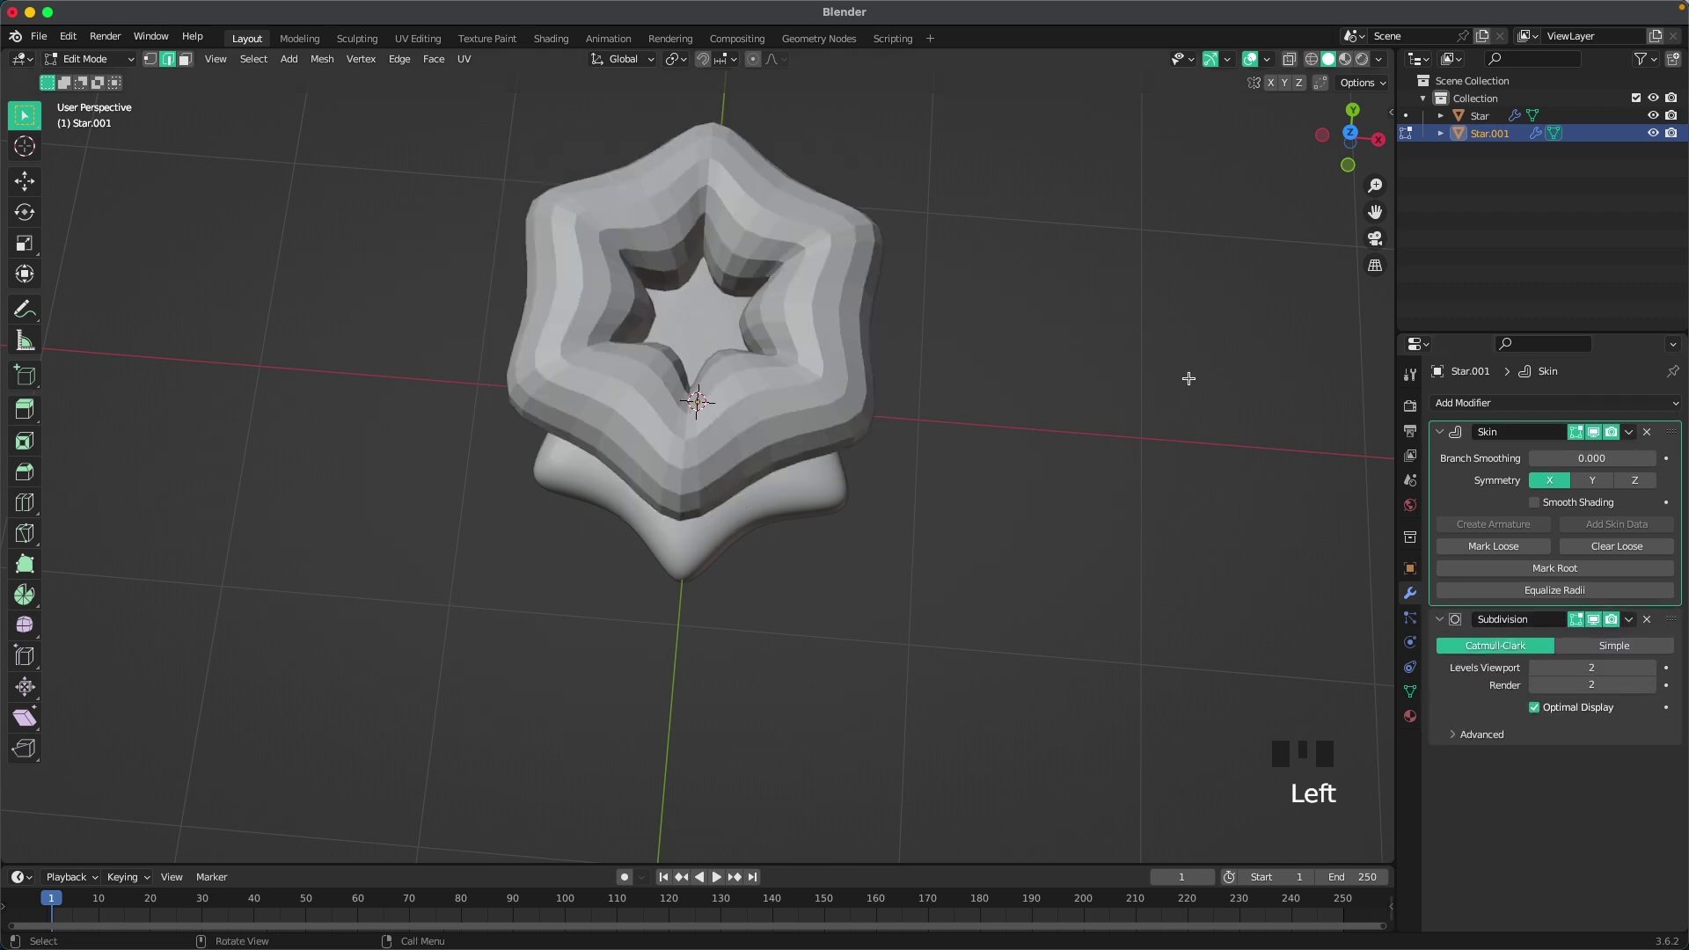
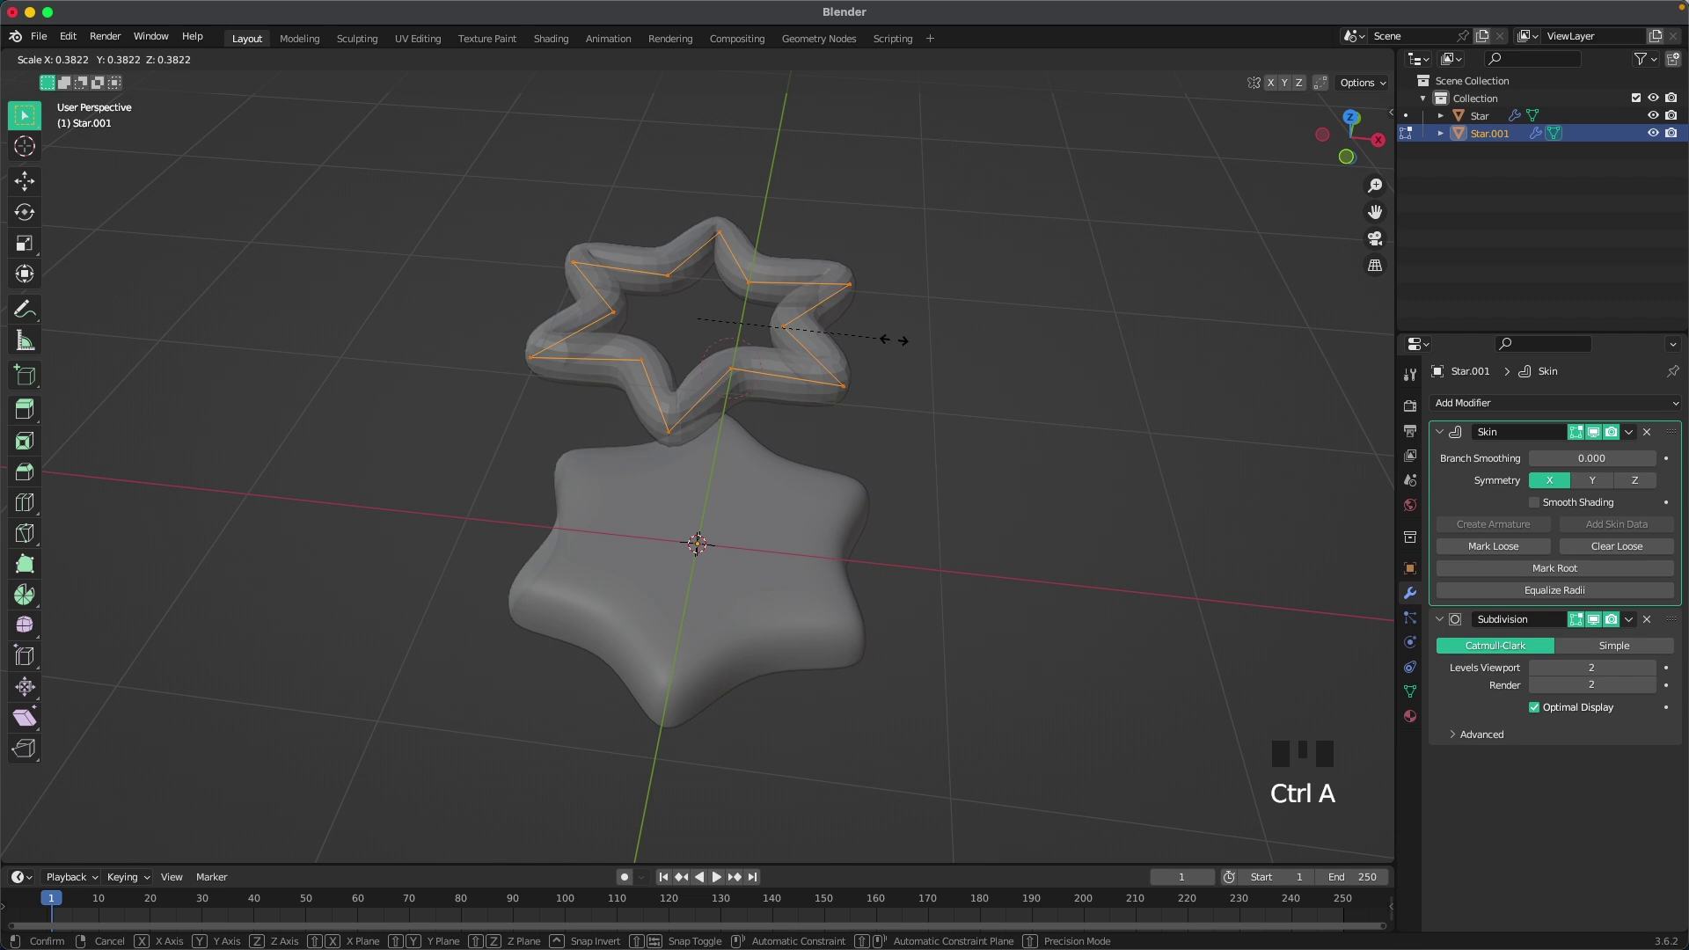
Step: From top view, scale the icing outline out to the cookie edge and adjust its skin thickness
{"action": "key", "text": "`"}
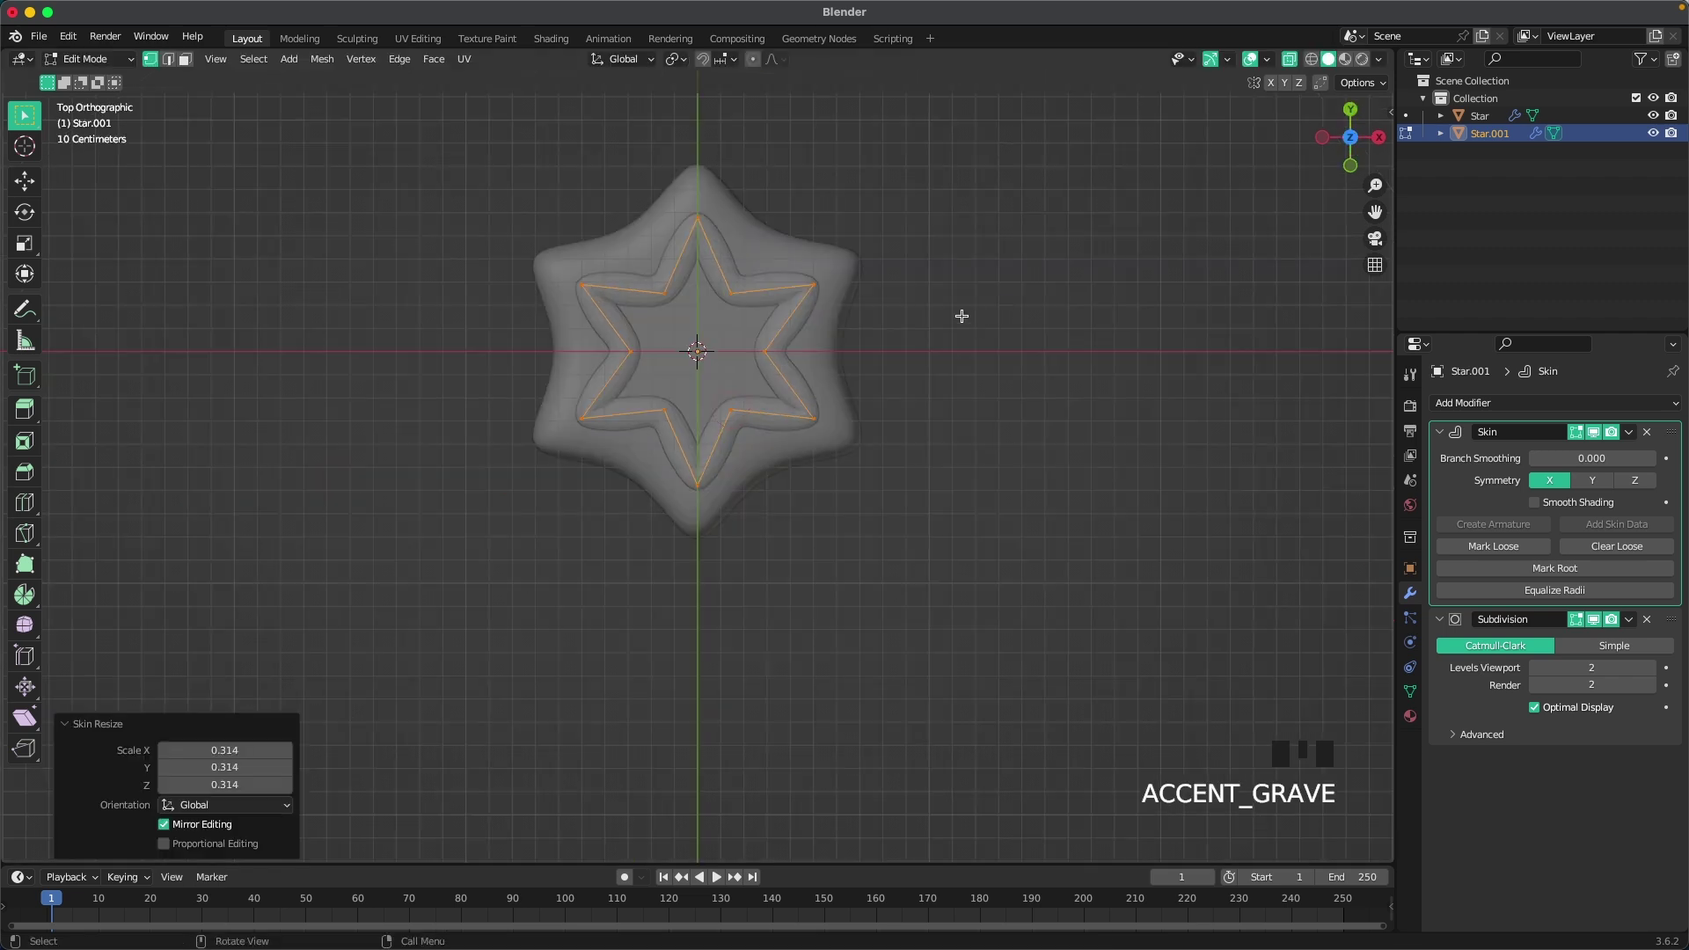
{"action": "key", "text": "s"}
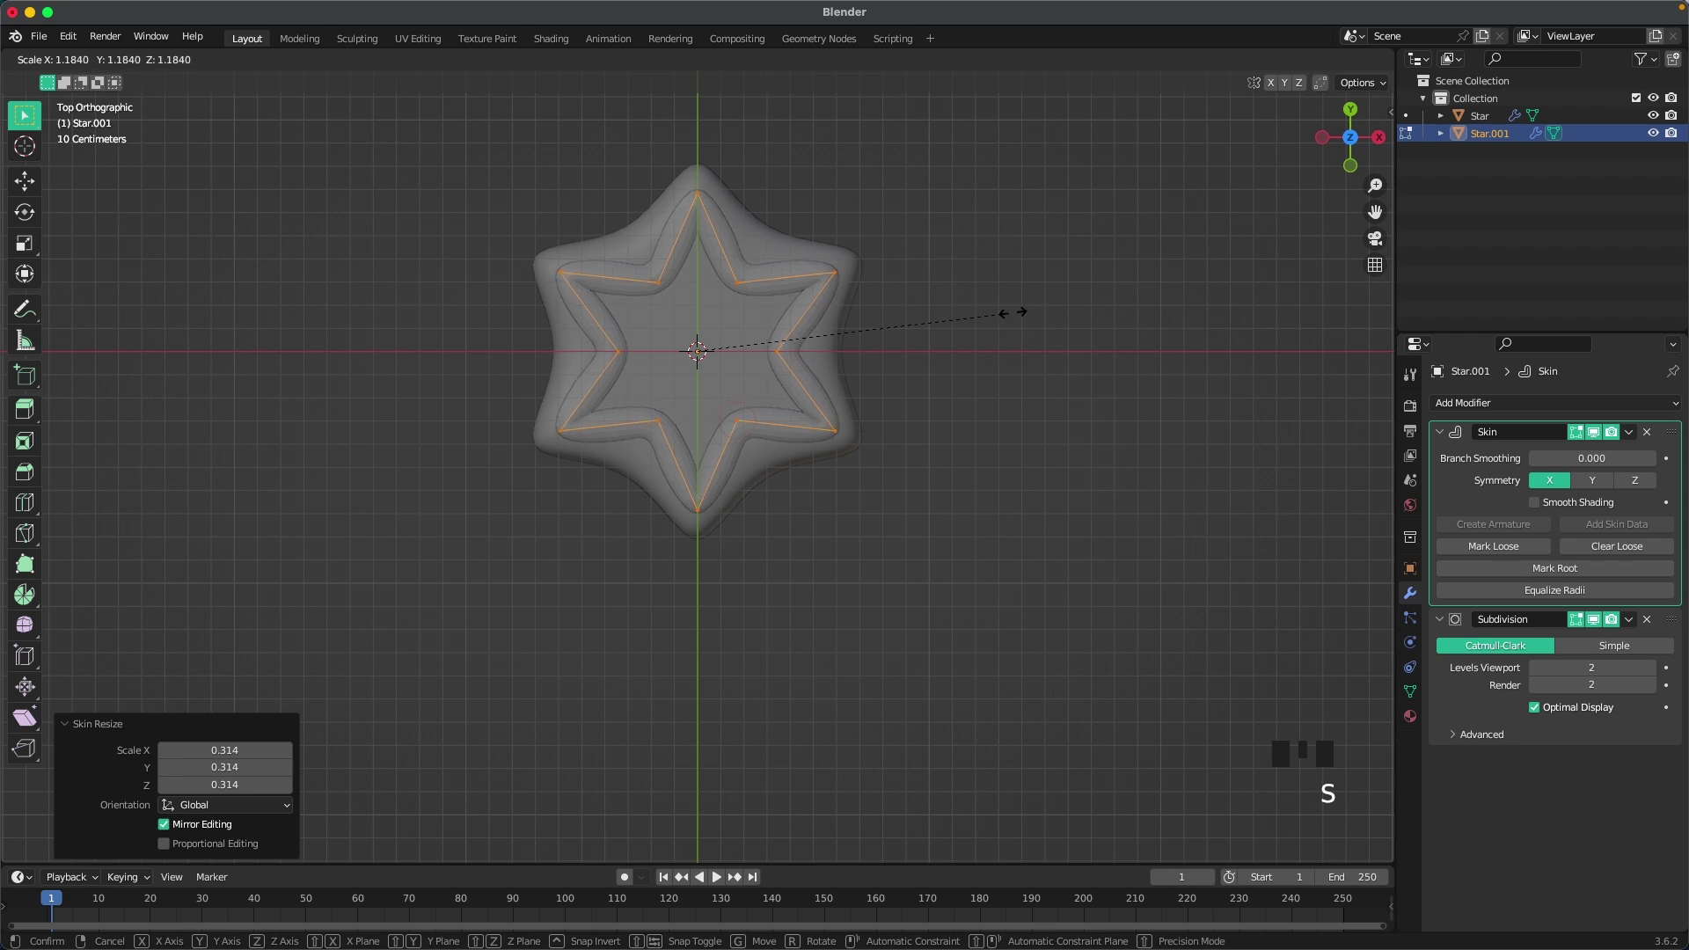
{"action": "scroll", "scroll_direction": "up", "scroll_amount": 3}
{"action": "key", "text": "ctrl+a"}
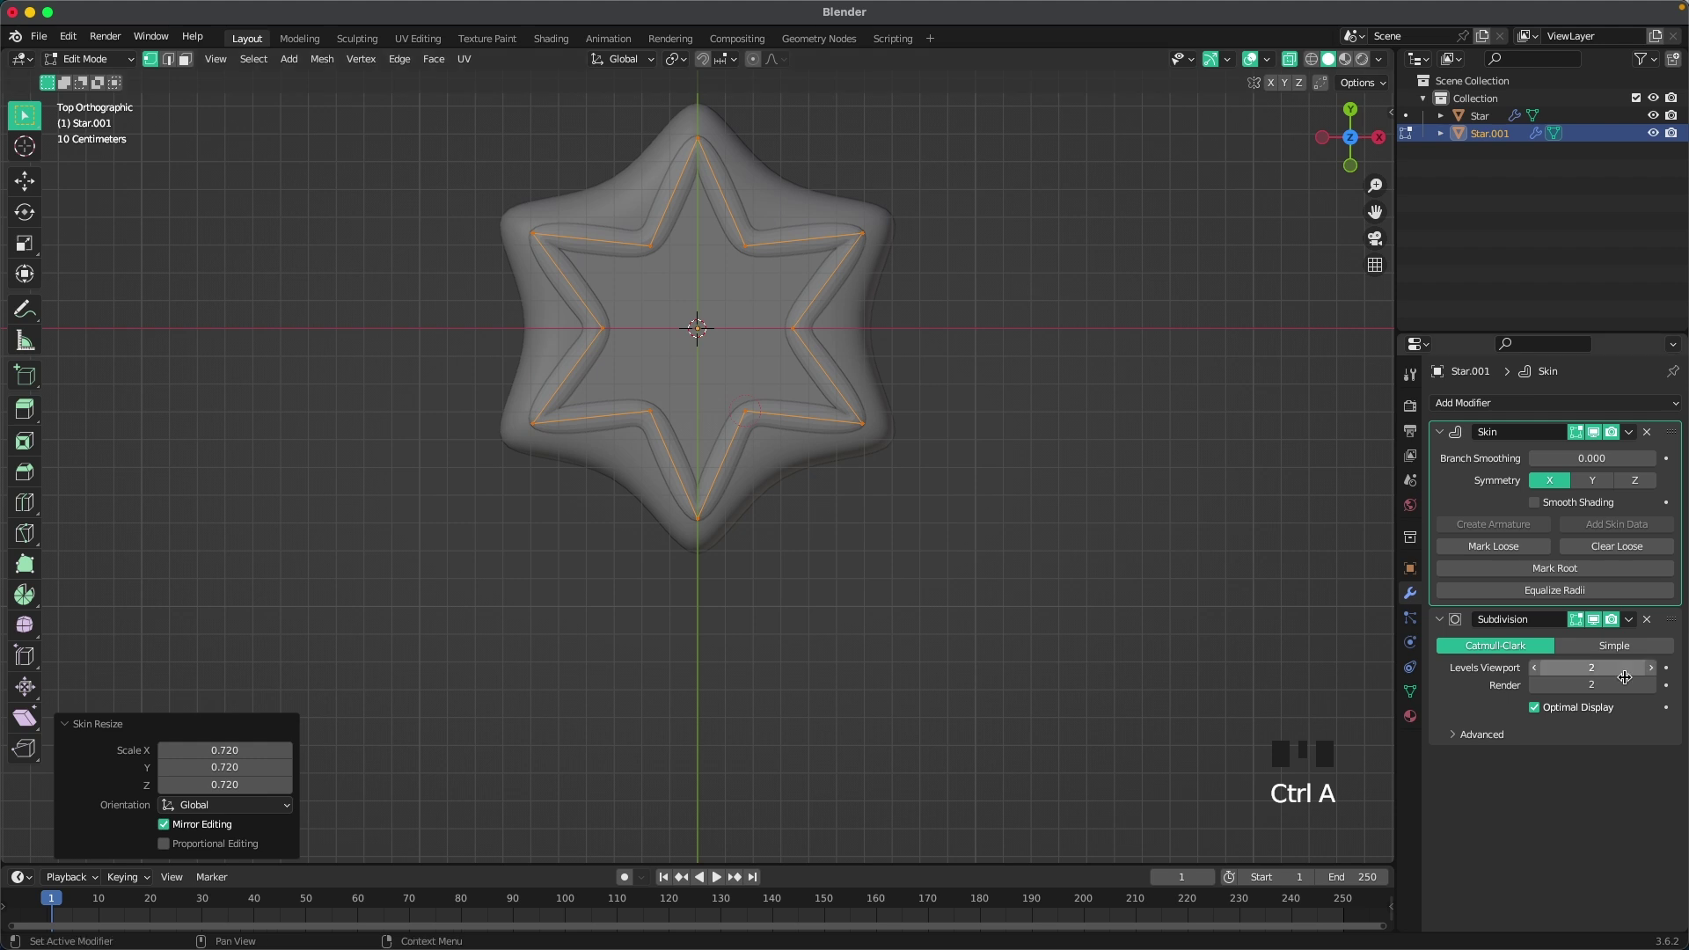
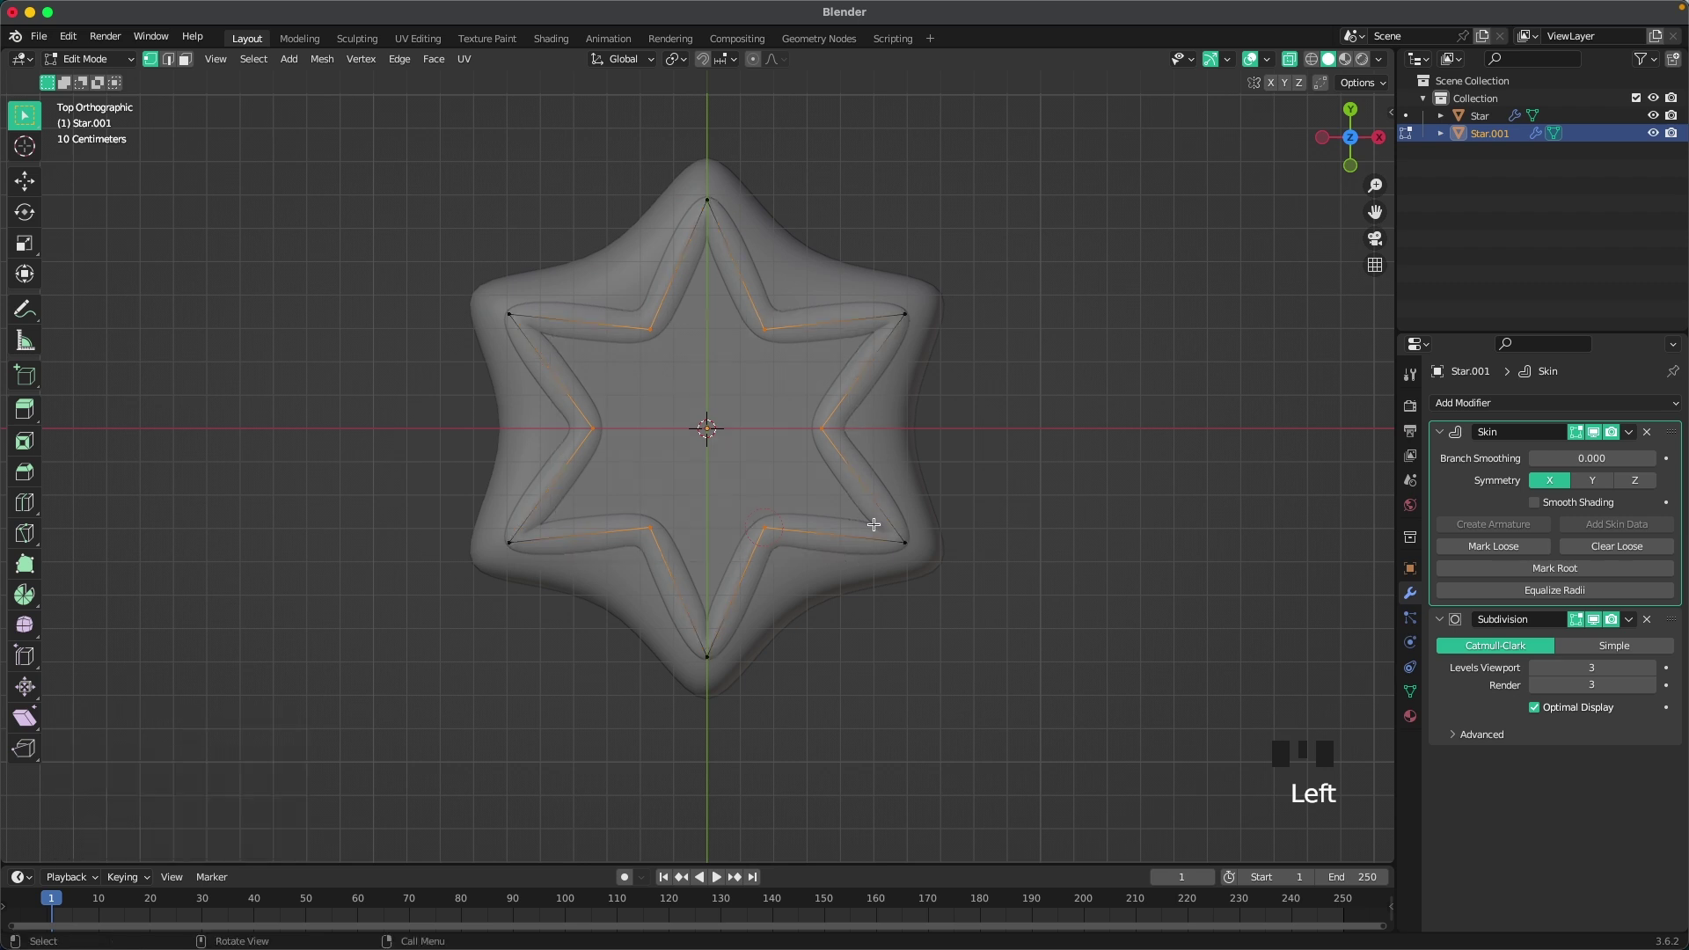
{"action": "key", "text": "s"}
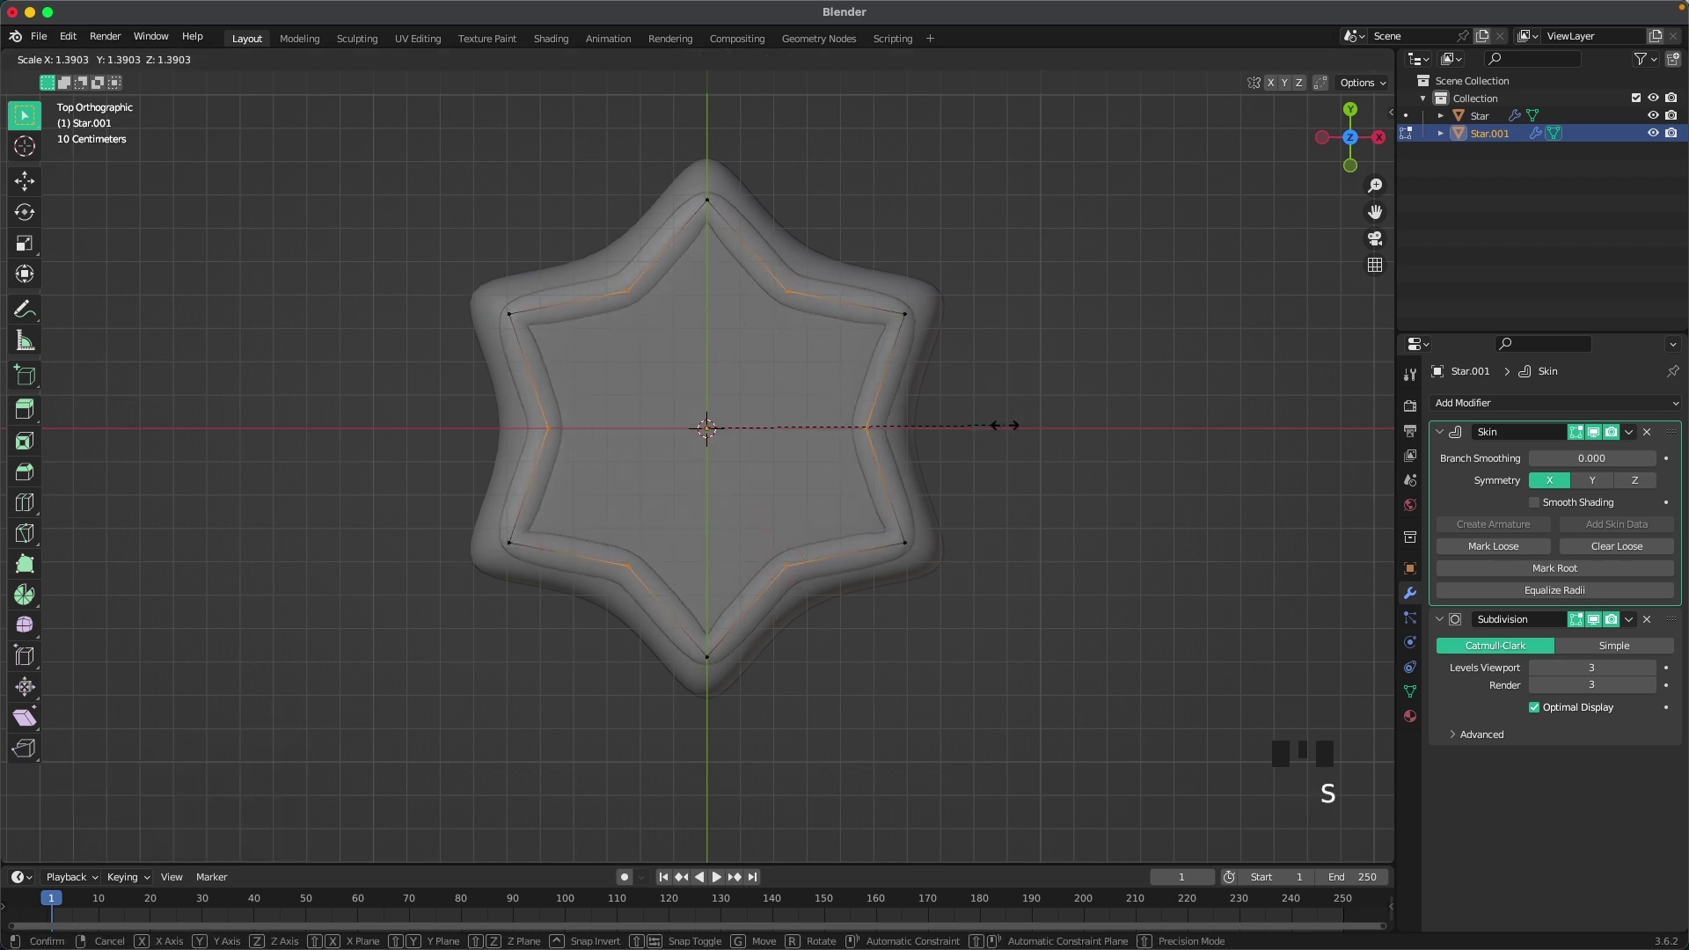
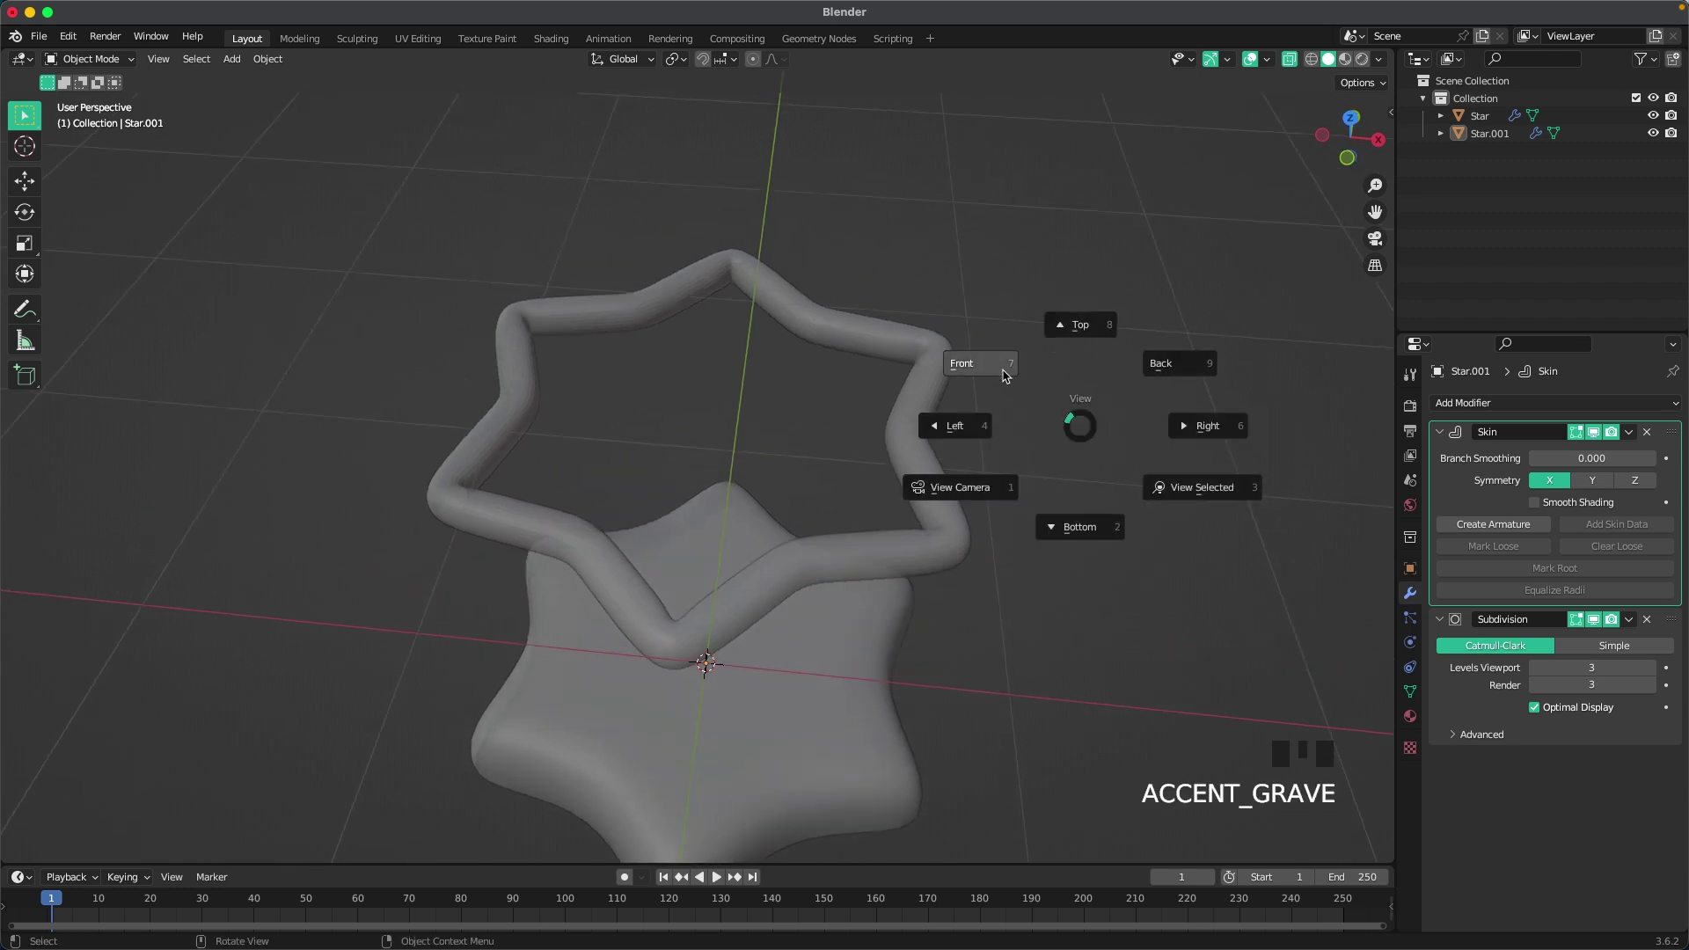
Step: From front view, move the icing tube down along Z onto the cookie top
{"action": "left_click", "coordinate": [690, 326]}
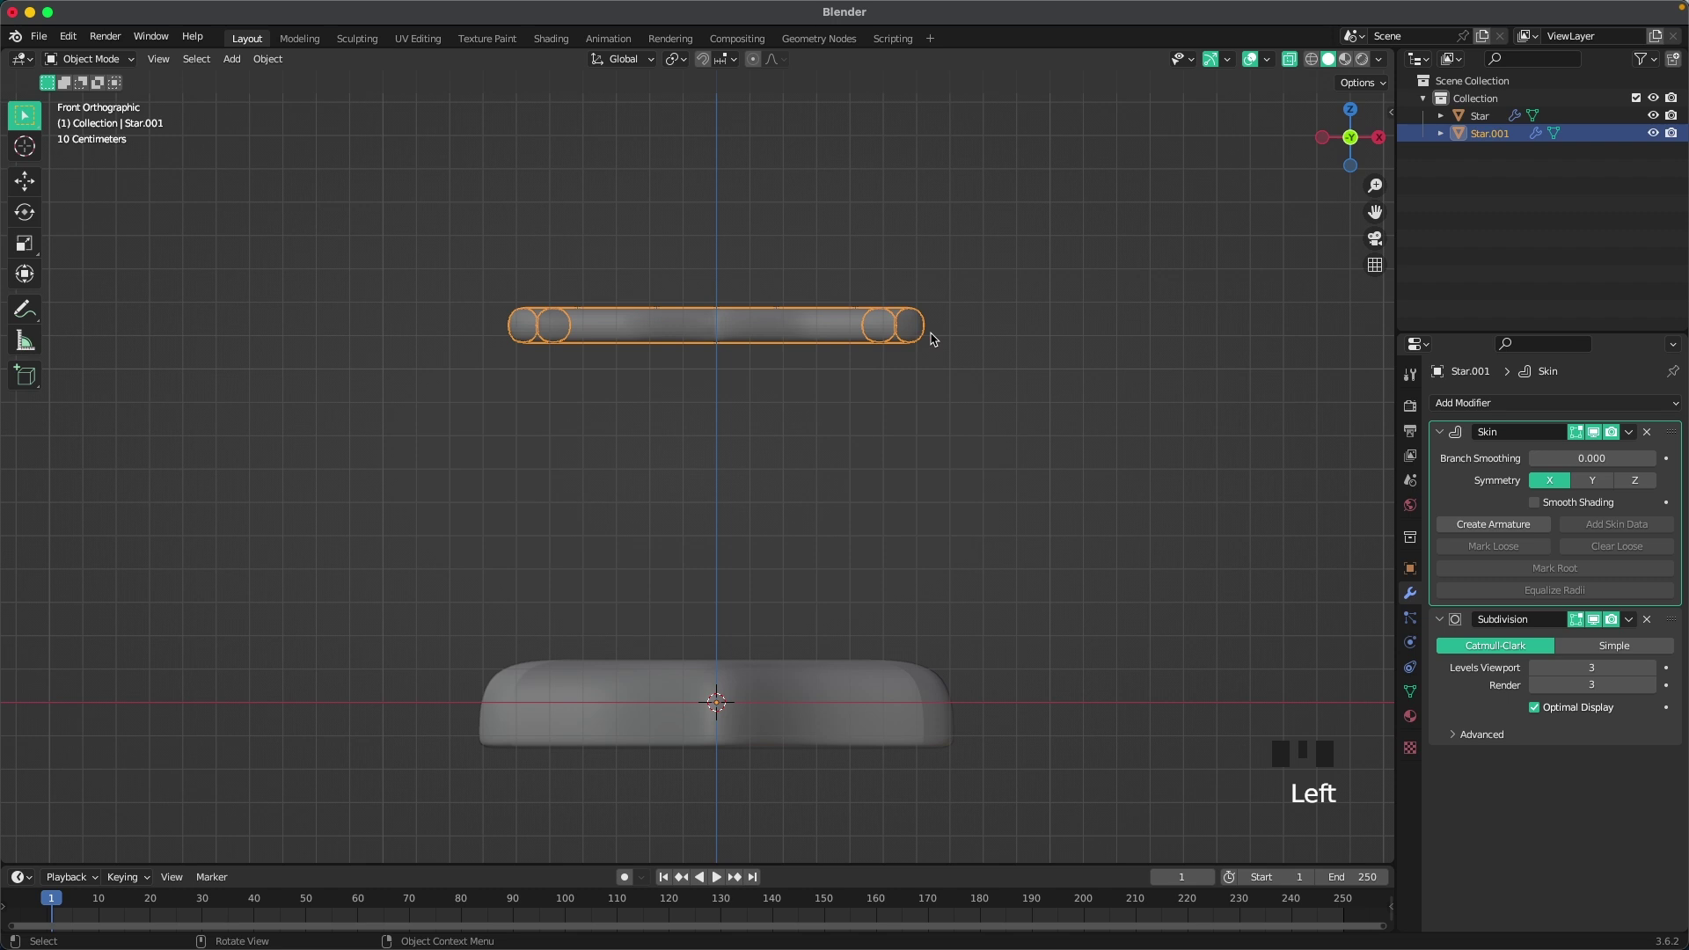
{"action": "key", "text": "z"}
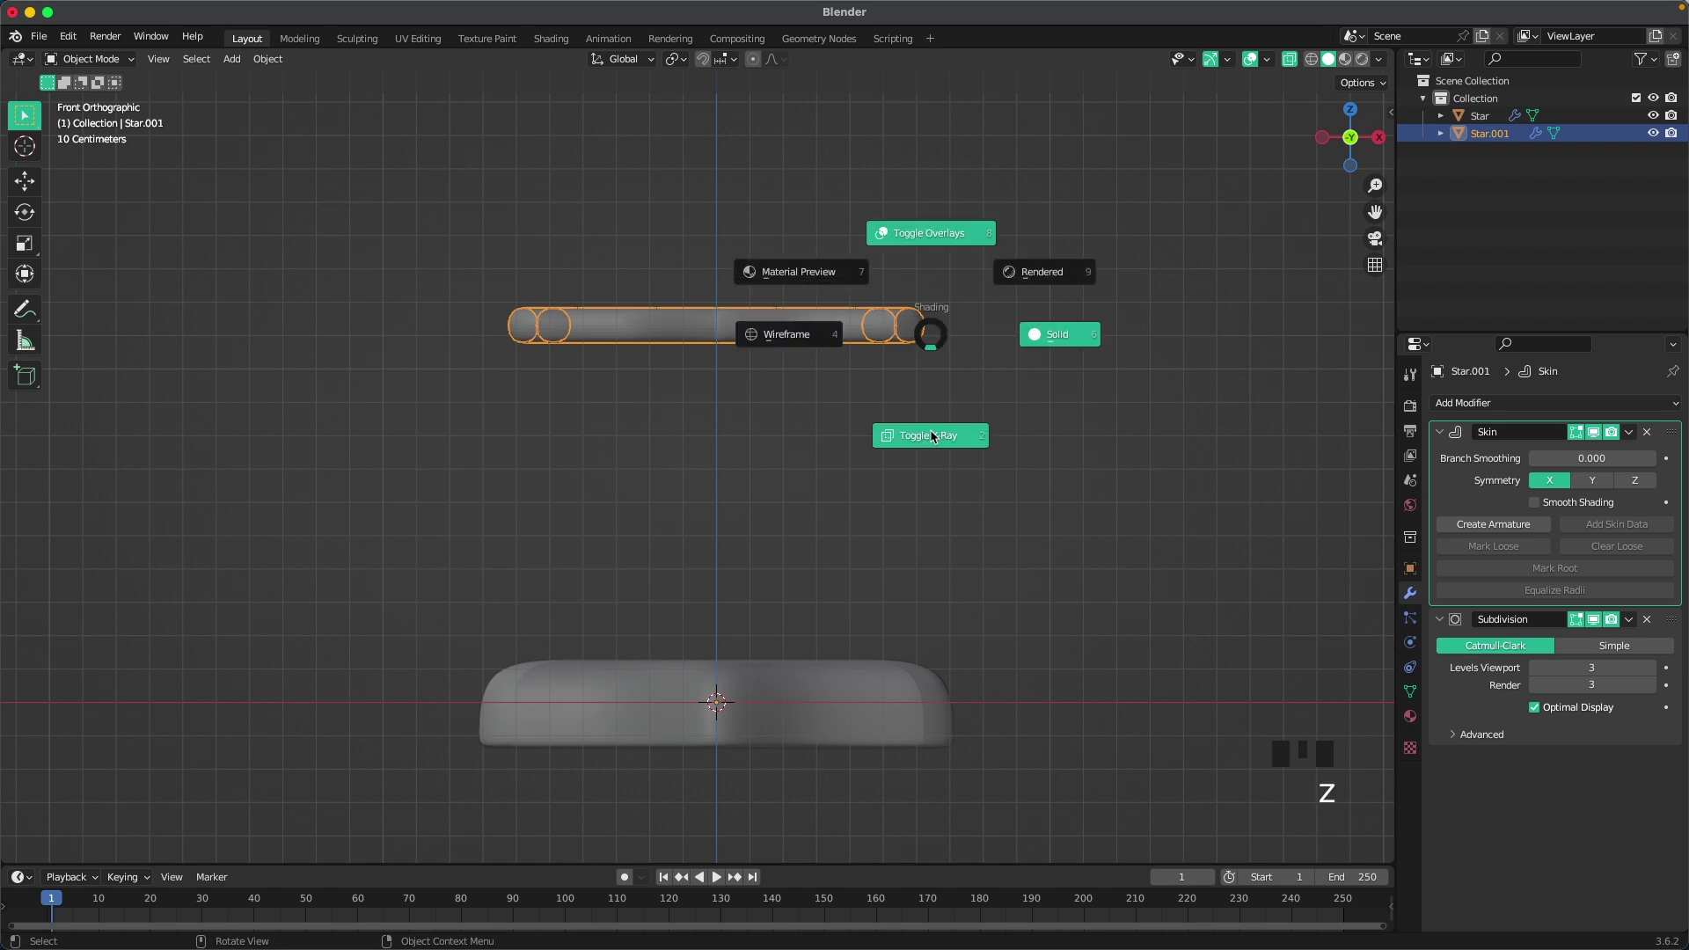
{"action": "key", "text": "g"}
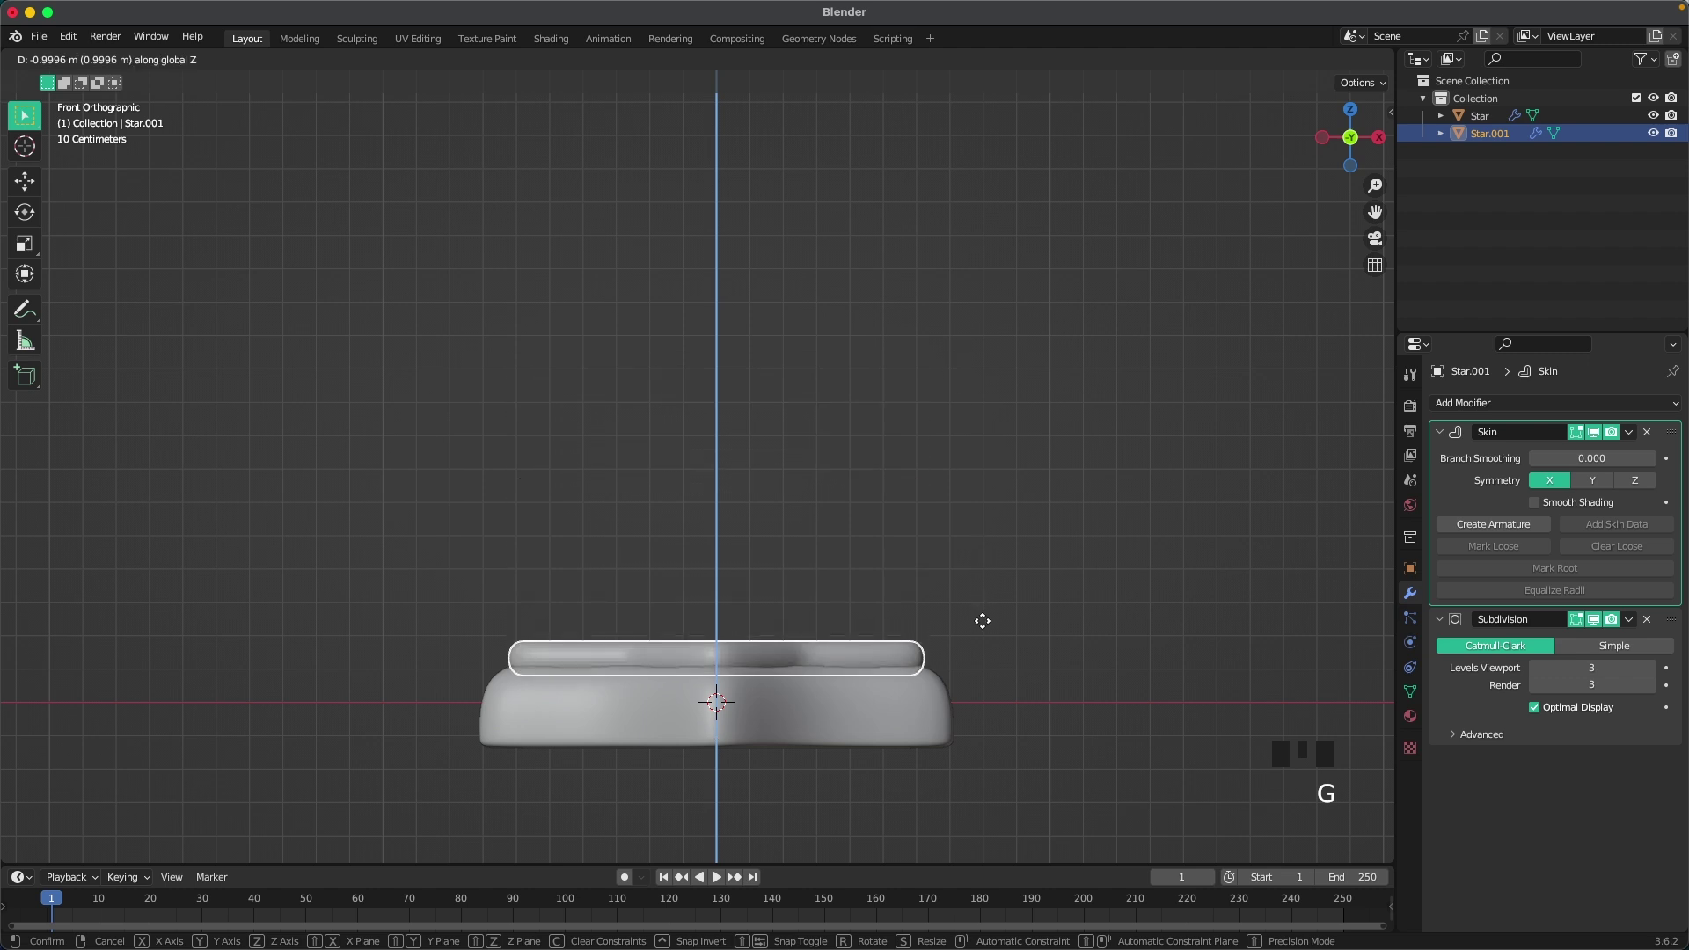
{"action": "left_click", "coordinate": [933, 549]}
Step: Add a Single Vert mesh object named Vert beside the cookie
{"action": "left_click_drag", "start_coordinate": [939, 575], "coordinate": [757, 489]}
{"action": "scroll", "scroll_direction": "up", "scroll_amount": 3}
{"action": "left_click", "coordinate": [937, 233]}
{"action": "scroll", "scroll_direction": "down", "scroll_amount": 3}
{"action": "key", "text": "shift+a"}
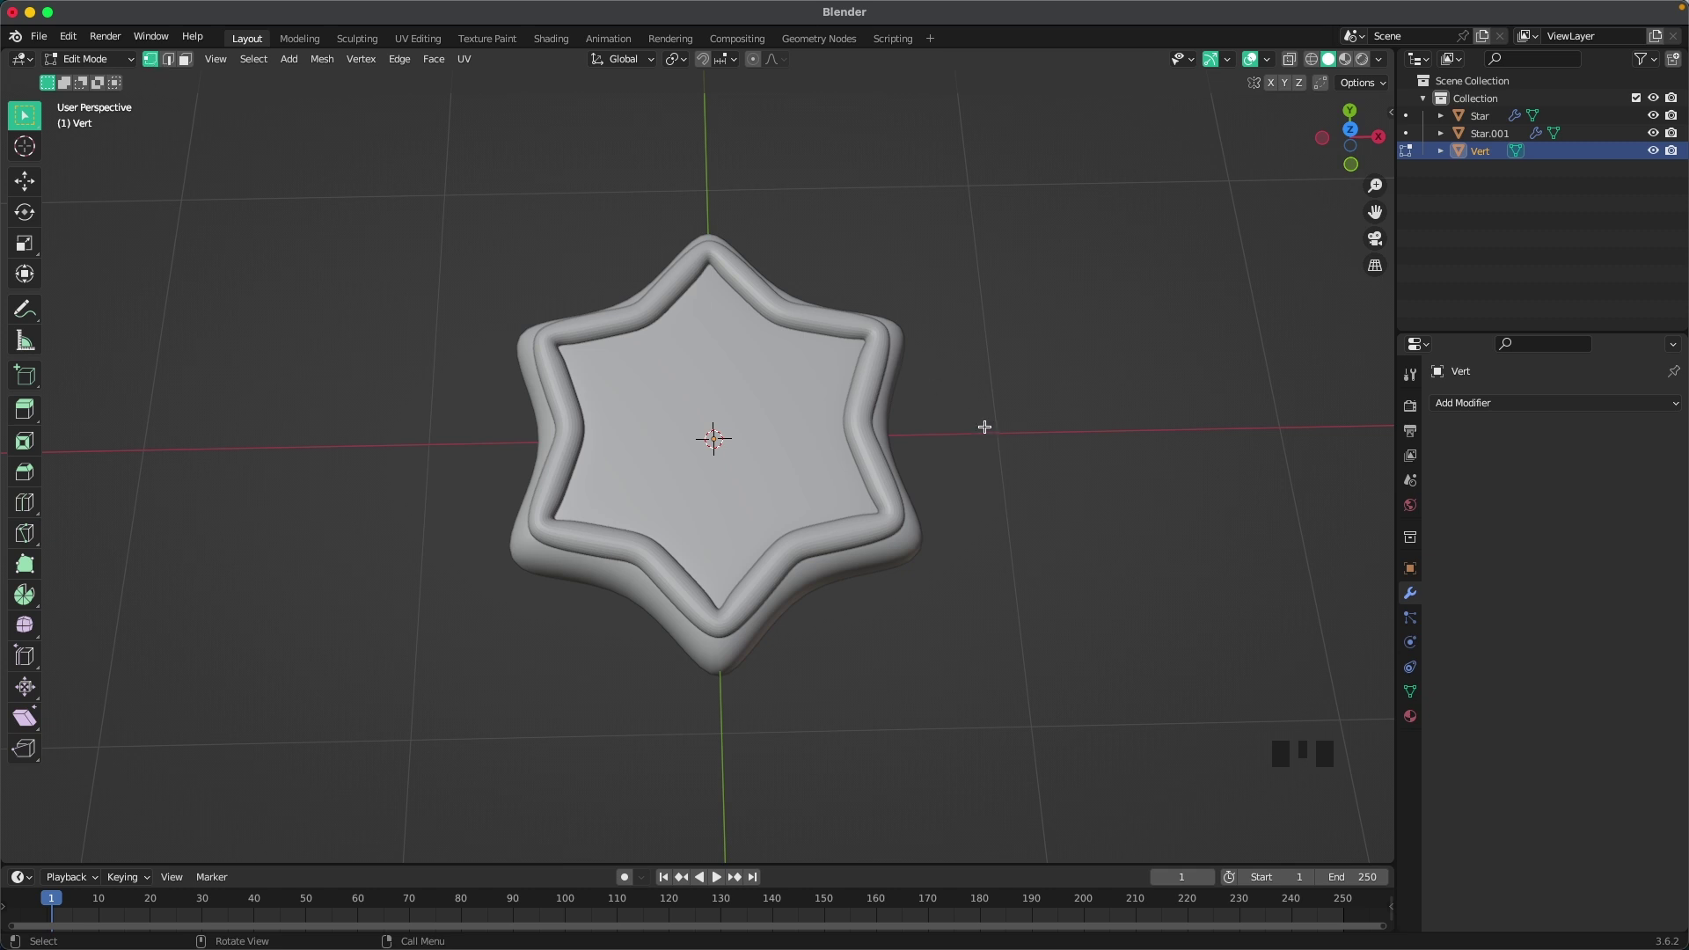
Step: Extrude the vertex into an edge with Skin and Subdivision modifiers and shrink its skin radius into a thin rod
{"action": "key", "text": "`"}
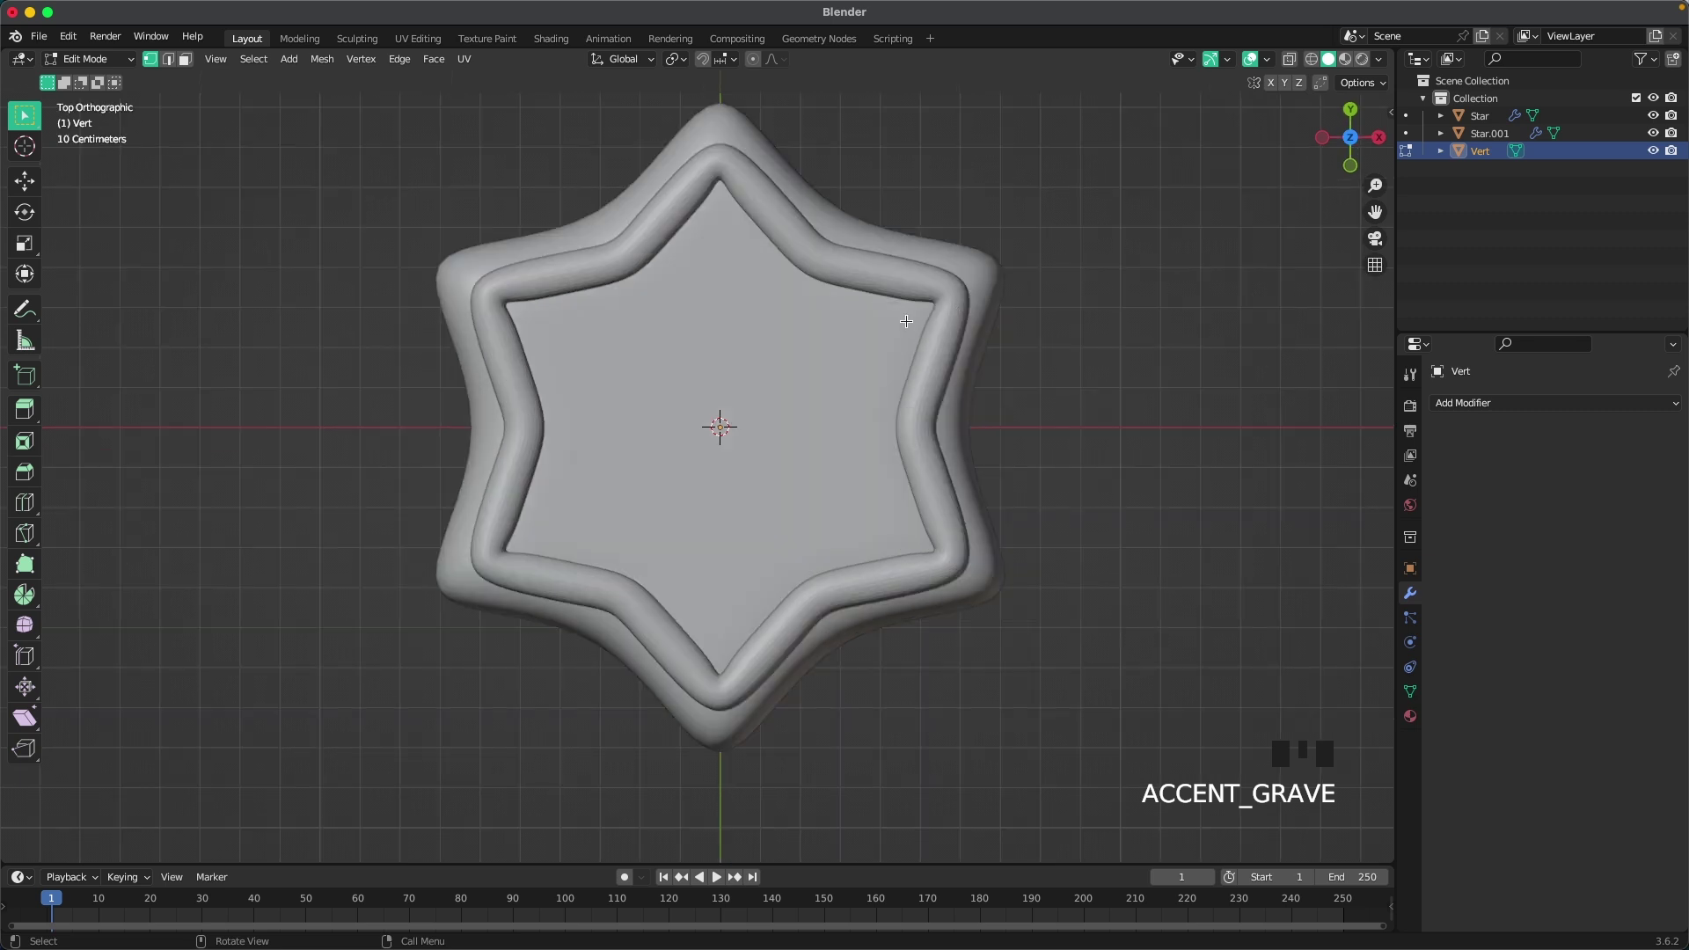
{"action": "key", "text": "z"}
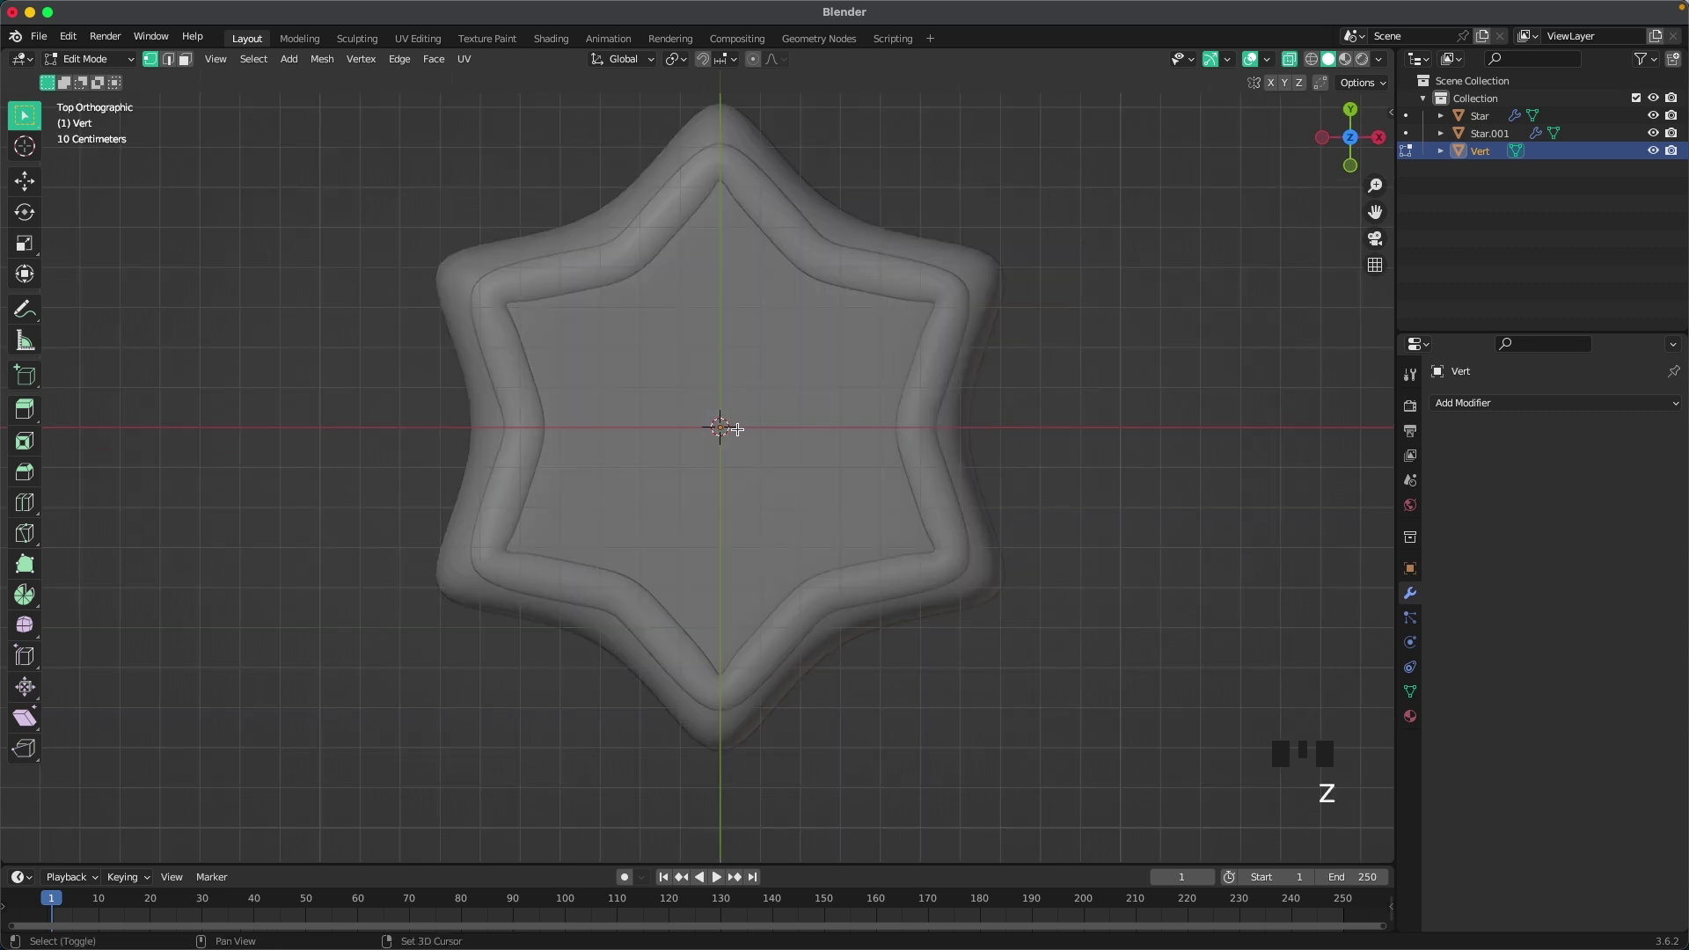
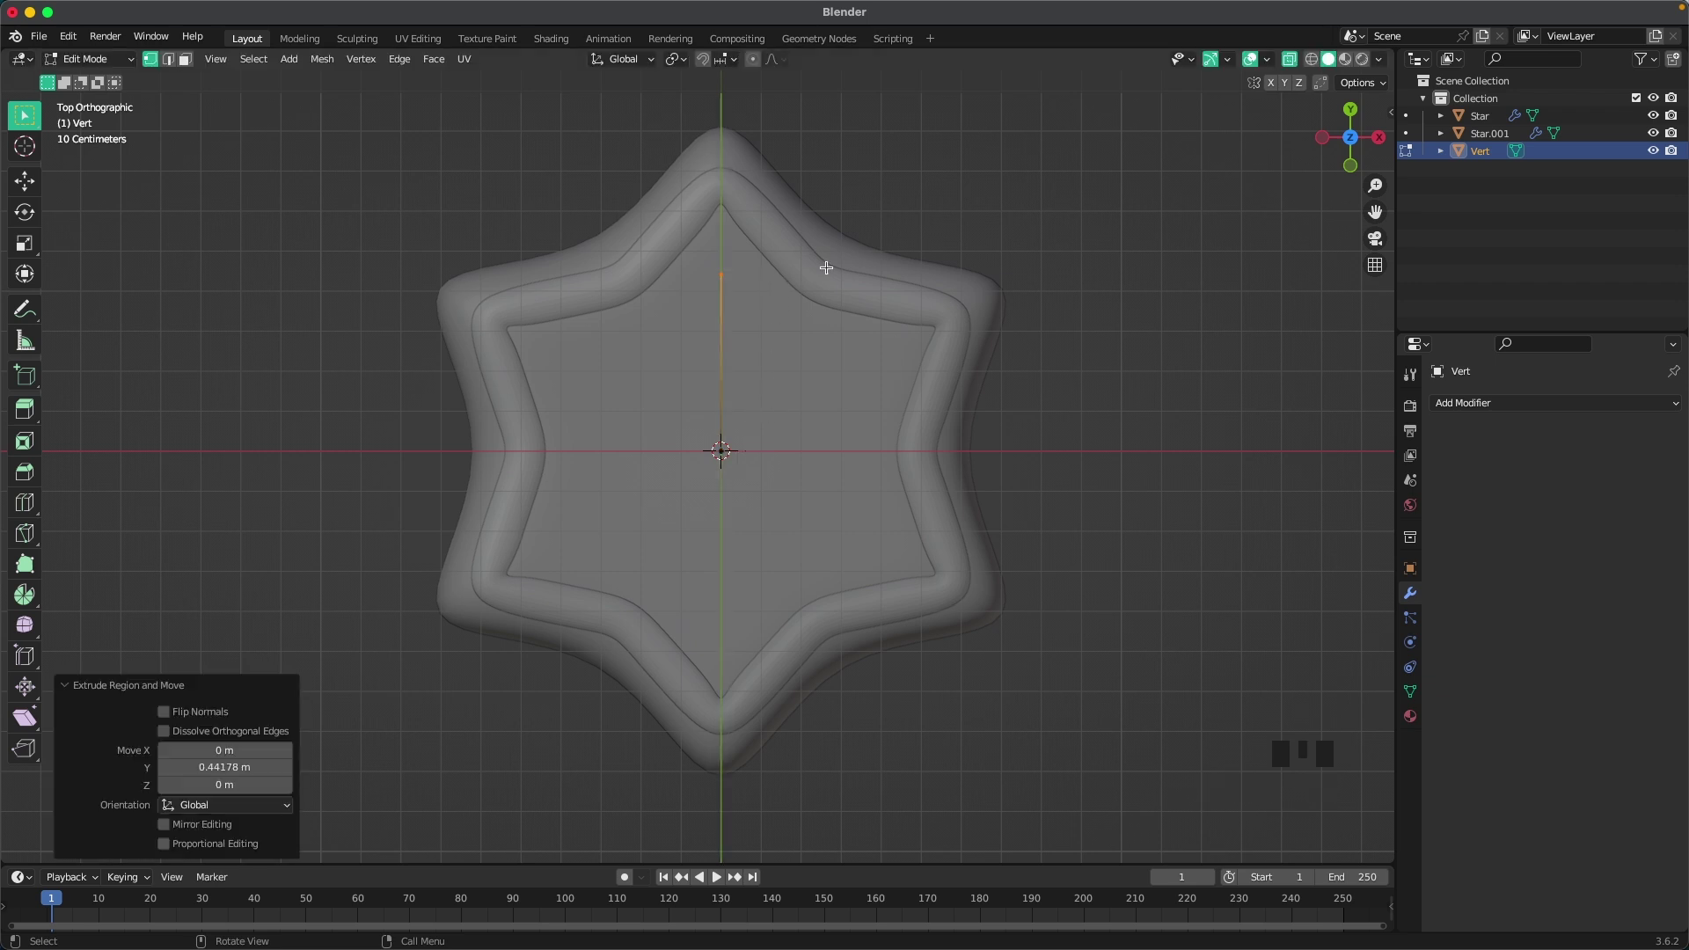
{"action": "scroll", "scroll_direction": "up", "scroll_amount": 3}
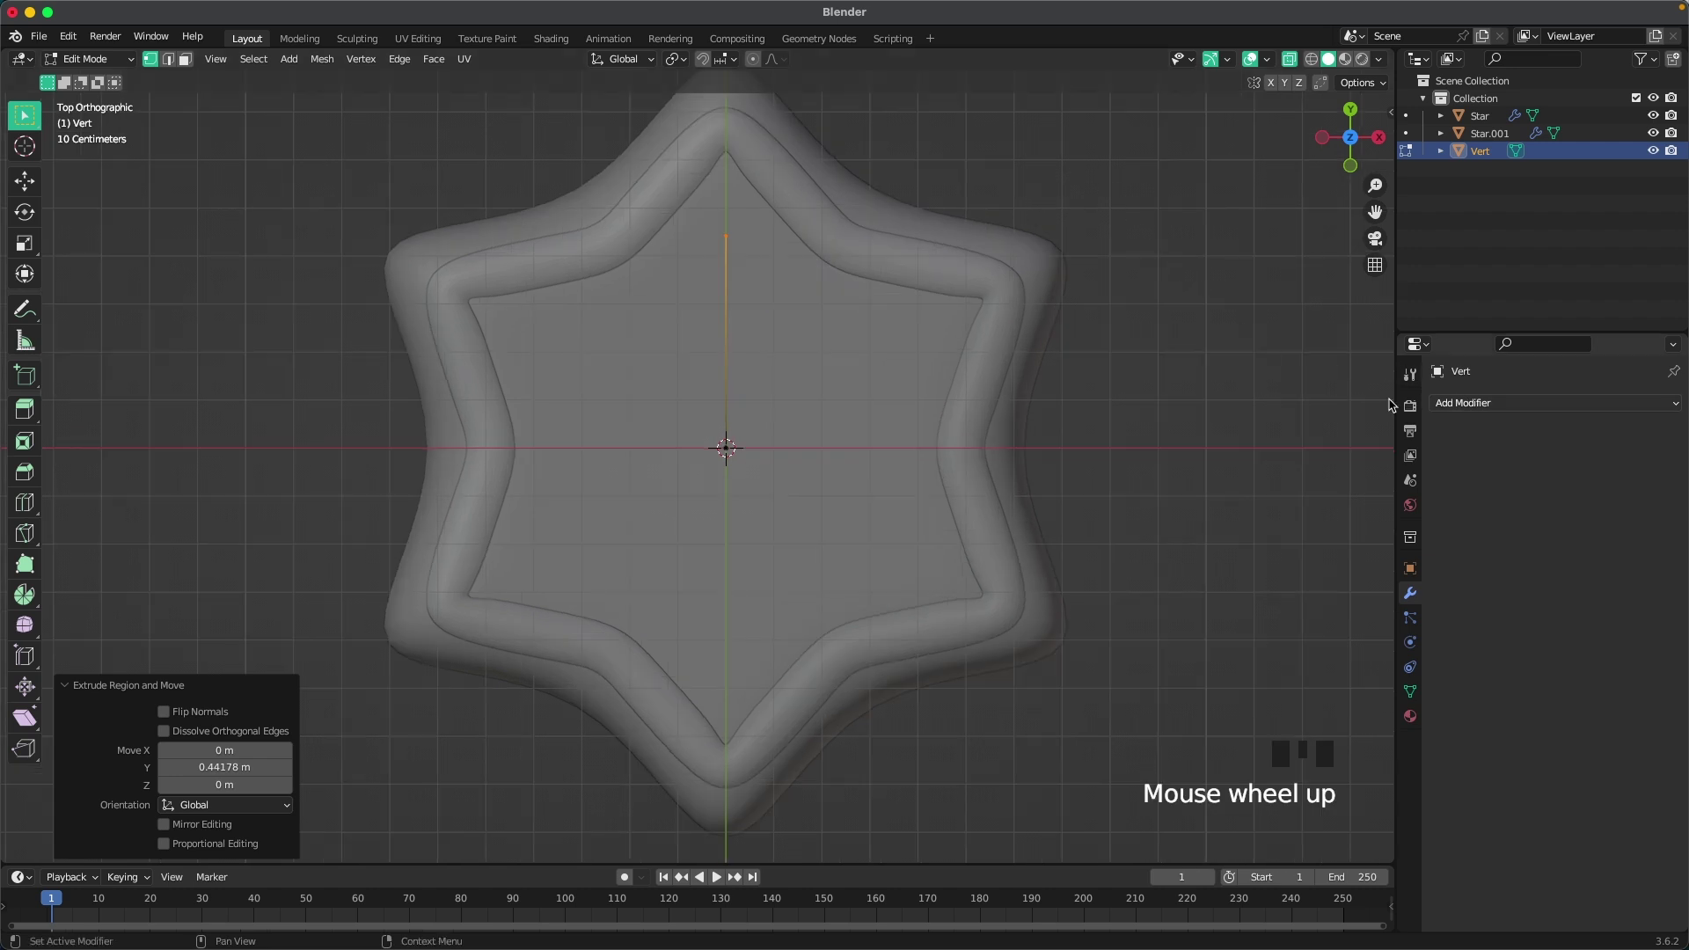
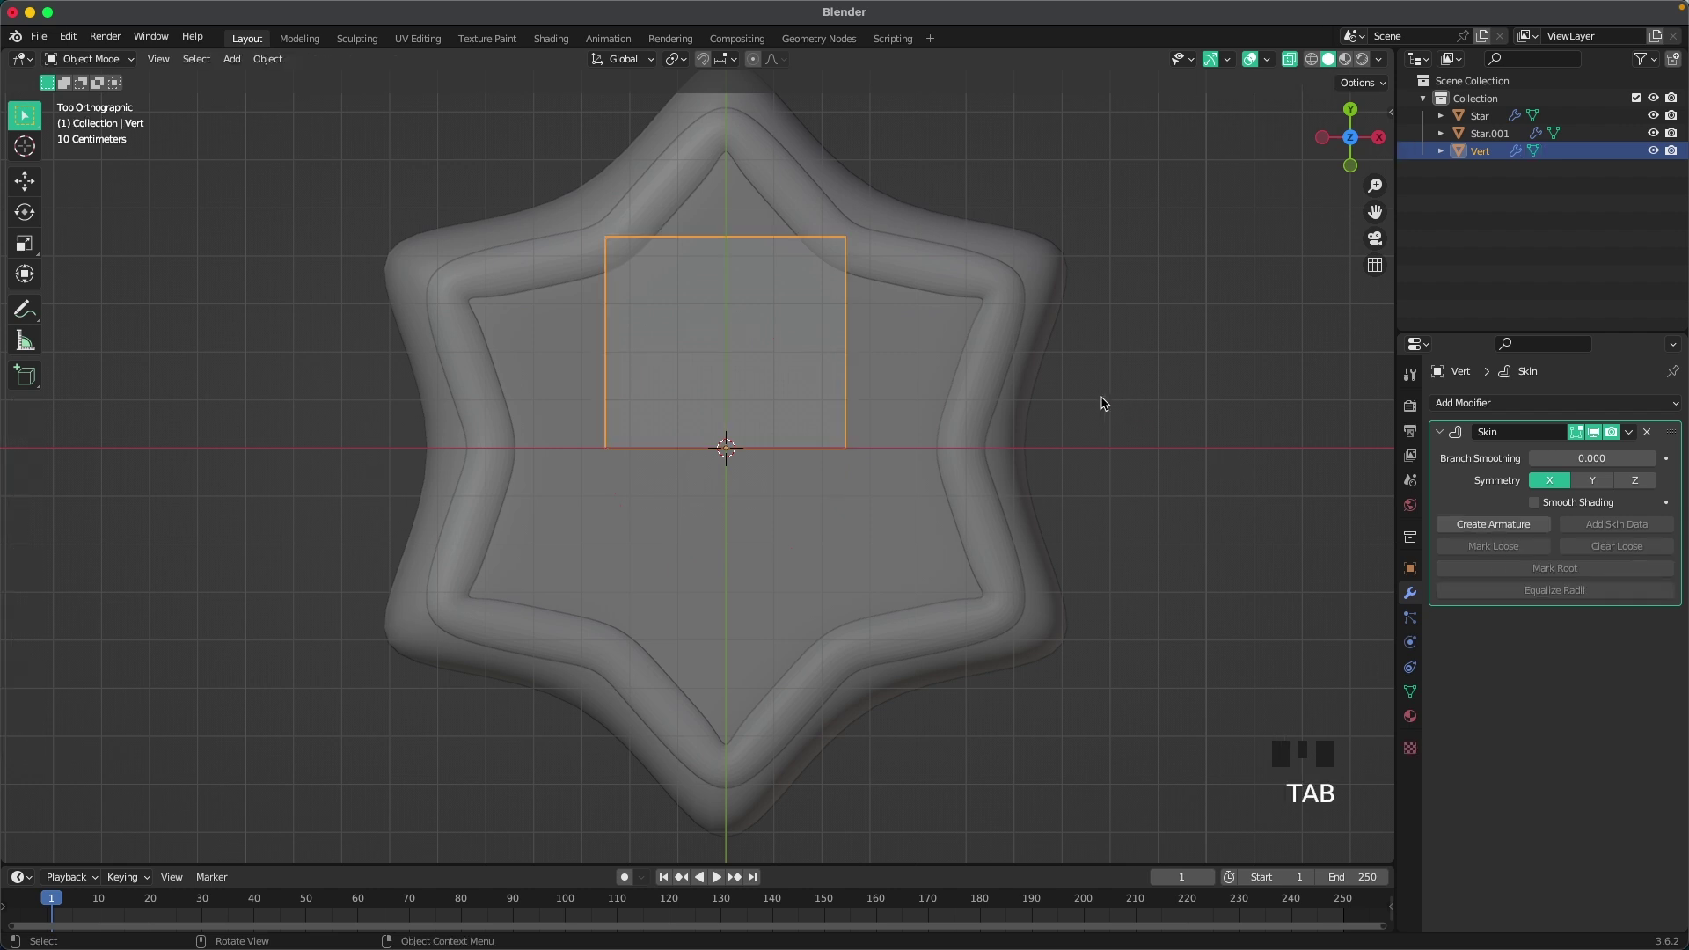
{"action": "key", "text": "ctrl+2"}
{"action": "key", "text": "Tab"}
{"action": "key", "text": "a"}
{"action": "key", "text": "ctrl+a"}
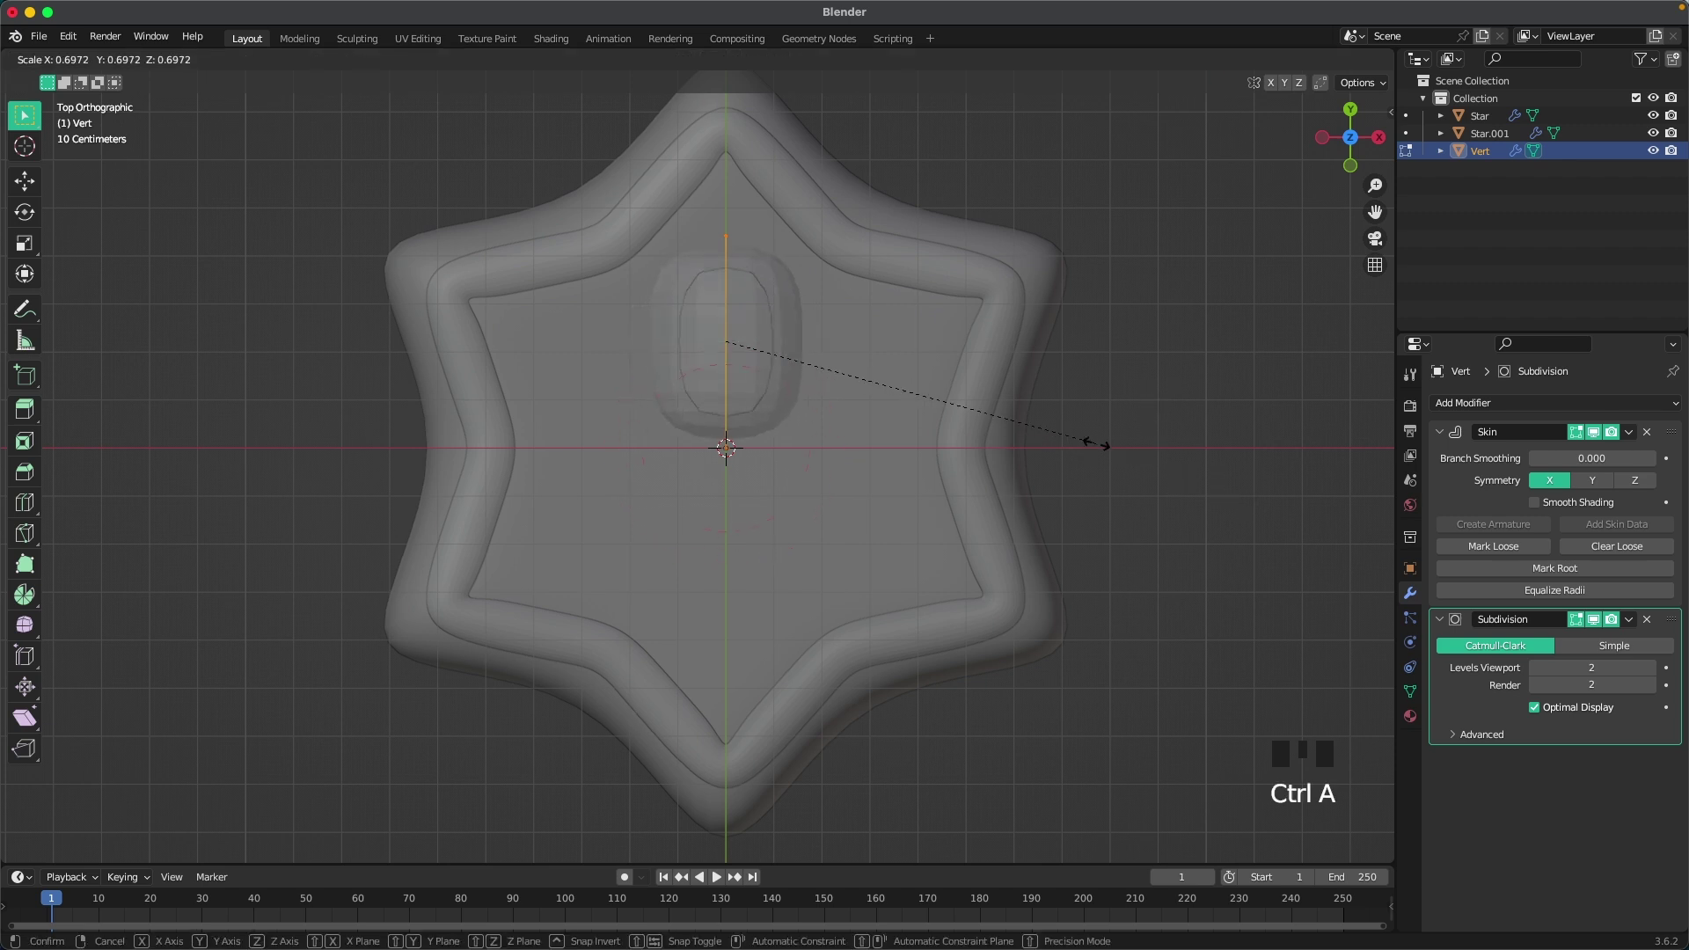
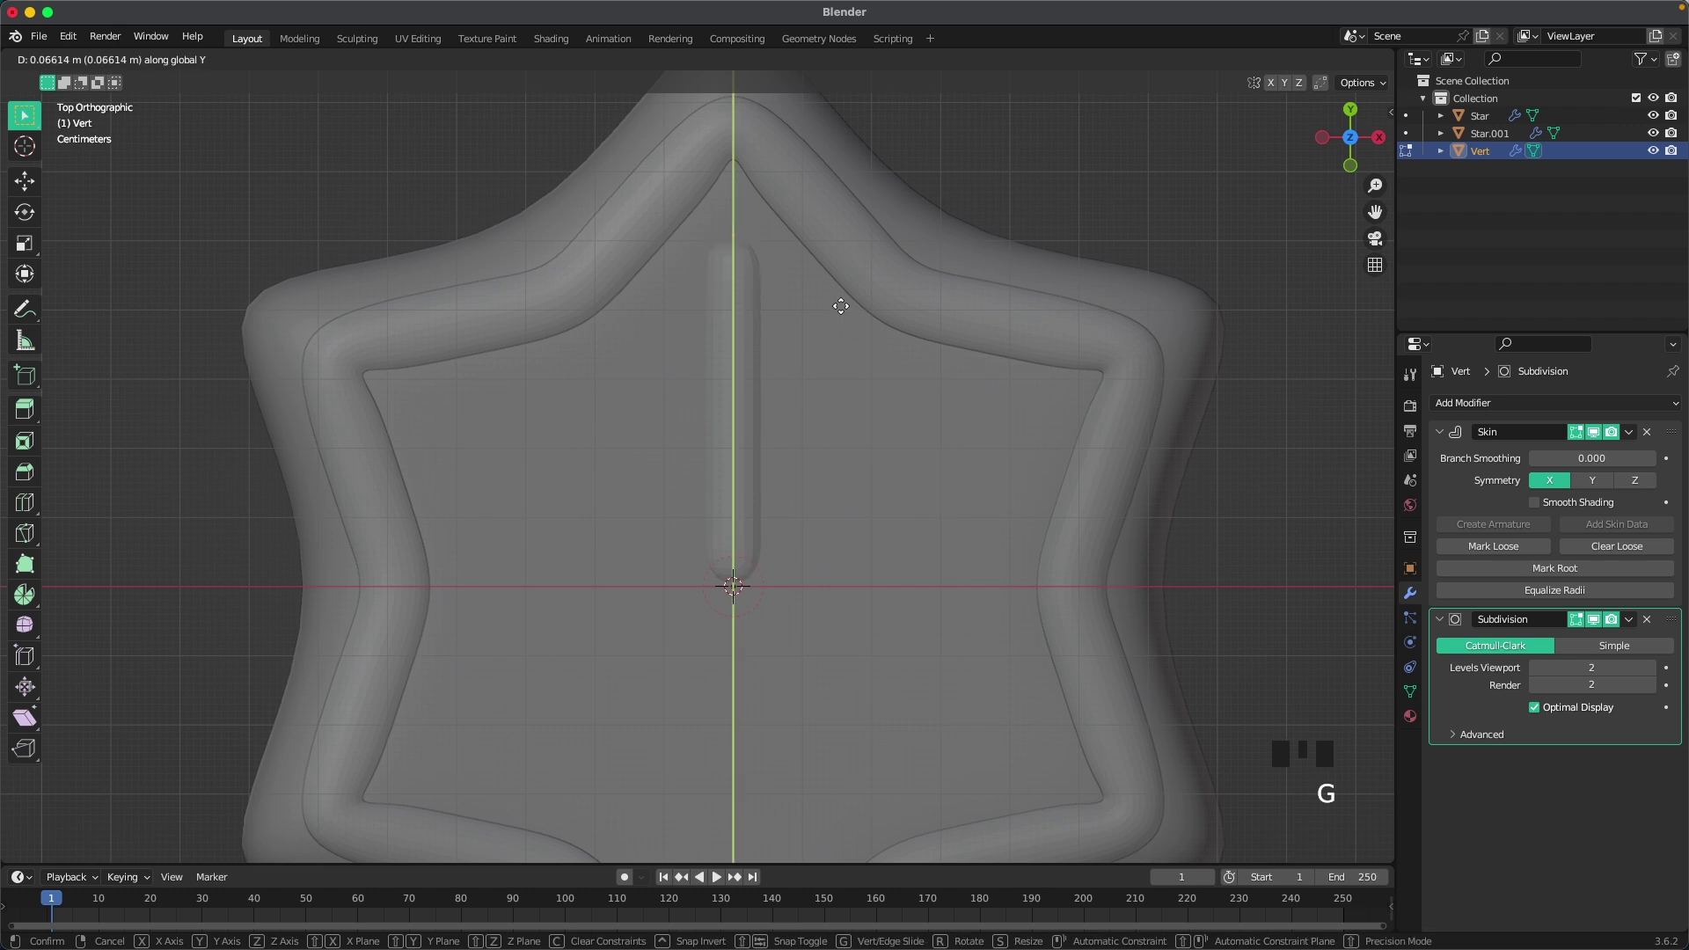
Step: Loop cut the rod, extrude mirrored side branches along X and pull their tips up into a V
{"action": "key", "text": "r"}
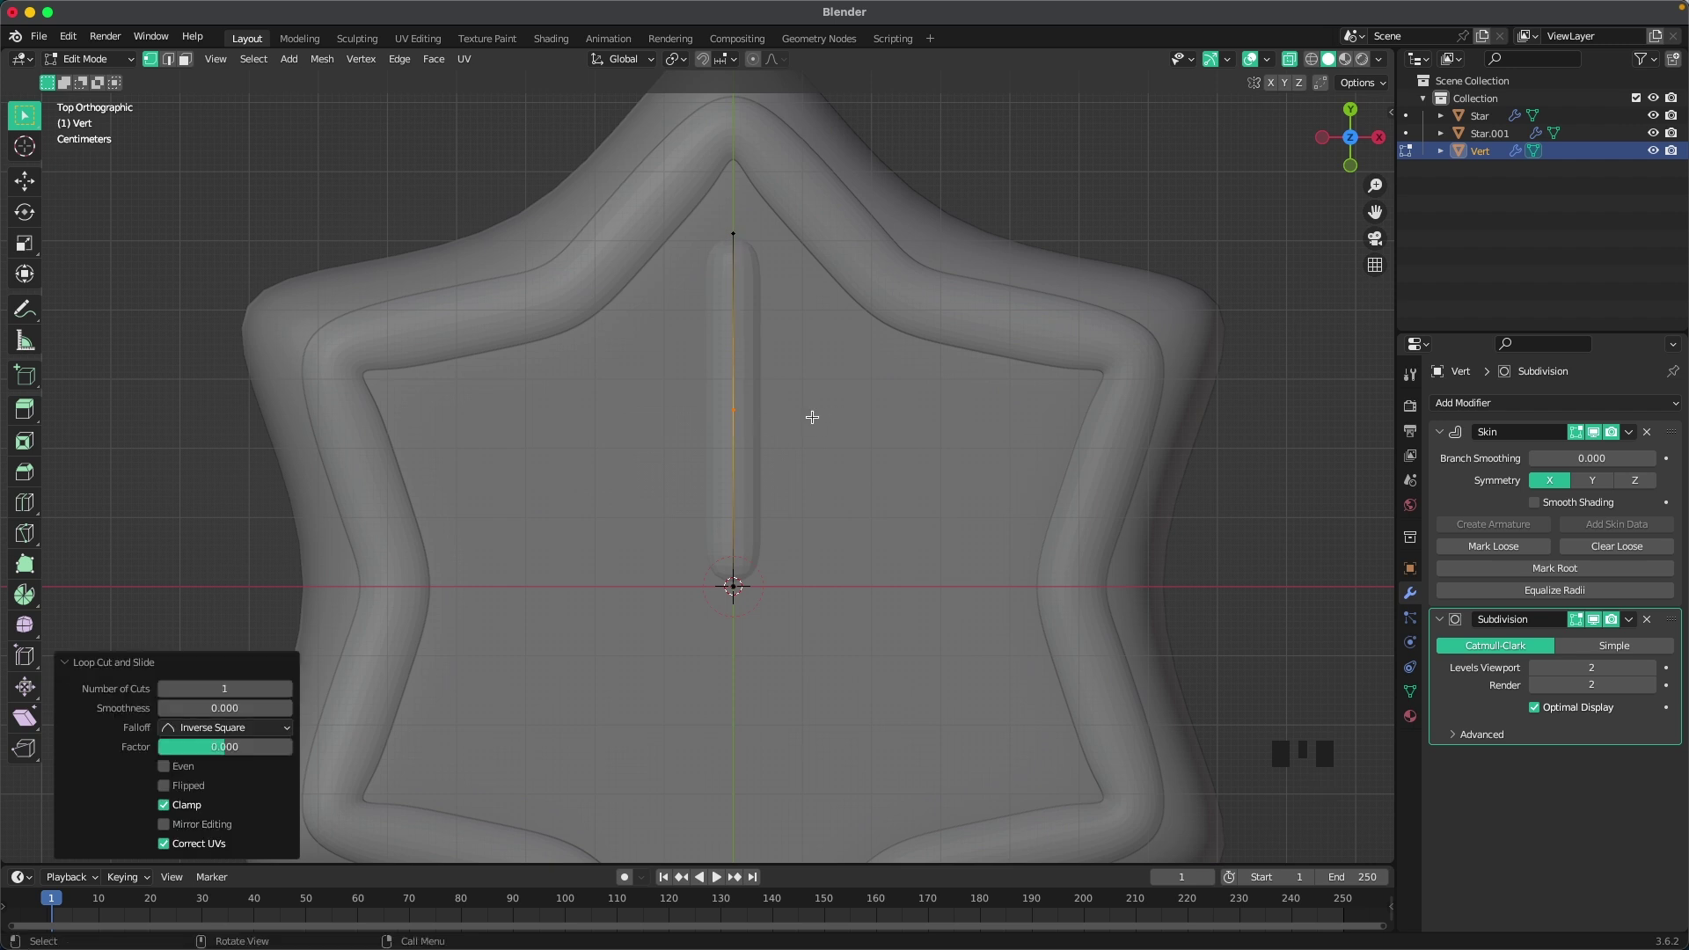
{"action": "key", "text": "e"}
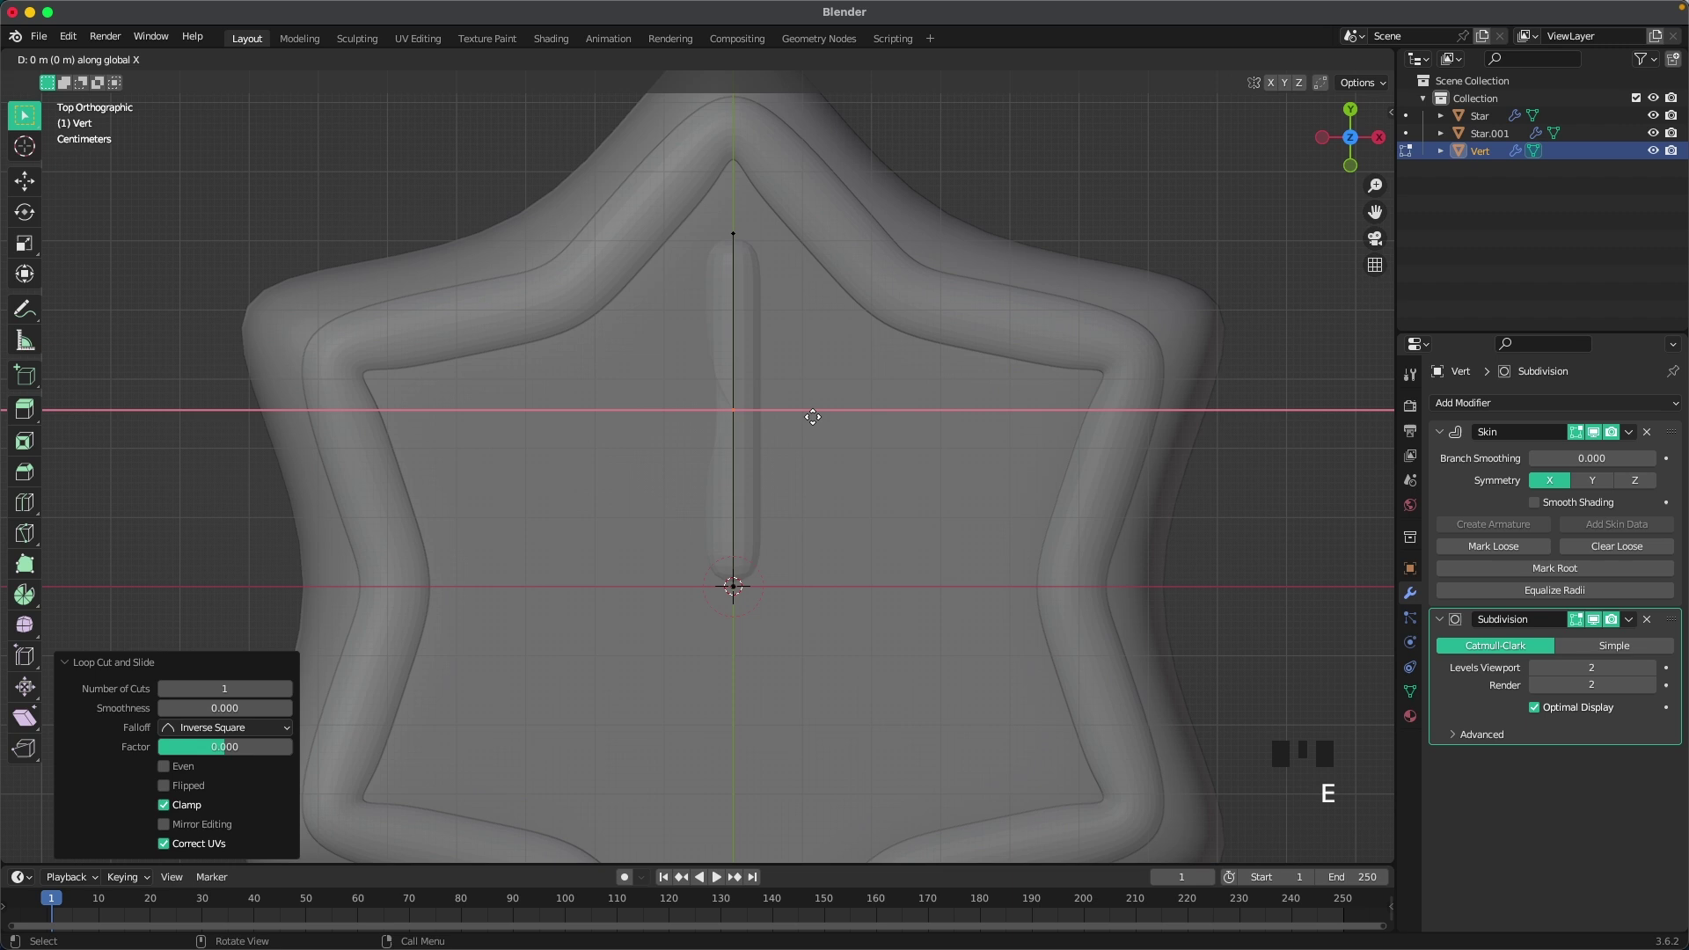
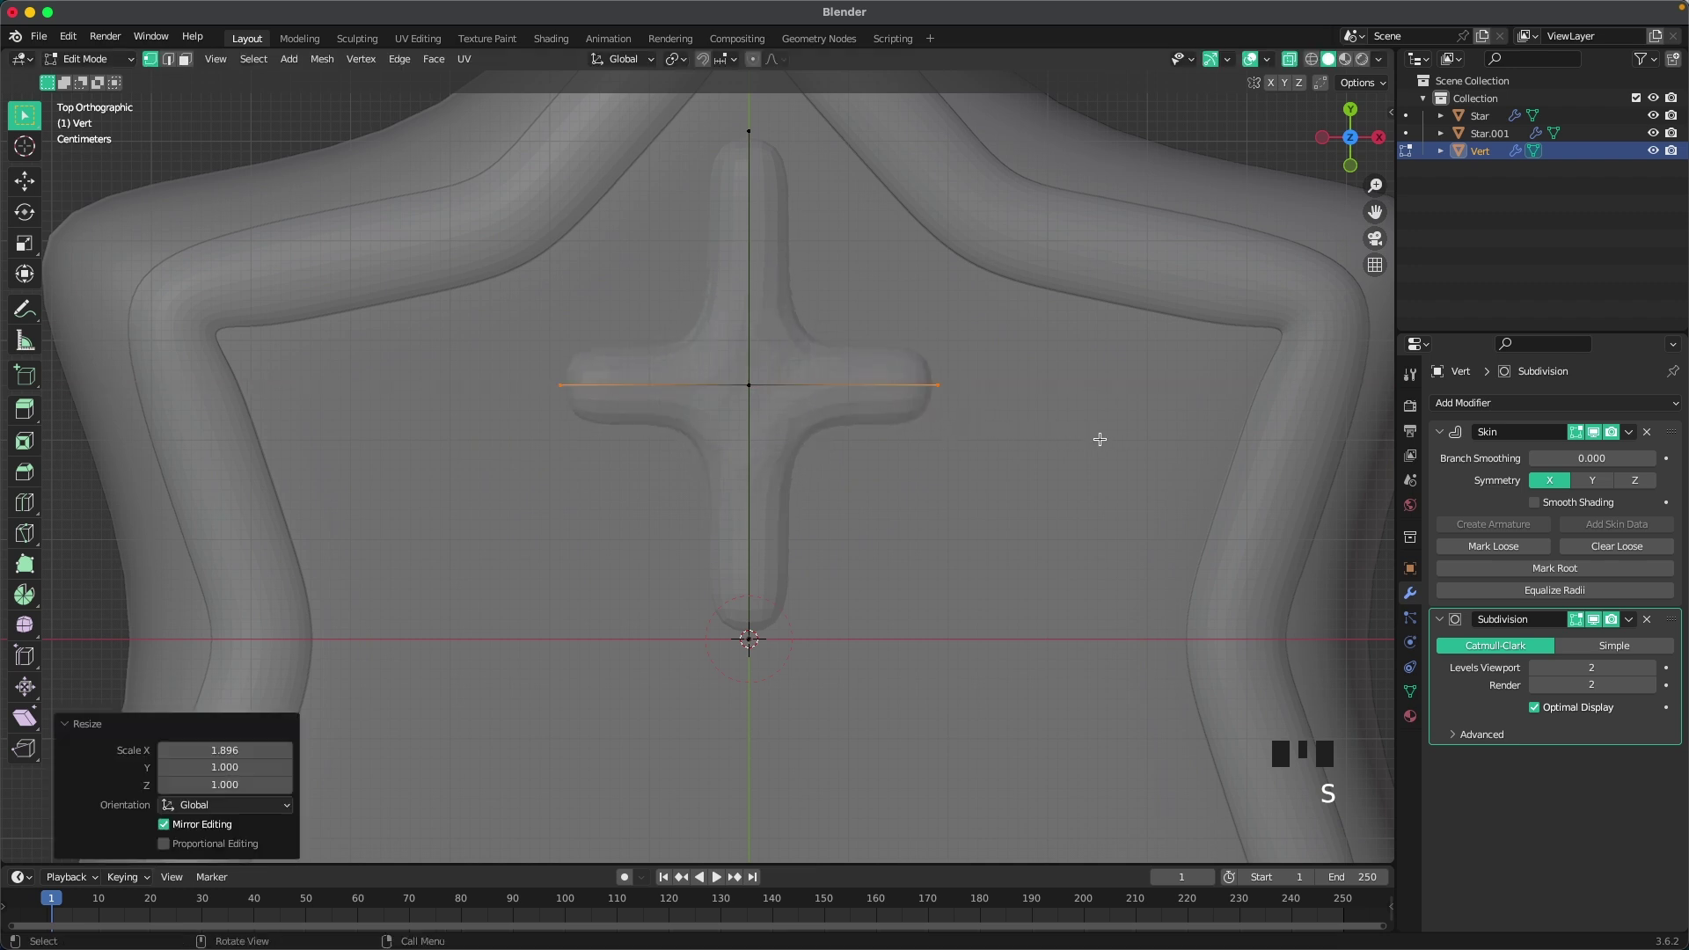
{"action": "key", "text": "g"}
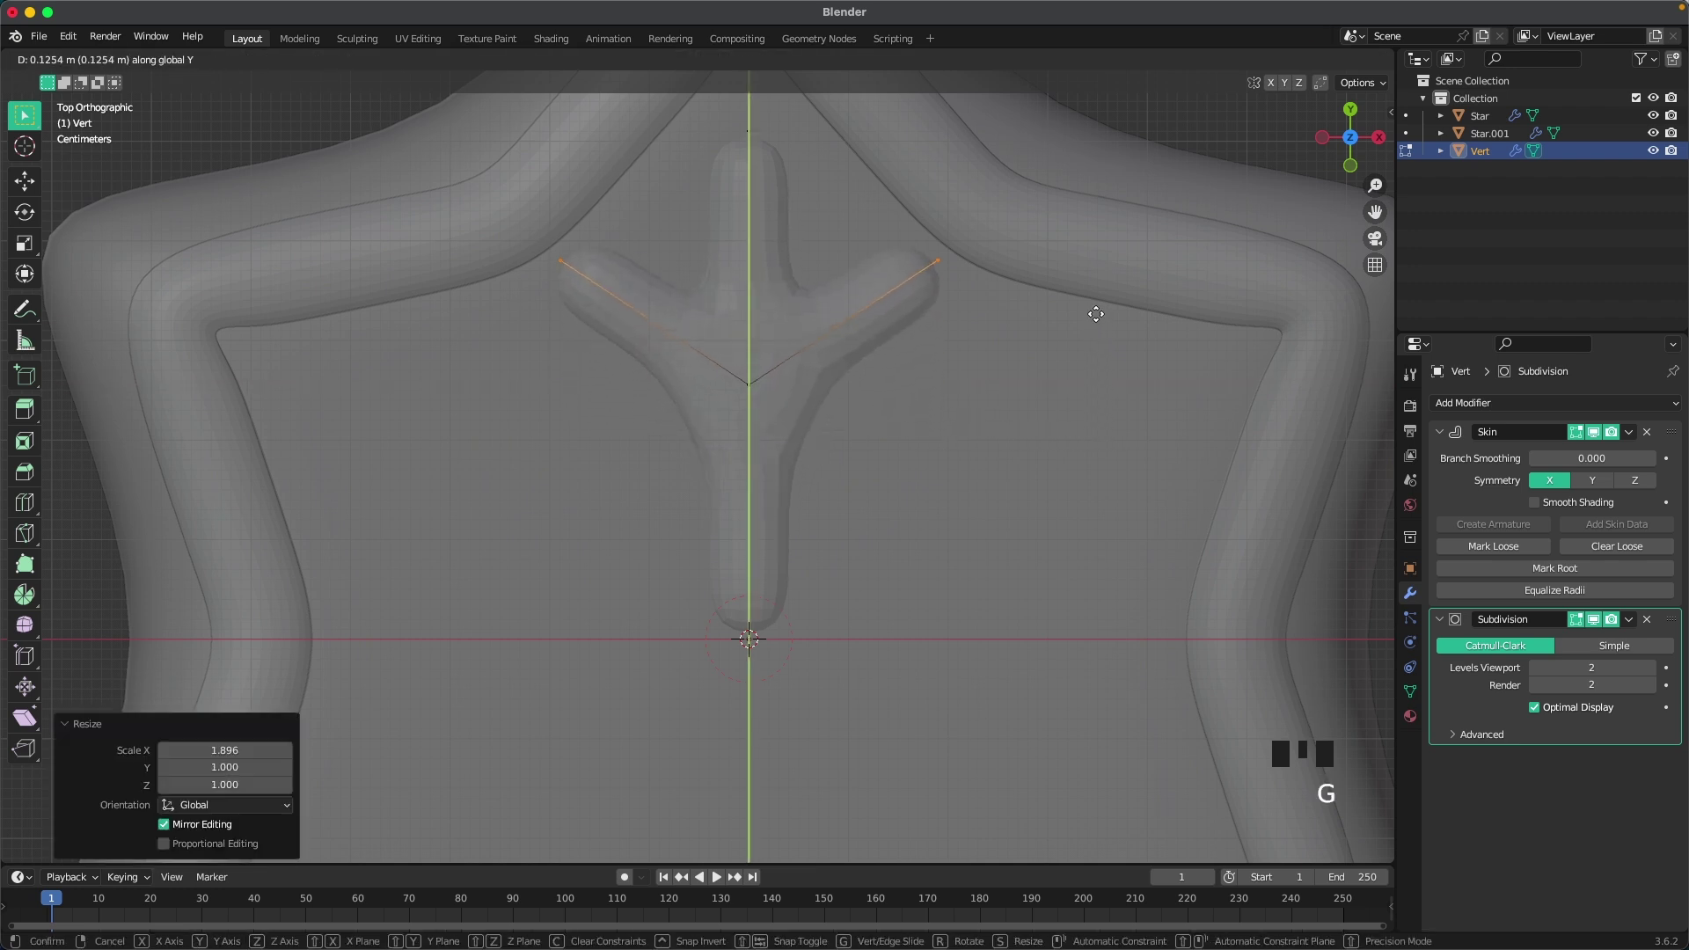
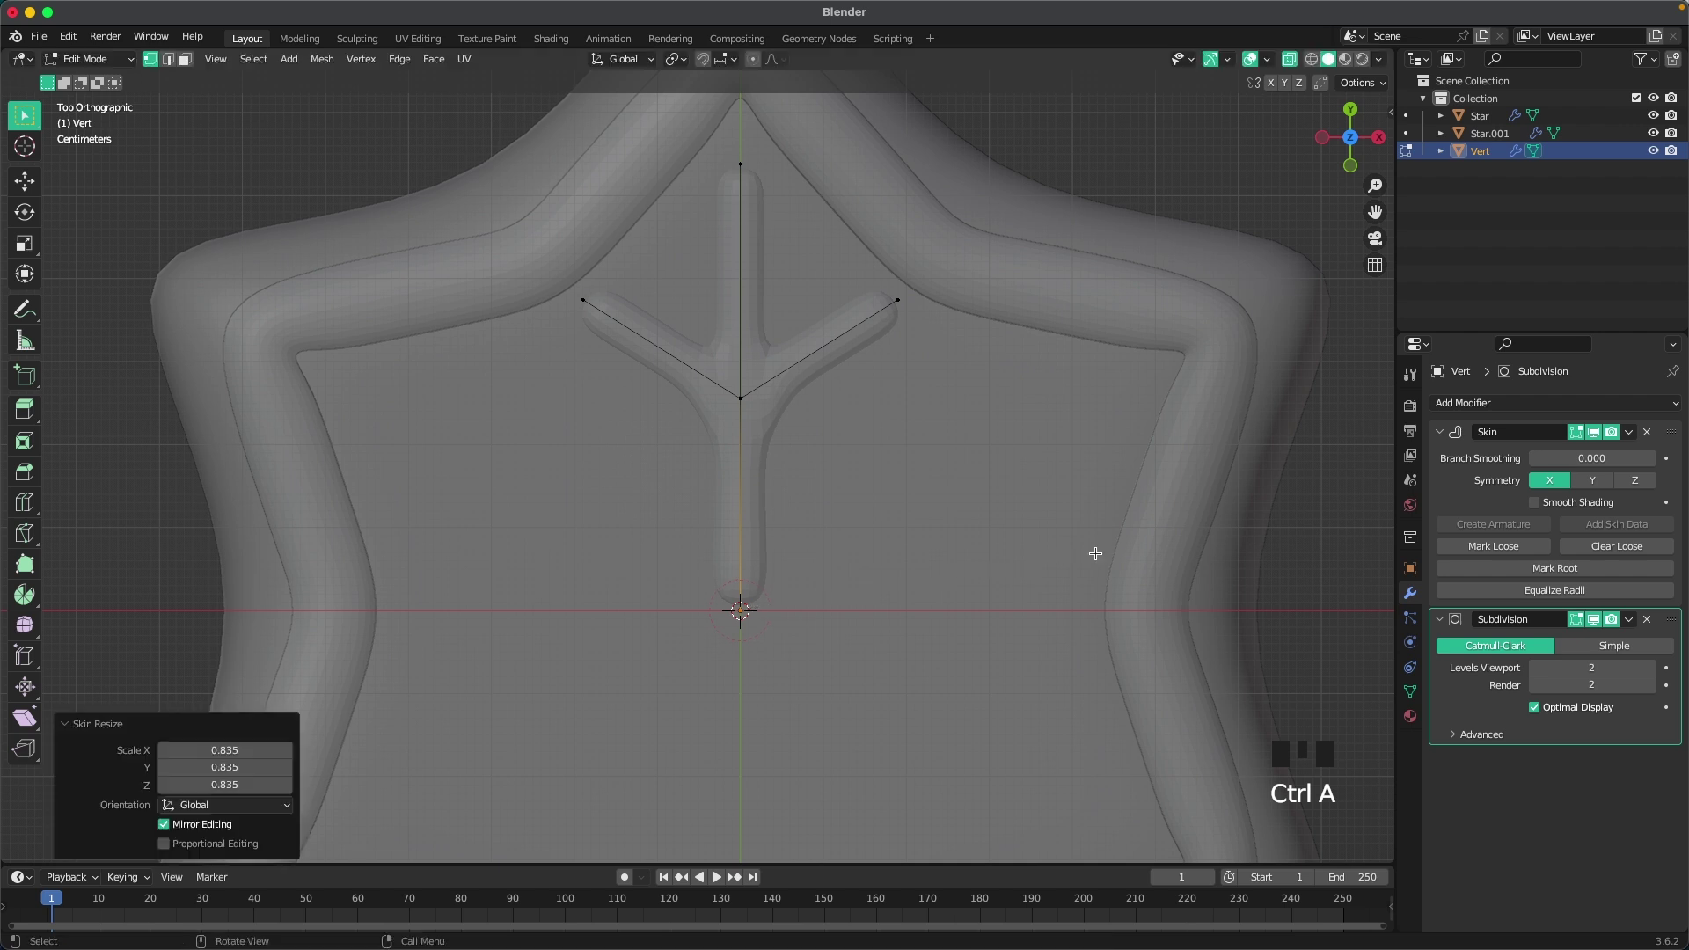
Step: From front view, lift the Vert arm along Z so it rests on the cookie's top surface
{"action": "scroll", "scroll_direction": "down", "scroll_amount": 3}
{"action": "key", "text": "Tab"}
{"action": "left_click_drag", "start_coordinate": [1023, 525], "coordinate": [948, 438]}
{"action": "key", "text": "z"}
{"action": "key", "text": "g"}
{"action": "key", "text": "`"}
{"action": "scroll", "scroll_direction": "up", "scroll_amount": 3}
{"action": "key", "text": "g"}
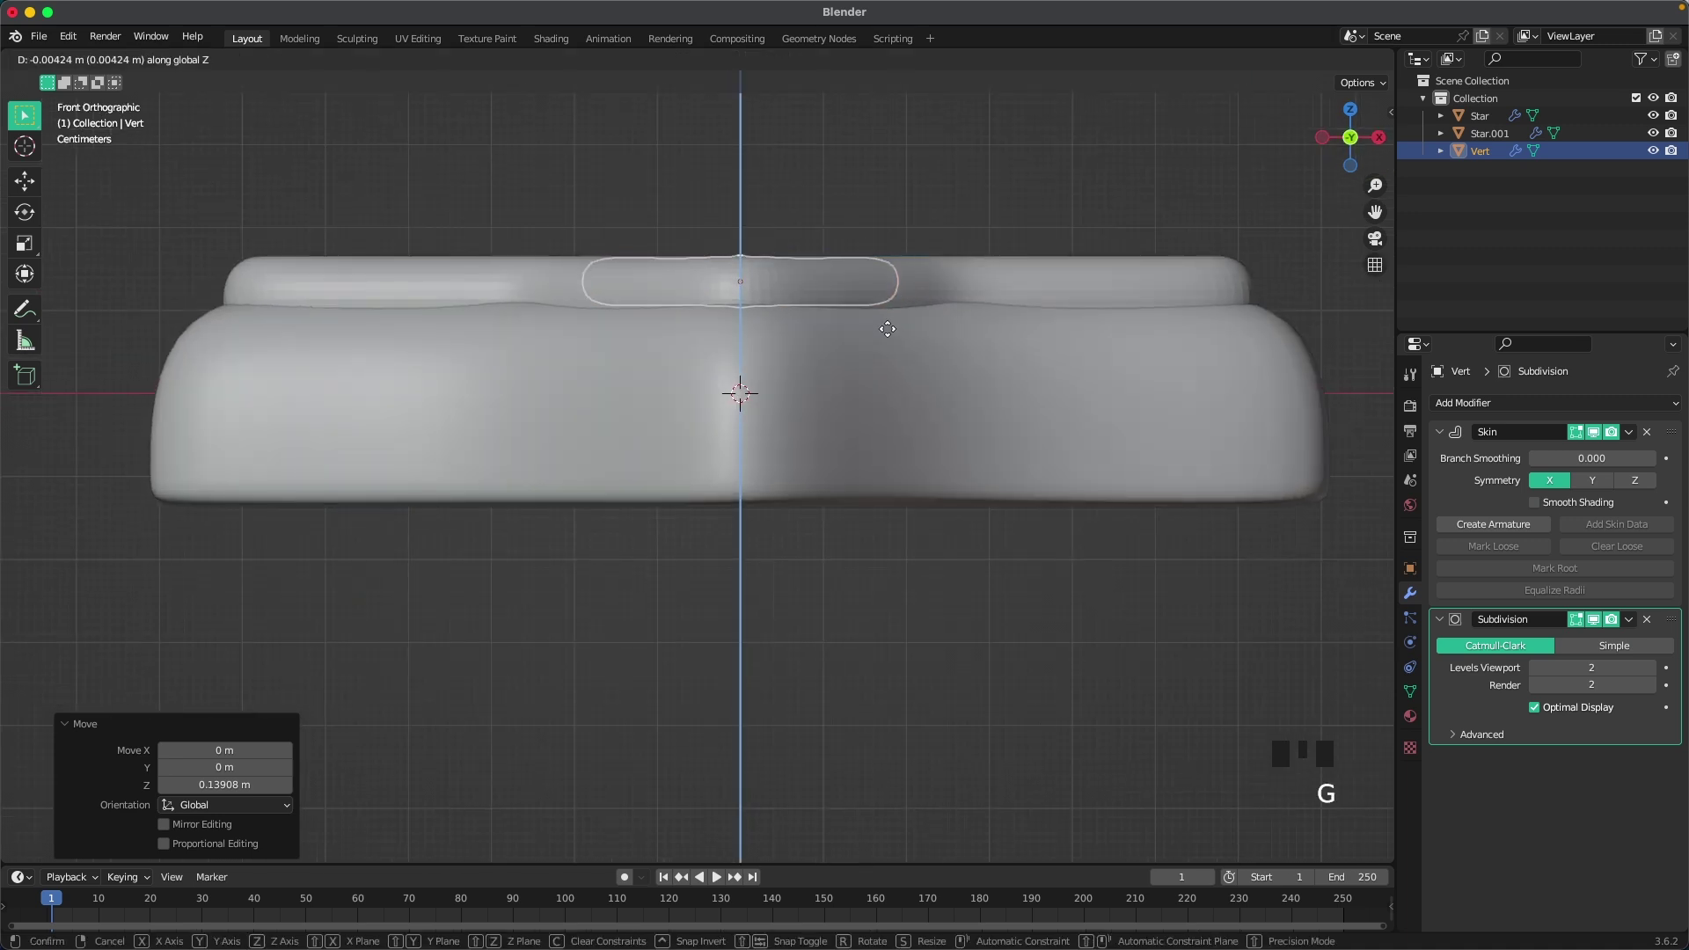
{"action": "left_click_drag", "start_coordinate": [872, 326], "coordinate": [847, 451]}
Step: Return to top view and reopen the arm in Edit Mode with all vertices selected
{"action": "scroll", "scroll_direction": "down", "scroll_amount": 3}
{"action": "key", "text": "`"}
{"action": "key", "text": "Tab"}
{"action": "key", "text": "a"}
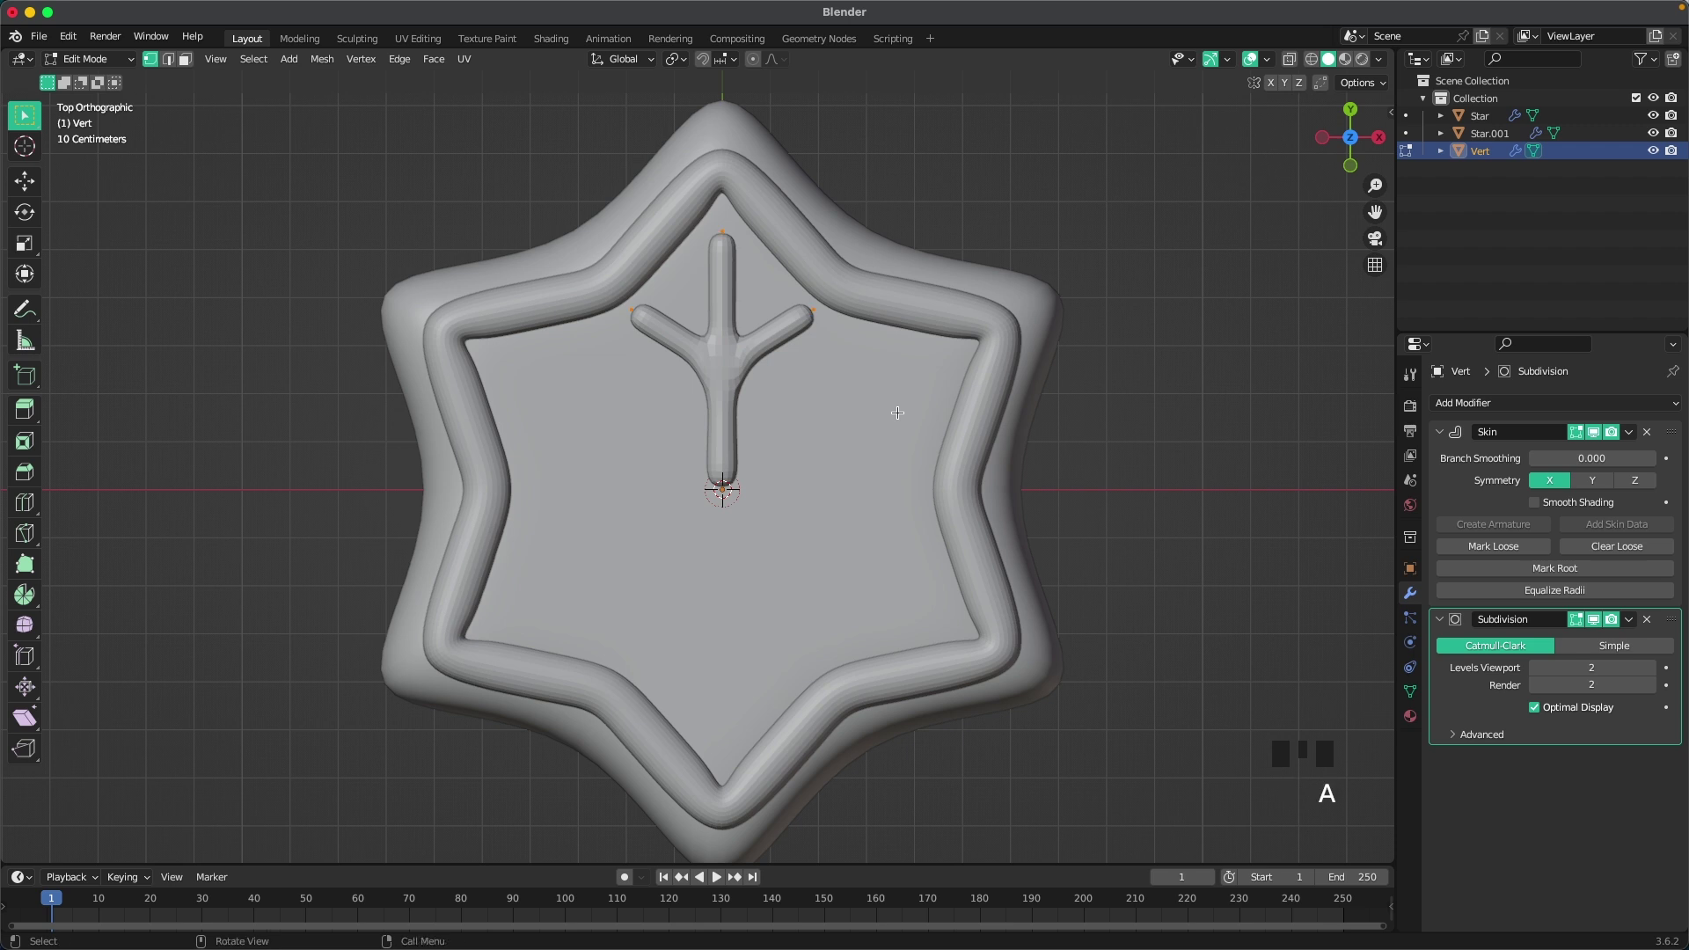
Step: With pivot on the 3D Cursor, spin-duplicate the arm at 60° five times into six arms
{"action": "key", "text": "."}
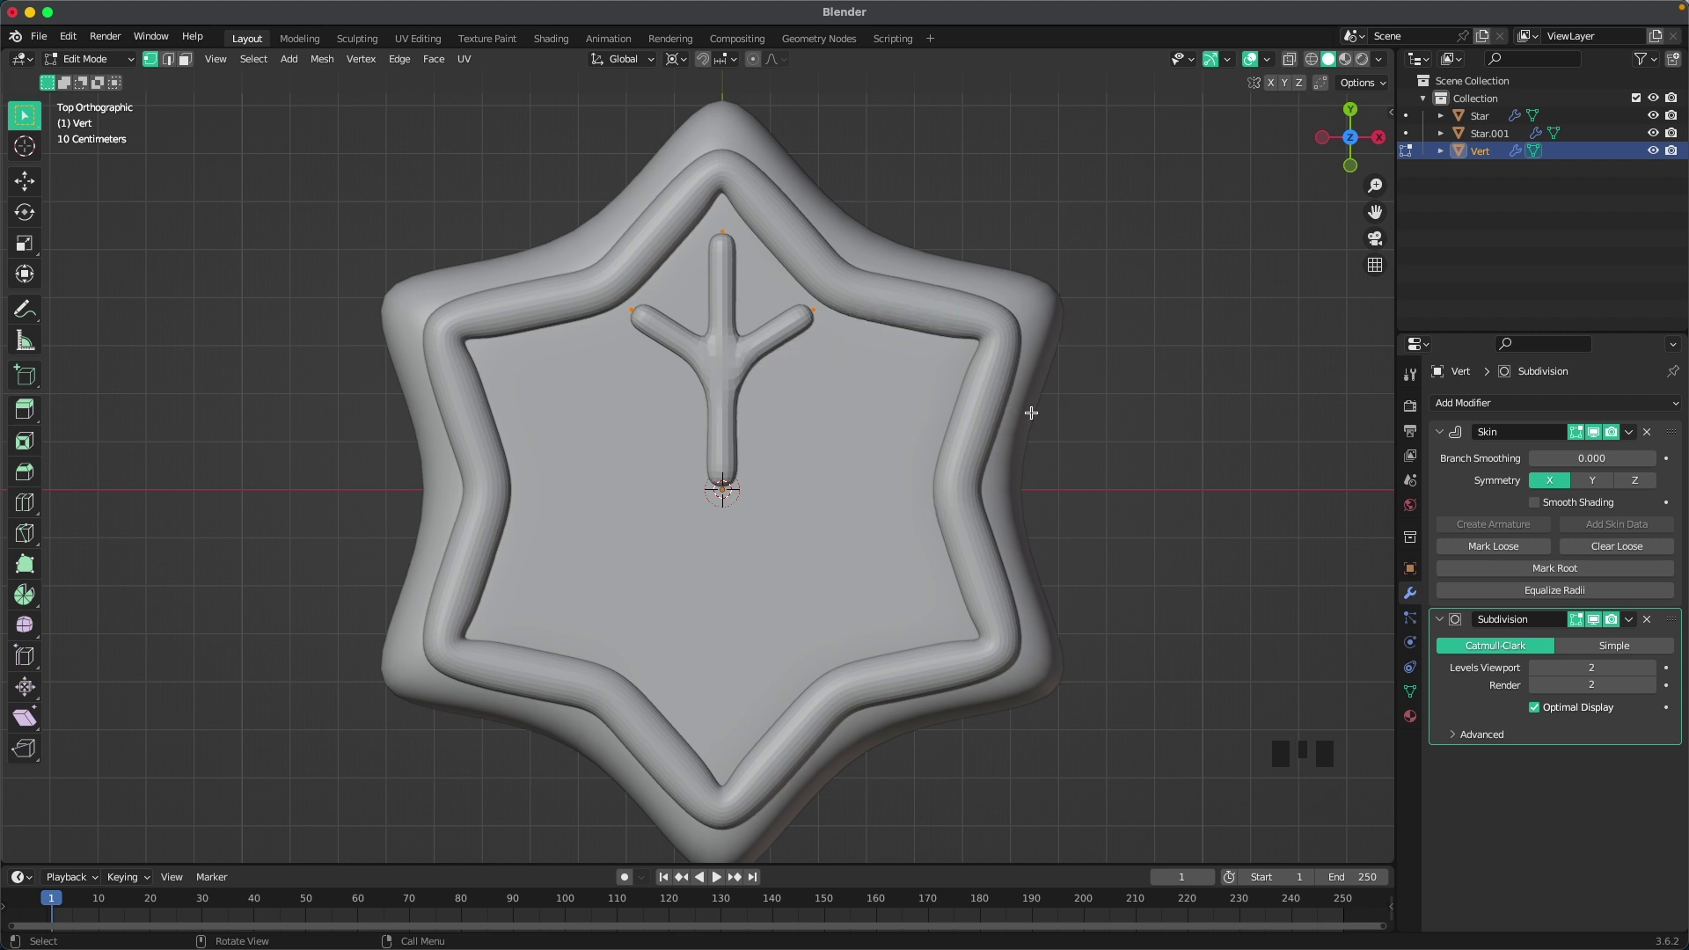
{"action": "key", "text": "shift+d"}
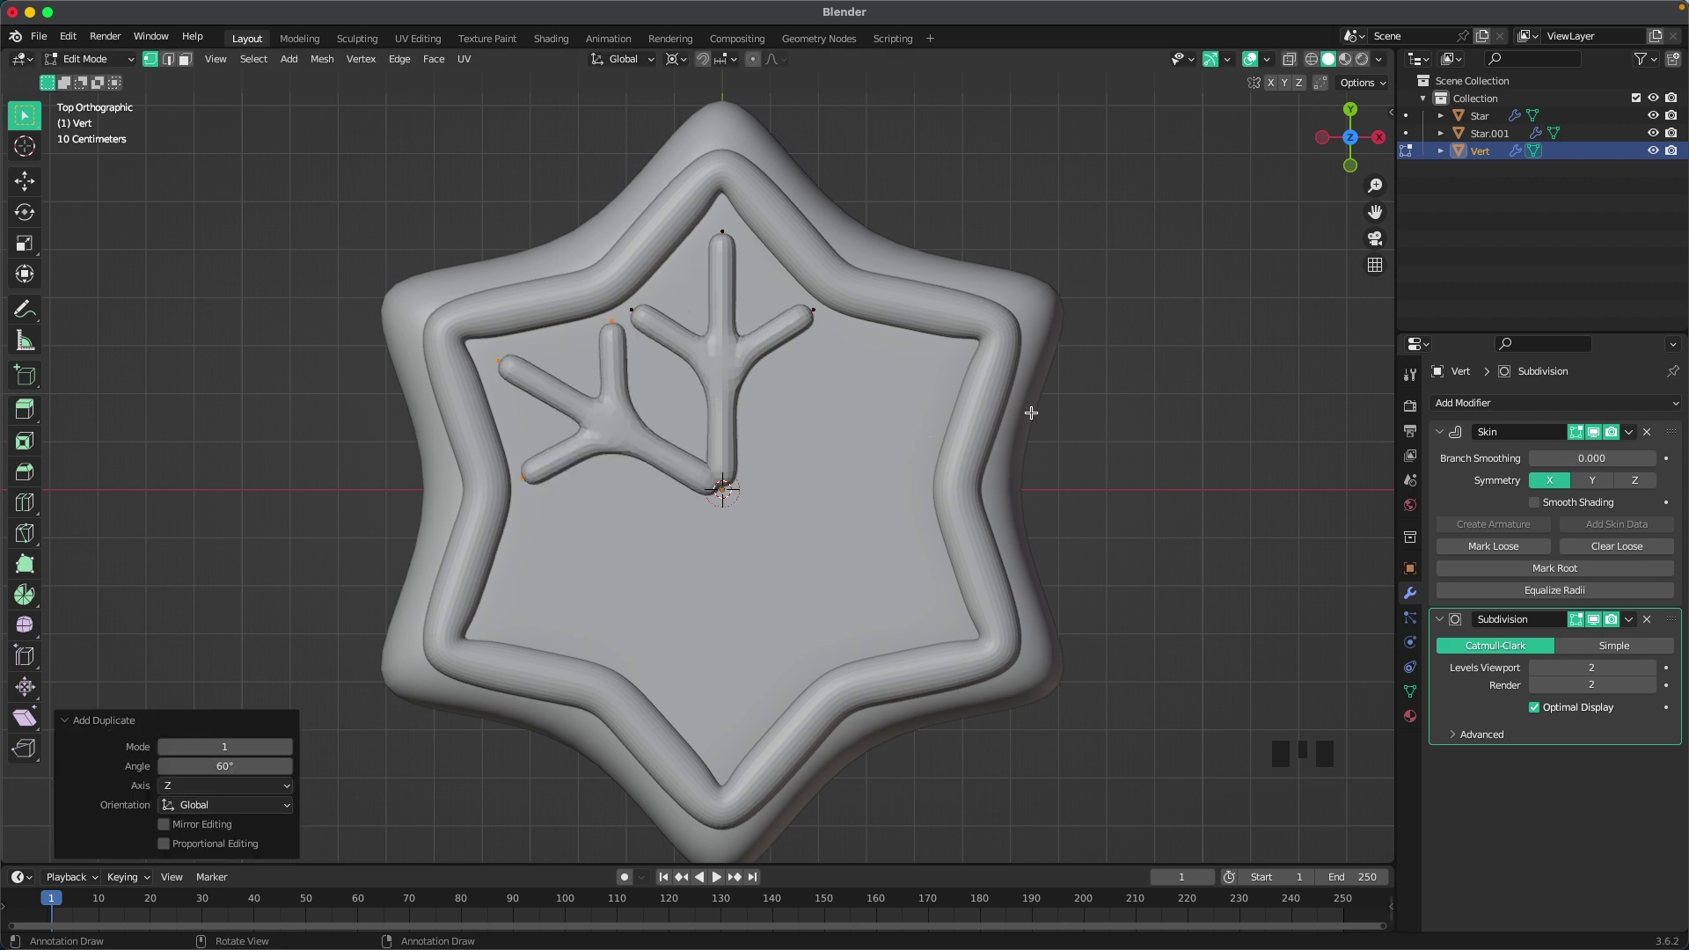
{"action": "key", "text": "shift+r"}
{"action": "key", "text": "shift+r"}
{"action": "key", "text": "shift+r"}
{"action": "key", "text": "shift+r"}
{"action": "scroll", "scroll_direction": "up", "scroll_amount": 3}
{"action": "key", "text": "z"}
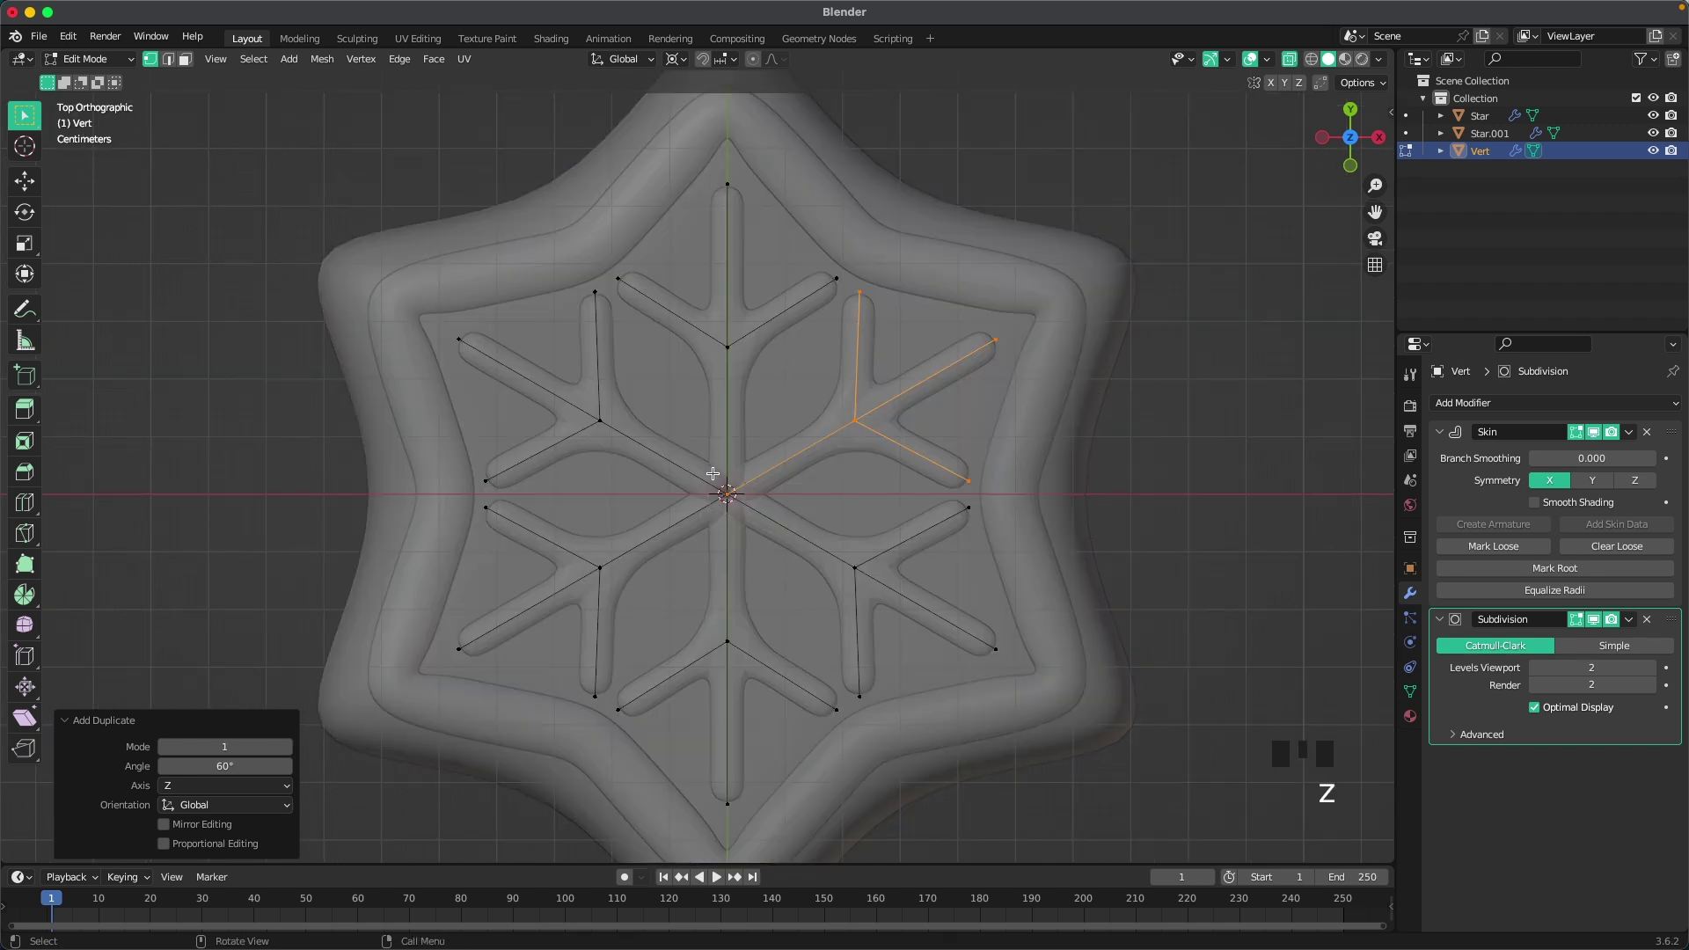
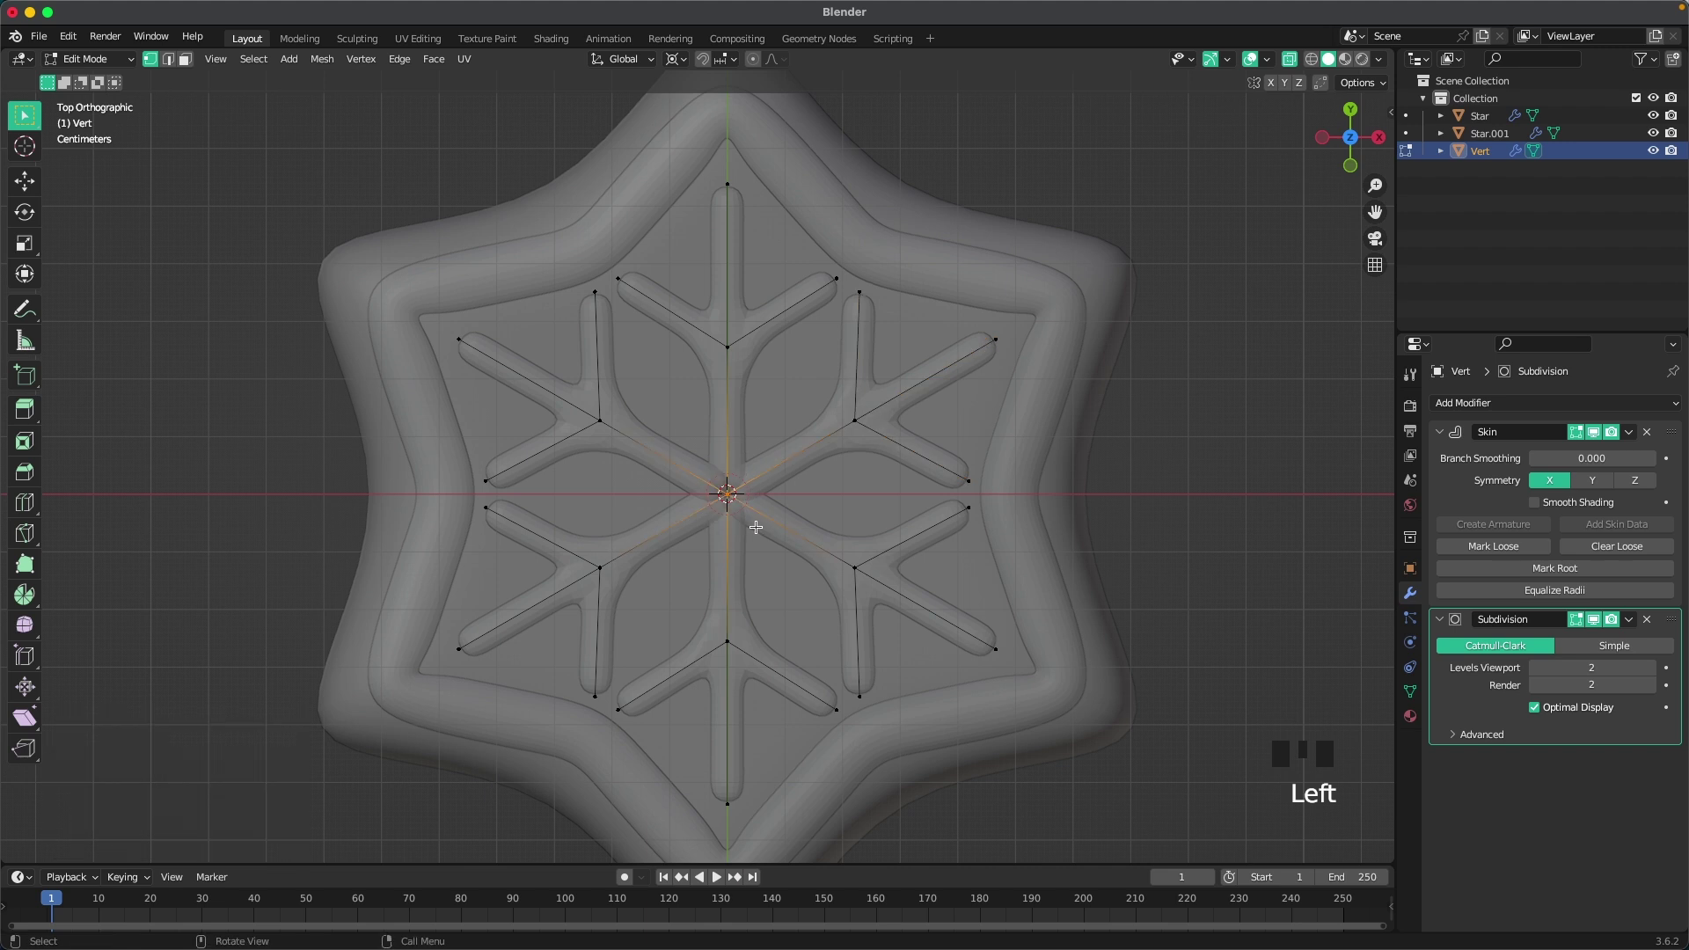
{"action": "scroll", "scroll_direction": "up", "scroll_amount": 3}
Step: Merge the overlapping centre vertices At Center and even out skin thickness across all strands
{"action": "key", "text": "m"}
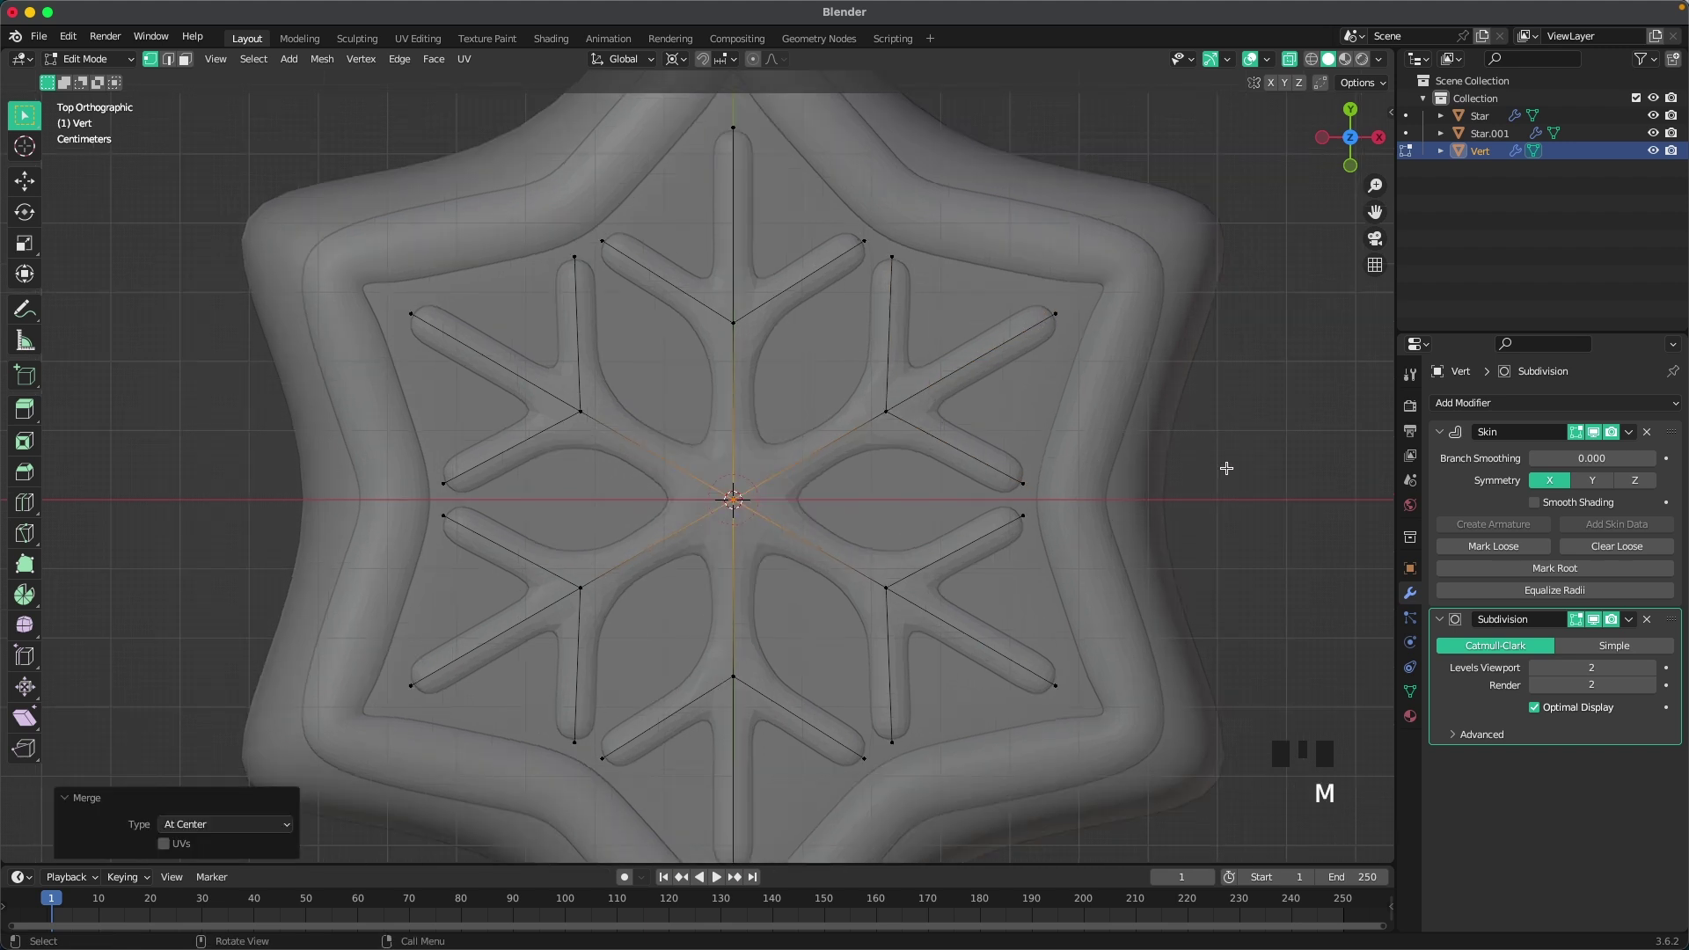
{"action": "key", "text": "ctrl+a"}
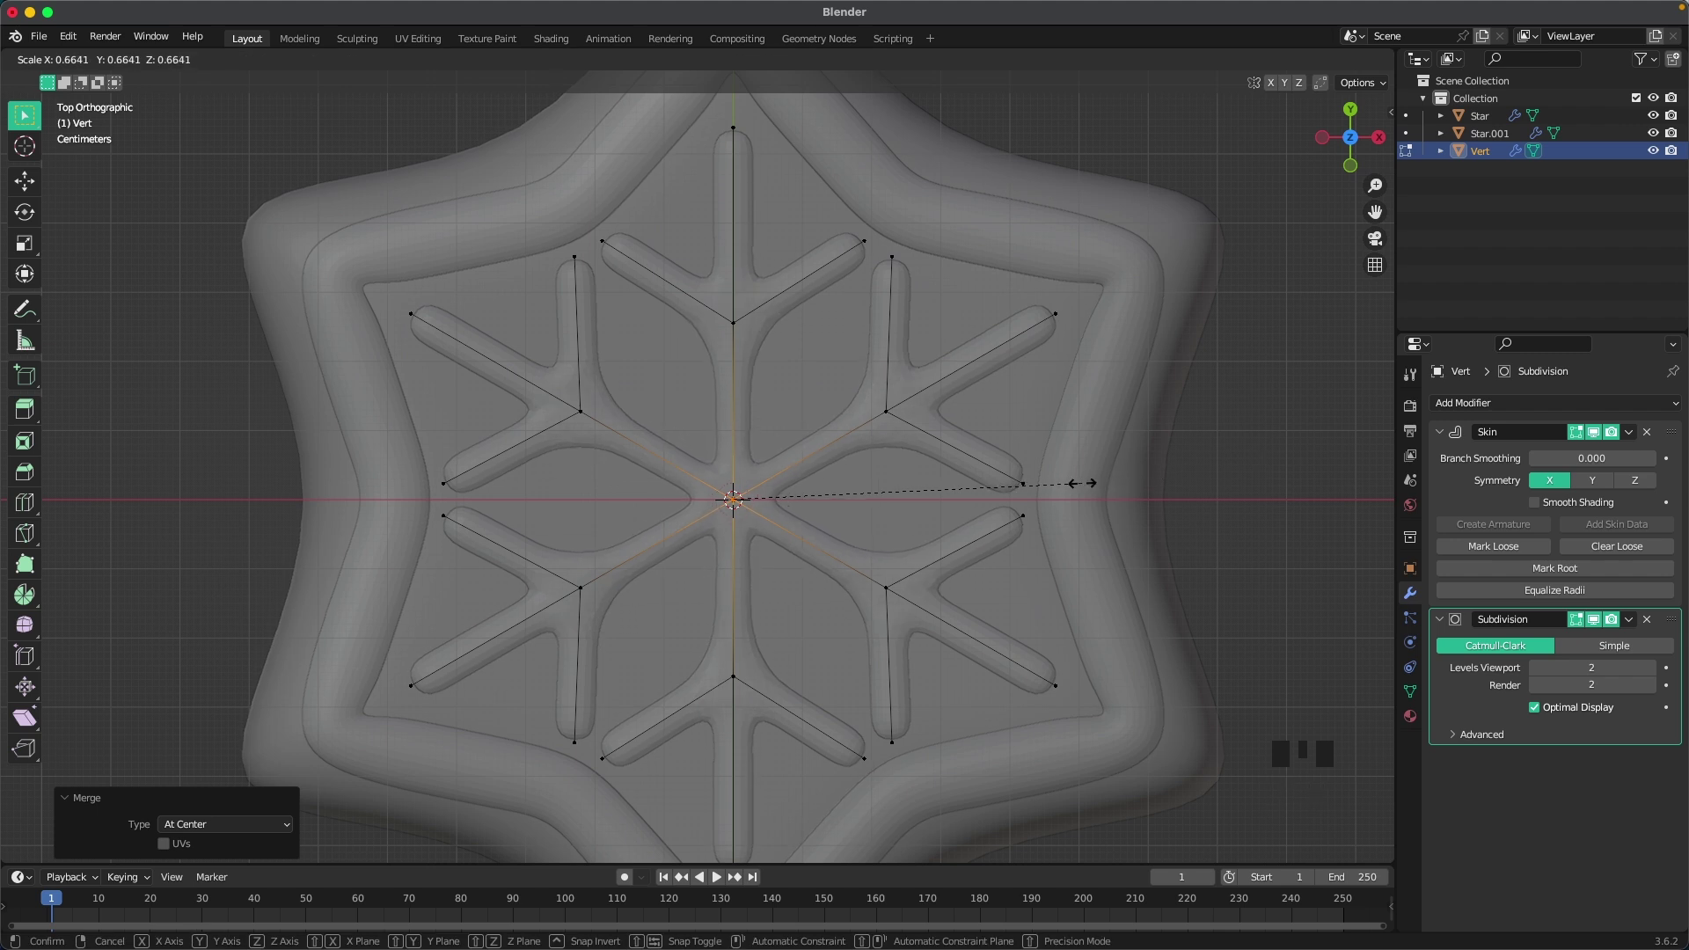
{"action": "scroll", "scroll_direction": "down", "scroll_amount": 3}
{"action": "key", "text": "a"}
{"action": "key", "text": "ctrl+a"}
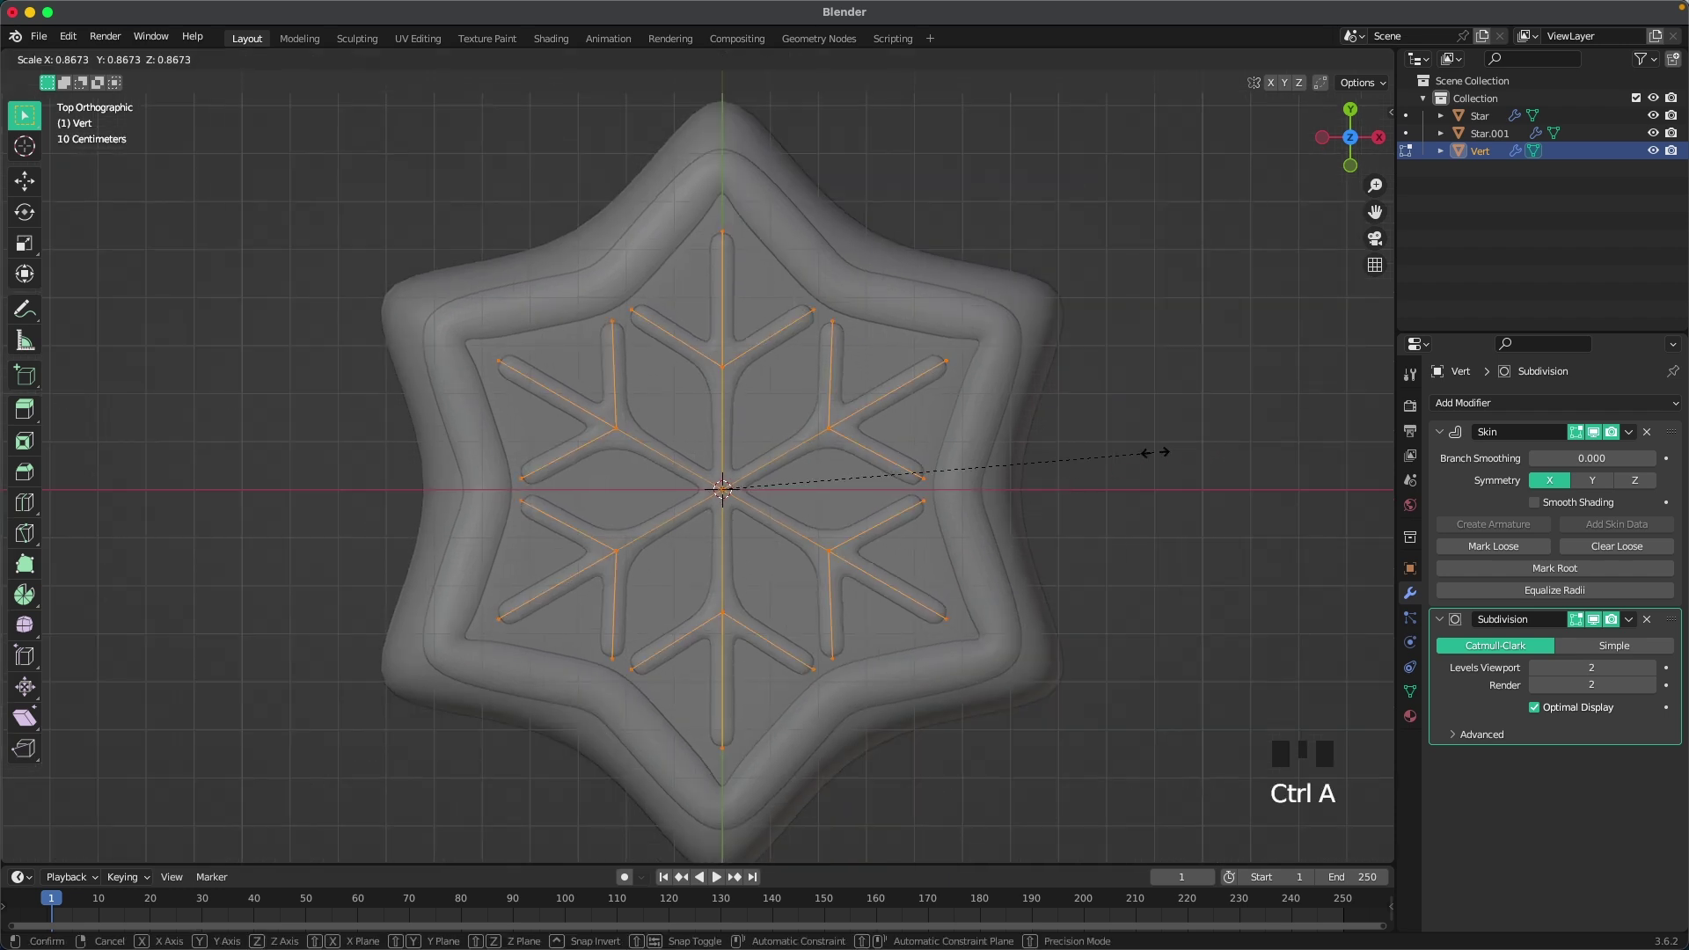
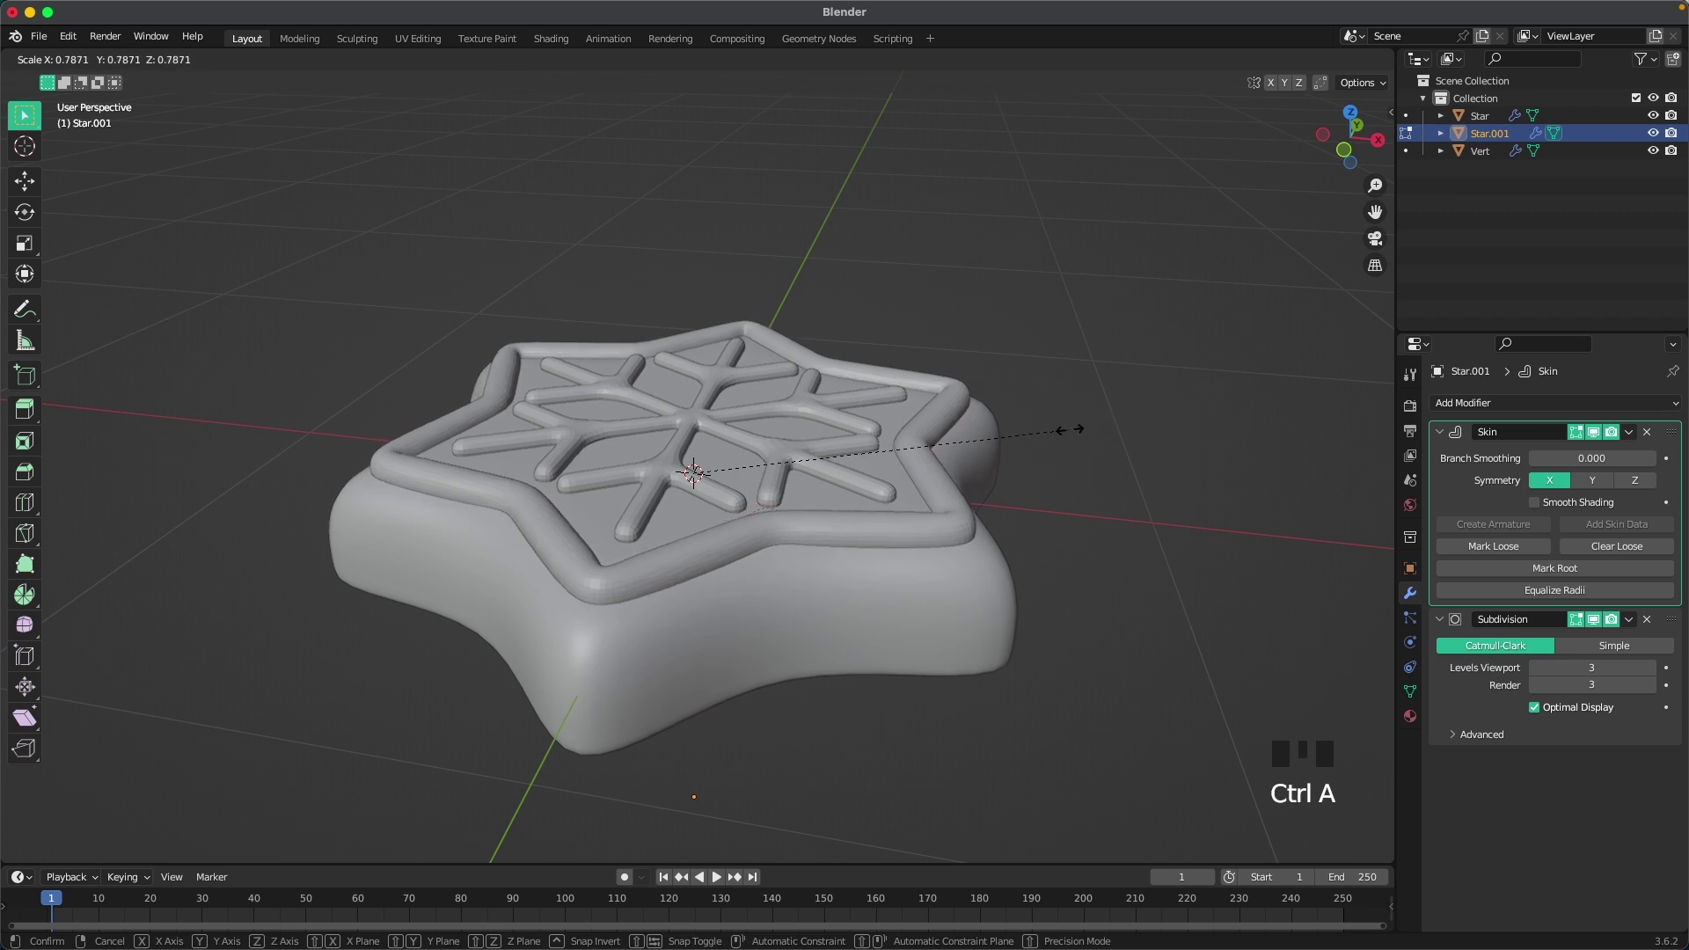
{"action": "key", "text": "Tab"}
Step: From front view, rescale the selected mesh in Edit Mode and reposition it
{"action": "key", "text": "`"}
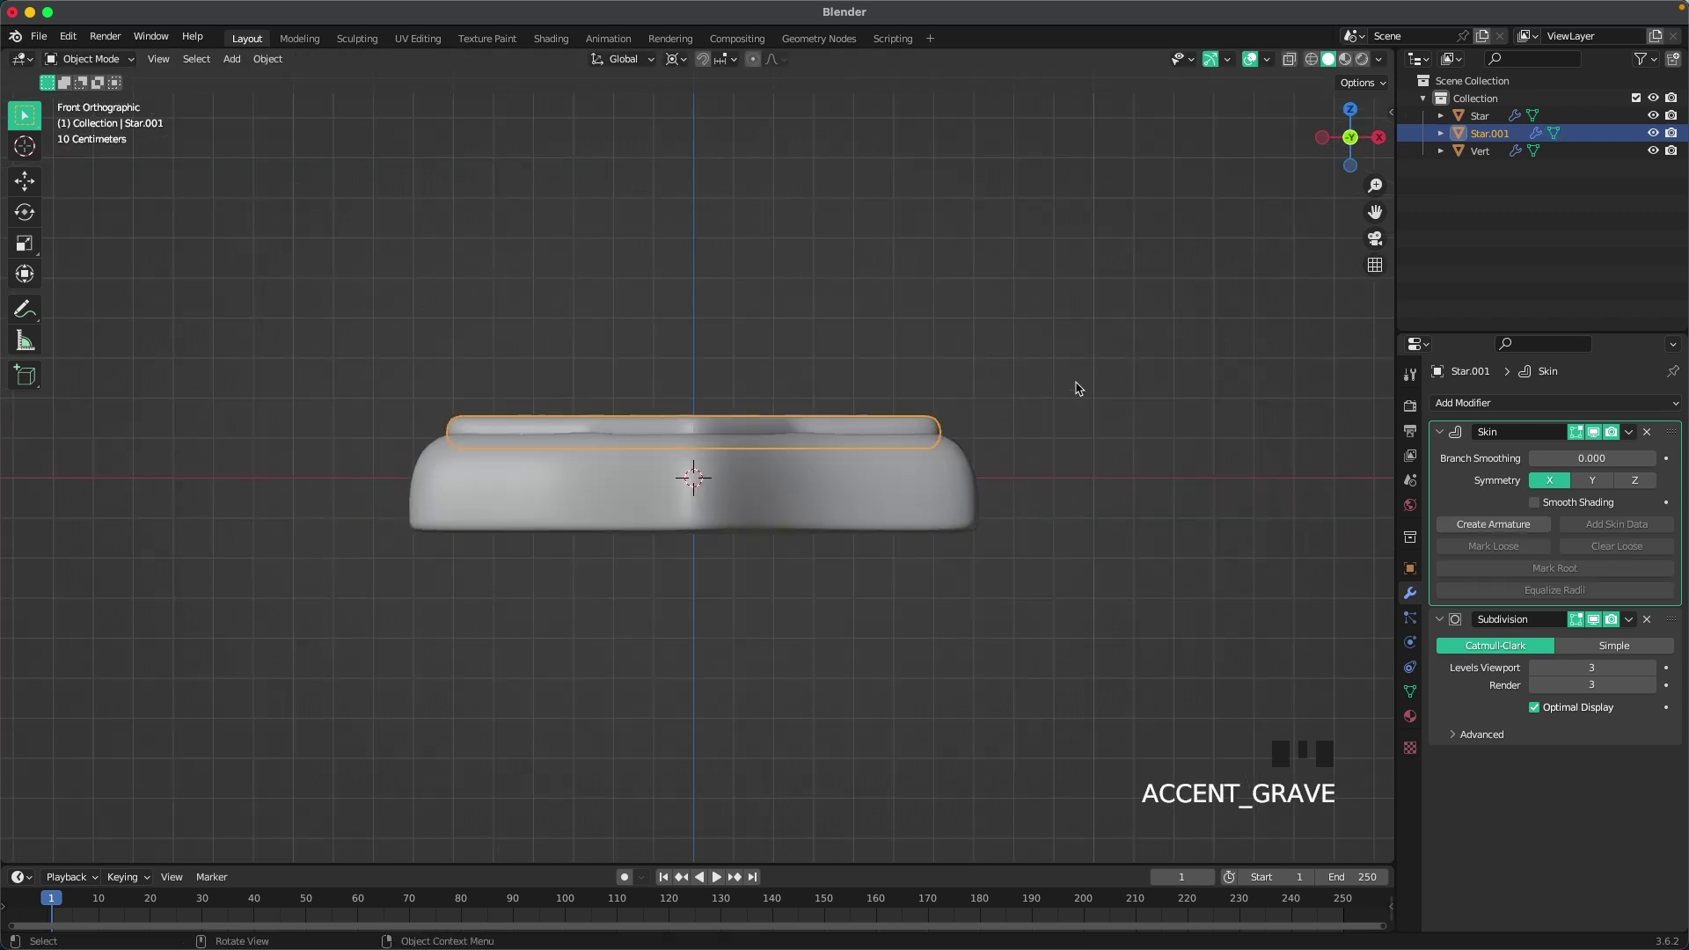
{"action": "left_click", "coordinate": [928, 513]}
{"action": "key", "text": "Tab"}
{"action": "key", "text": "a"}
{"action": "key", "text": "s"}
{"action": "key", "text": "Tab"}
{"action": "key", "text": "g"}
{"action": "left_click_drag", "start_coordinate": [1125, 444], "coordinate": [1110, 525]}
{"action": "left_click", "coordinate": [1110, 525]}
Step: Adjust the view around the cookie and add a Camera via Shift+A
{"action": "scroll", "scroll_direction": "down", "scroll_amount": 3}
{"action": "left_click_drag", "start_coordinate": [1100, 548], "coordinate": [1104, 573]}
{"action": "key", "text": "`"}
{"action": "scroll", "scroll_direction": "down", "scroll_amount": 3}
{"action": "left_click_drag", "start_coordinate": [1047, 623], "coordinate": [1058, 546]}
{"action": "key", "text": "`"}
{"action": "scroll", "scroll_direction": "down", "scroll_amount": 3}
{"action": "left_click_drag", "start_coordinate": [427, 321], "coordinate": [467, 345]}
{"action": "left_click_drag", "start_coordinate": [915, 565], "coordinate": [889, 560]}
{"action": "key", "text": "shift+a"}
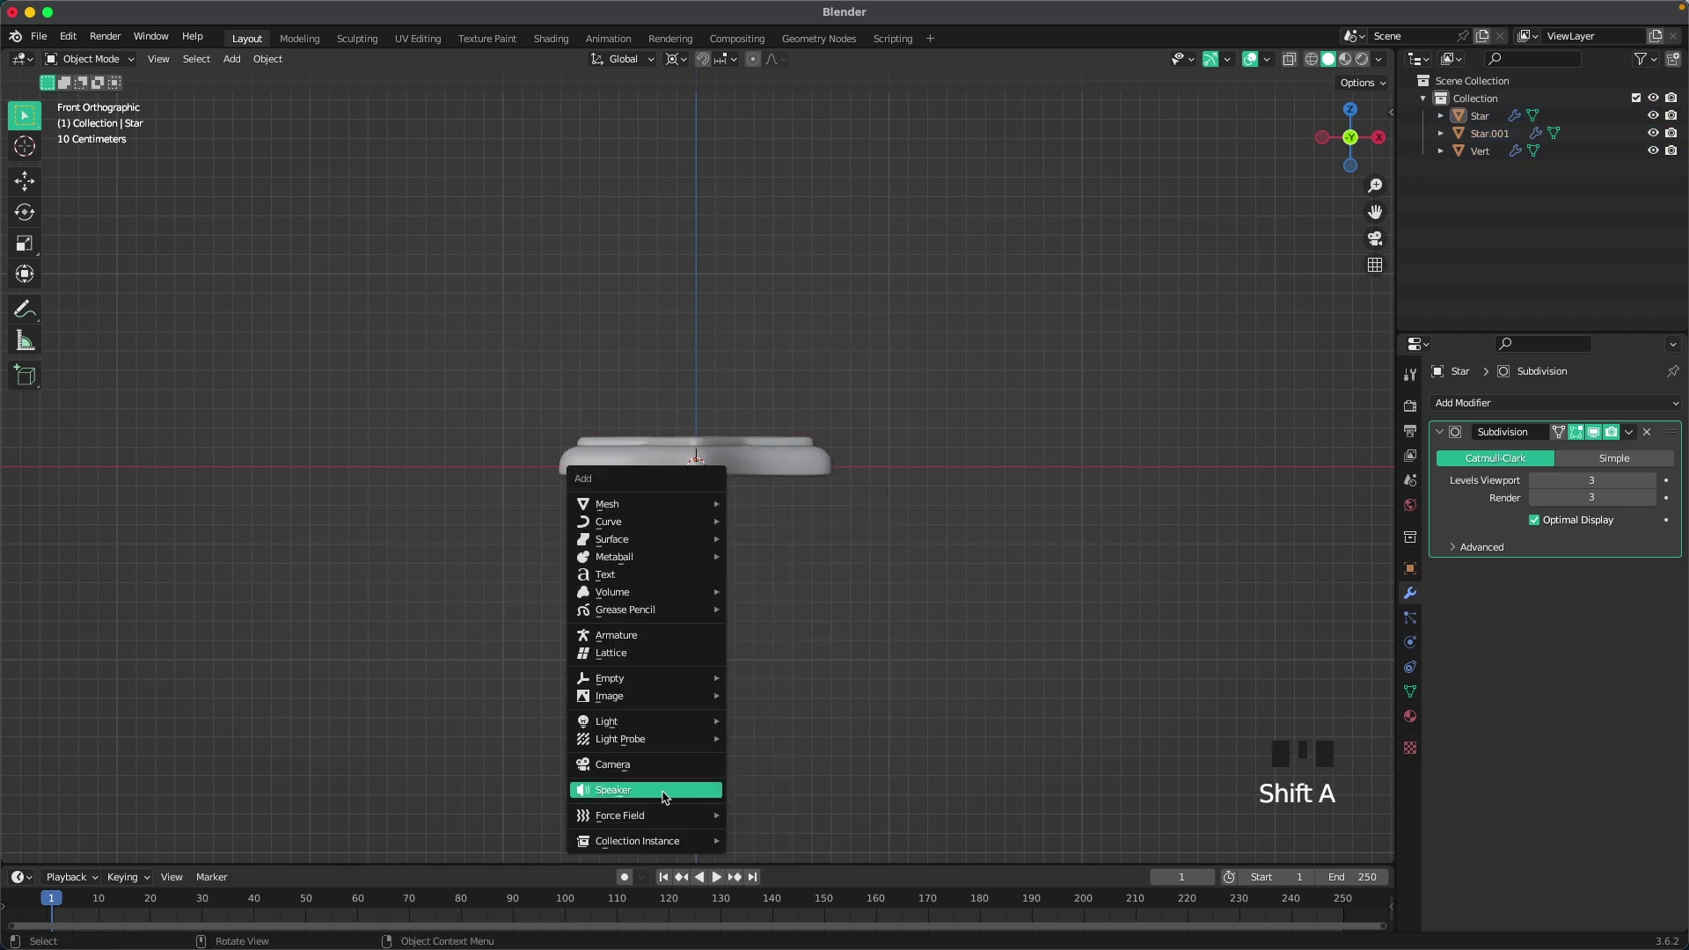
{"action": "left_click_drag", "start_coordinate": [612, 523], "coordinate": [767, 558]}
Step: Move the camera out in front of the cookie and adjust the render output settings
{"action": "scroll", "scroll_direction": "down", "scroll_amount": 3}
{"action": "key", "text": "g"}
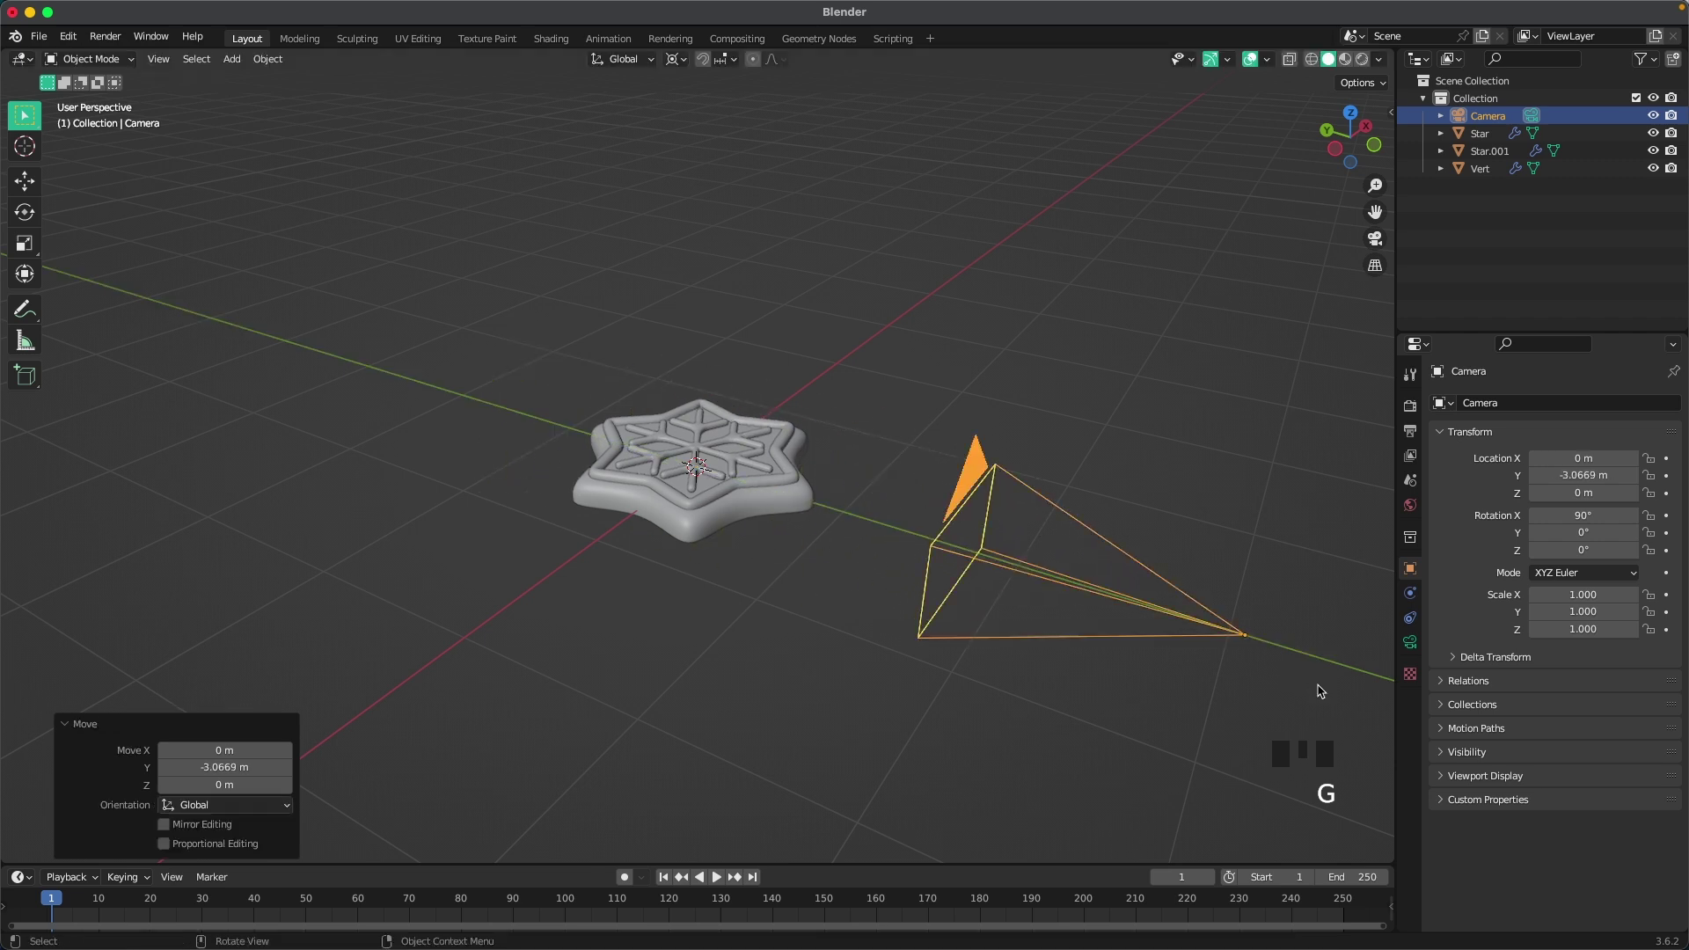
{"action": "key", "text": "`"}
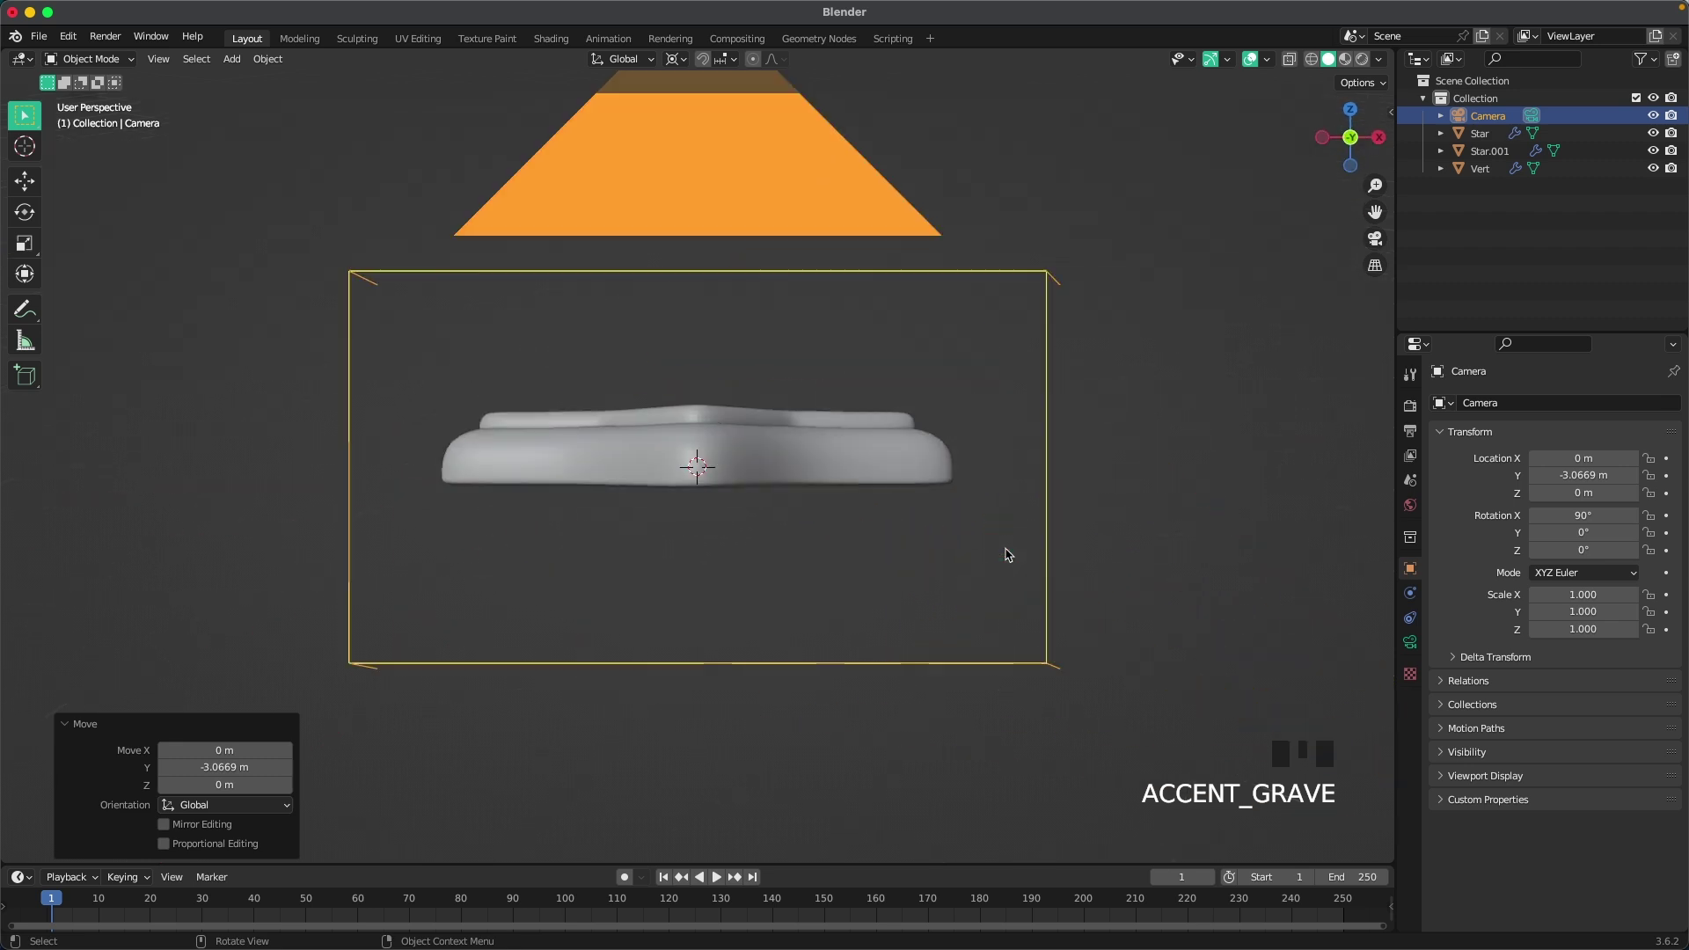
{"action": "left_click", "coordinate": [1418, 436]}
{"action": "left_click_drag", "start_coordinate": [1617, 448], "coordinate": [1175, 417]}
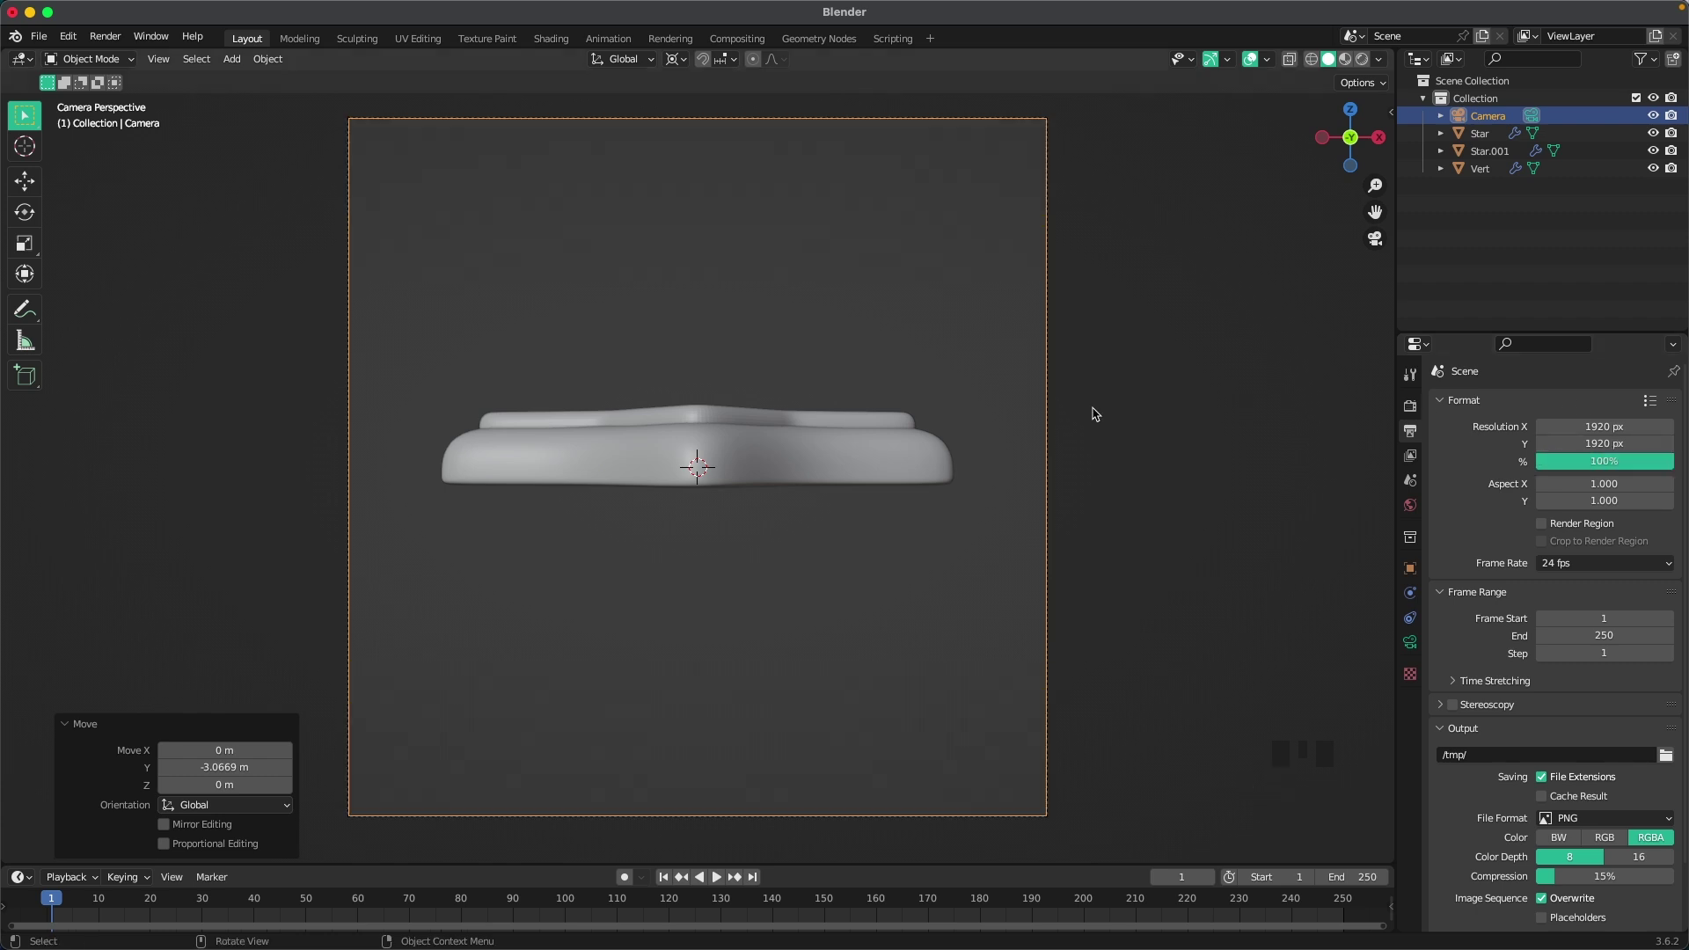
Step: Trackball-rotate Star, Star.001 and Vert to an angle and nudge them up along Z
{"action": "left_click_drag", "start_coordinate": [428, 283], "coordinate": [448, 293]}
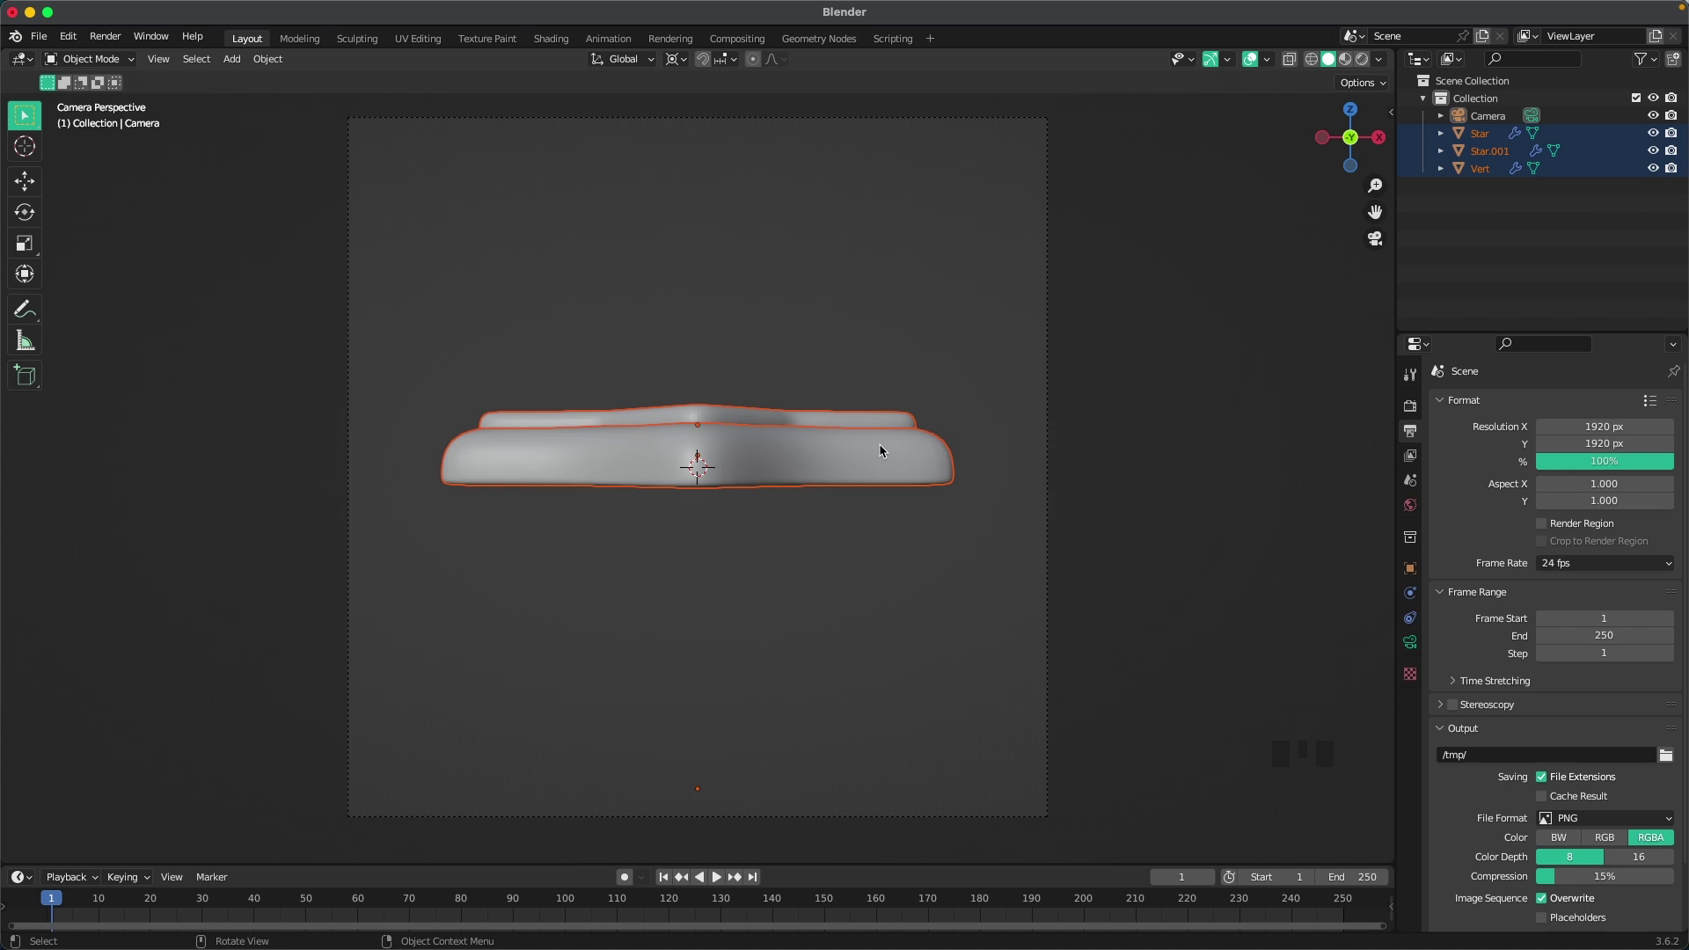
{"action": "key", "text": "r"}
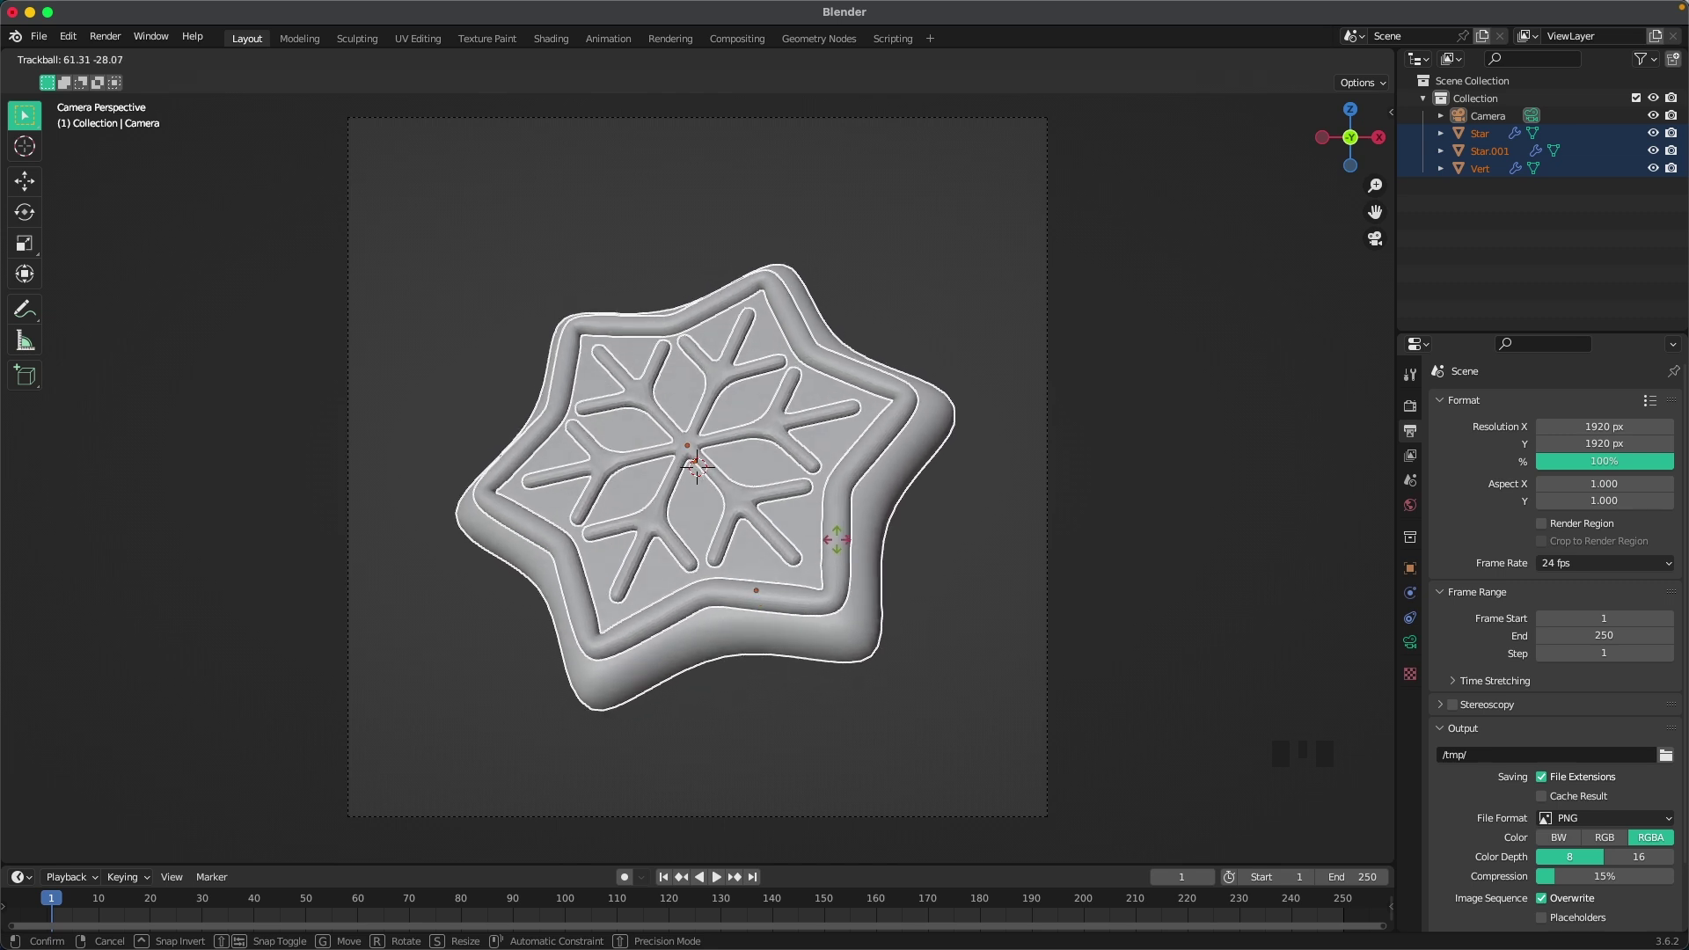
{"action": "scroll", "scroll_direction": "down", "scroll_amount": 3}
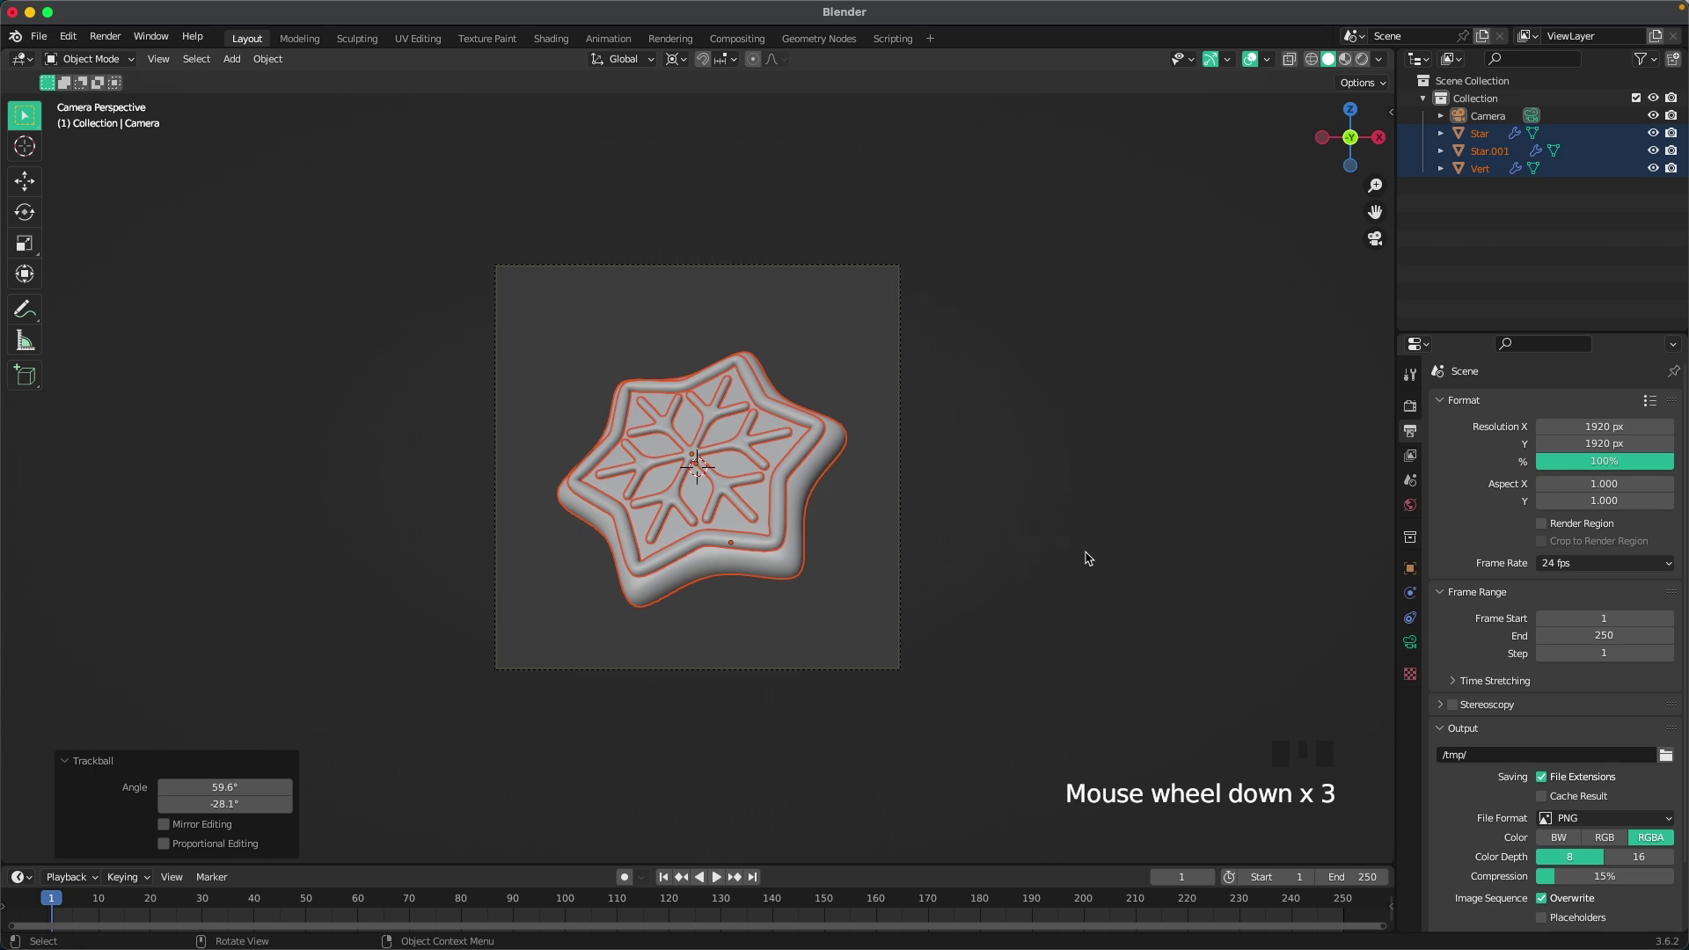
{"action": "left_click", "coordinate": [1089, 562]}
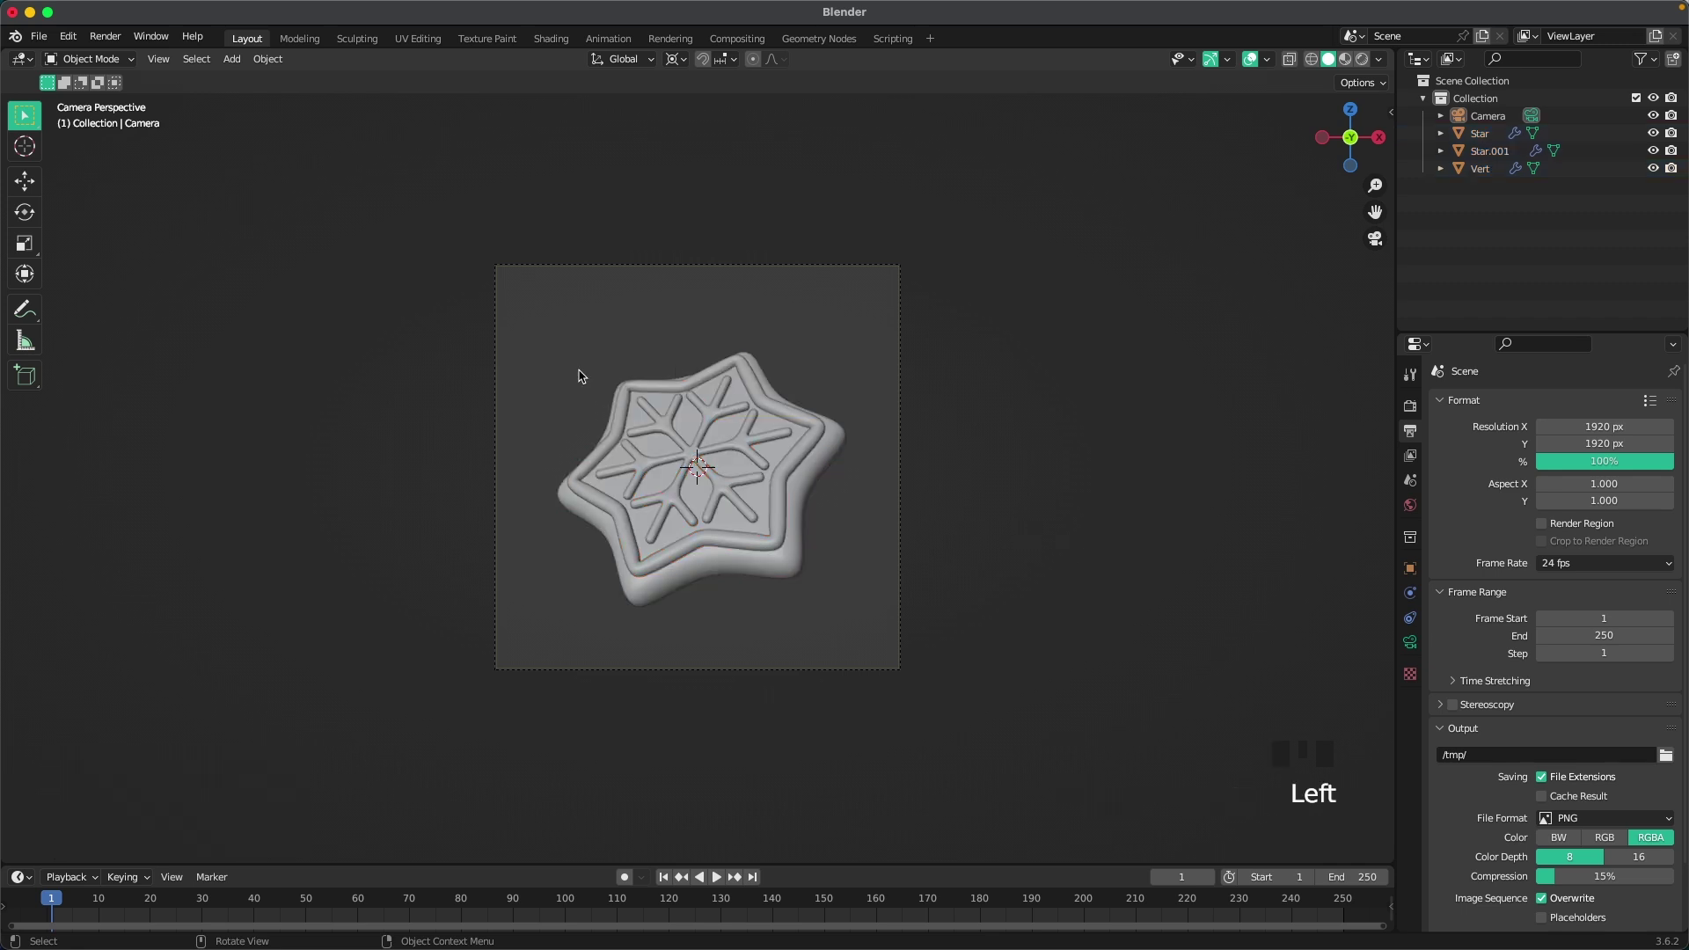
{"action": "left_click", "coordinate": [638, 402]}
{"action": "key", "text": "g"}
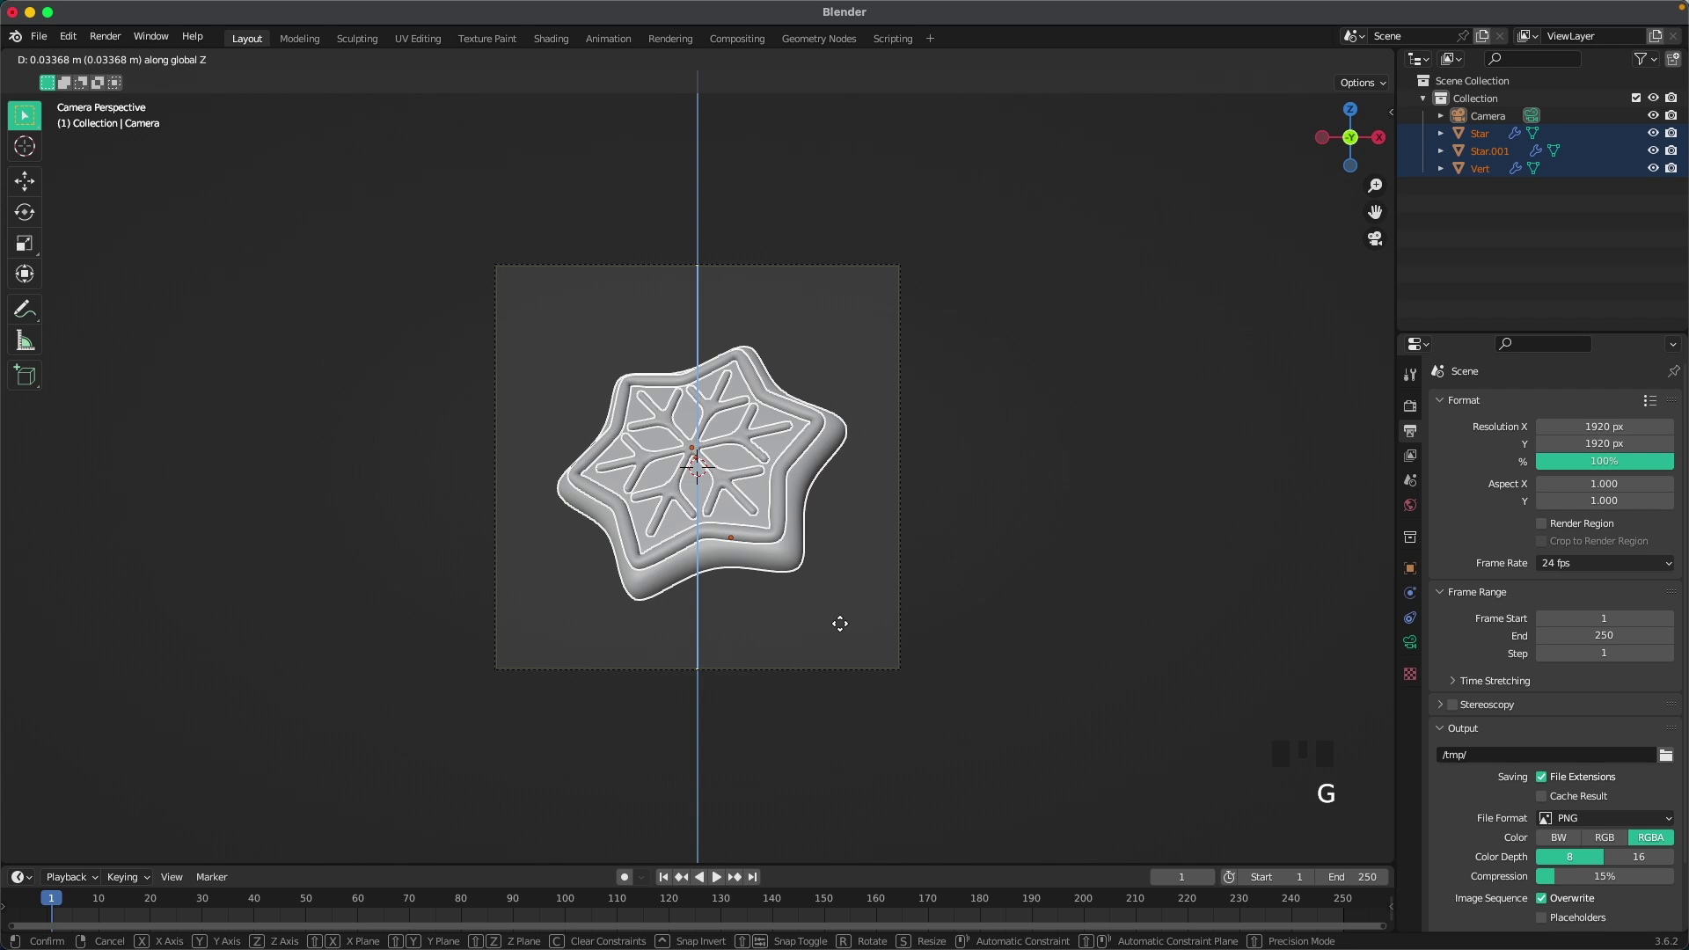
{"action": "left_click", "coordinate": [958, 559]}
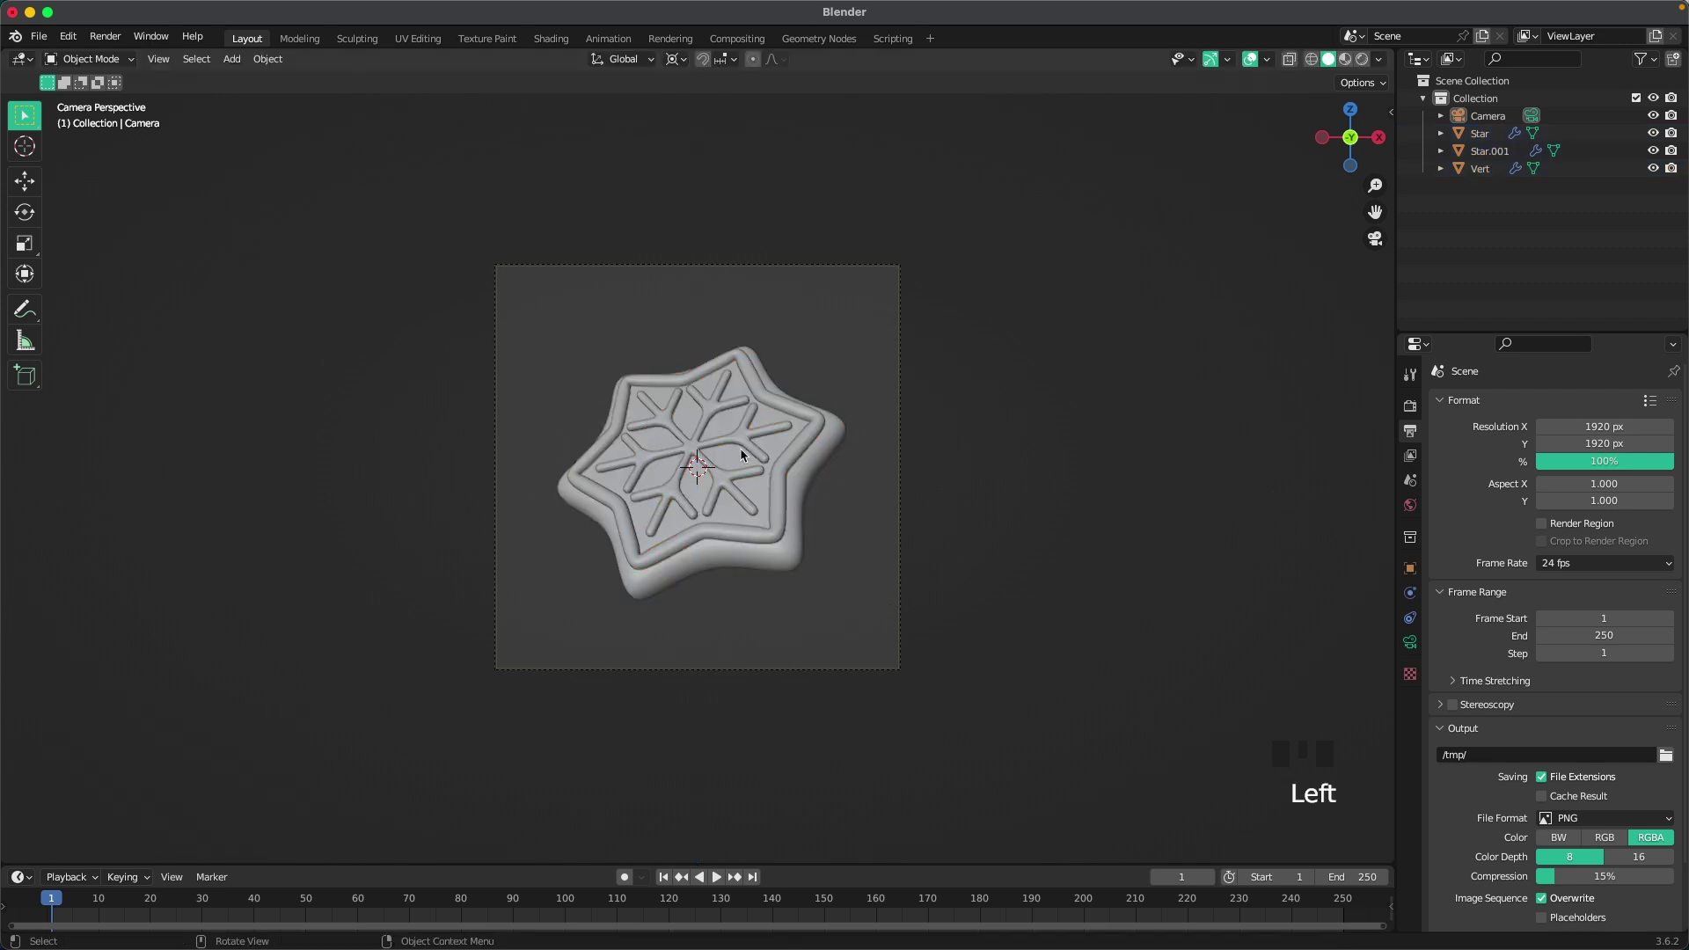
Step: Add a plane, stand it upright with R X 90 and push it back along Y behind the cookie
{"action": "key", "text": "shift+a"}
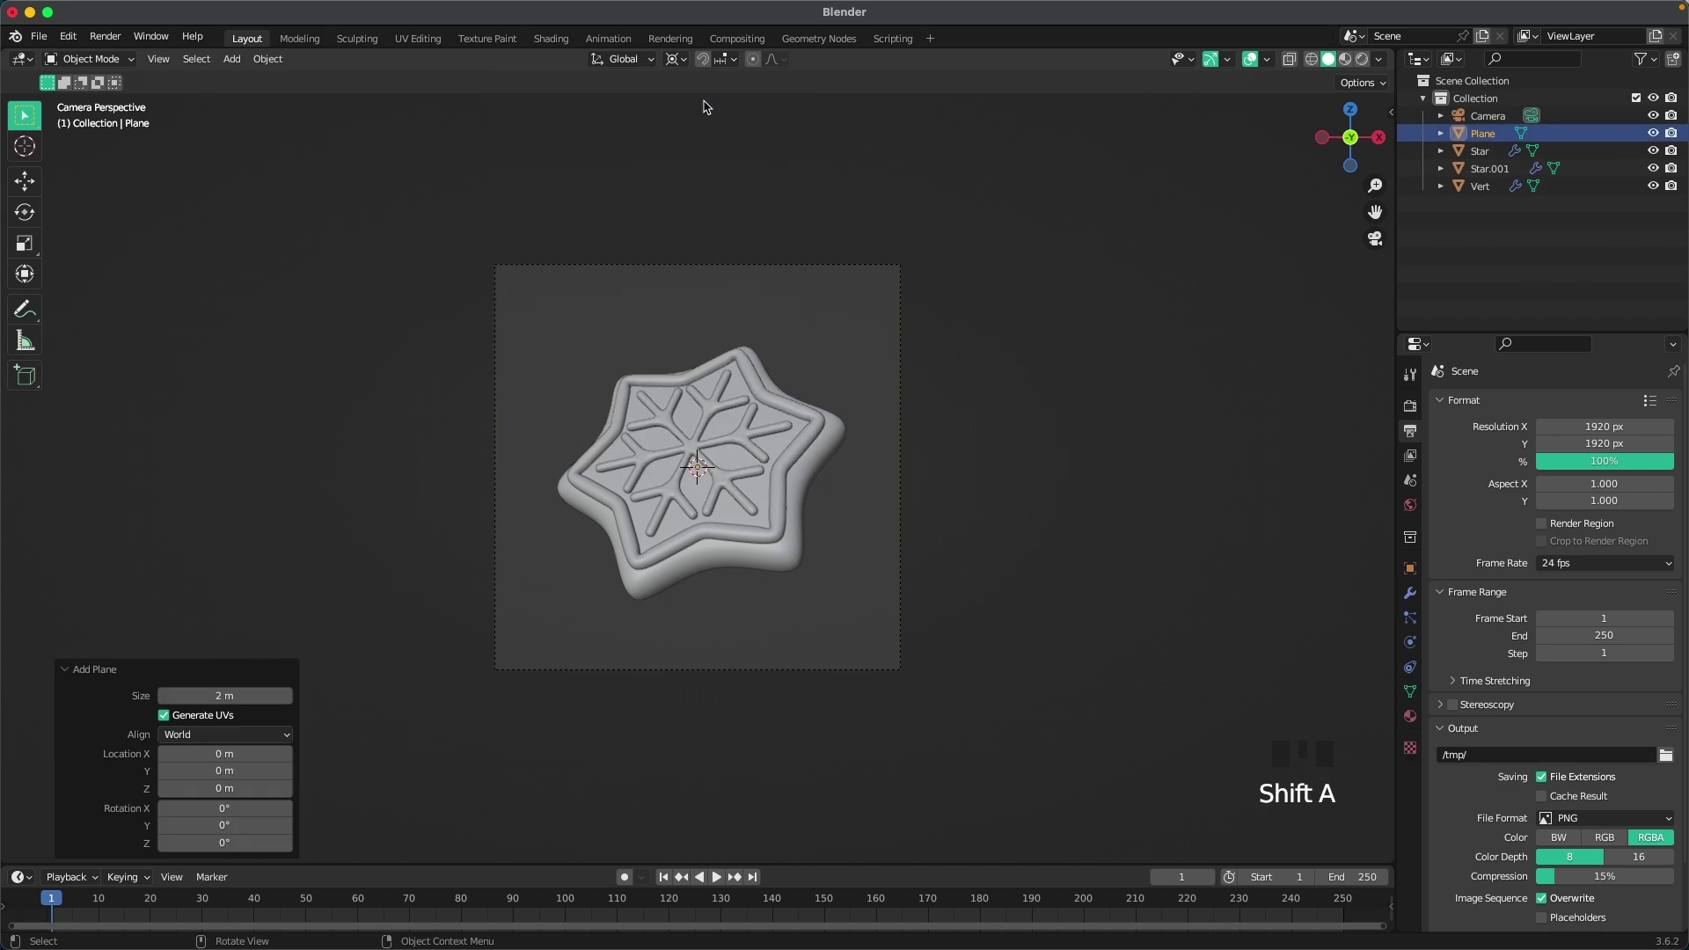
{"action": "key", "text": "r"}
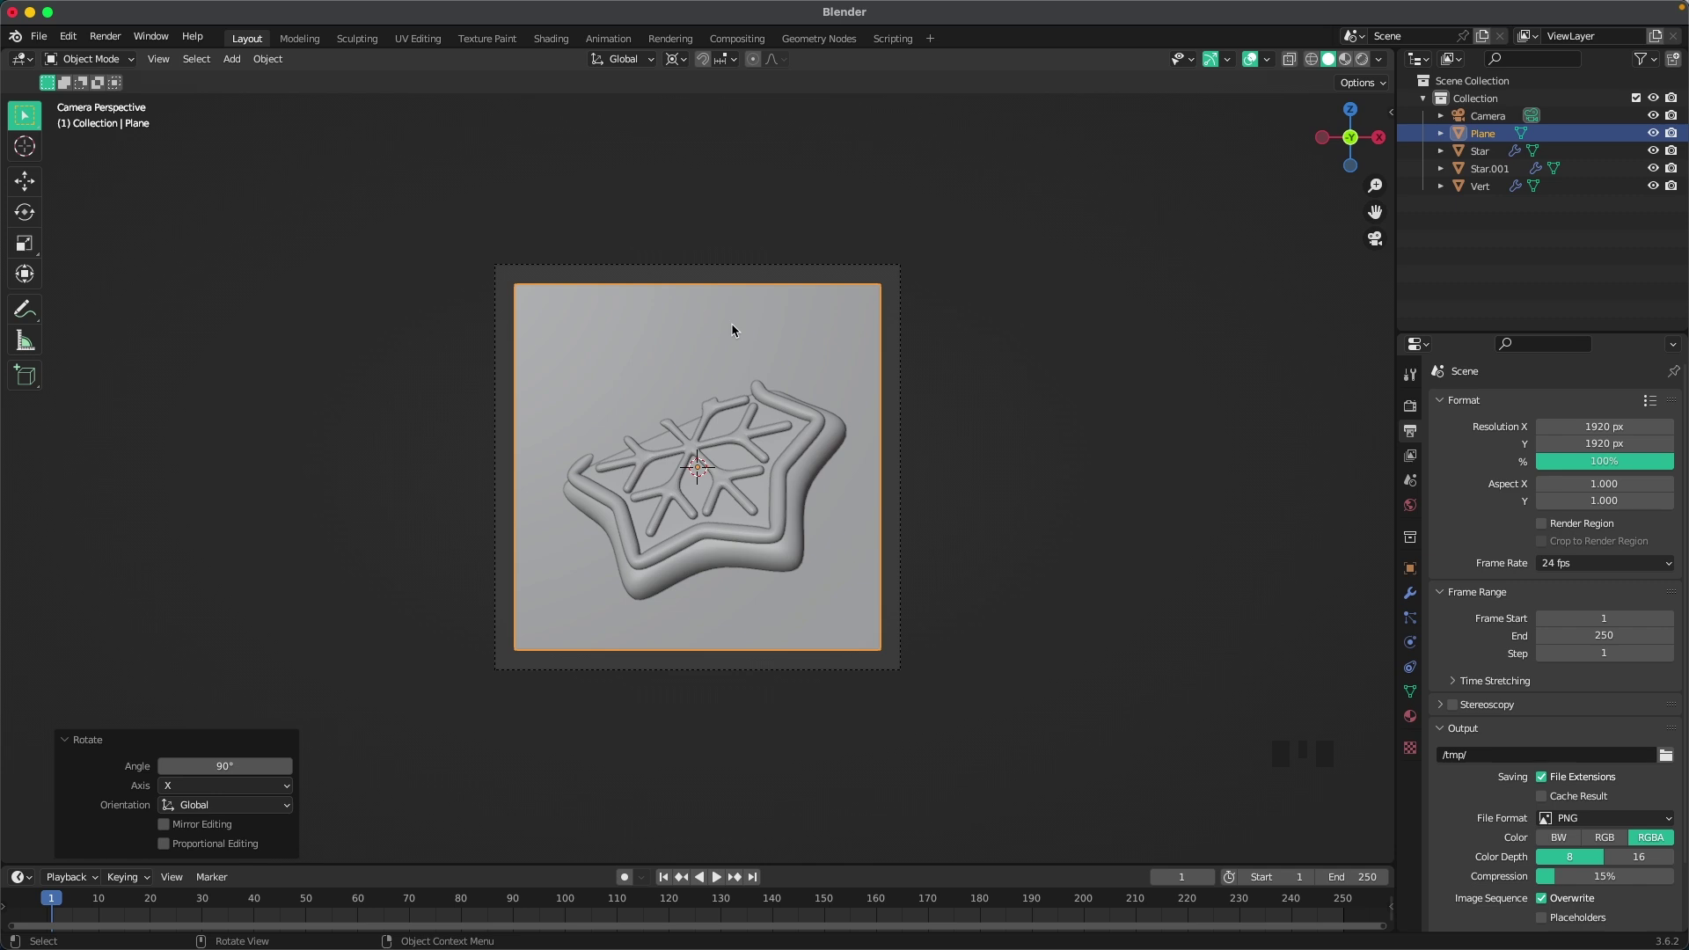
{"action": "key", "text": "."}
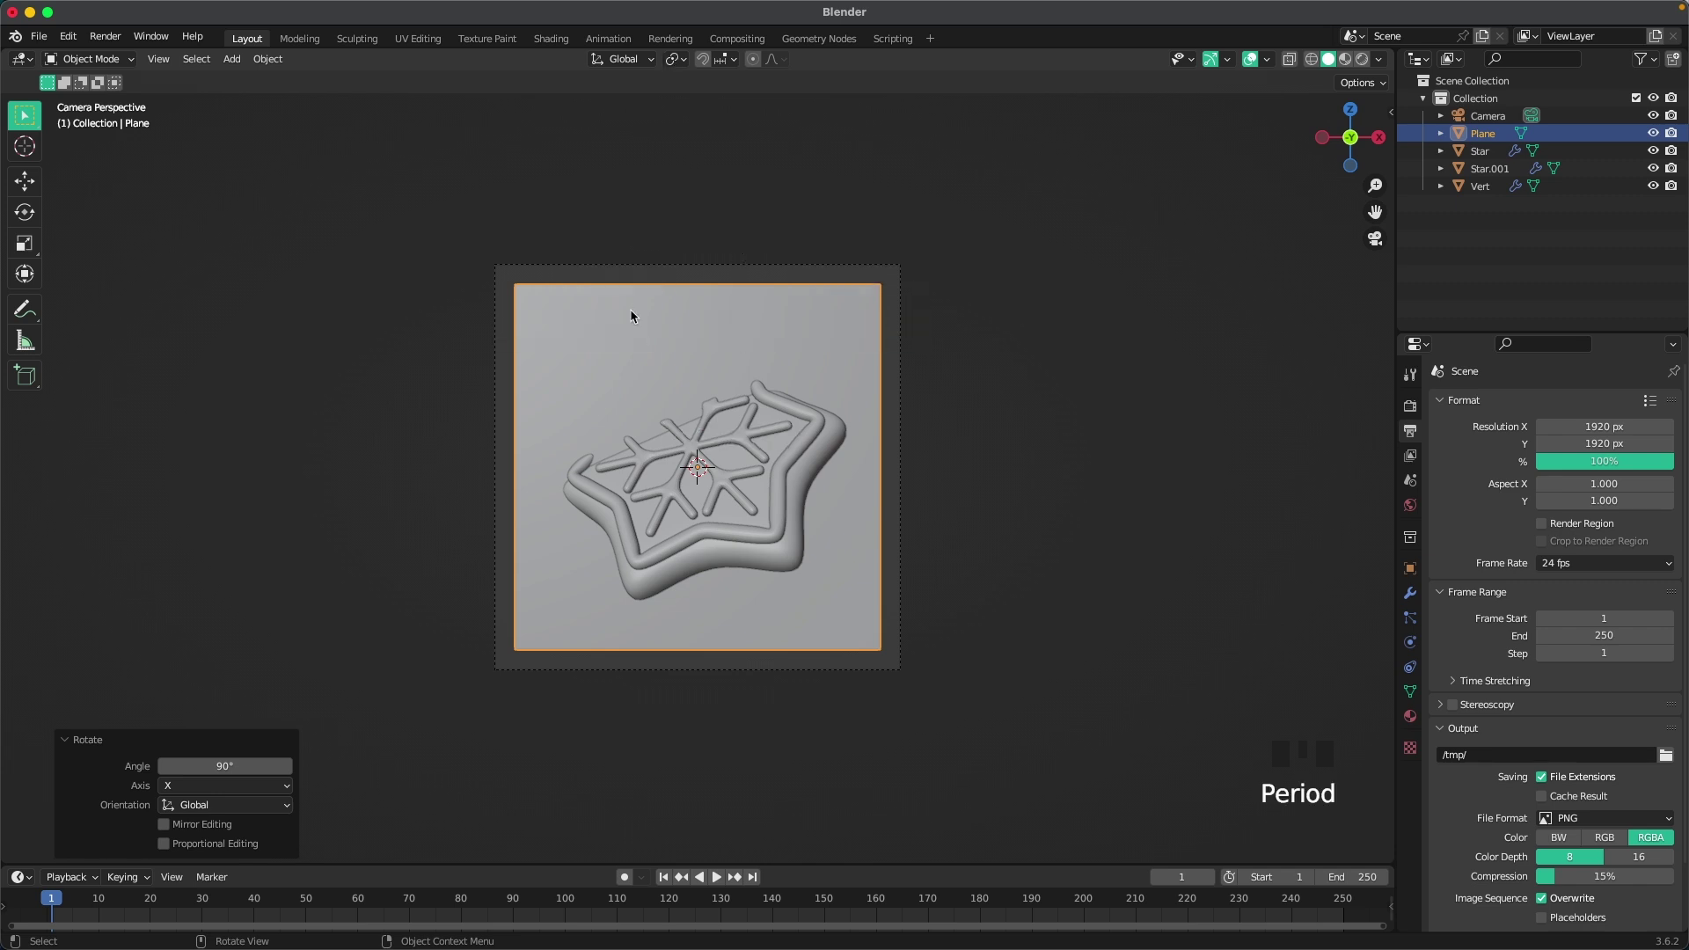
{"action": "left_click_drag", "start_coordinate": [613, 379], "coordinate": [797, 452]}
{"action": "scroll", "scroll_direction": "down", "scroll_amount": 3}
{"action": "key", "text": "g"}
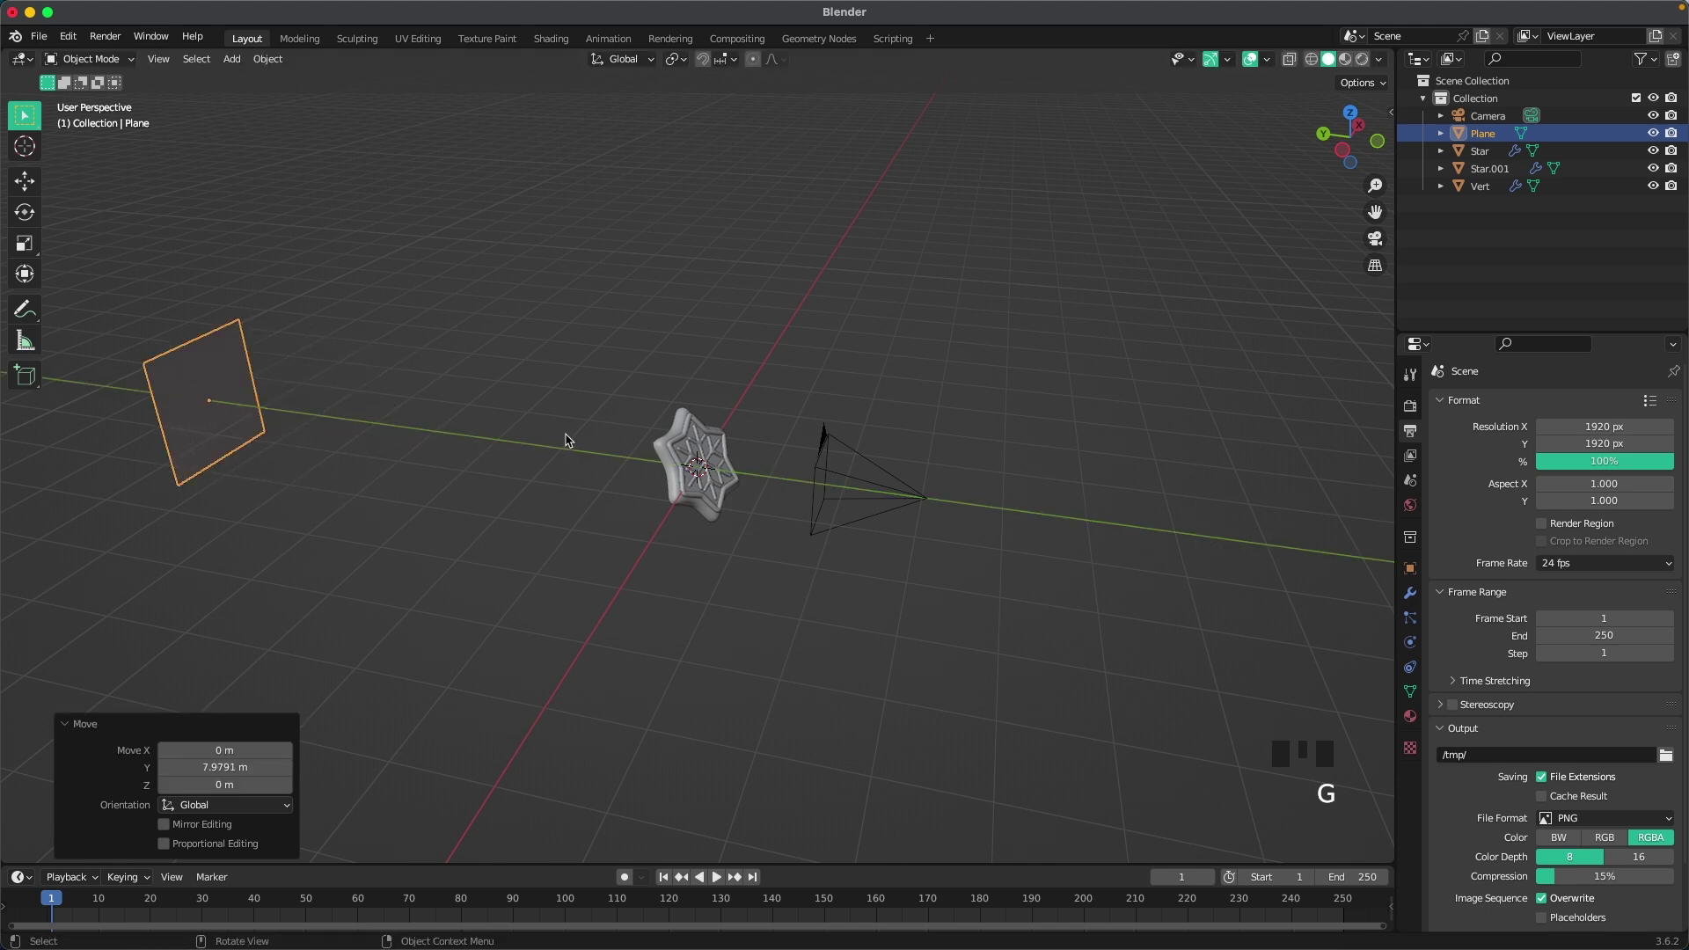
Step: Through the camera, scale the plane's geometry up in Edit Mode to fill the frame
{"action": "key", "text": "`"}
{"action": "key", "text": "Tab"}
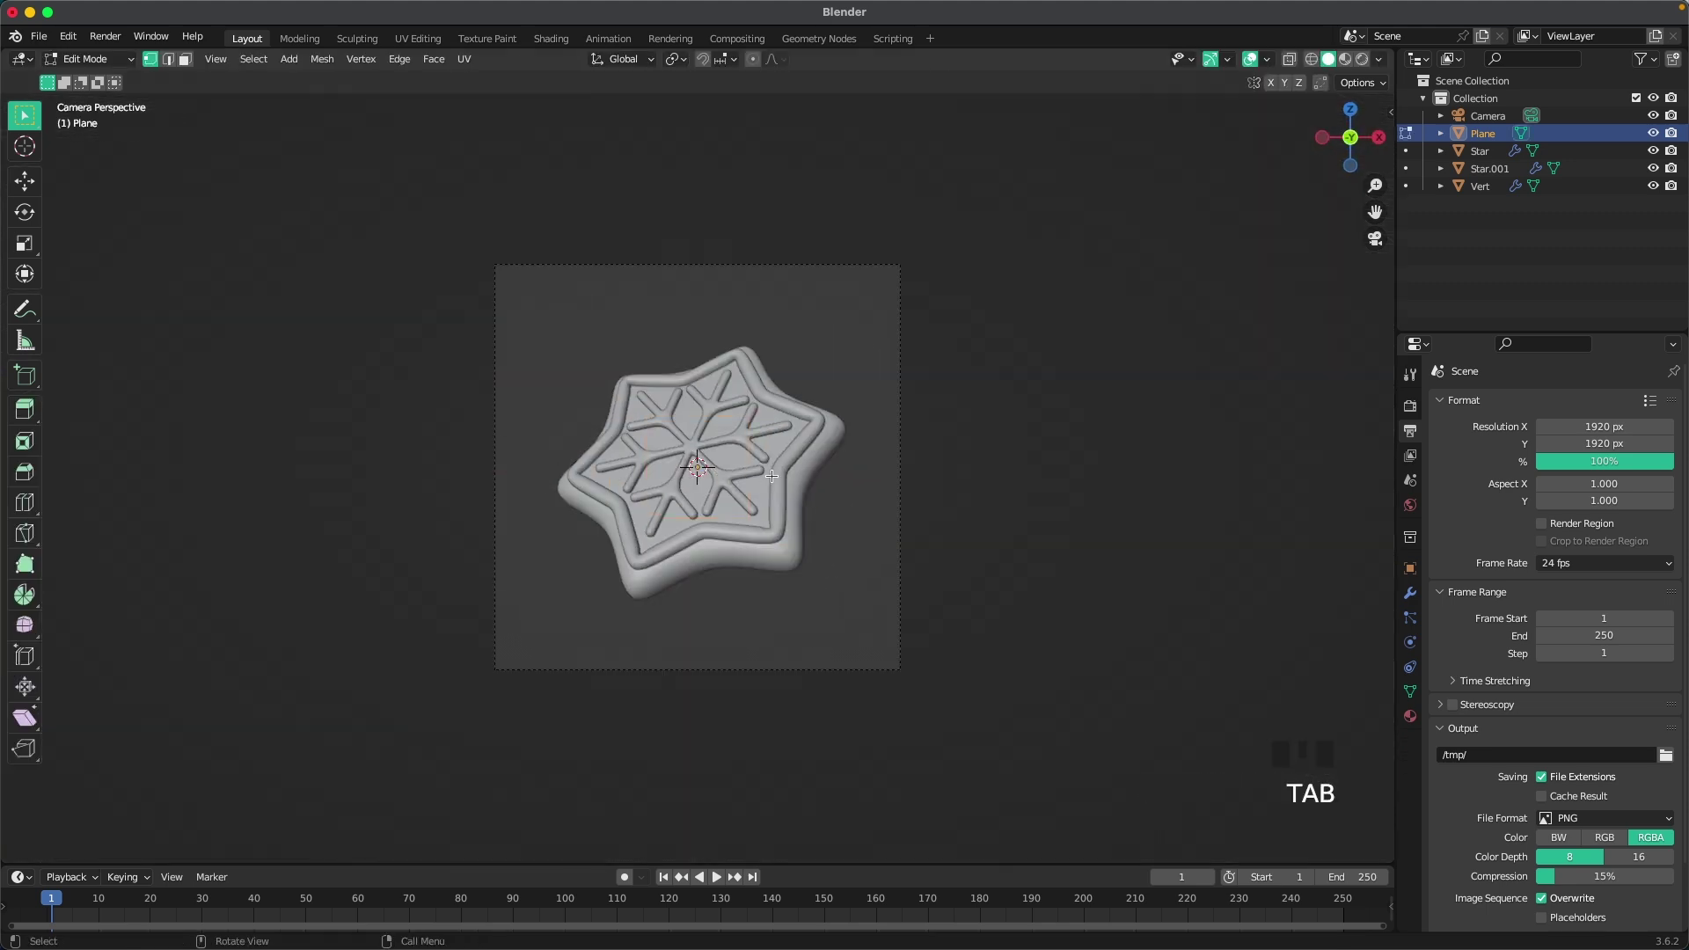
{"action": "key", "text": "a"}
{"action": "key", "text": "s"}
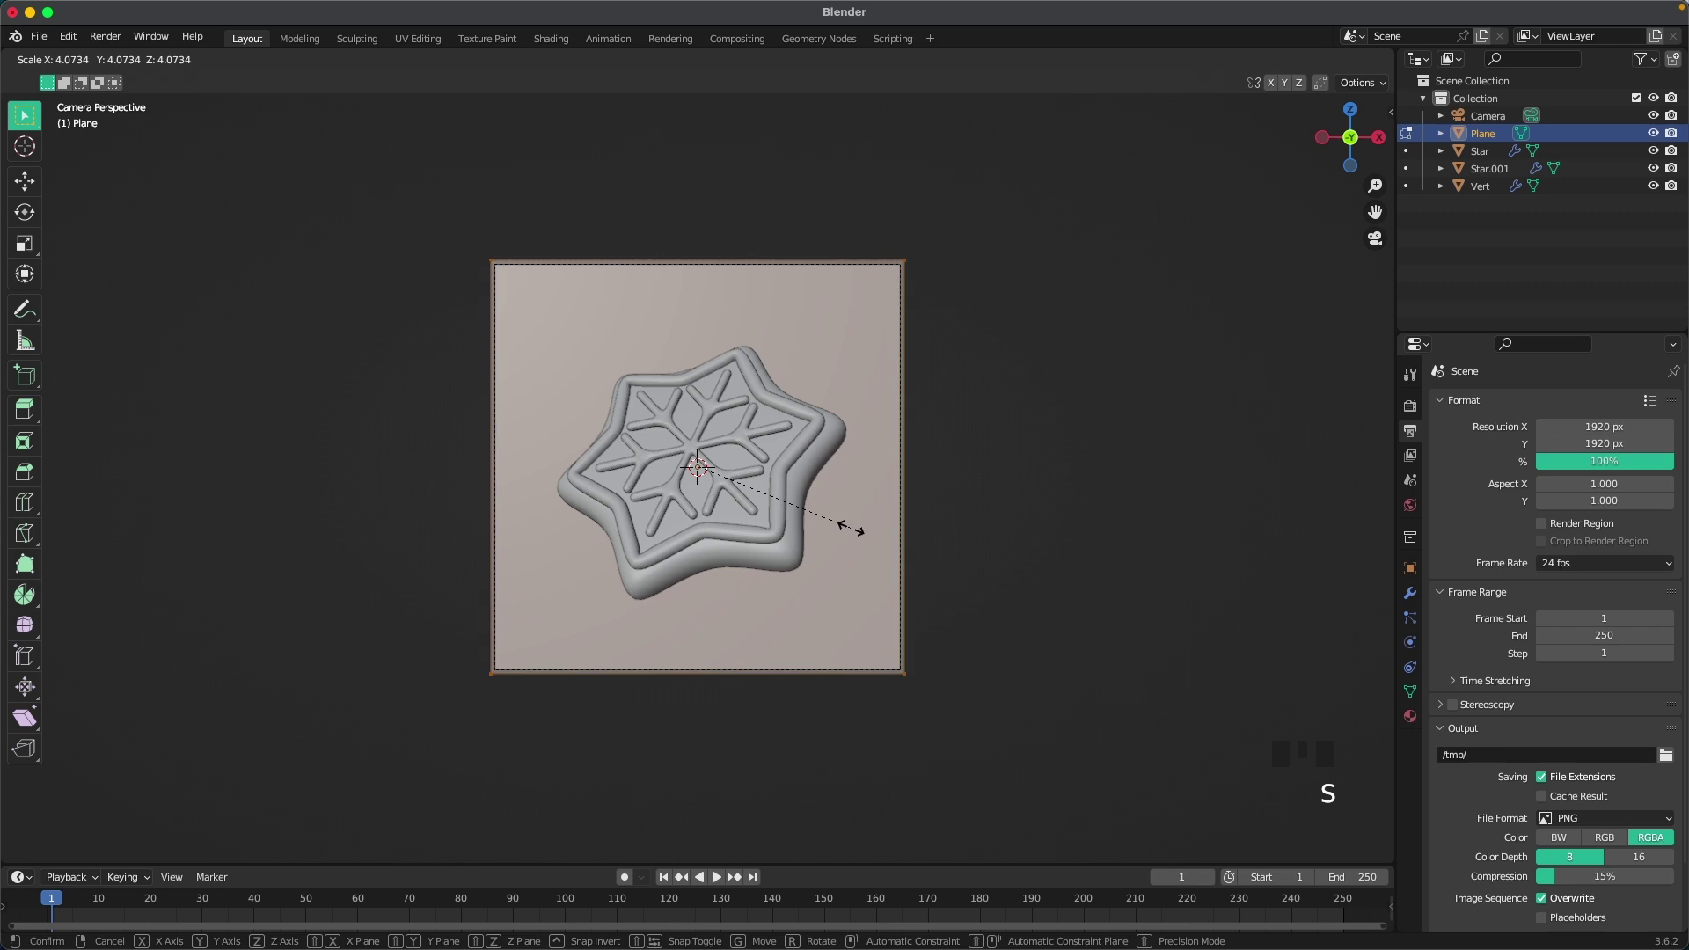
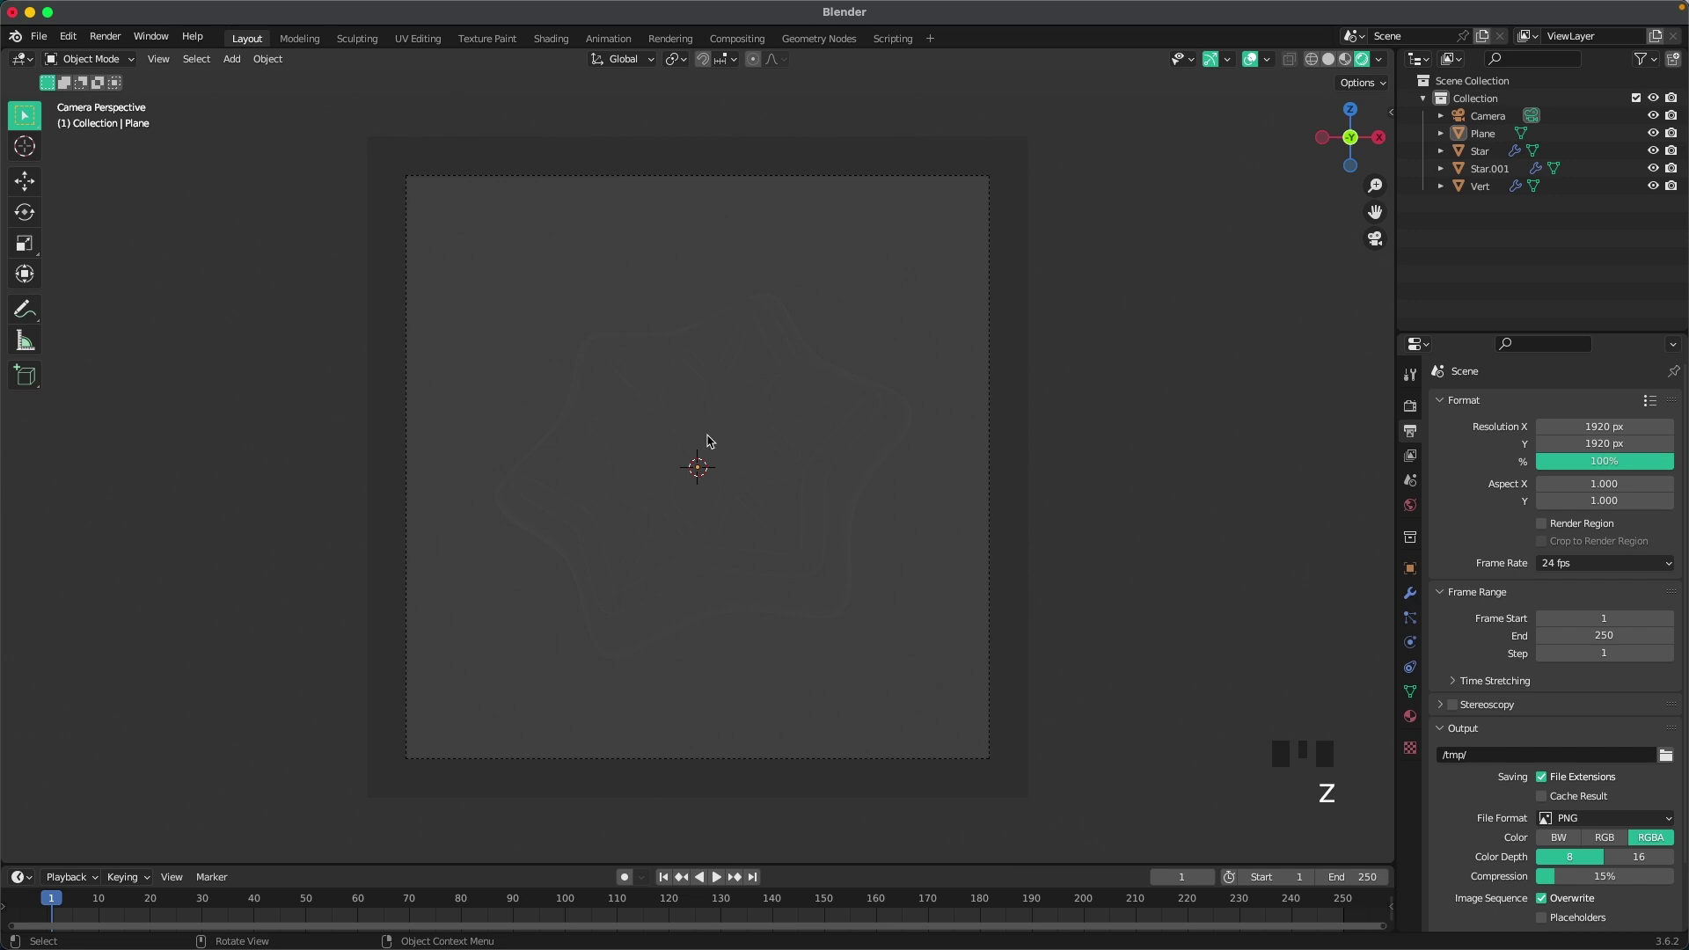
Step: Set Cycles on GPU Compute, 128 viewport and 512 render samples, Medium High Contrast look
{"action": "left_click", "coordinate": [1419, 415]}
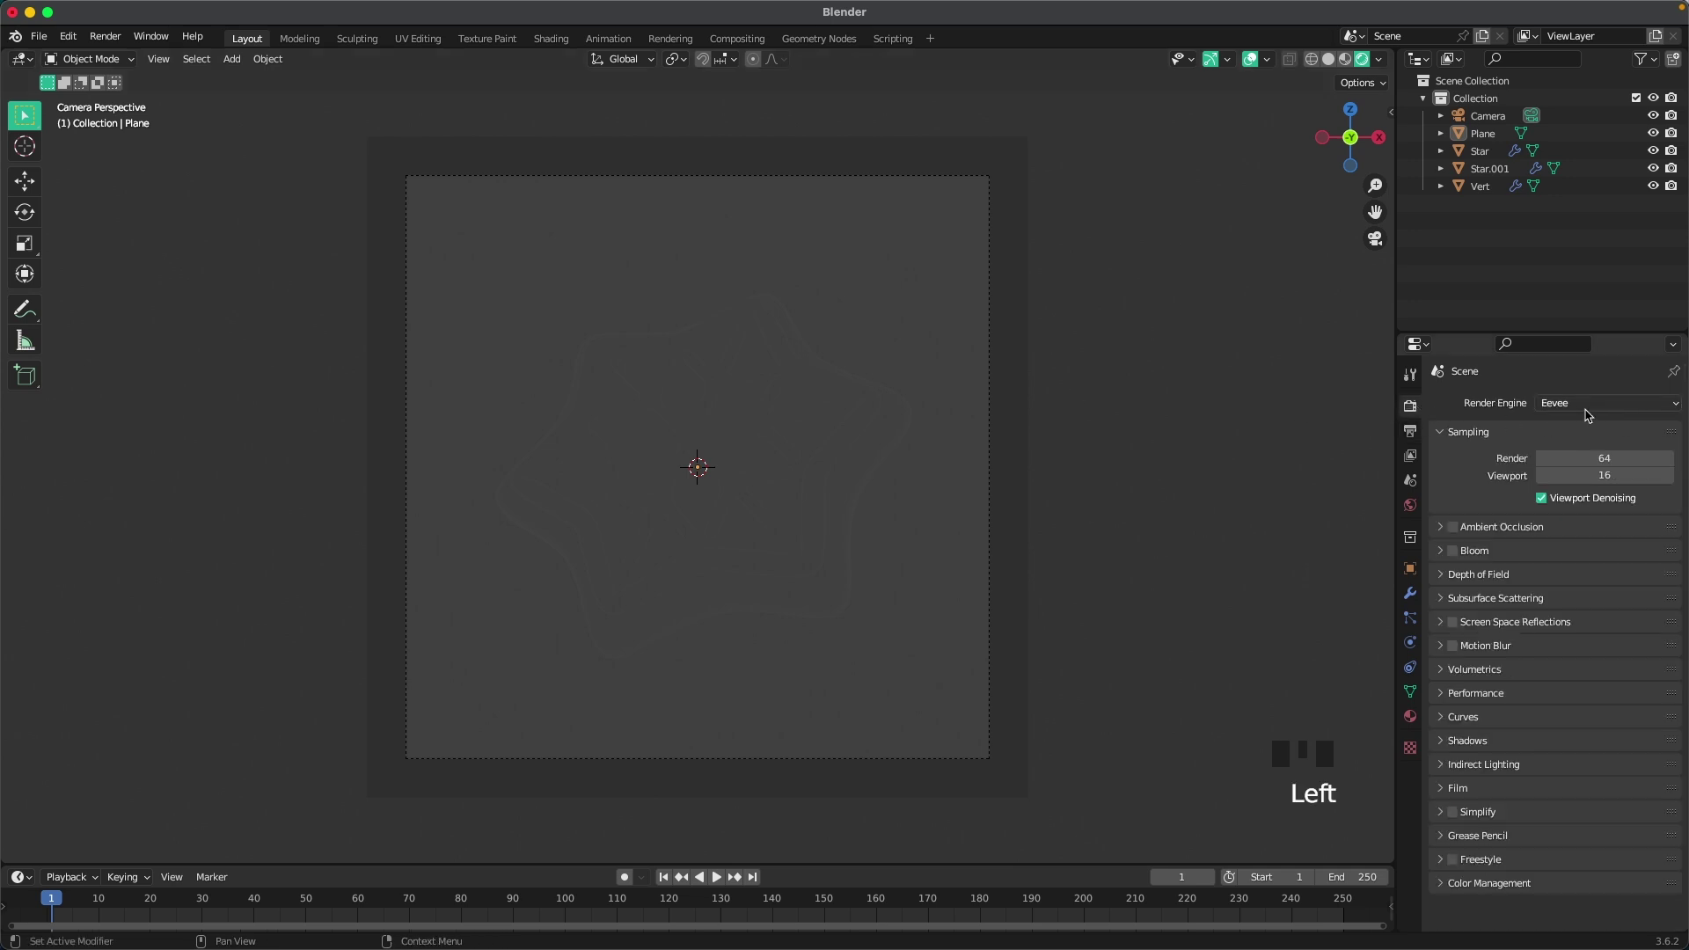
{"action": "left_click_drag", "start_coordinate": [1589, 413], "coordinate": [1610, 546]}
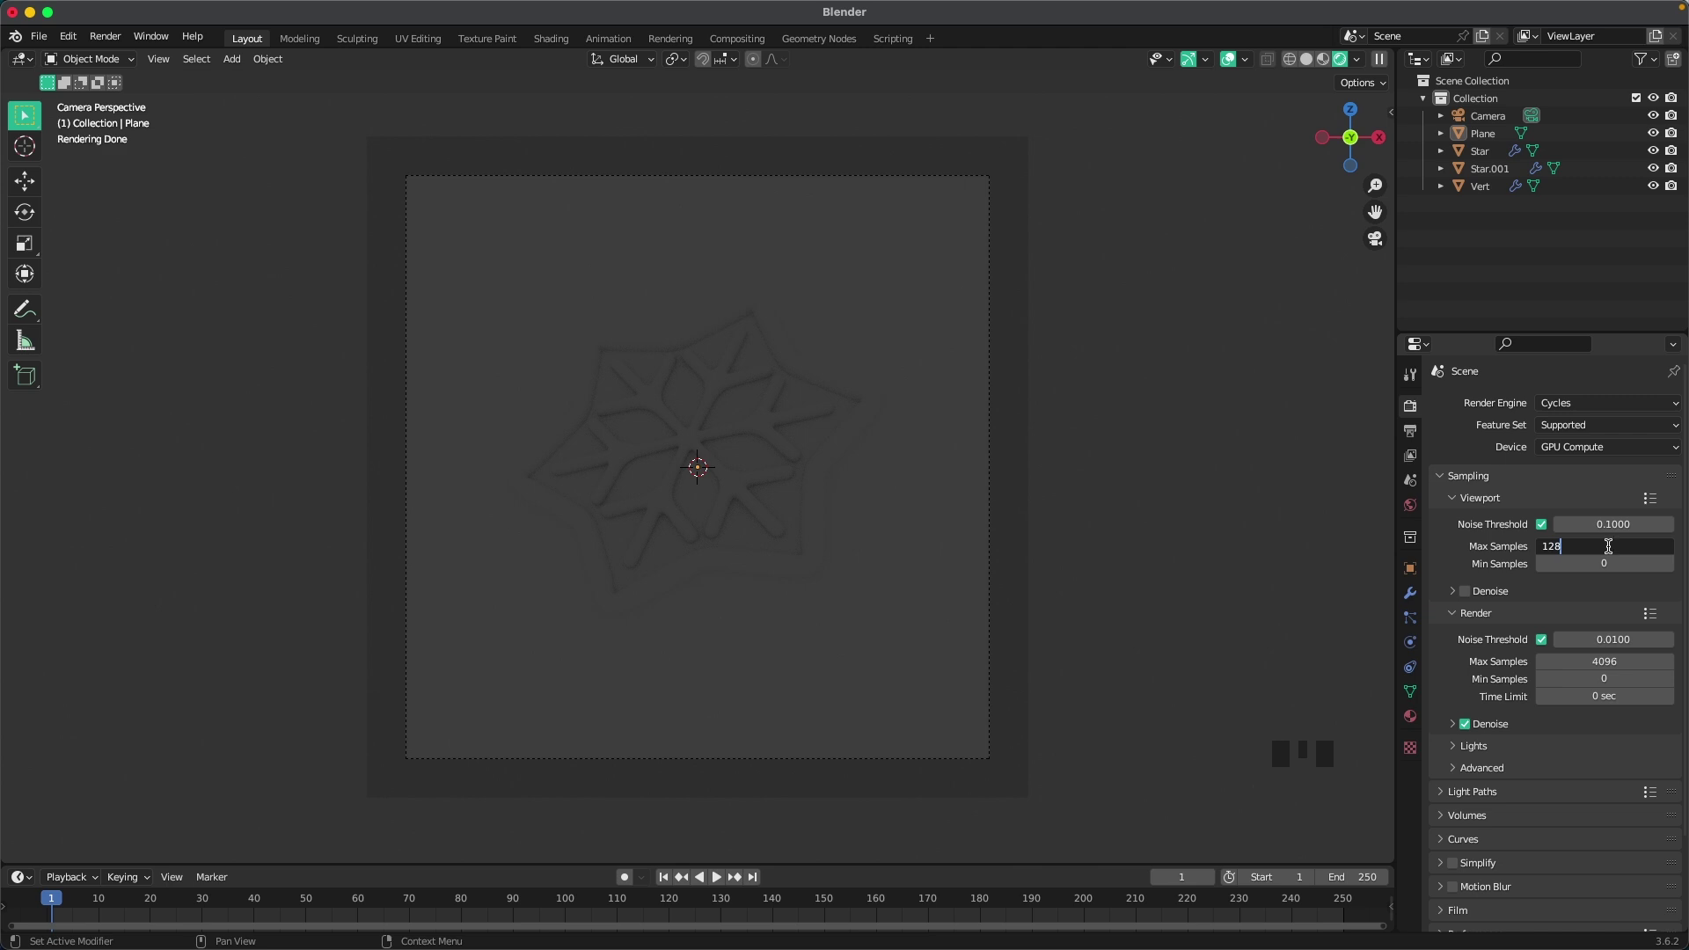
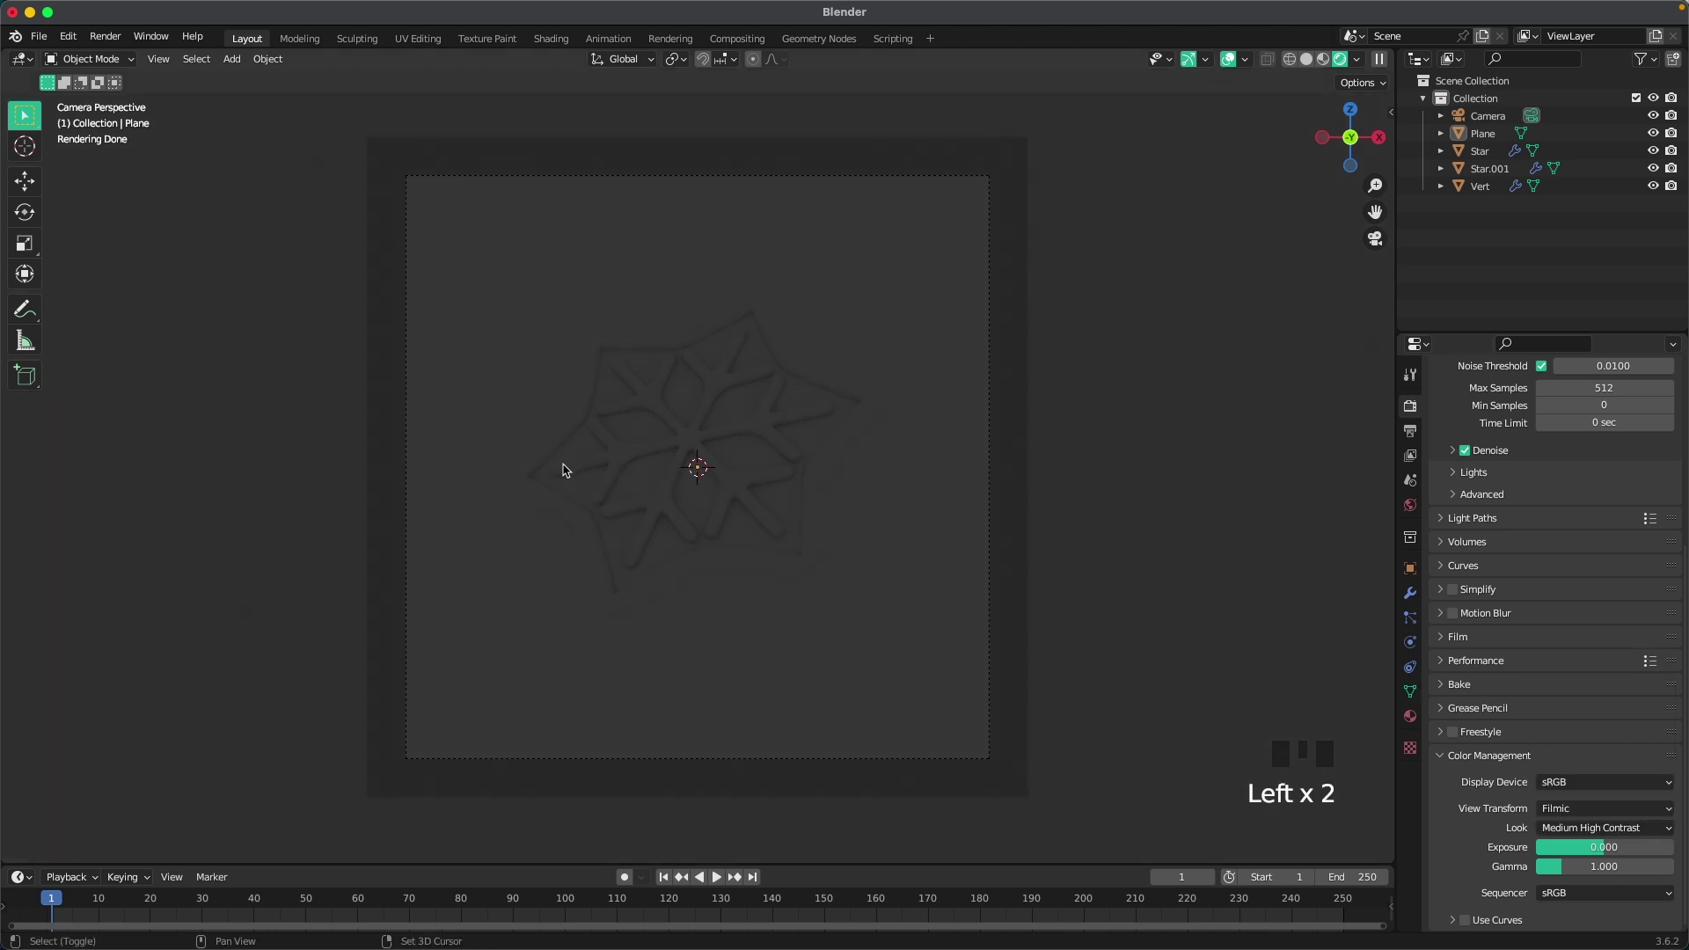
Step: Add an area light, tilt it R X -90 to face the cookie and move it G Y 3
{"action": "key", "text": "shift+a"}
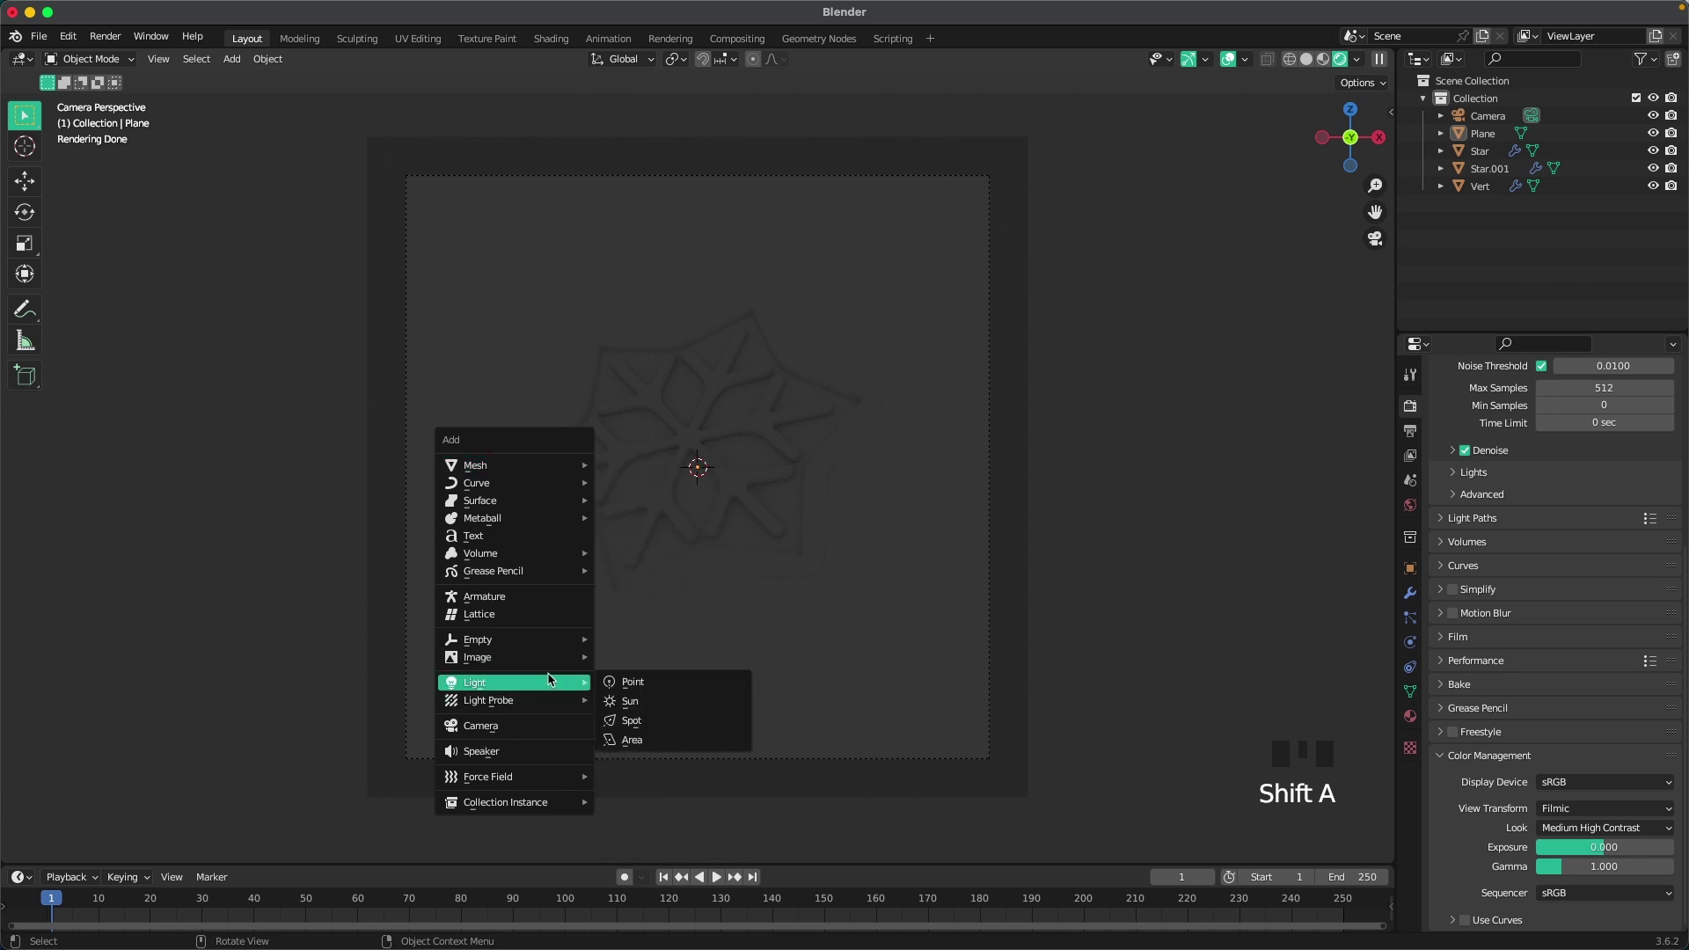
{"action": "scroll", "scroll_direction": "down", "scroll_amount": 3}
{"action": "key", "text": "r"}
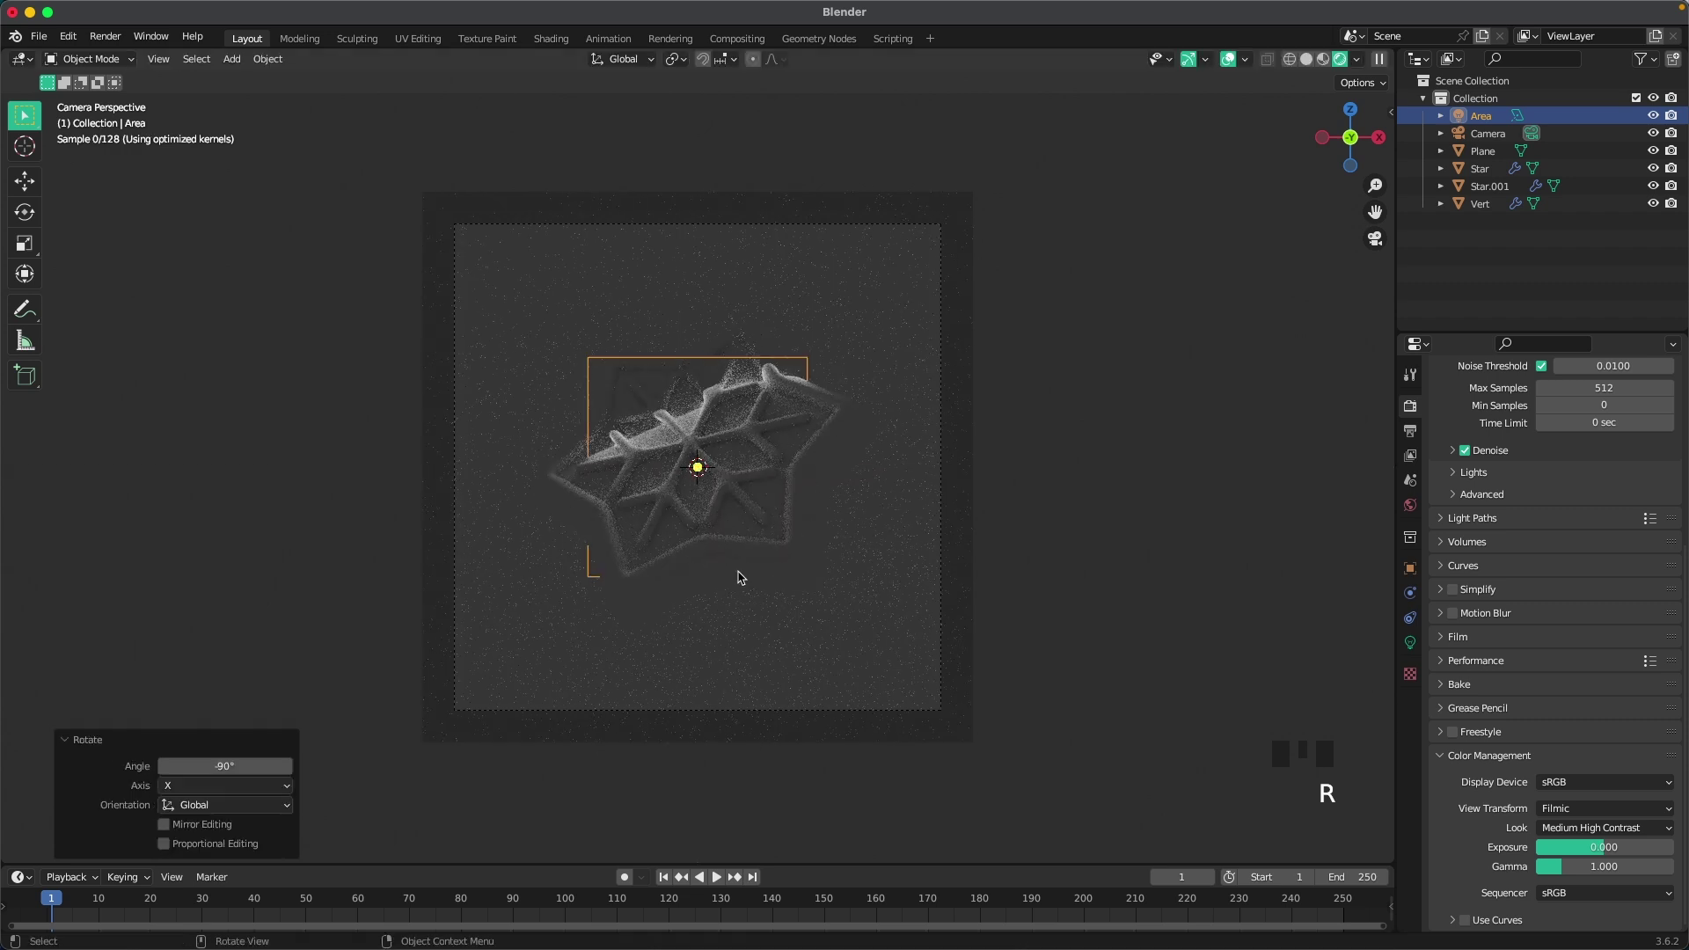
{"action": "left_click_drag", "start_coordinate": [637, 468], "coordinate": [708, 508]}
{"action": "scroll", "scroll_direction": "down", "scroll_amount": 3}
{"action": "left_click_drag", "start_coordinate": [736, 520], "coordinate": [824, 536]}
{"action": "scroll", "scroll_direction": "down", "scroll_amount": 3}
{"action": "key", "text": "g"}
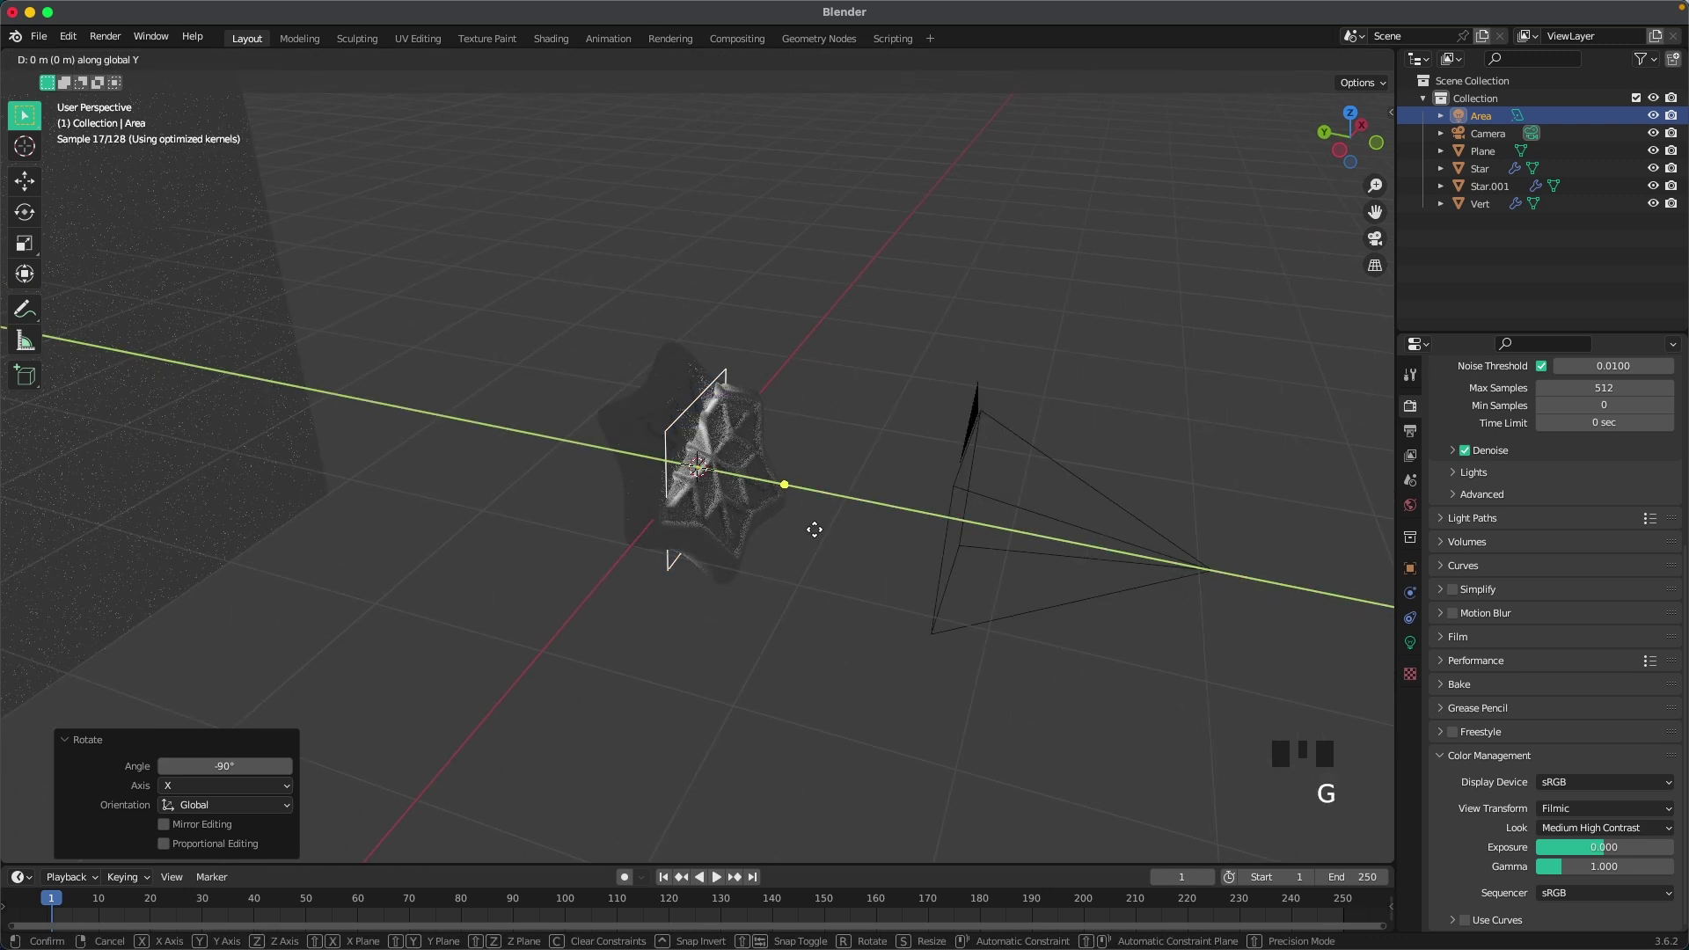
{"action": "key", "text": "`"}
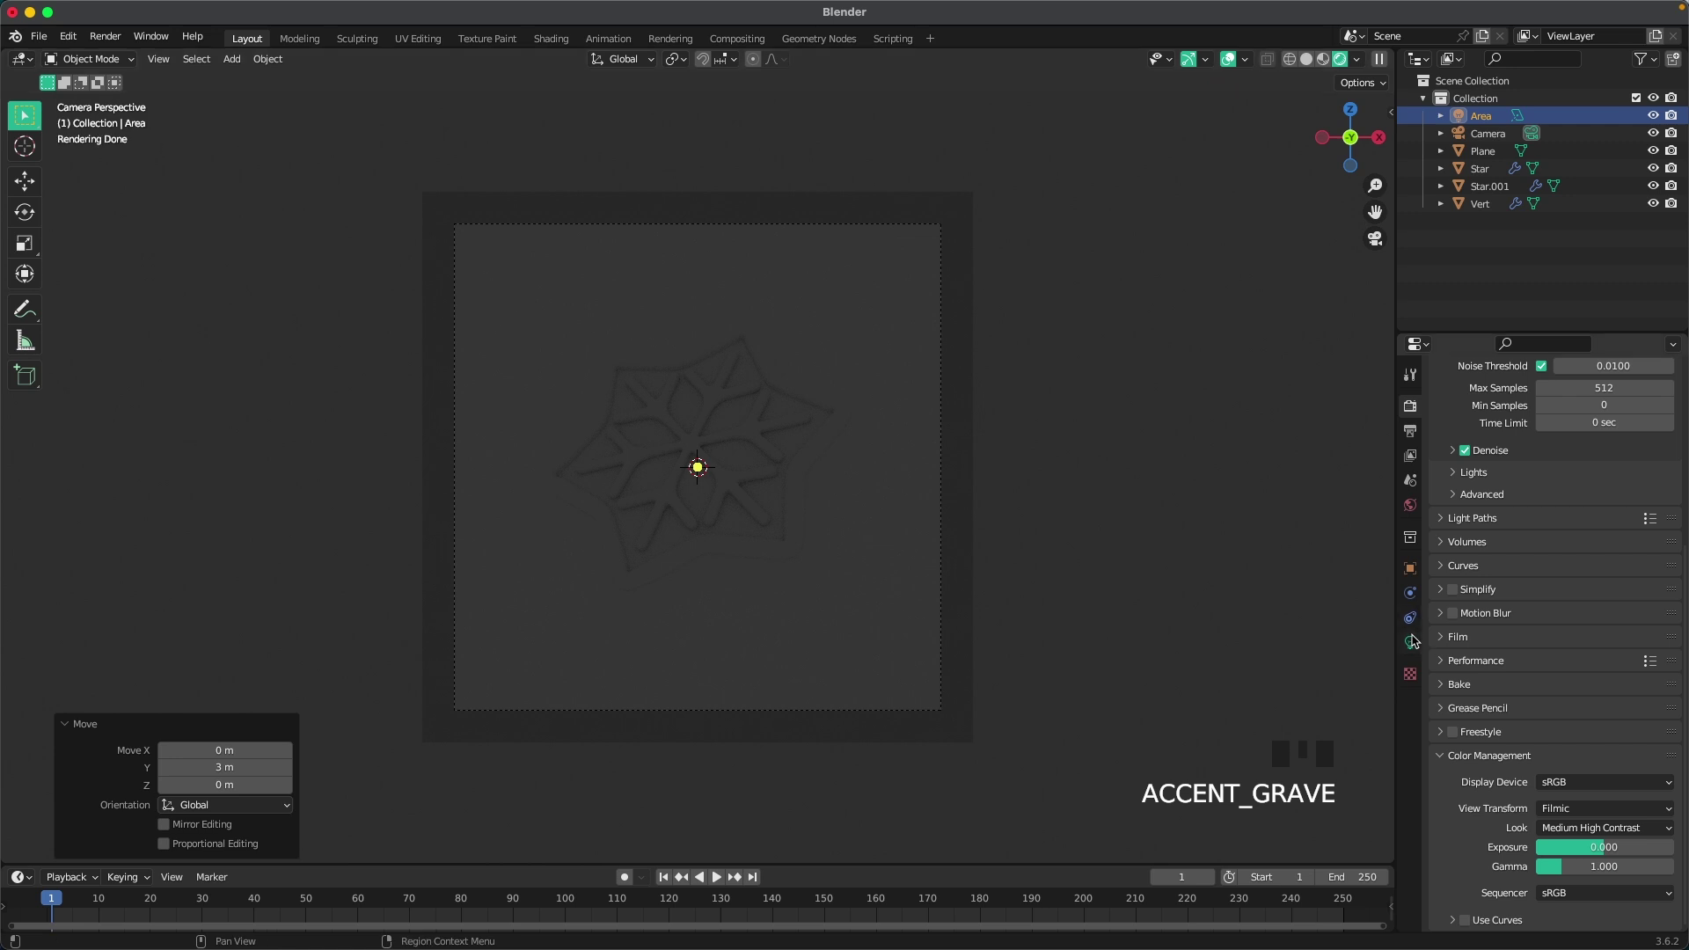
Step: Set the area light to 1500 W power and 4.41 m size in Light Properties
{"action": "left_click", "coordinate": [1415, 644]}
{"action": "left_click_drag", "start_coordinate": [1576, 565], "coordinate": [1568, 522]}
{"action": "key", "text": "0"}
{"action": "scroll", "scroll_direction": "up", "scroll_amount": 3}
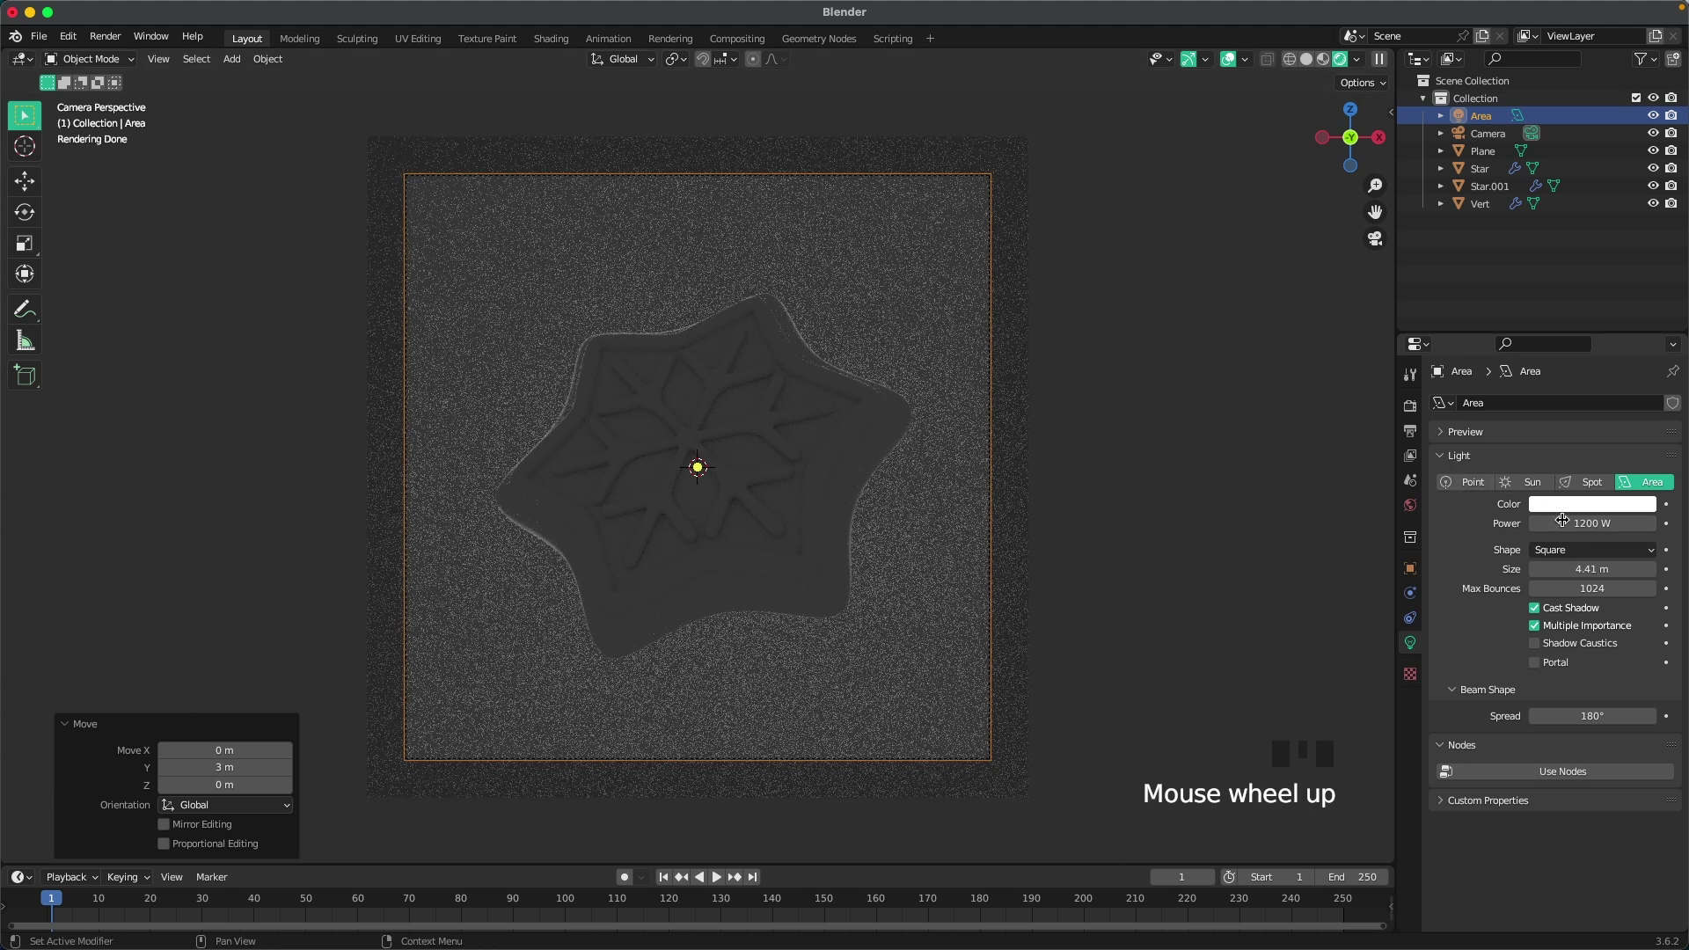
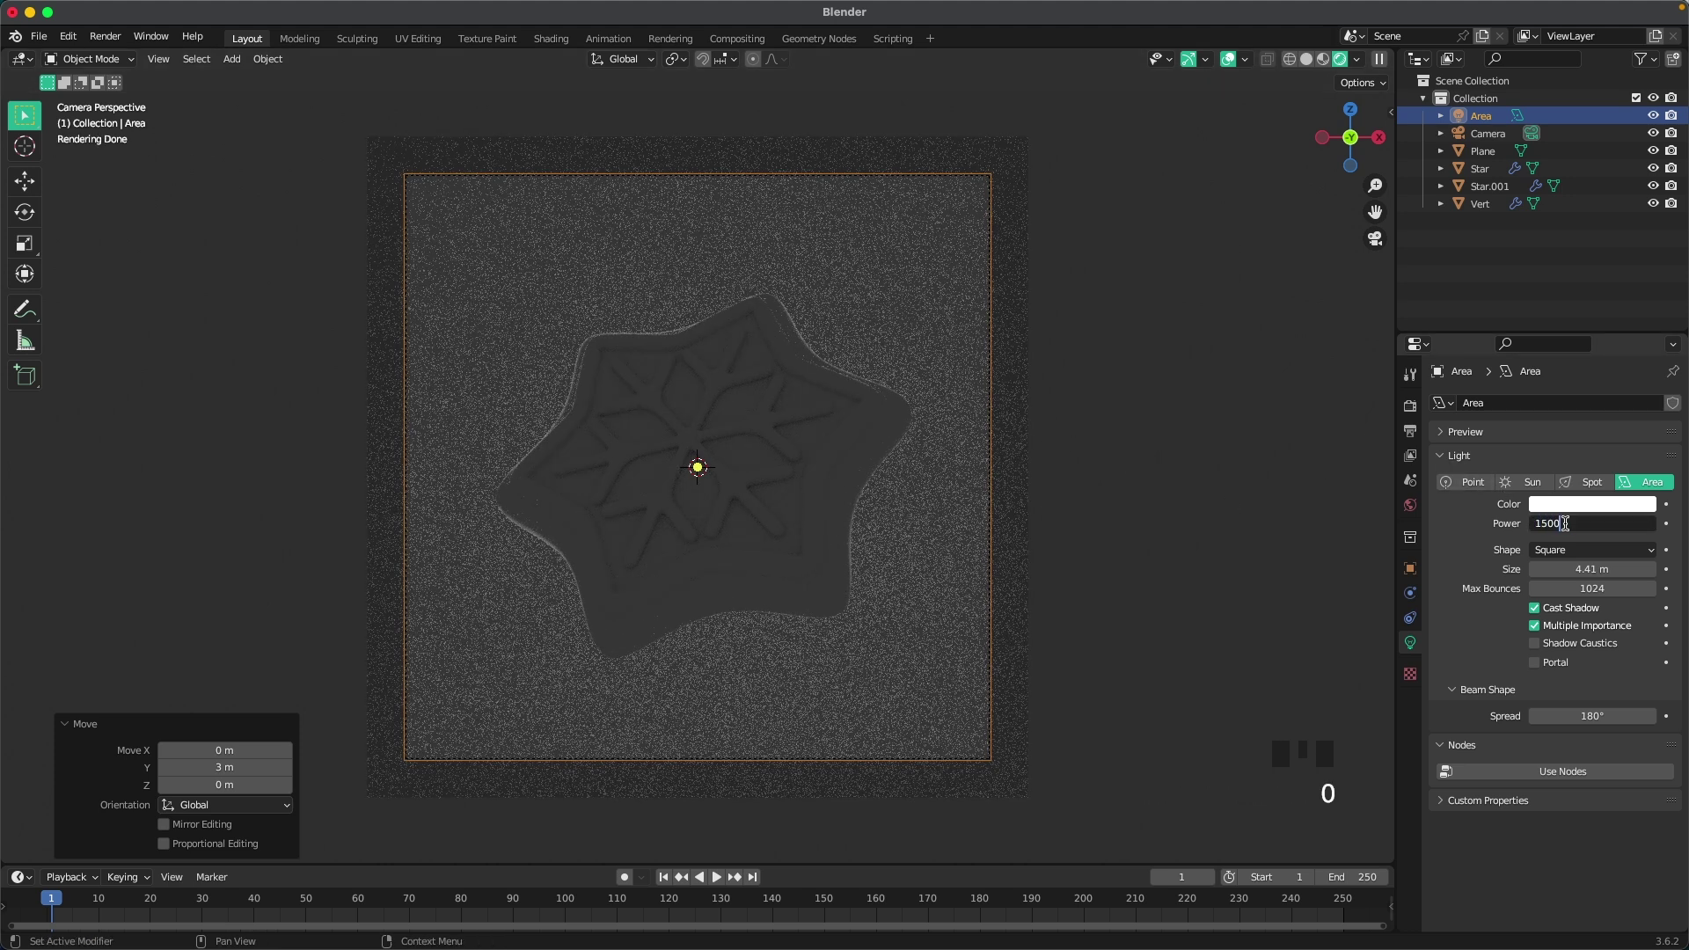
{"action": "left_click_drag", "start_coordinate": [652, 396], "coordinate": [730, 411]}
{"action": "scroll", "scroll_direction": "down", "scroll_amount": 3}
Step: Trackball-rotate the cookie and icing pieces to readjust their tilt
{"action": "left_click_drag", "start_coordinate": [868, 439], "coordinate": [953, 564]}
{"action": "key", "text": "`"}
{"action": "key", "text": "r"}
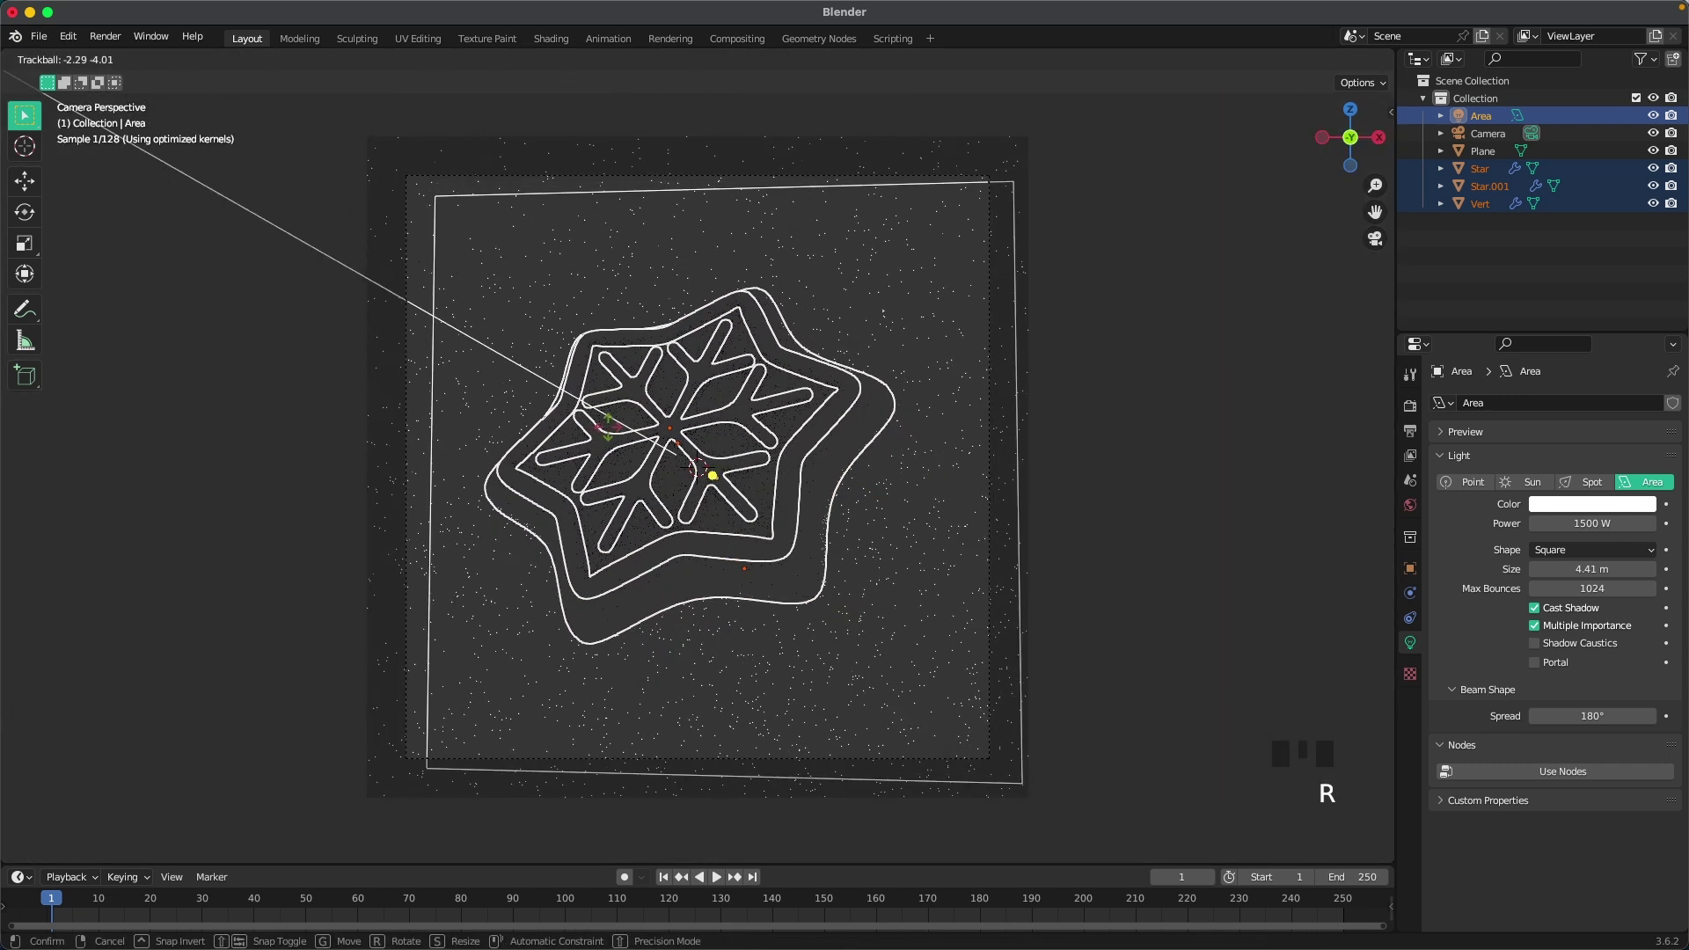
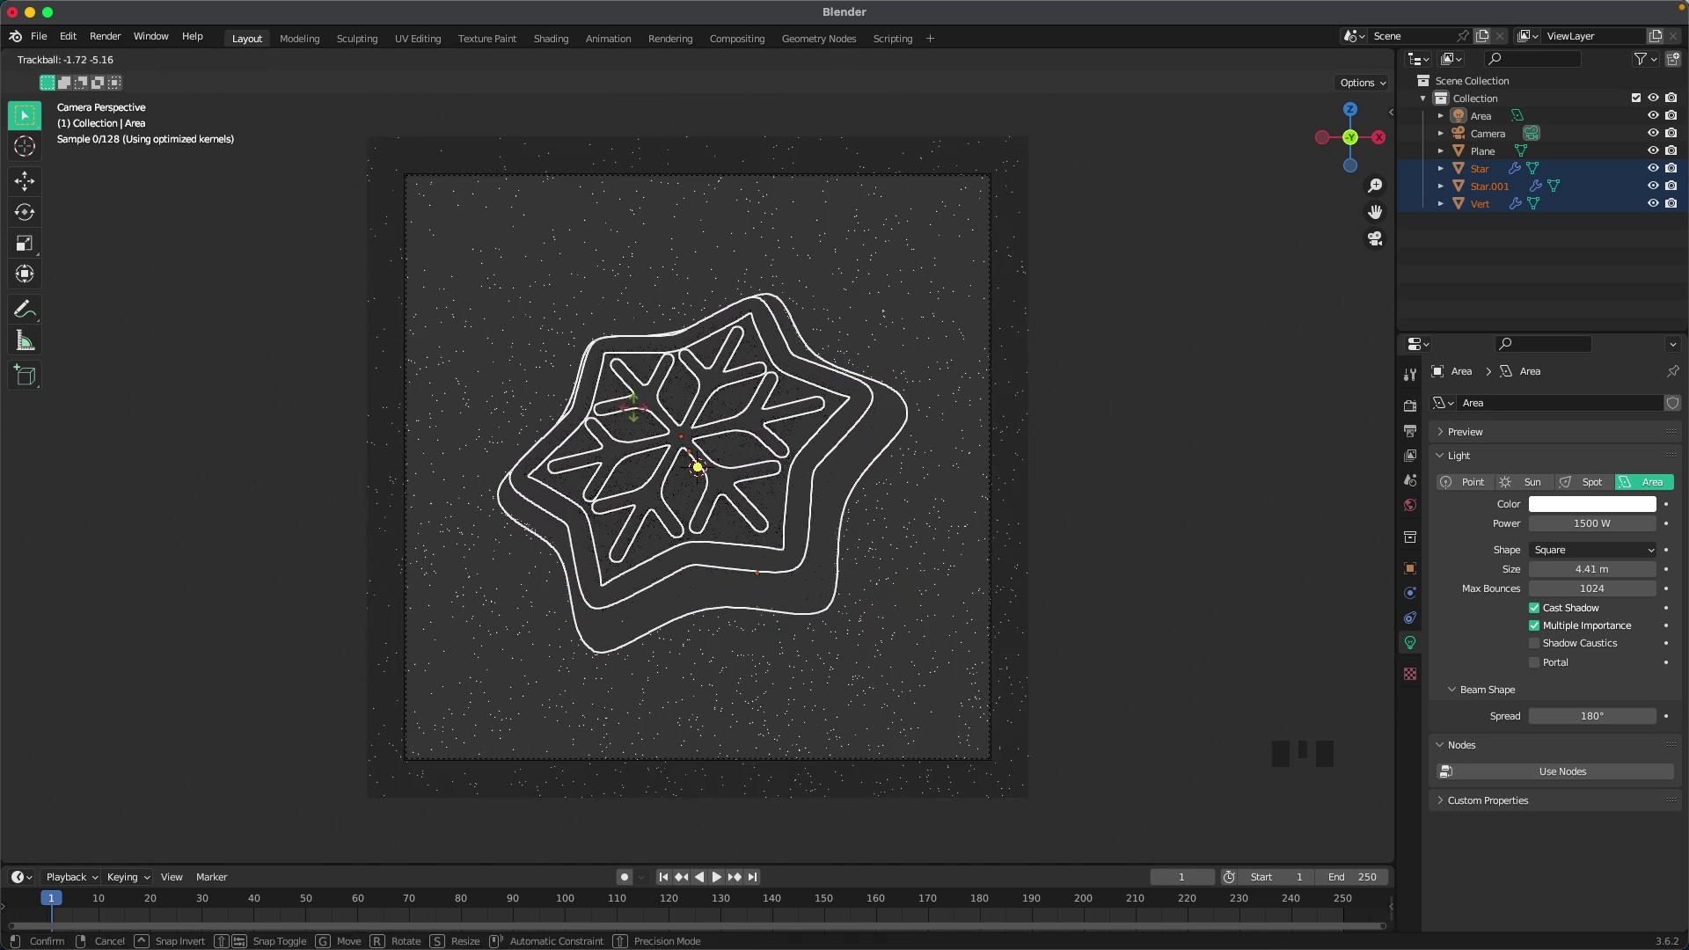
{"action": "left_click", "coordinate": [1143, 362]}
{"action": "scroll", "scroll_direction": "up", "scroll_amount": 3}
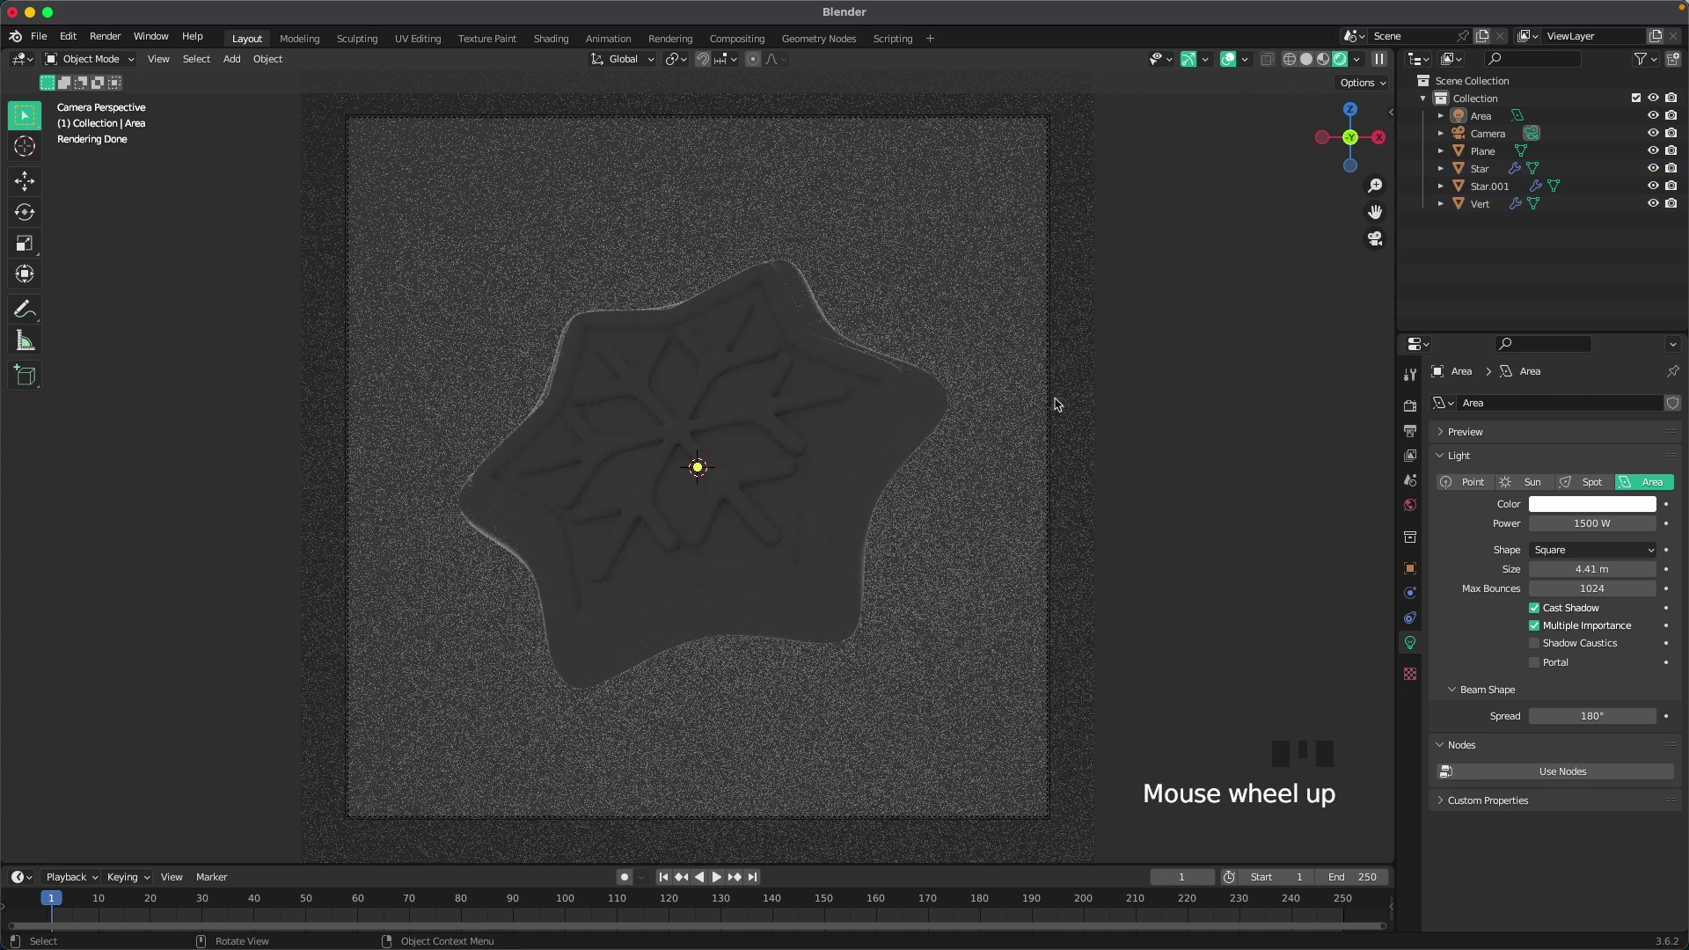
{"action": "scroll", "scroll_direction": "down", "scroll_amount": 3}
Step: Add a second area light above the cookie and rotate it R X, R Z -45 toward the upper left
{"action": "key", "text": "shift+a"}
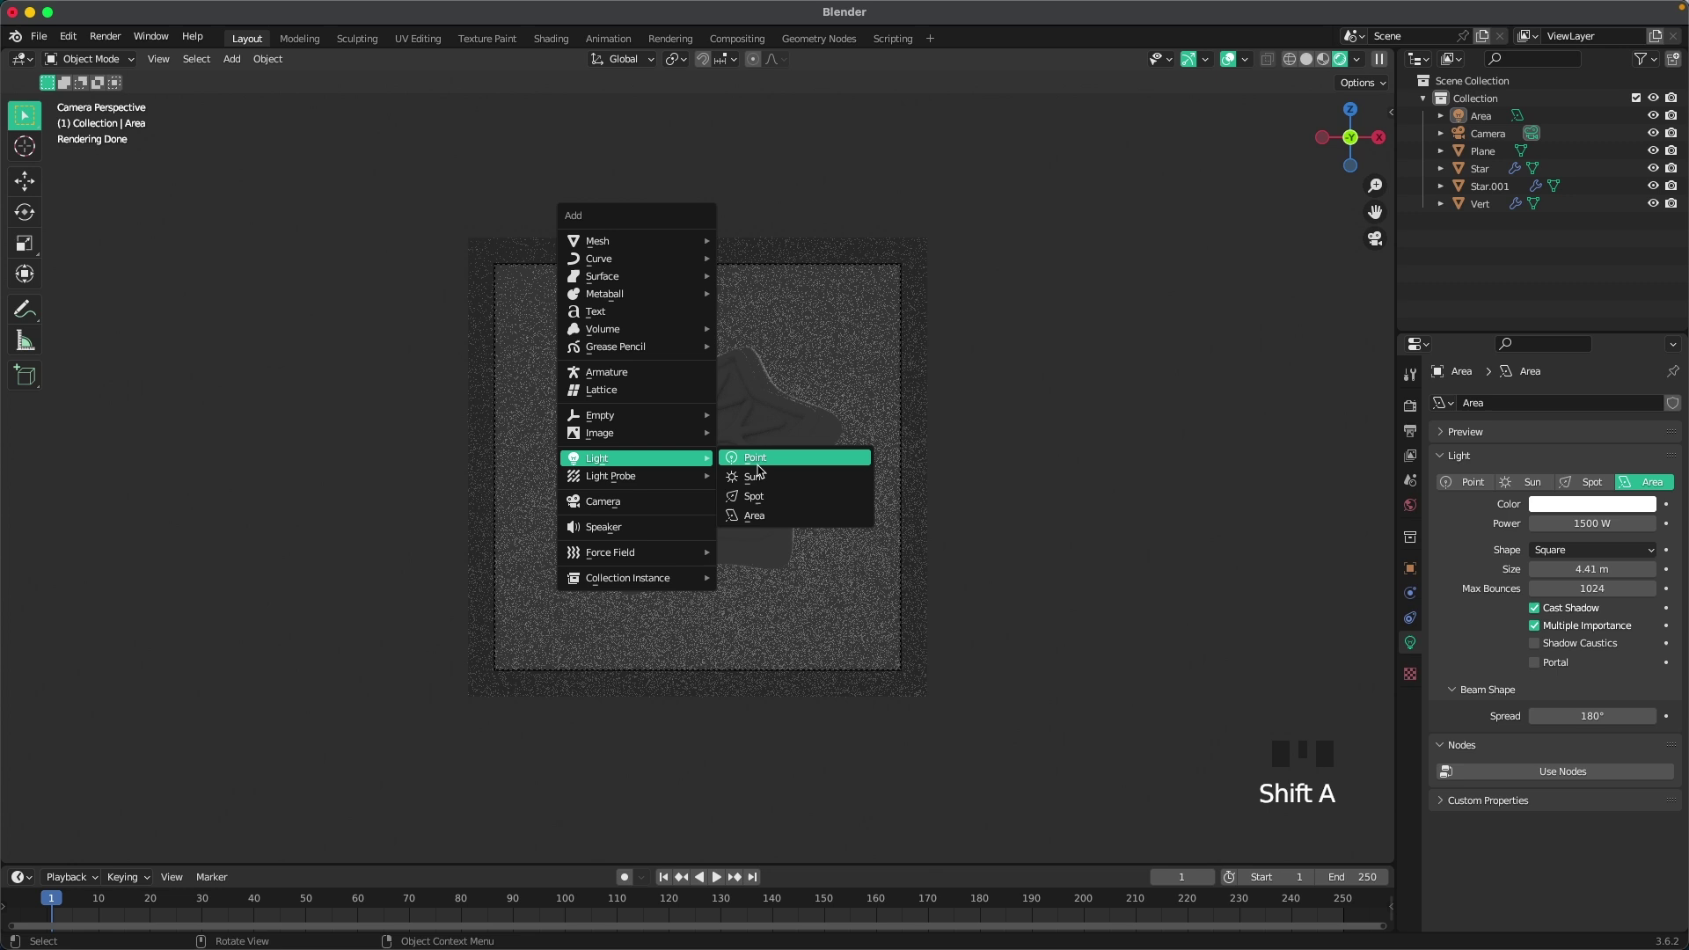
{"action": "key", "text": "g"}
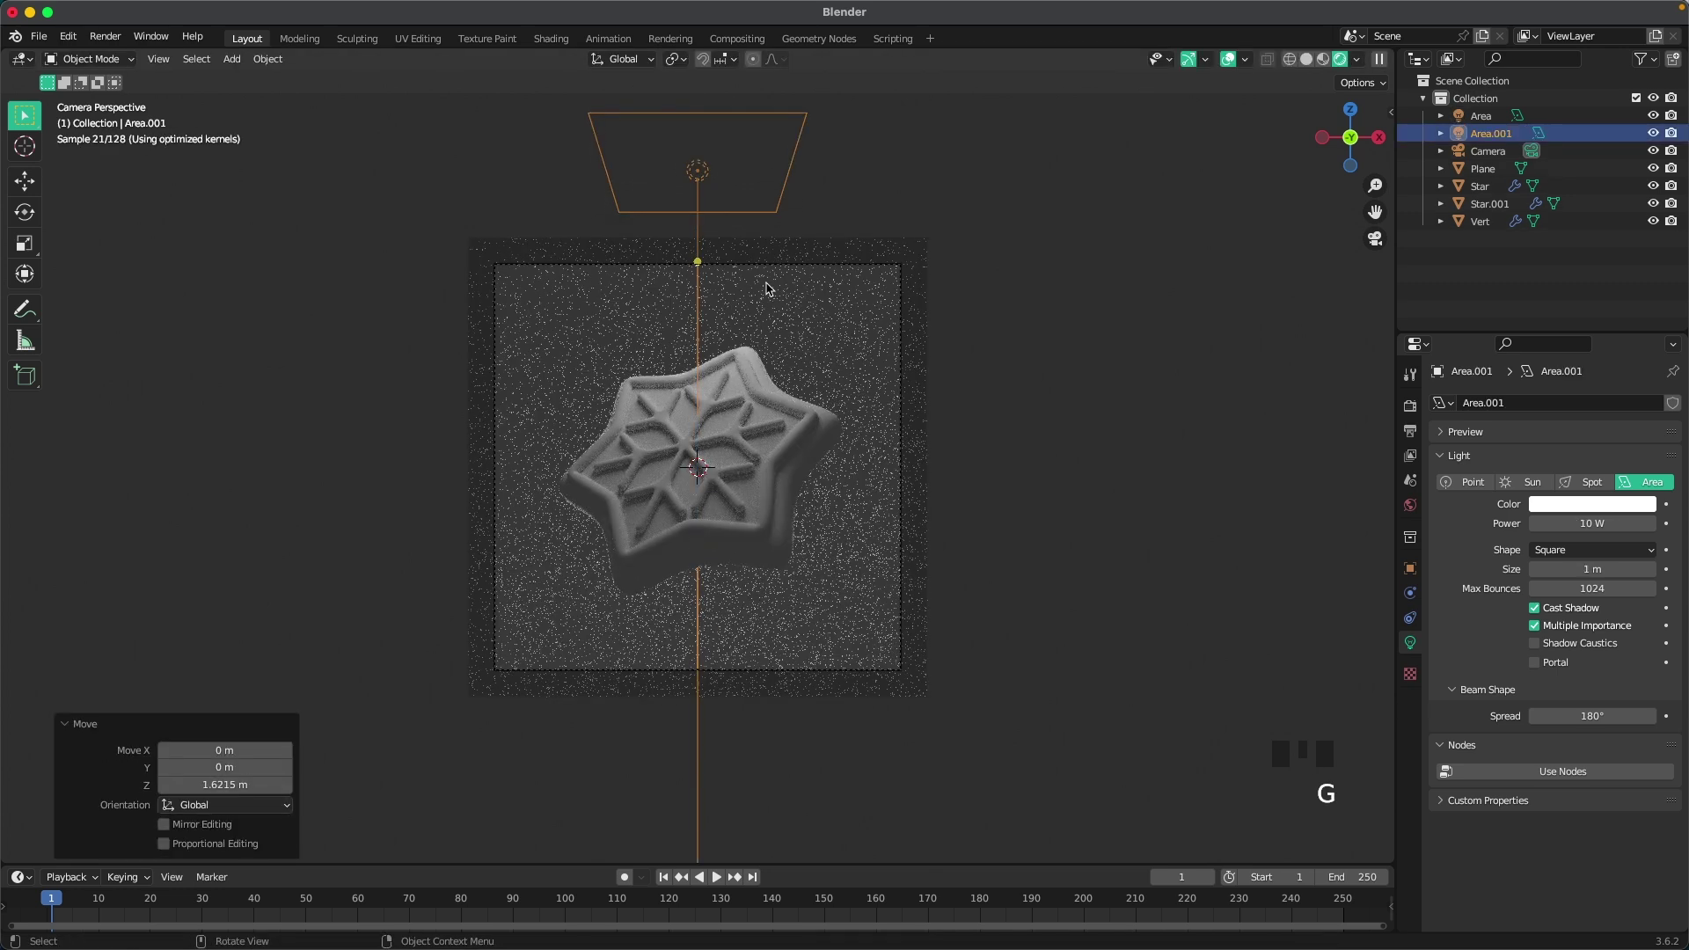
{"action": "key", "text": "."}
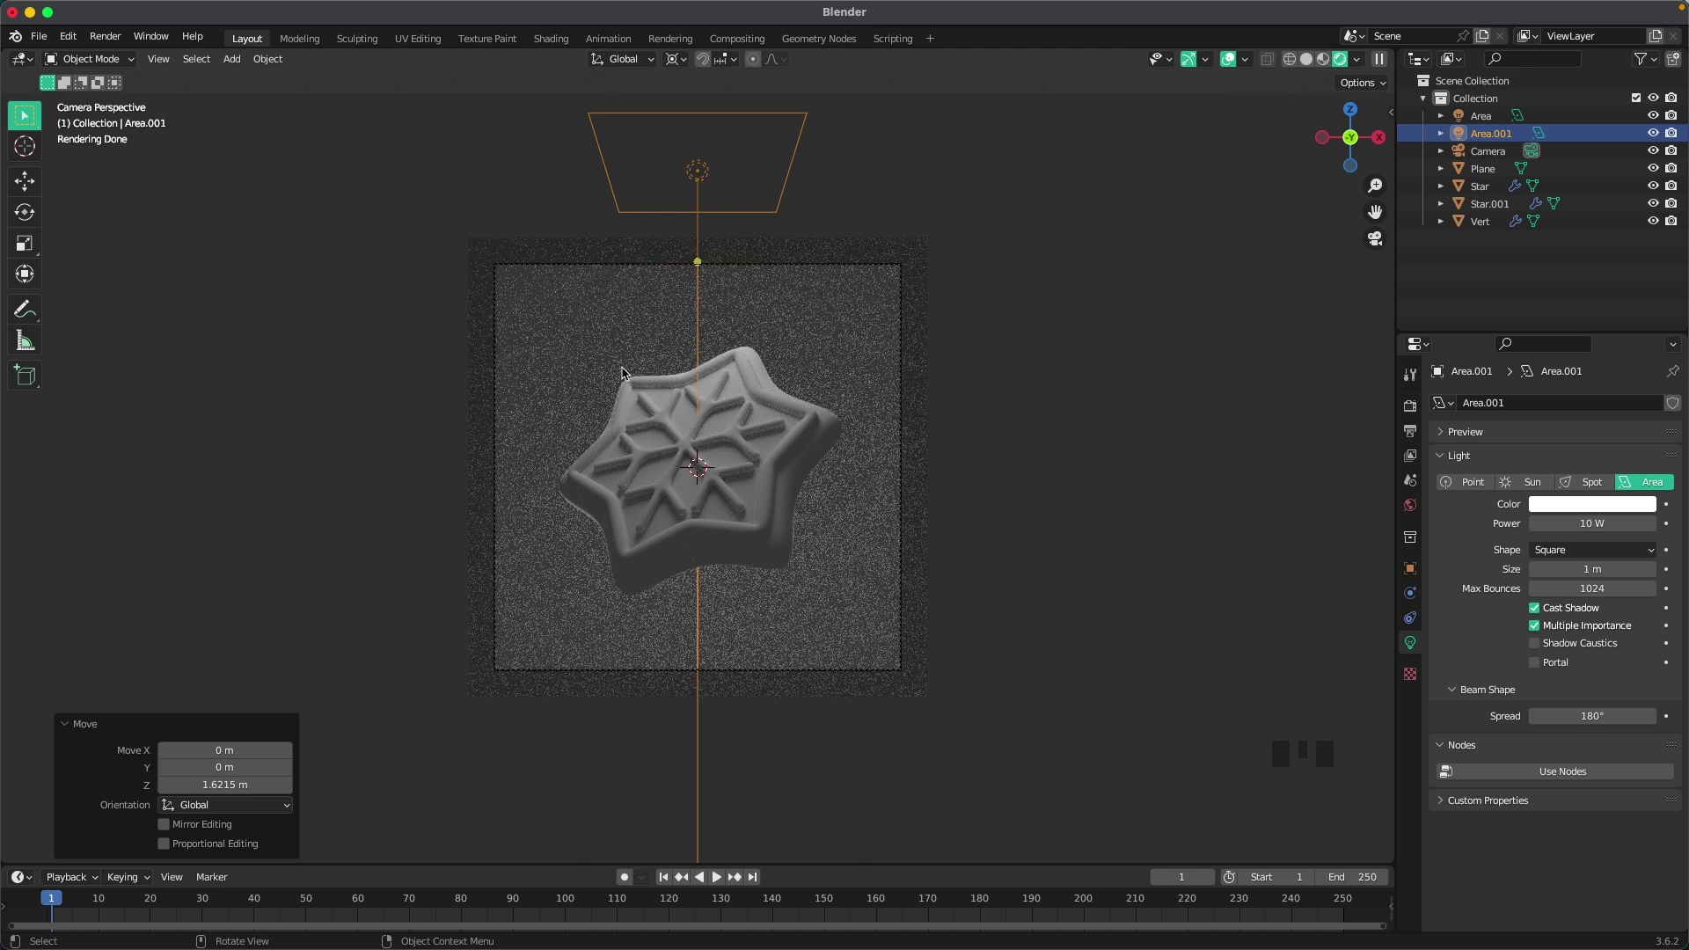
{"action": "key", "text": "r"}
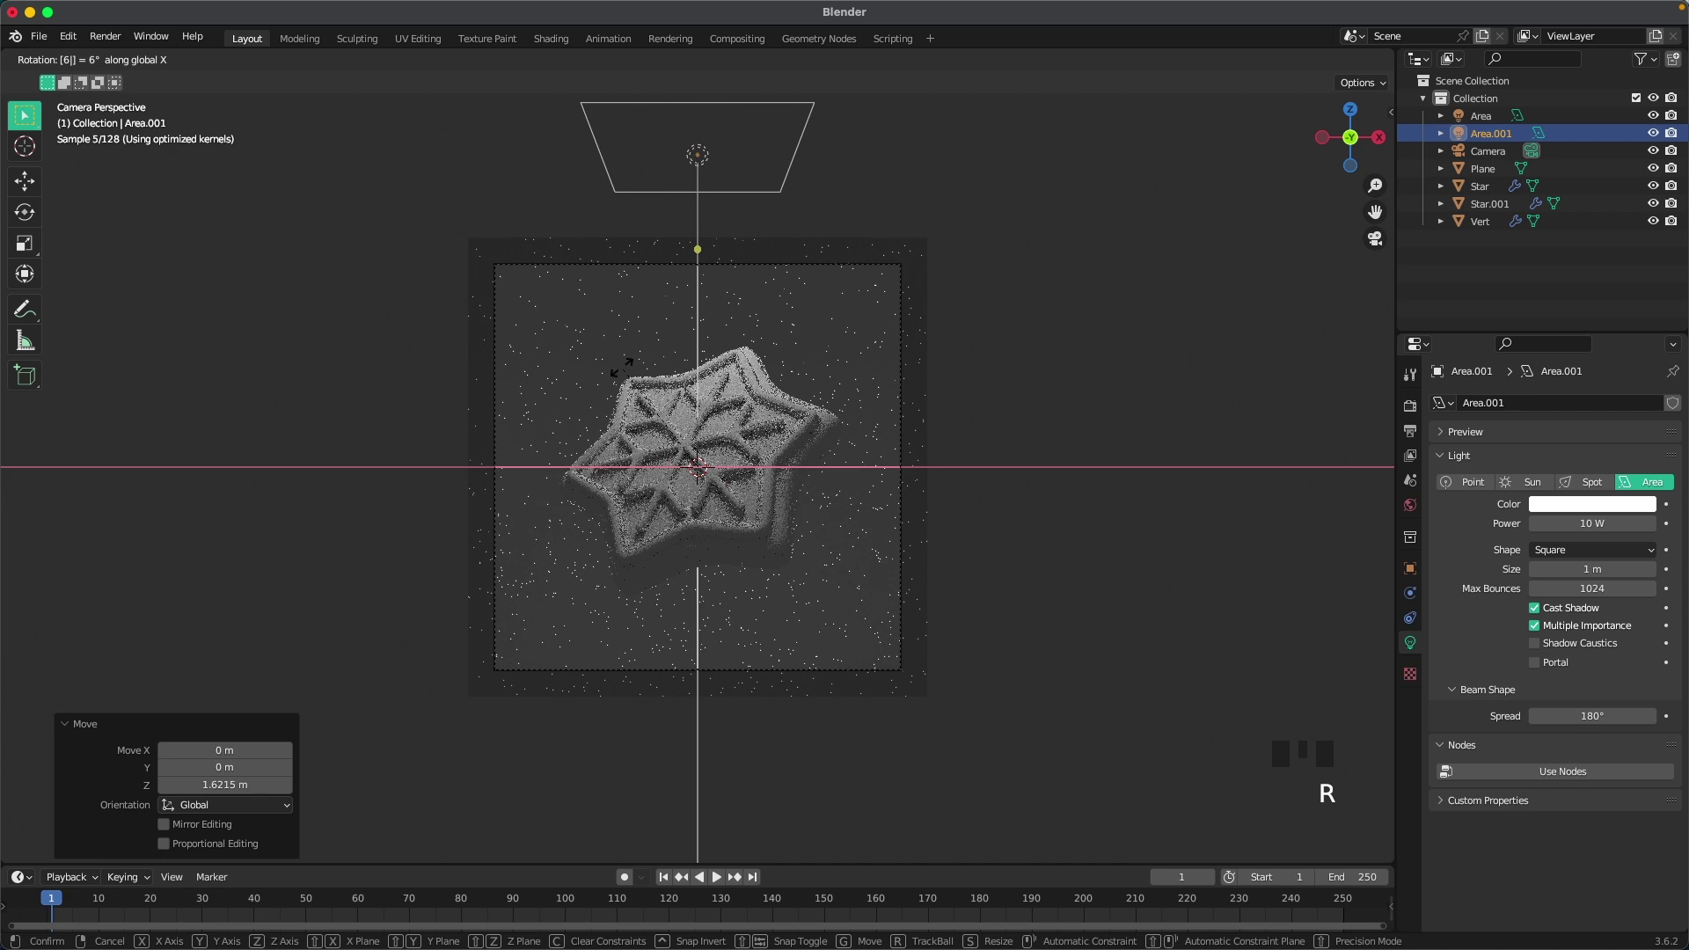
{"action": "key", "text": "r"}
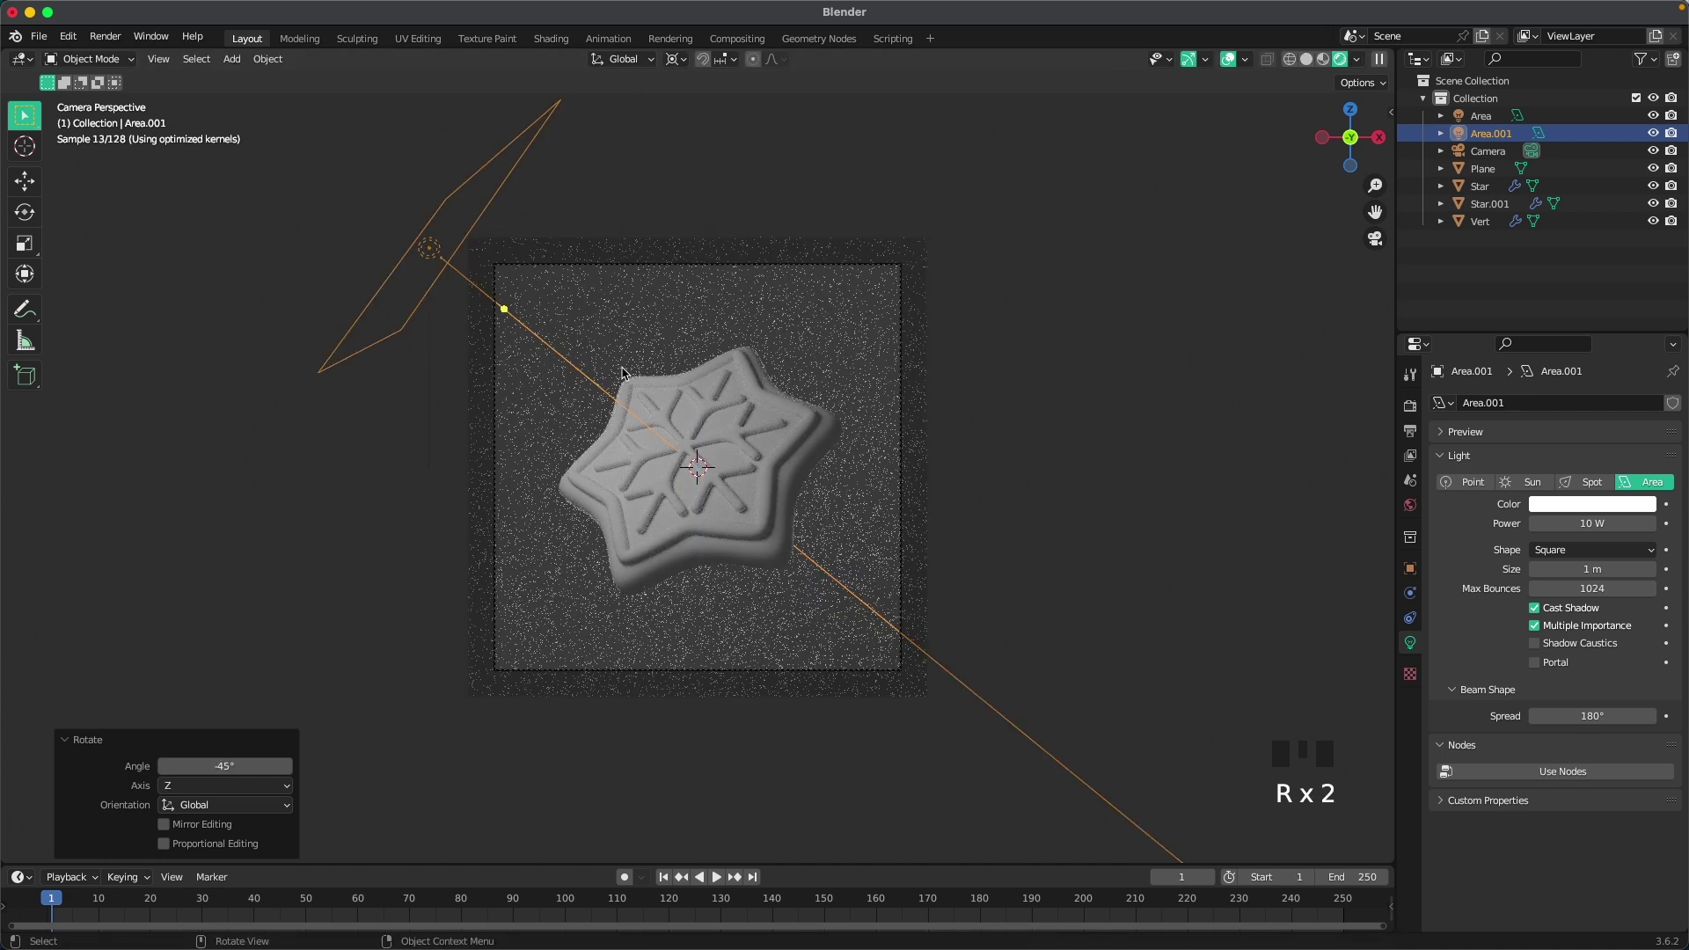
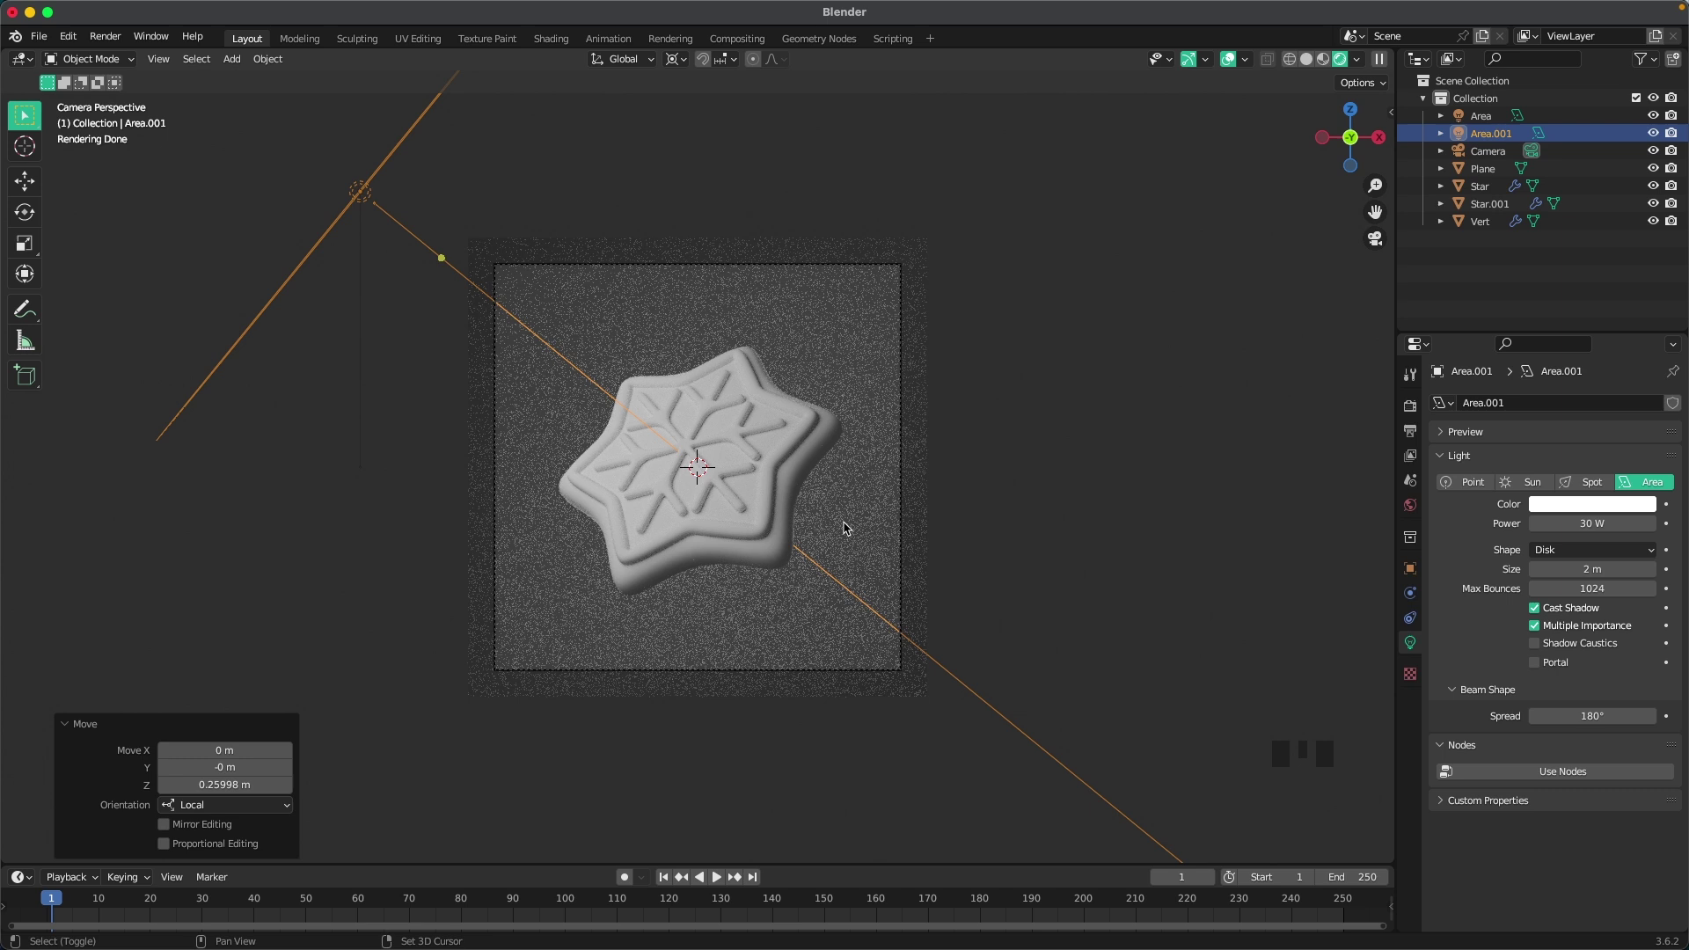
Step: Duplicate a 15 W fill light swung R Z 120 and a 350 W light flipped R X 180 at the backdrop
{"action": "key", "text": "shift+d"}
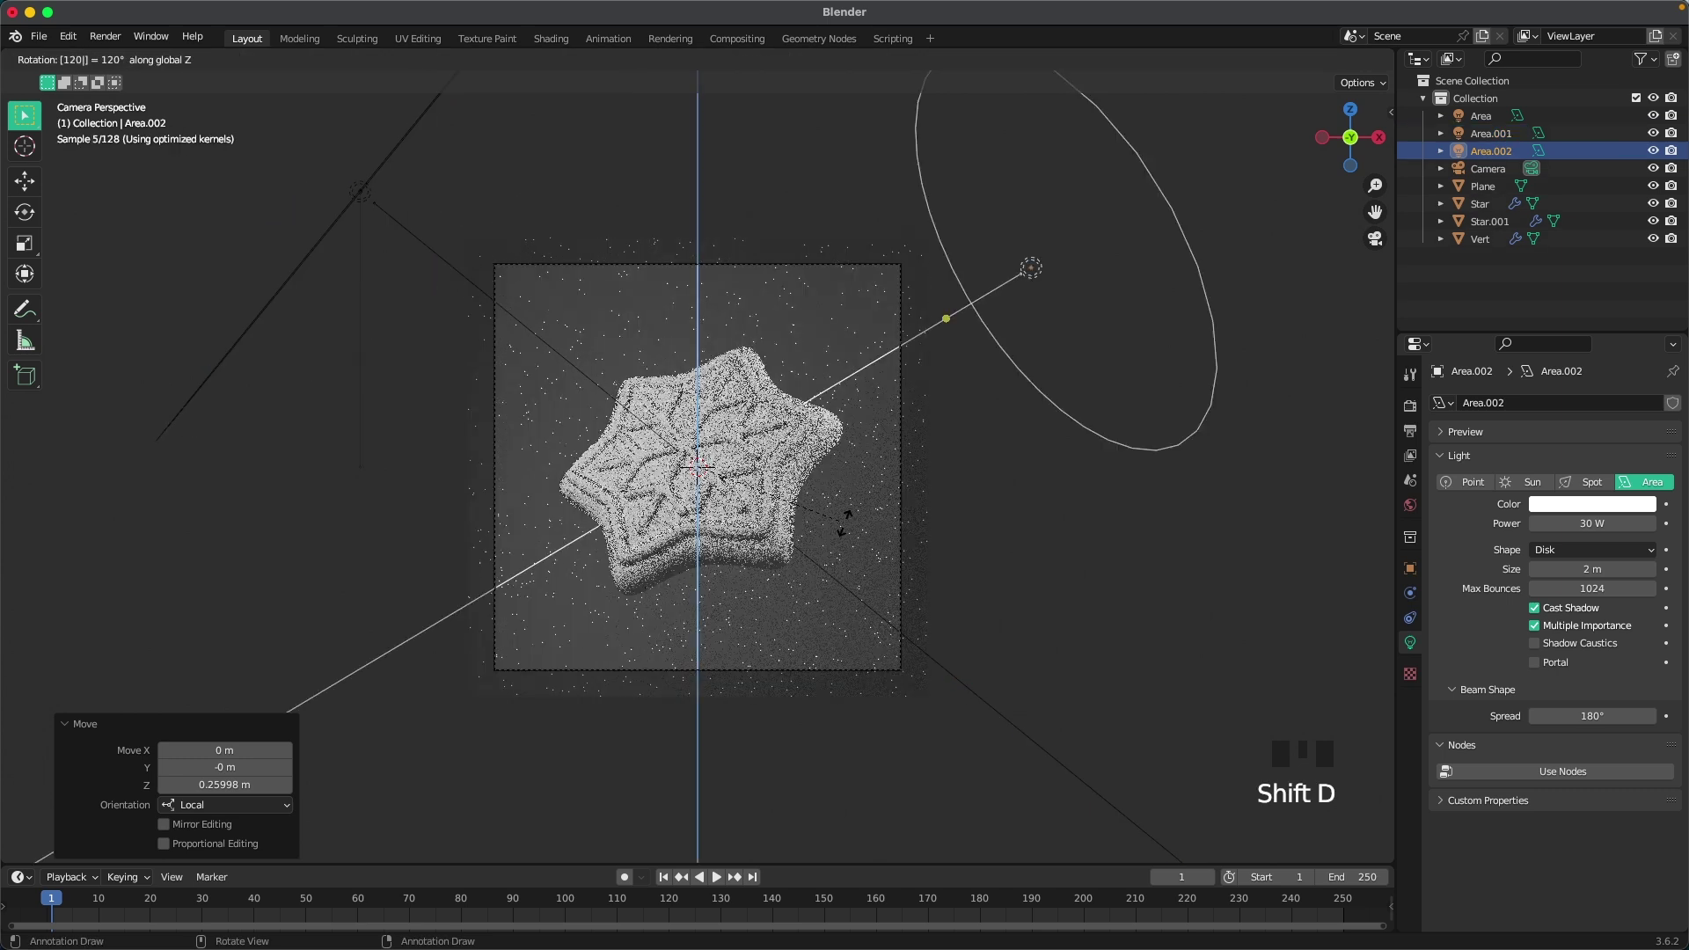
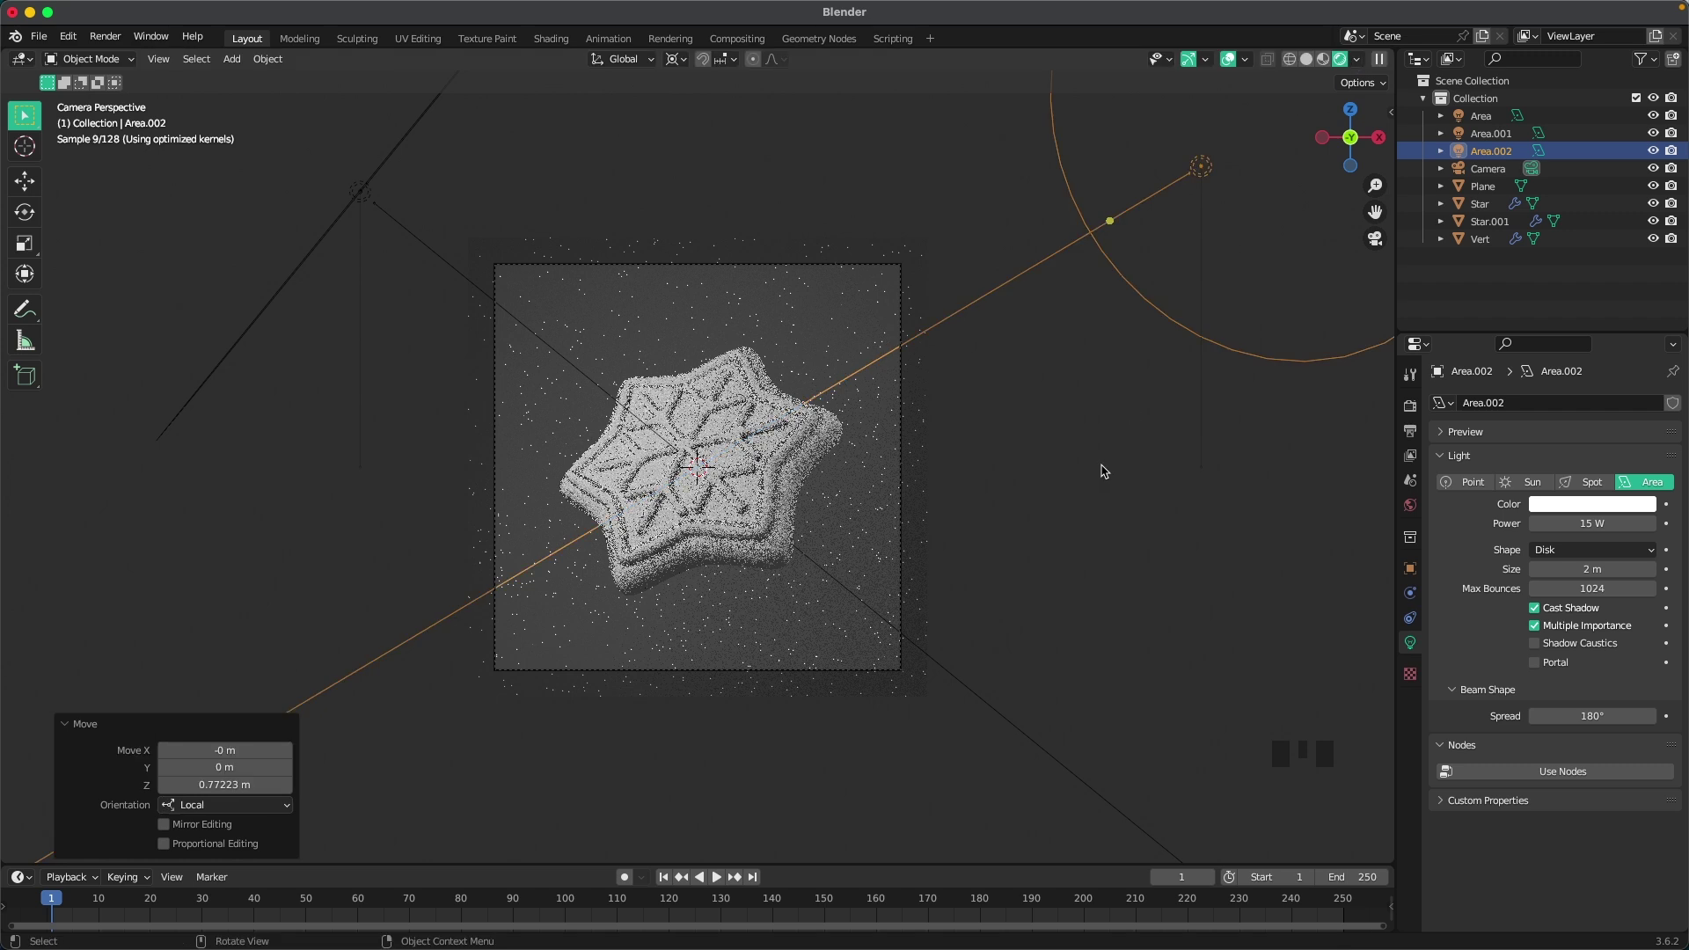
{"action": "left_click", "coordinate": [1106, 471]}
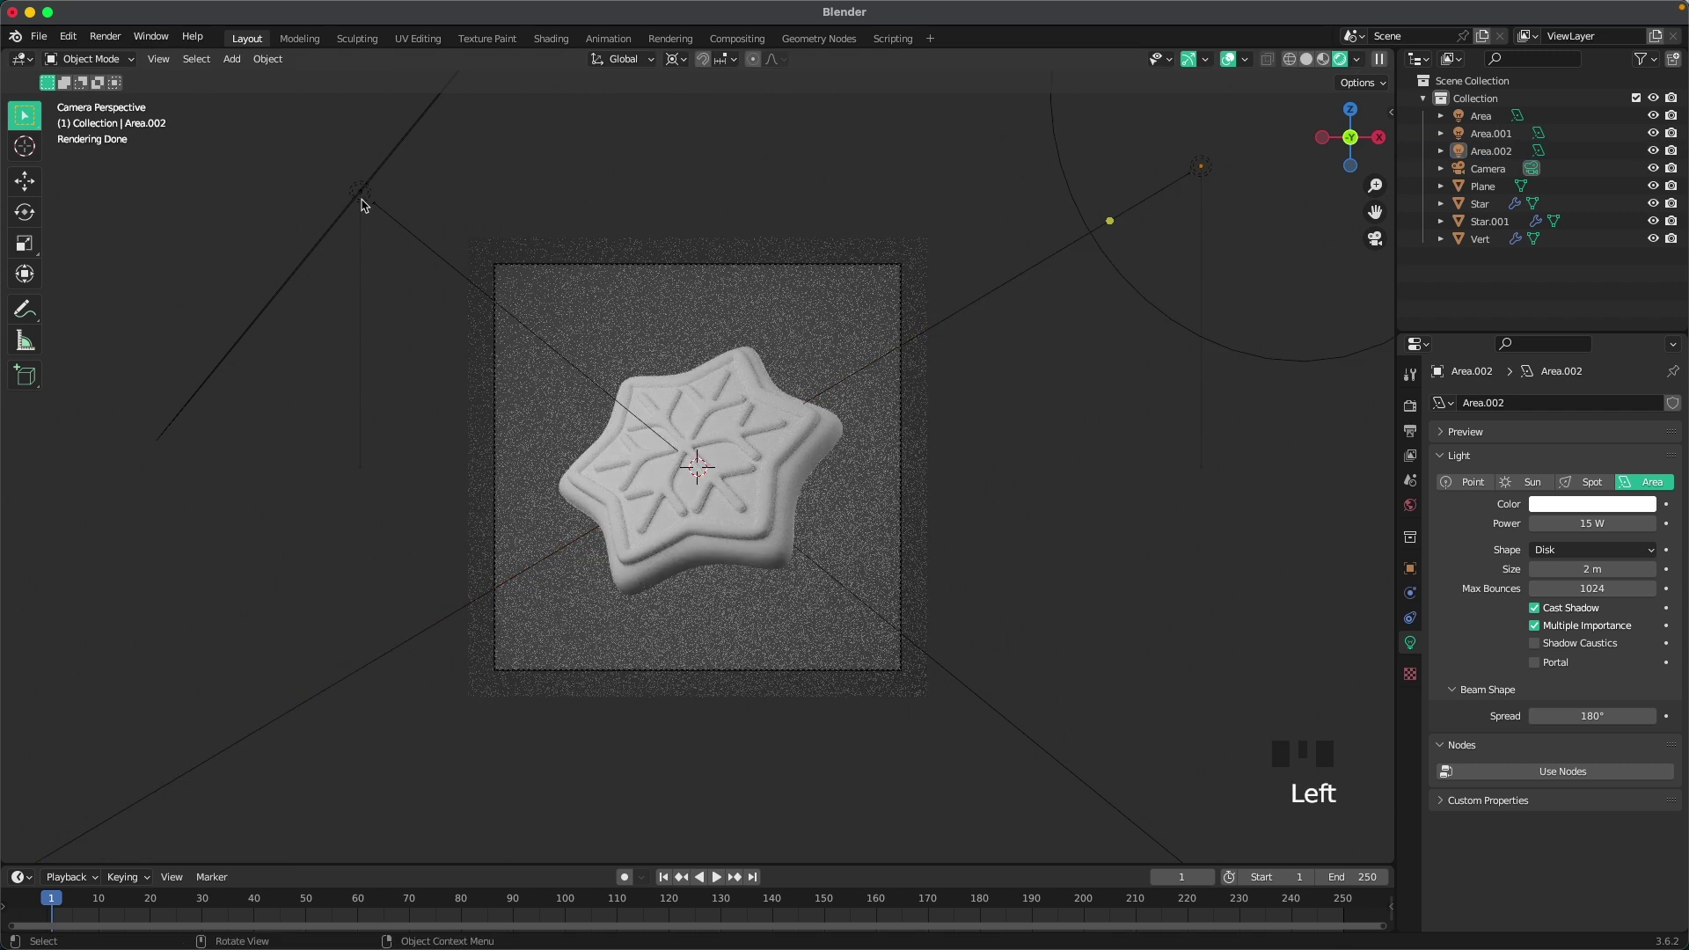
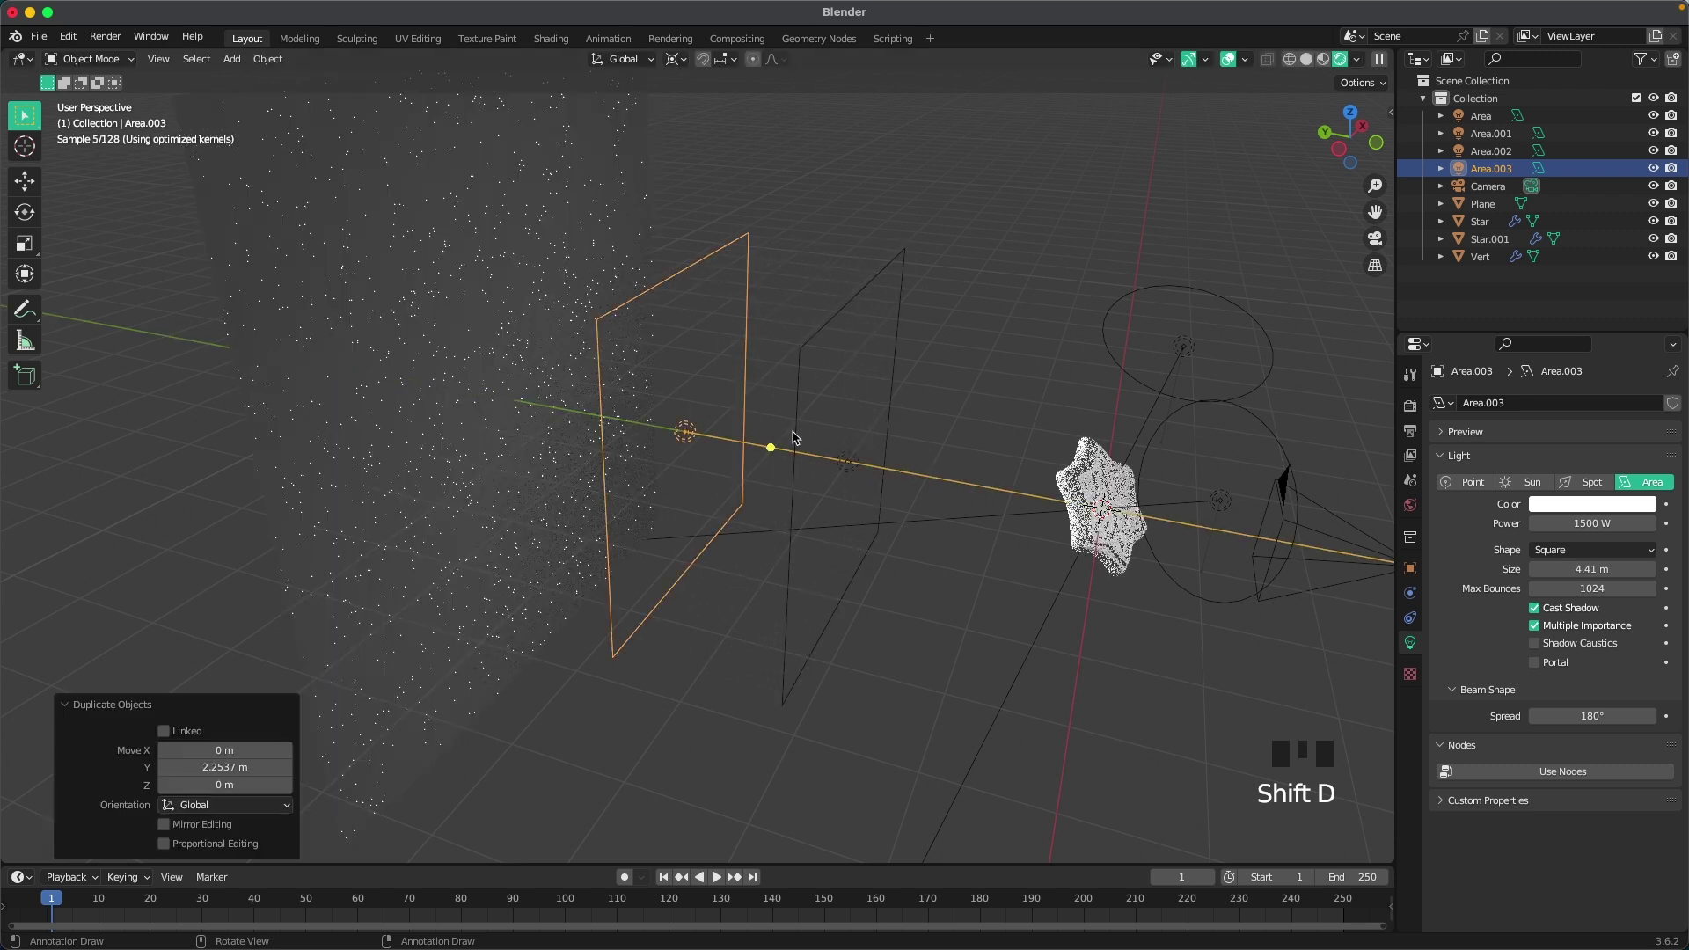
{"action": "key", "text": "."}
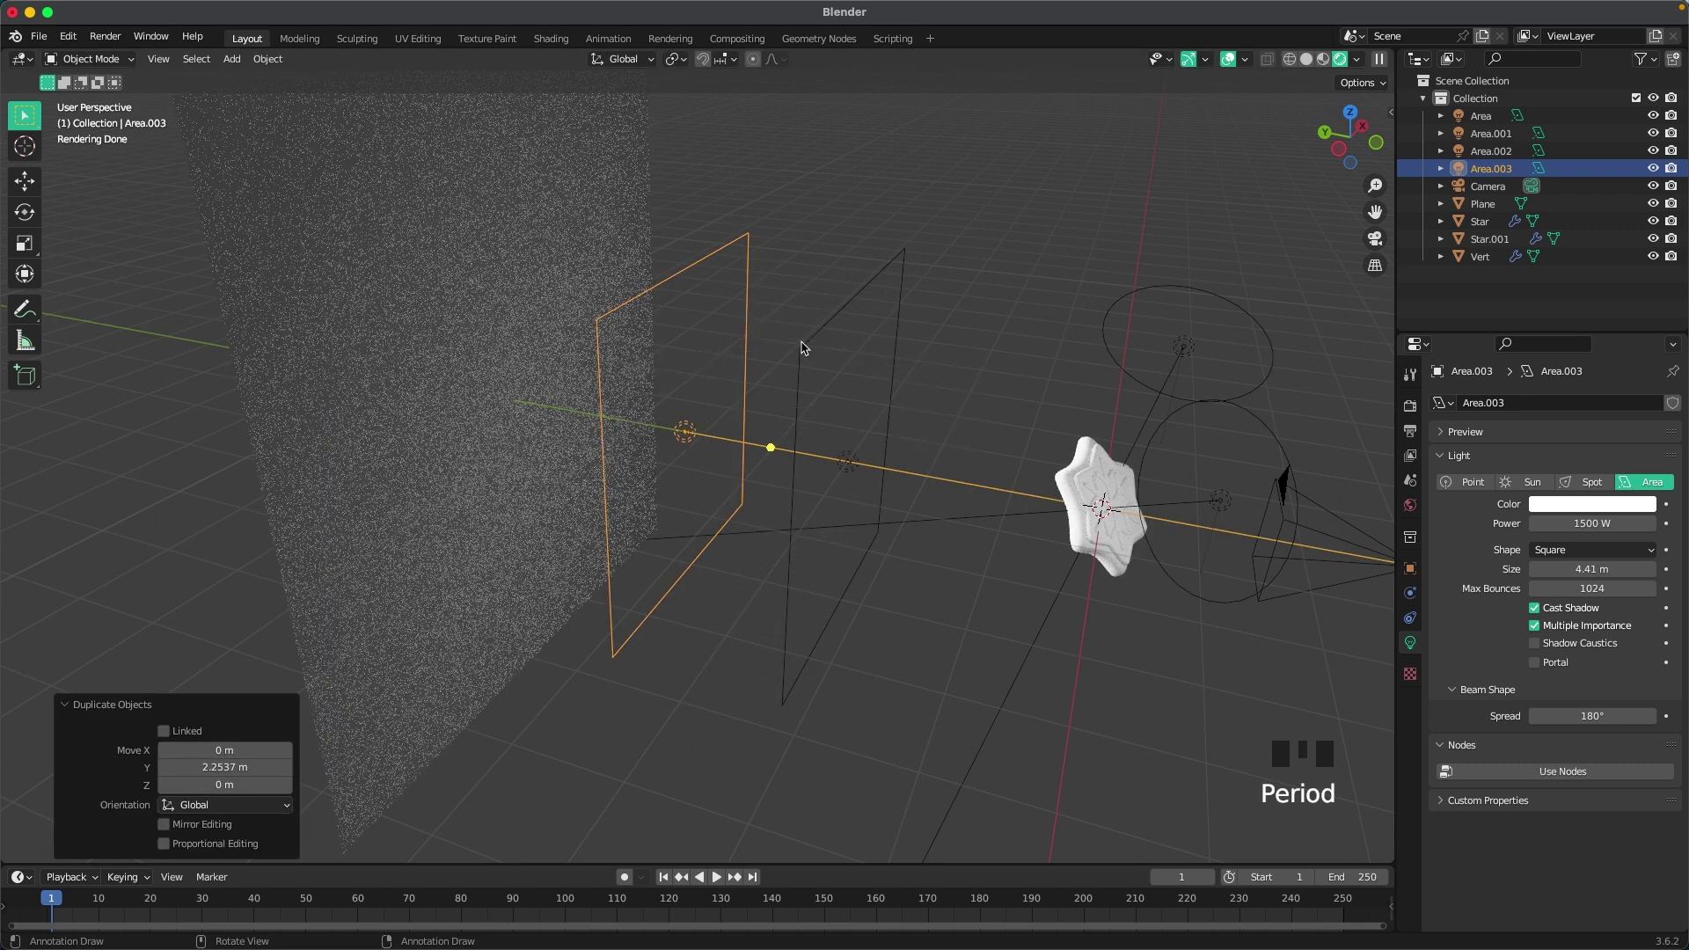
{"action": "key", "text": "r"}
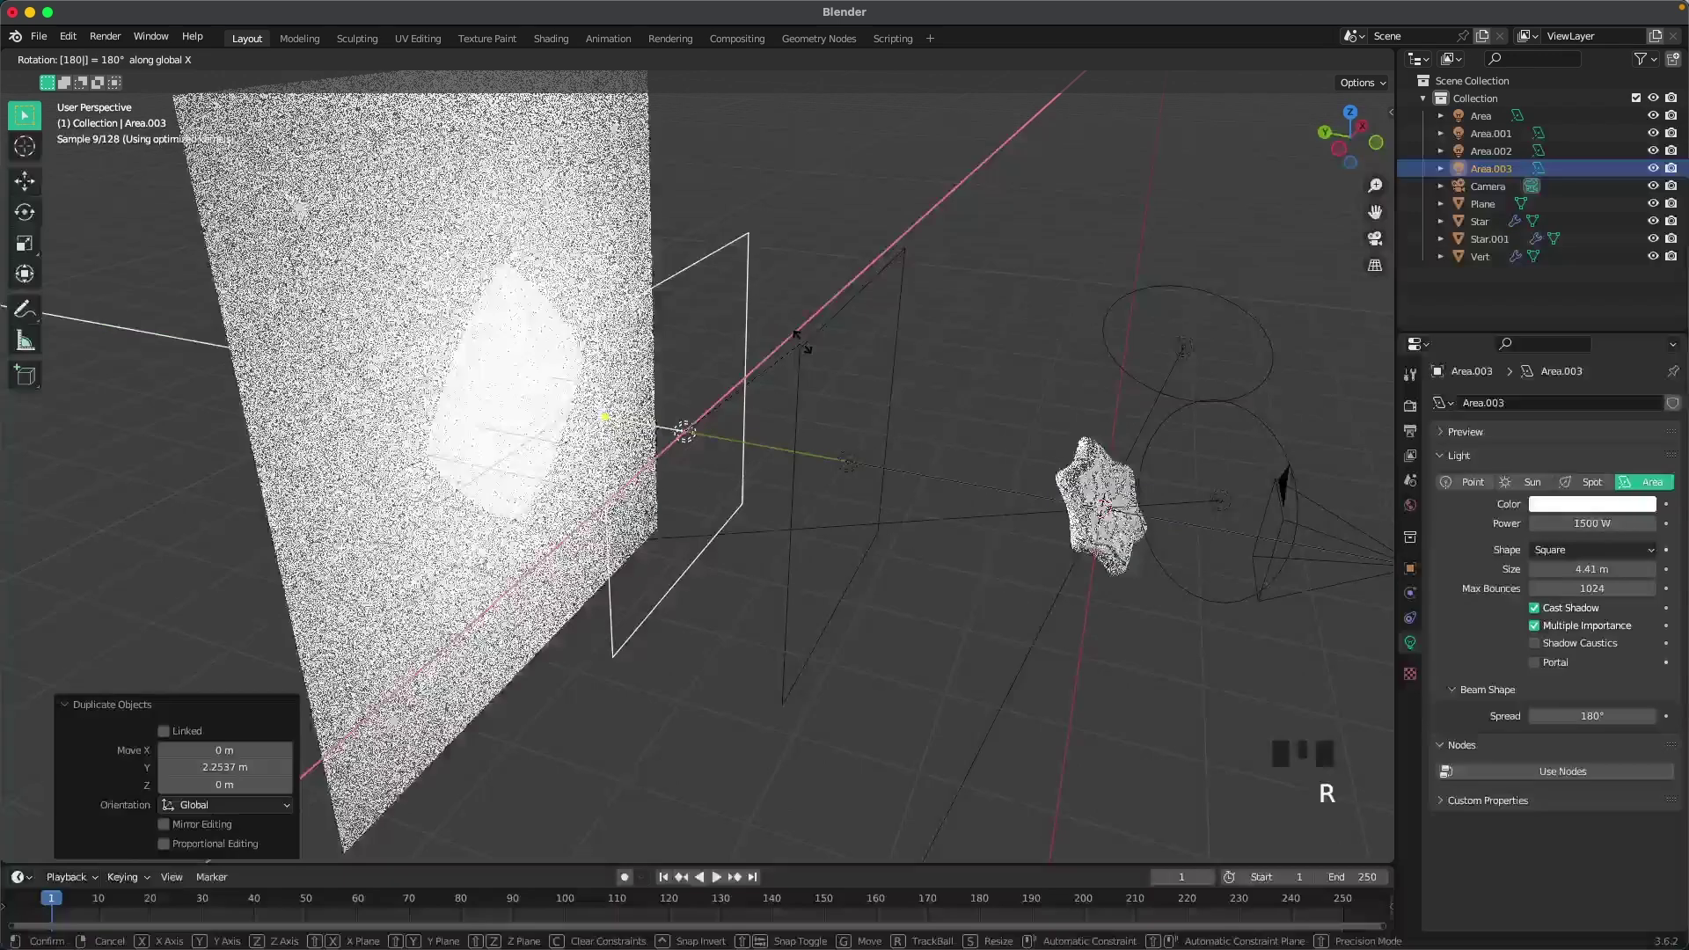
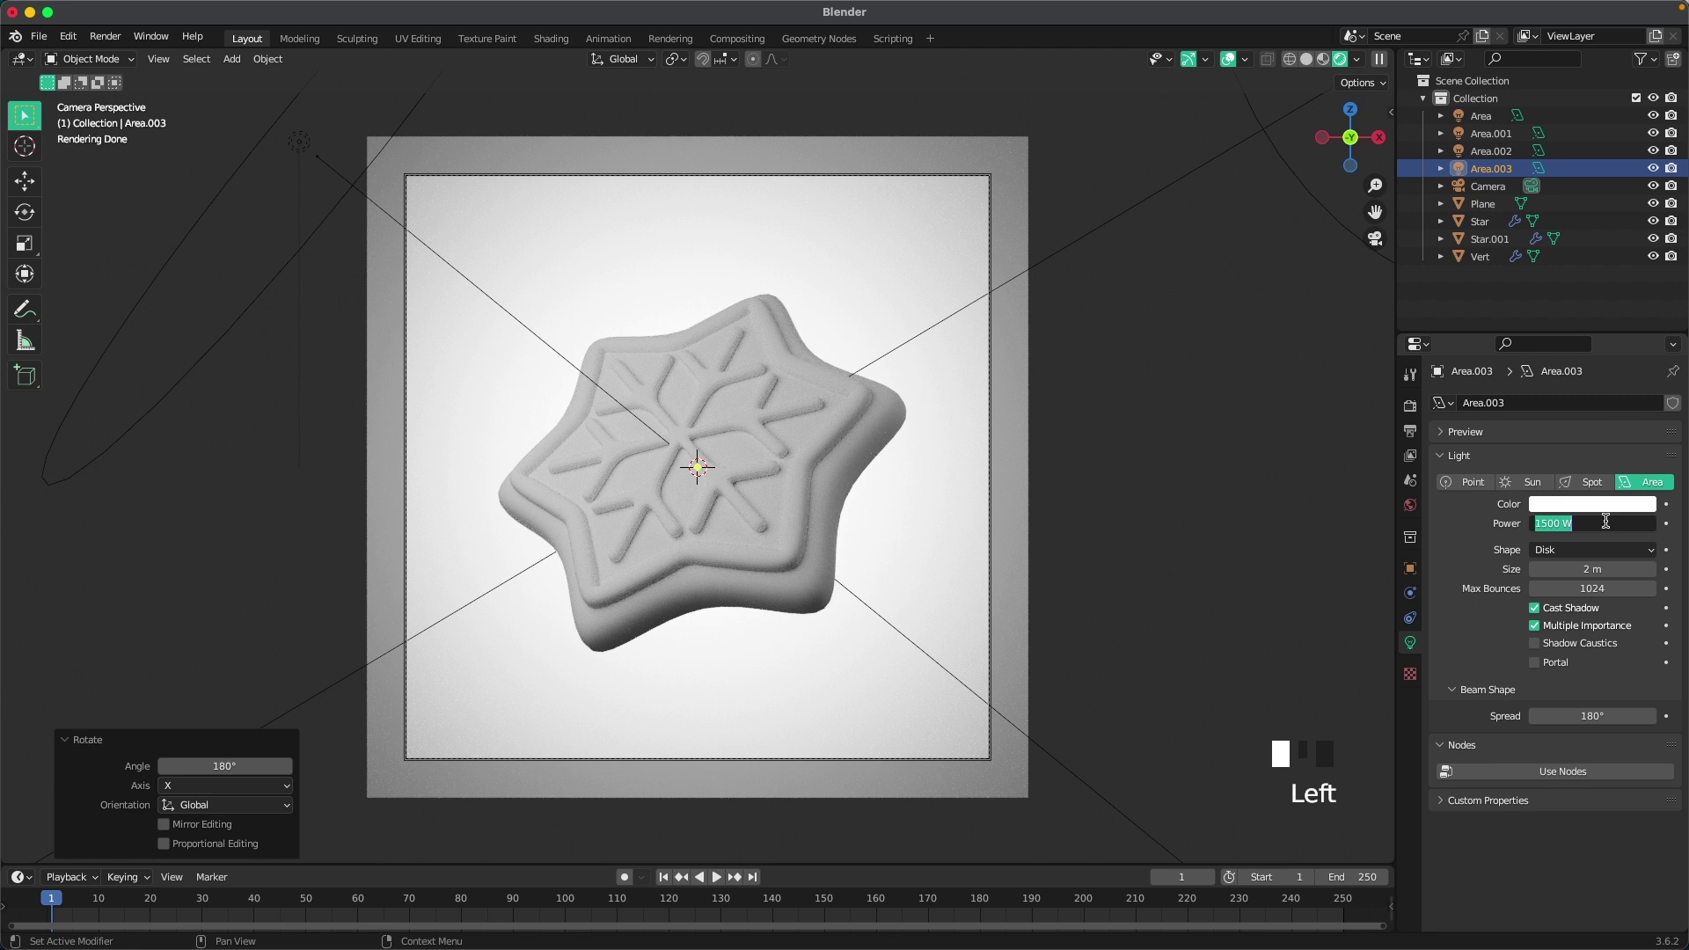
{"action": "key", "text": "0"}
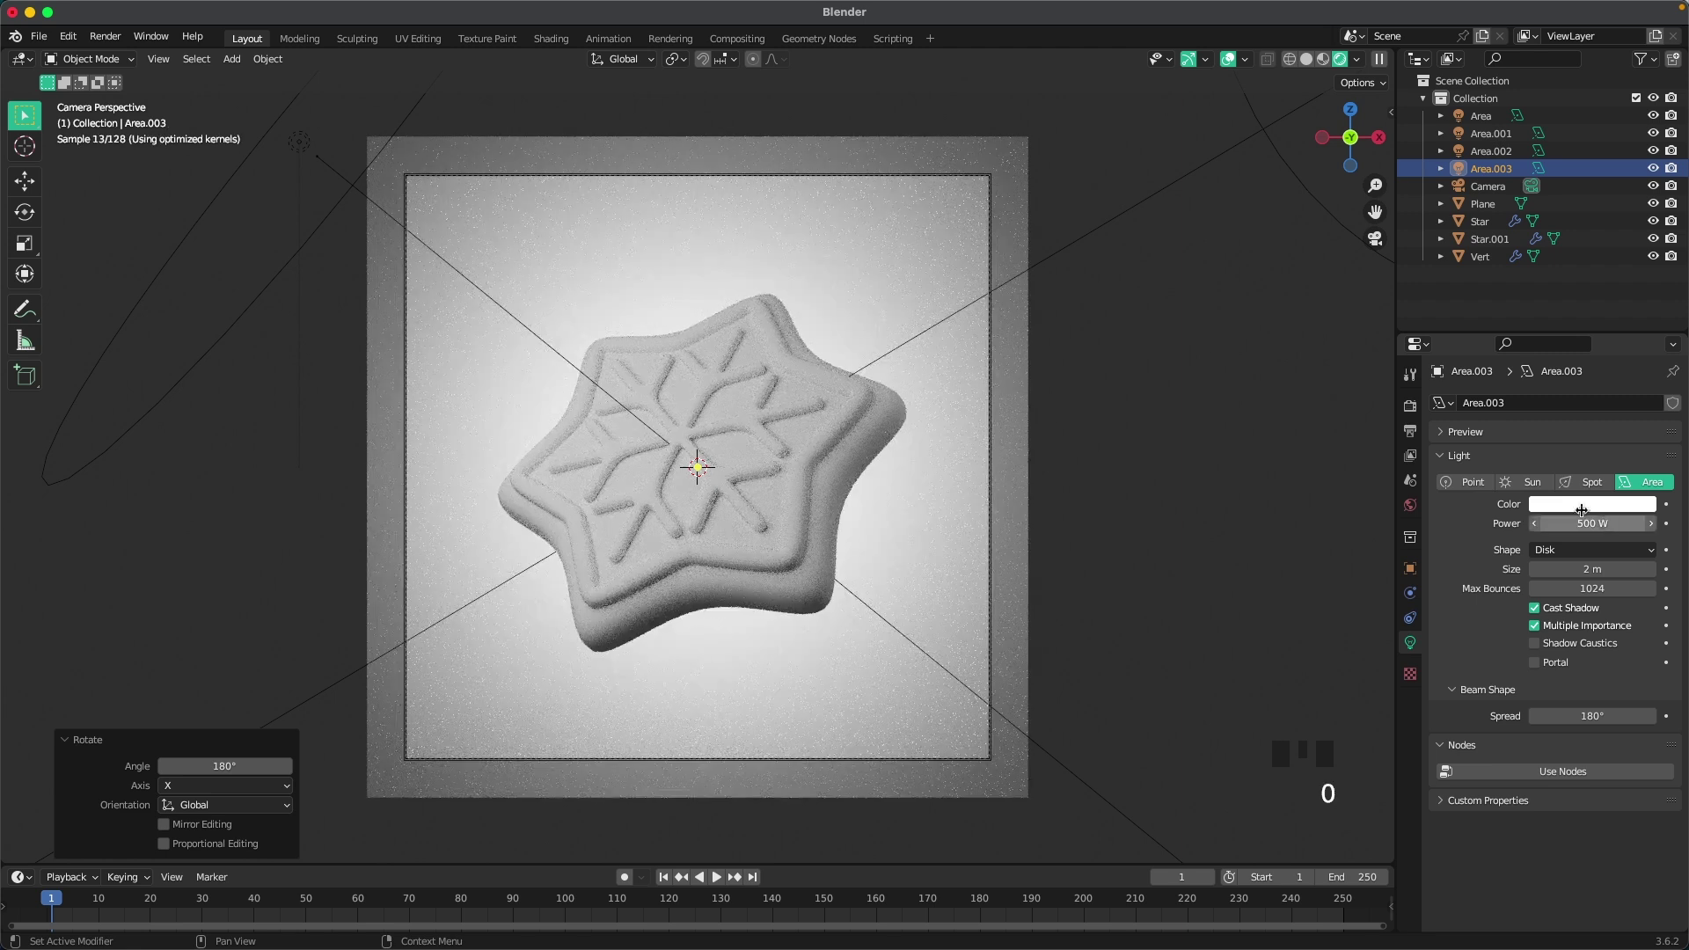
{"action": "left_click_drag", "start_coordinate": [1572, 520], "coordinate": [384, 303]}
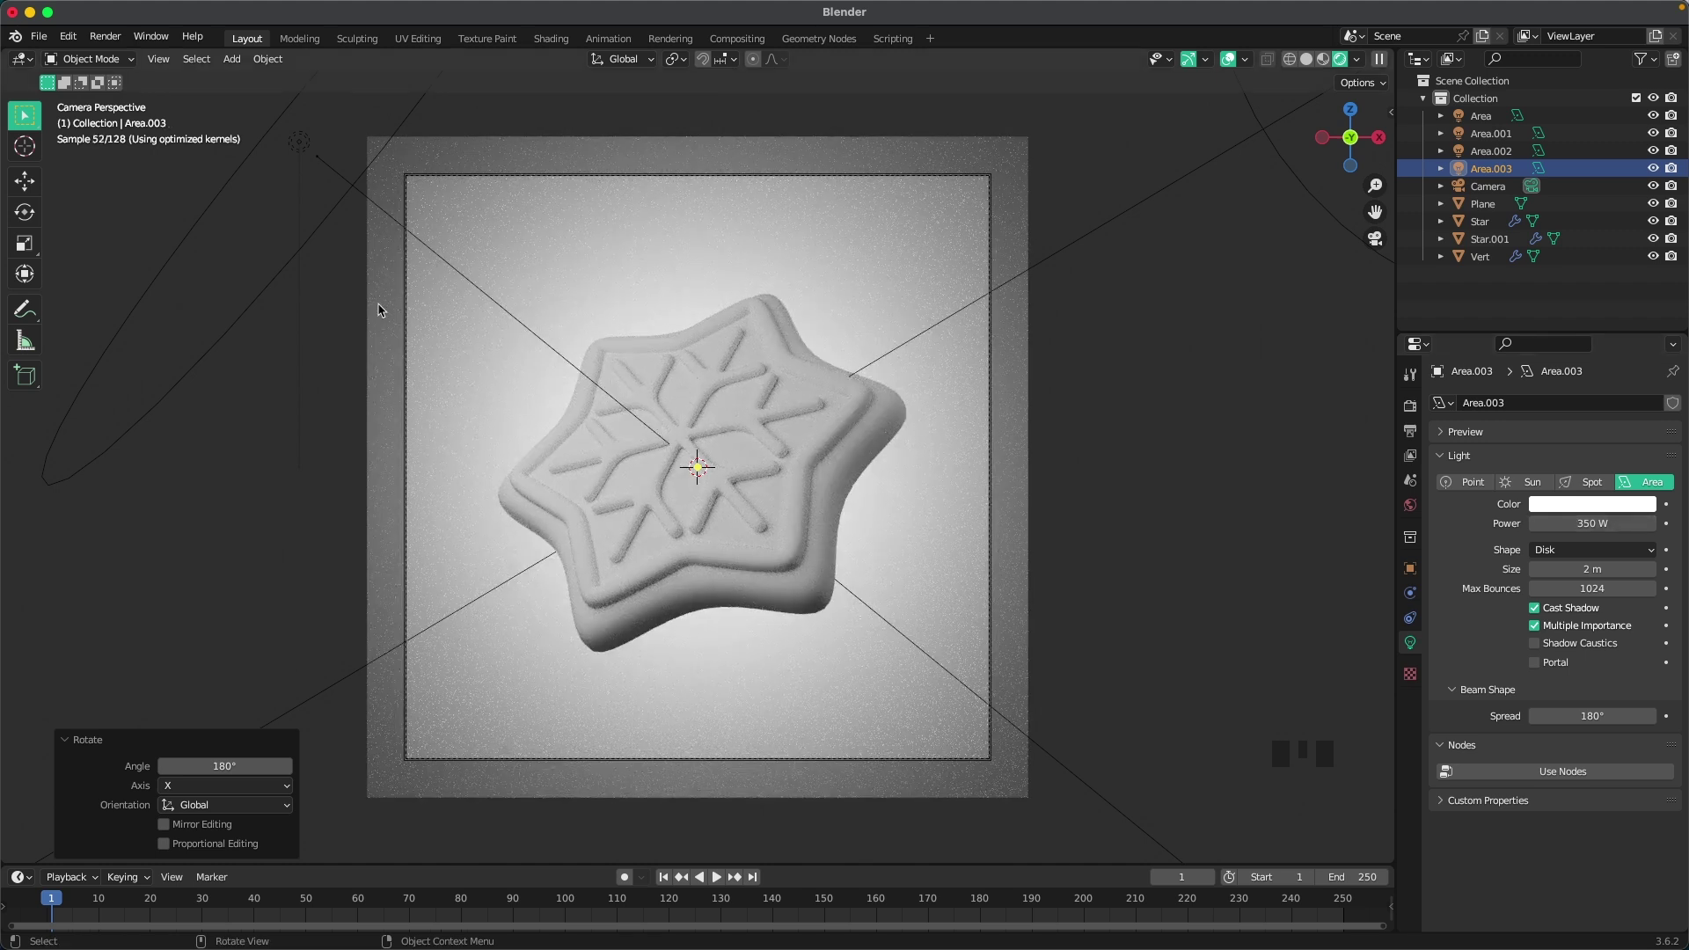
Step: Nudge Area.001 closer along local Z, check the render, then select the star cookie
{"action": "left_click", "coordinate": [299, 148]}
{"action": "key", "text": "g"}
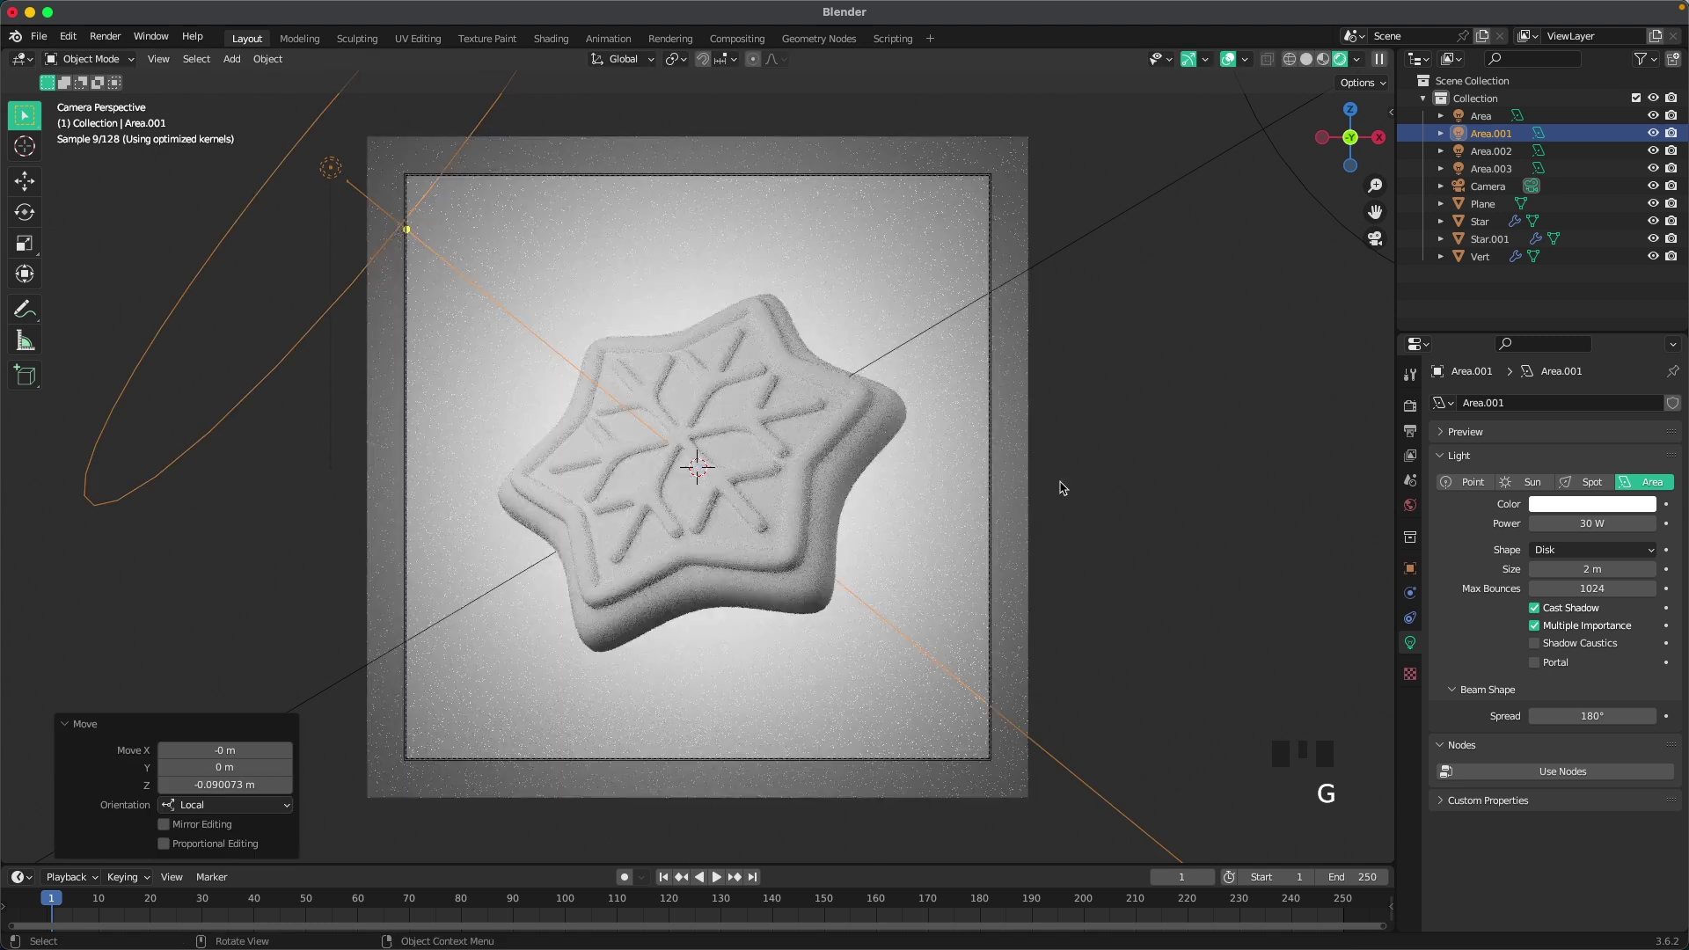
{"action": "left_click", "coordinate": [1171, 516]}
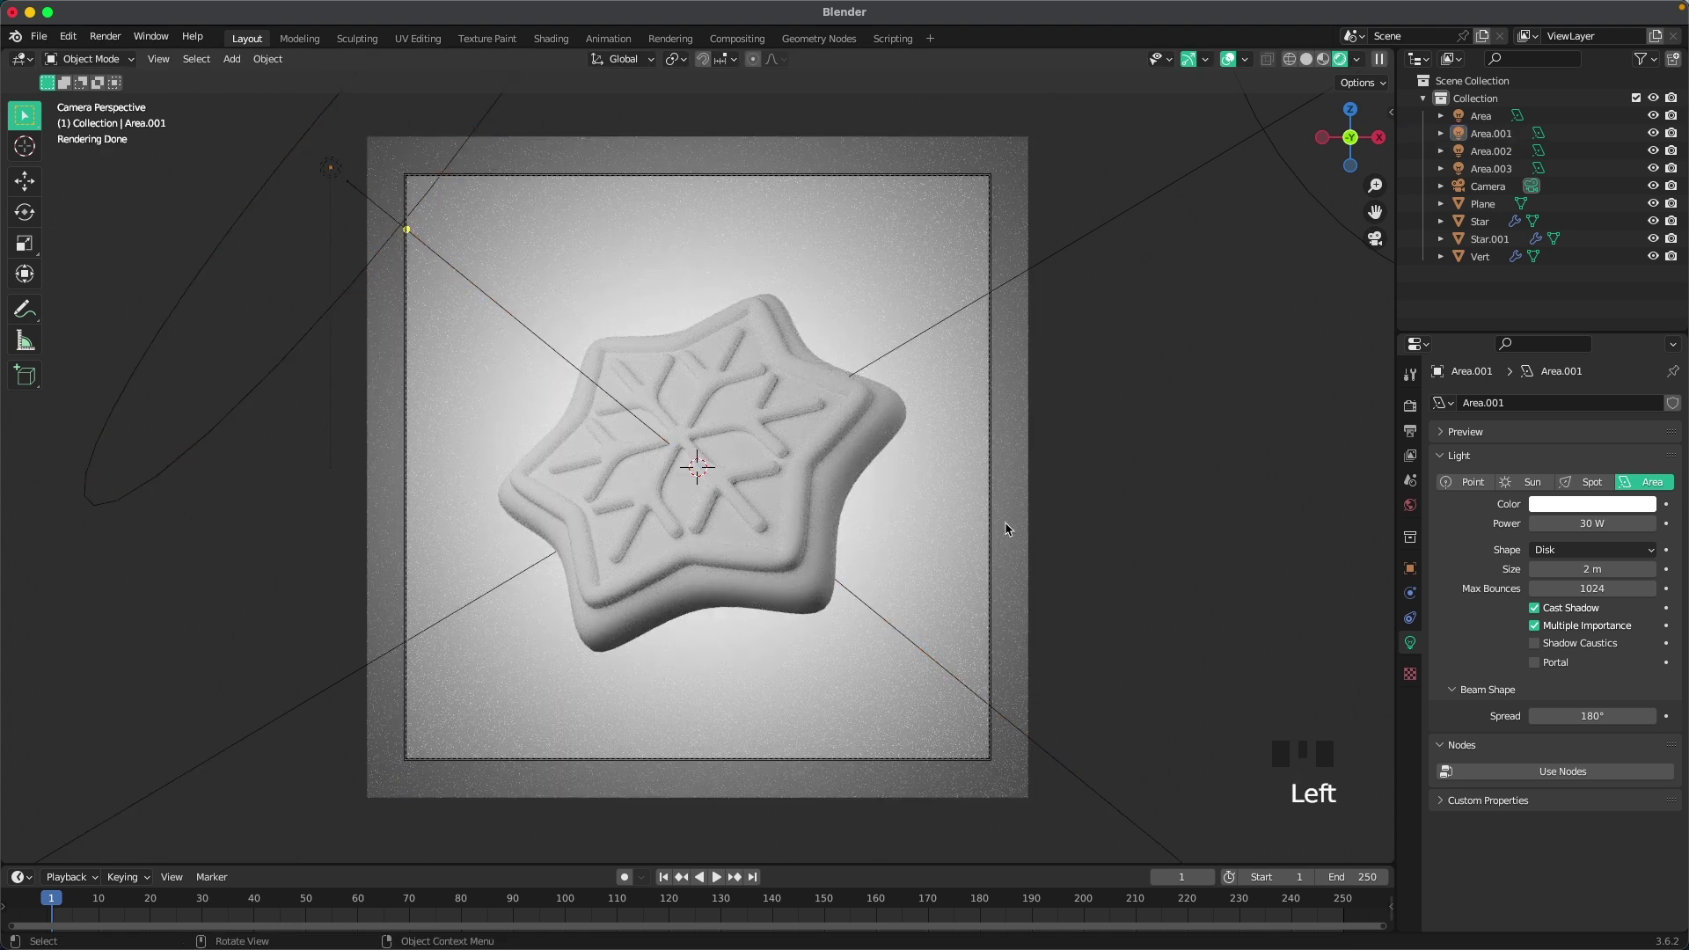
{"action": "scroll", "scroll_direction": "up", "scroll_amount": 3}
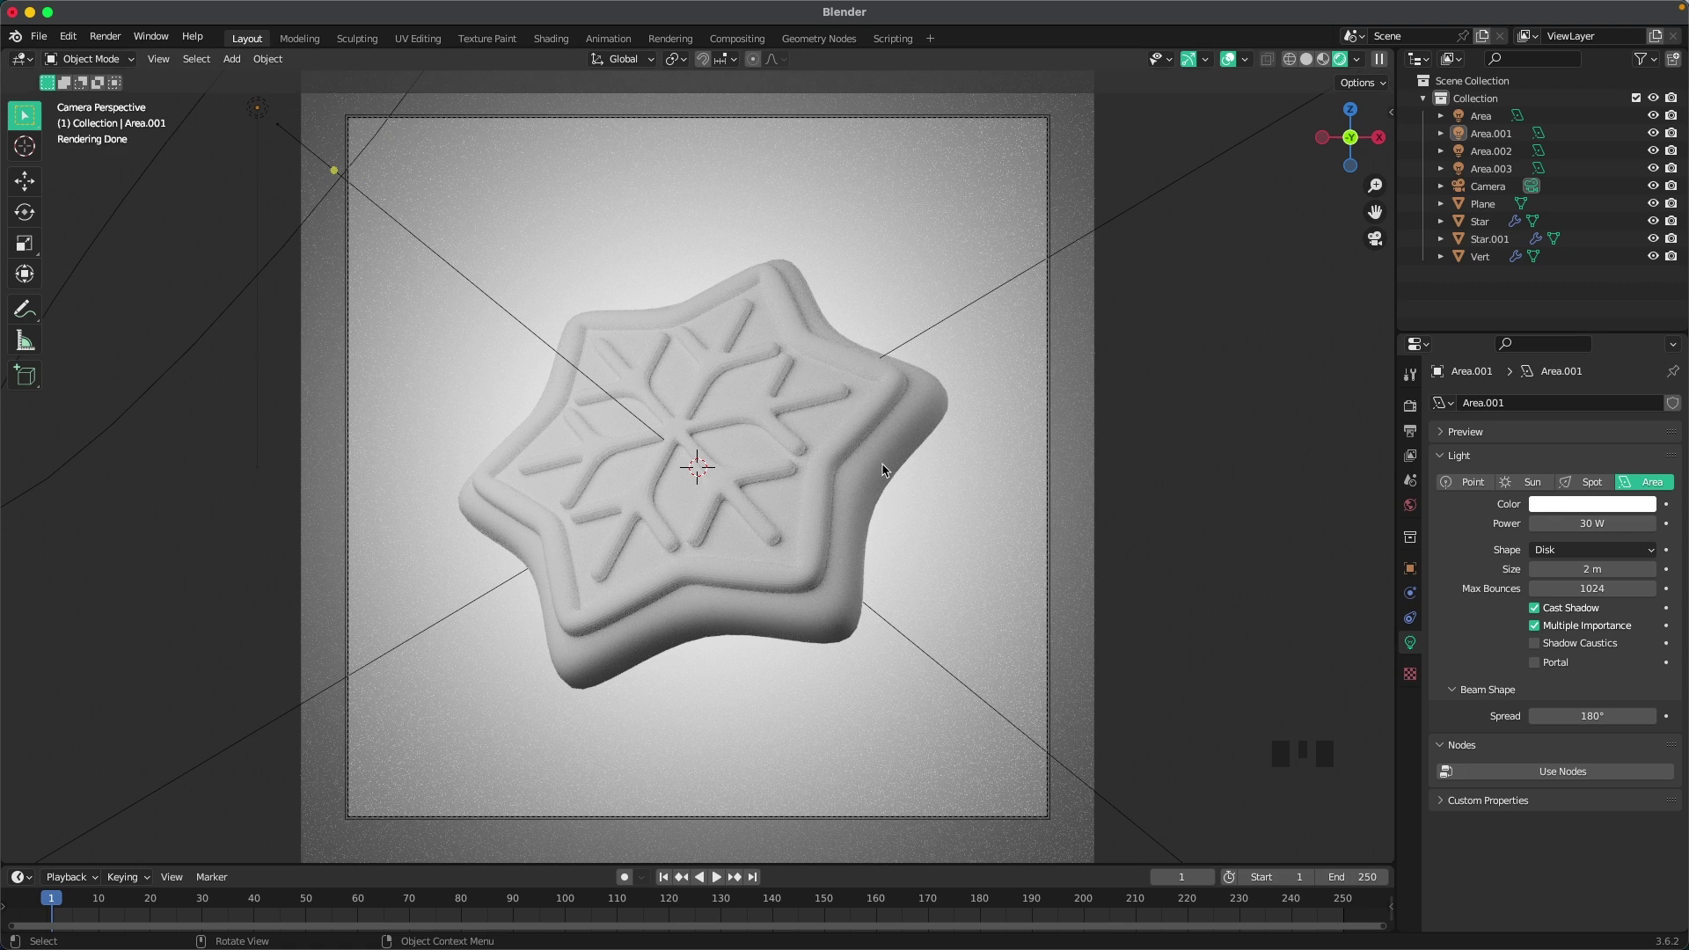
{"action": "left_click", "coordinate": [889, 463]}
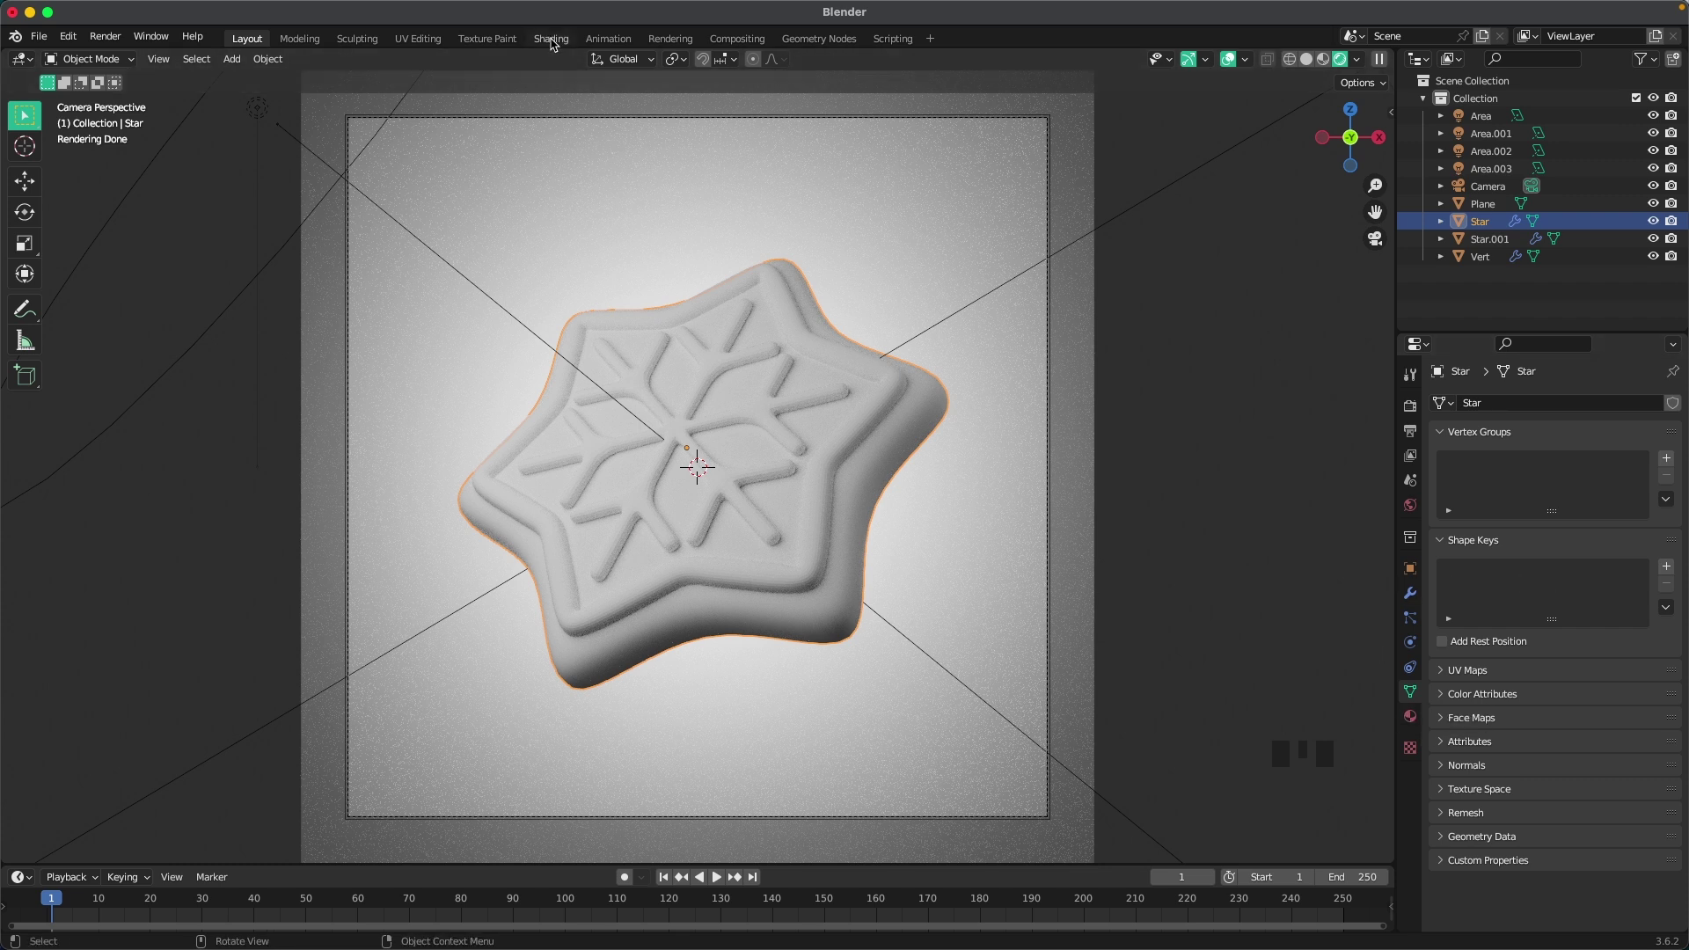
Step: In the Shading workspace for Star, connect the Noise Texture into a Color Ramp
{"action": "left_click", "coordinate": [554, 48]}
{"action": "key", "text": "`"}
{"action": "scroll", "scroll_direction": "up", "scroll_amount": 3}
{"action": "scroll", "scroll_direction": "up", "scroll_amount": 3}
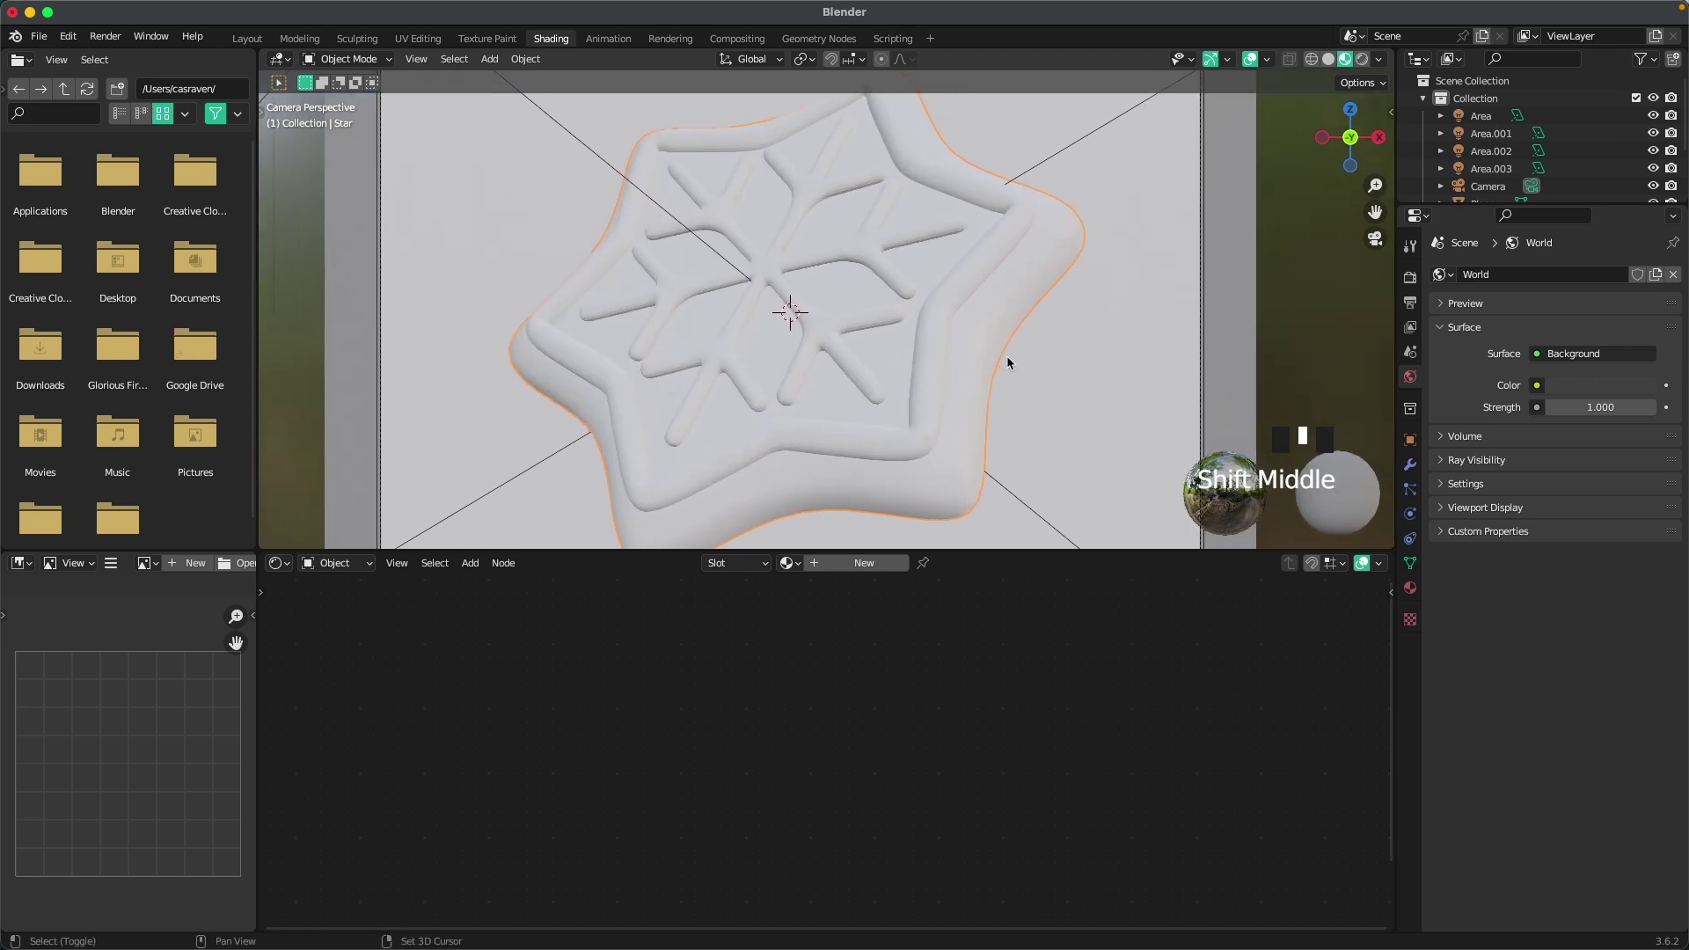
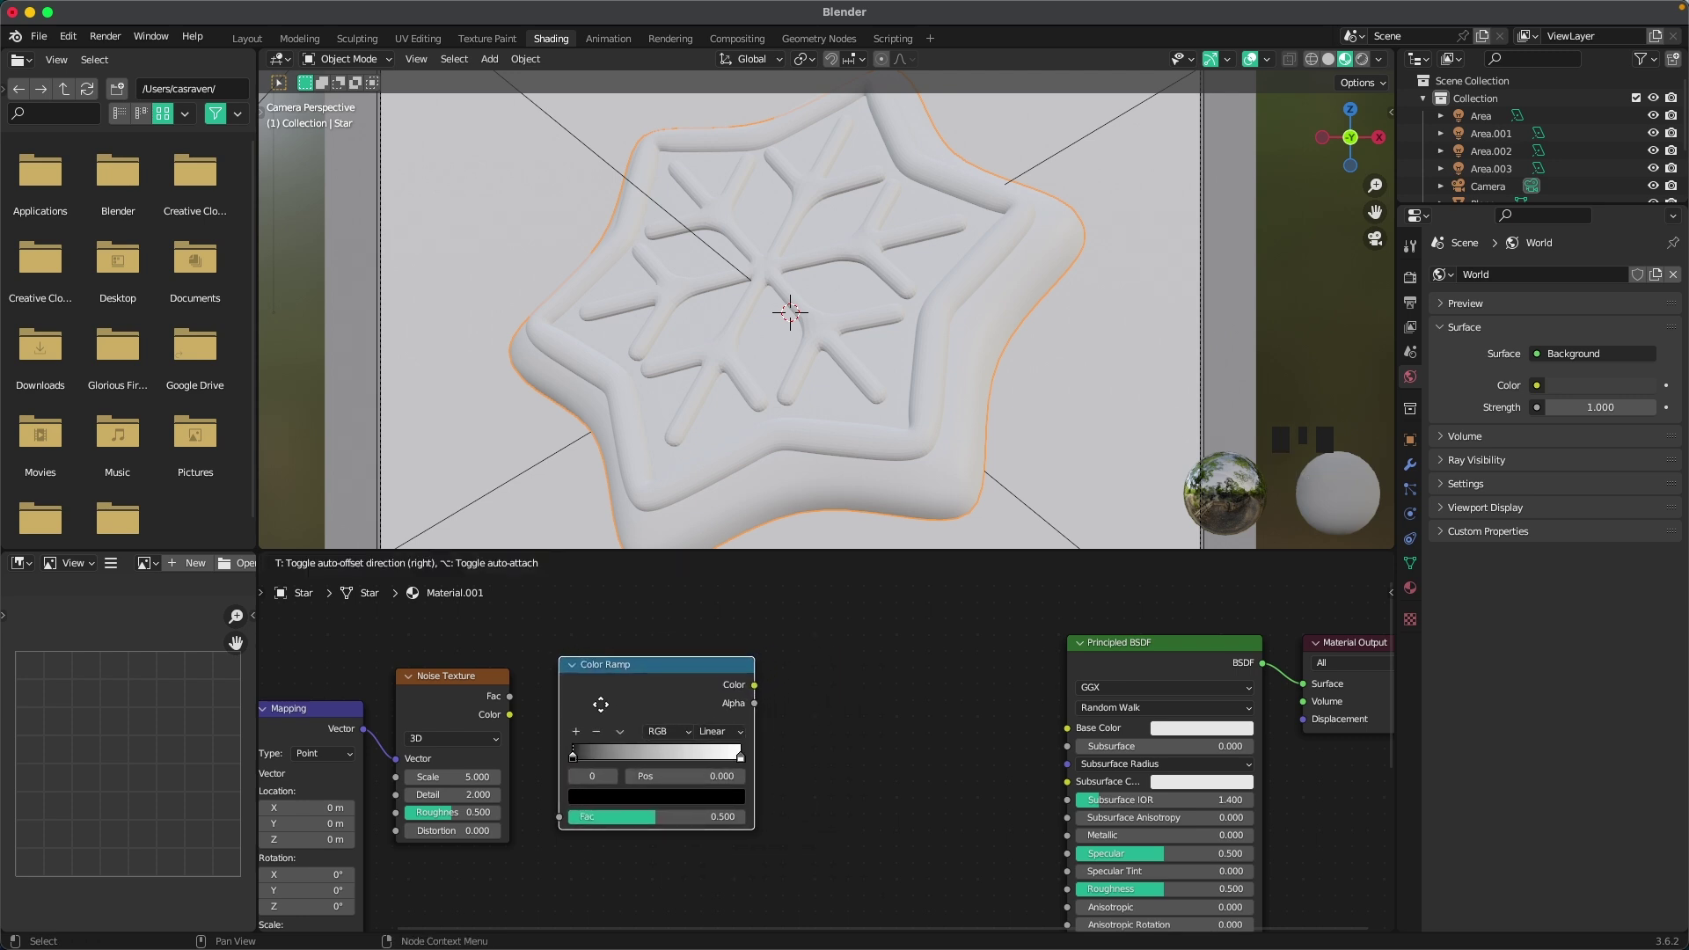
{"action": "left_click_drag", "start_coordinate": [513, 705], "coordinate": [551, 828]}
Step: Add a Mix node, feed the Color Ramp into Mix A and plug its result into Base Color
{"action": "left_click", "coordinate": [849, 763]}
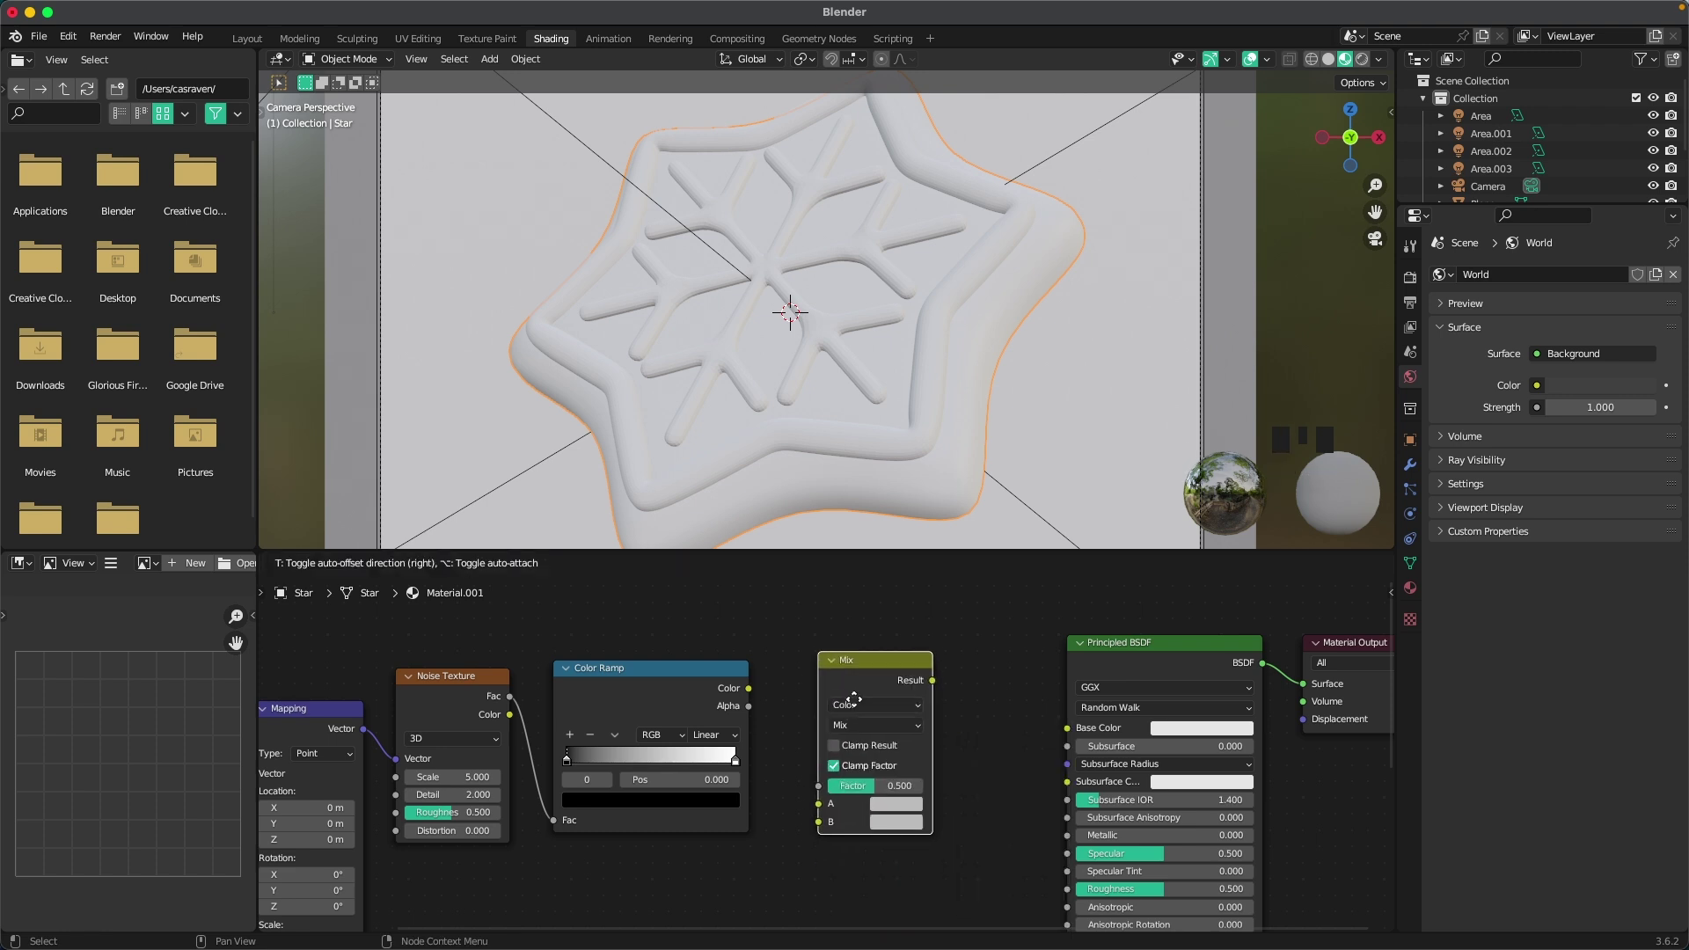
{"action": "left_click_drag", "start_coordinate": [751, 696], "coordinate": [832, 813]}
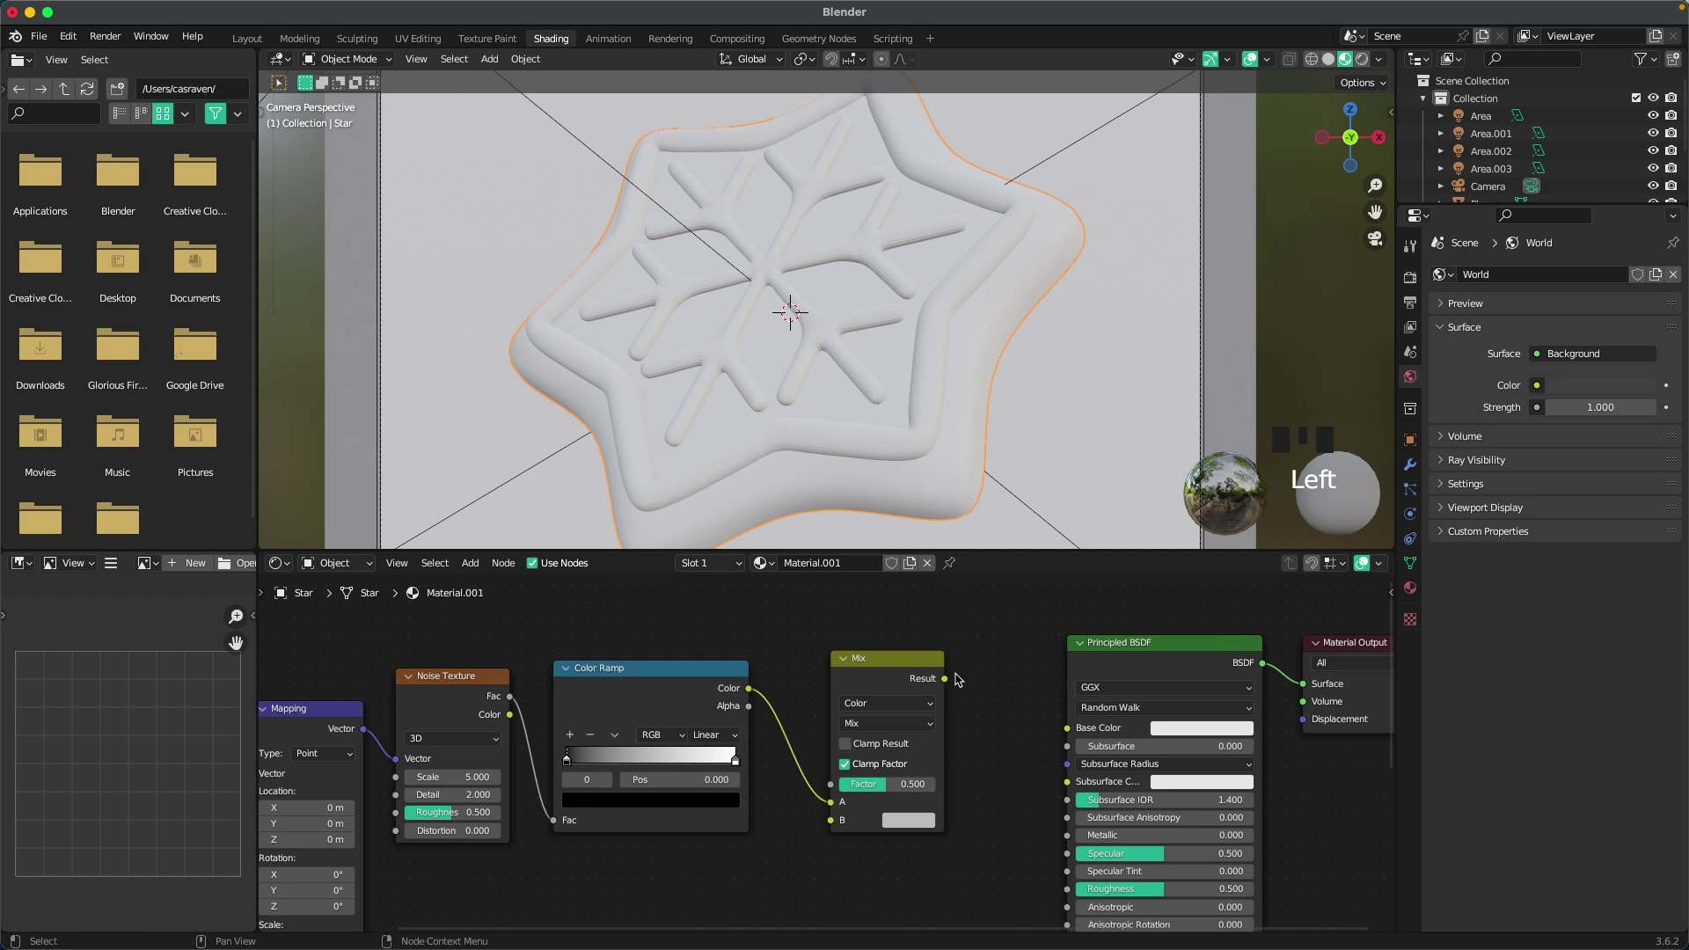
{"action": "left_click_drag", "start_coordinate": [949, 686], "coordinate": [1069, 737]}
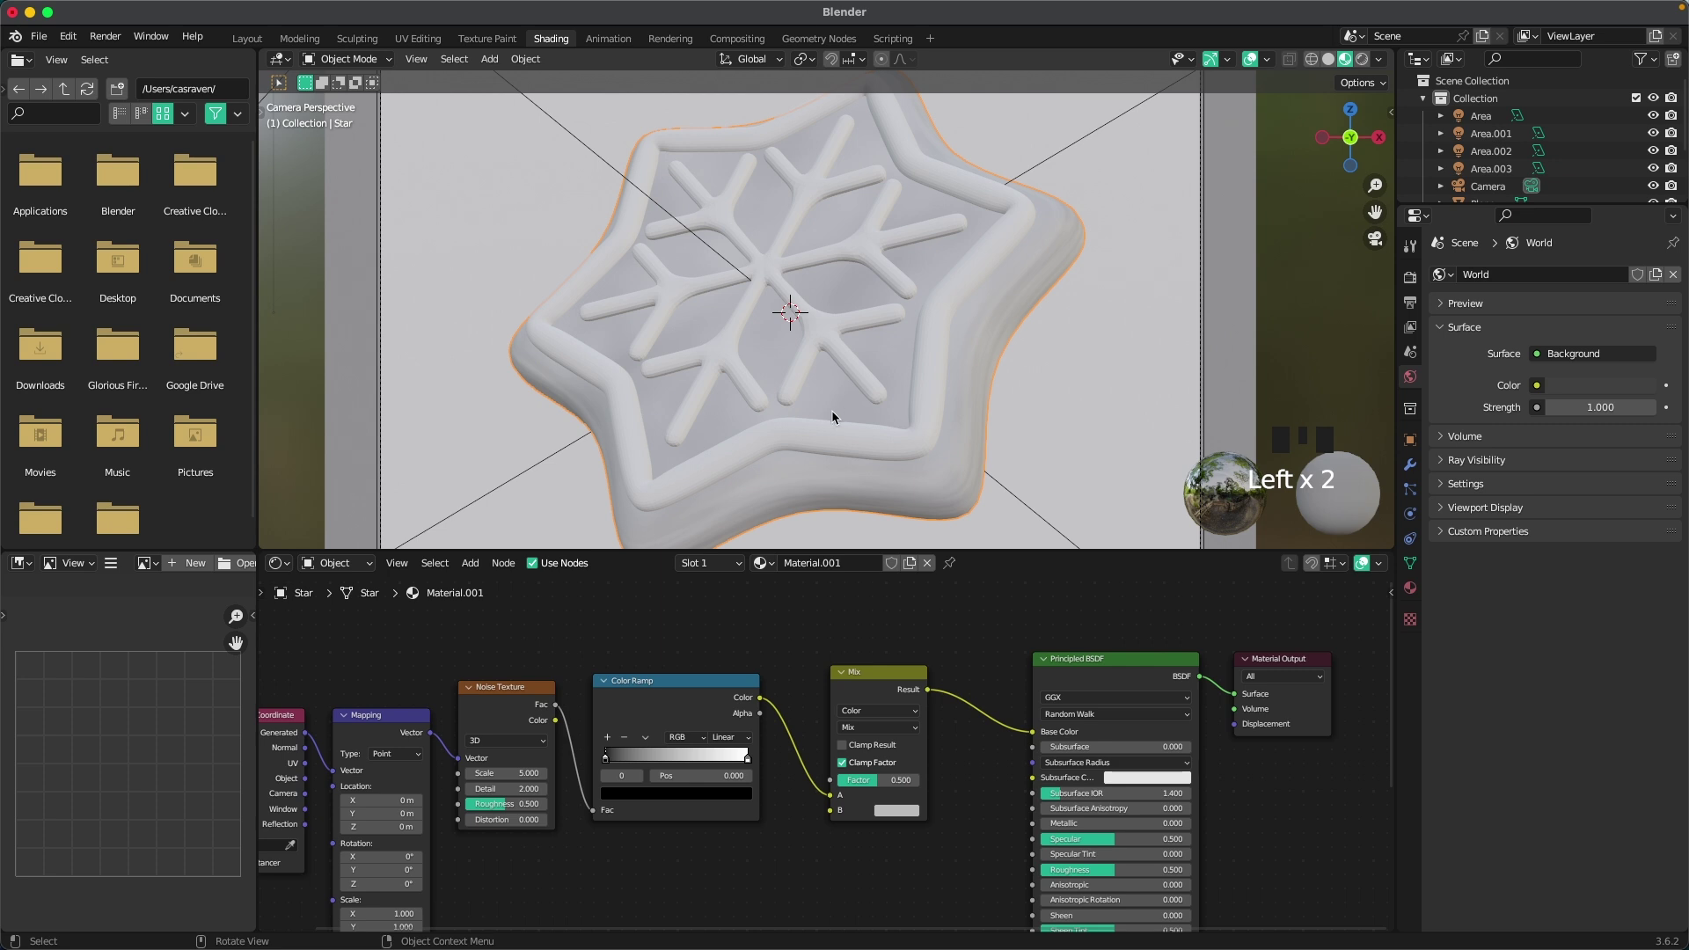
{"action": "scroll", "scroll_direction": "up", "scroll_amount": 3}
{"action": "left_click_drag", "start_coordinate": [911, 410], "coordinate": [1019, 338]}
{"action": "scroll", "scroll_direction": "up", "scroll_amount": 3}
{"action": "scroll", "scroll_direction": "down", "scroll_amount": 3}
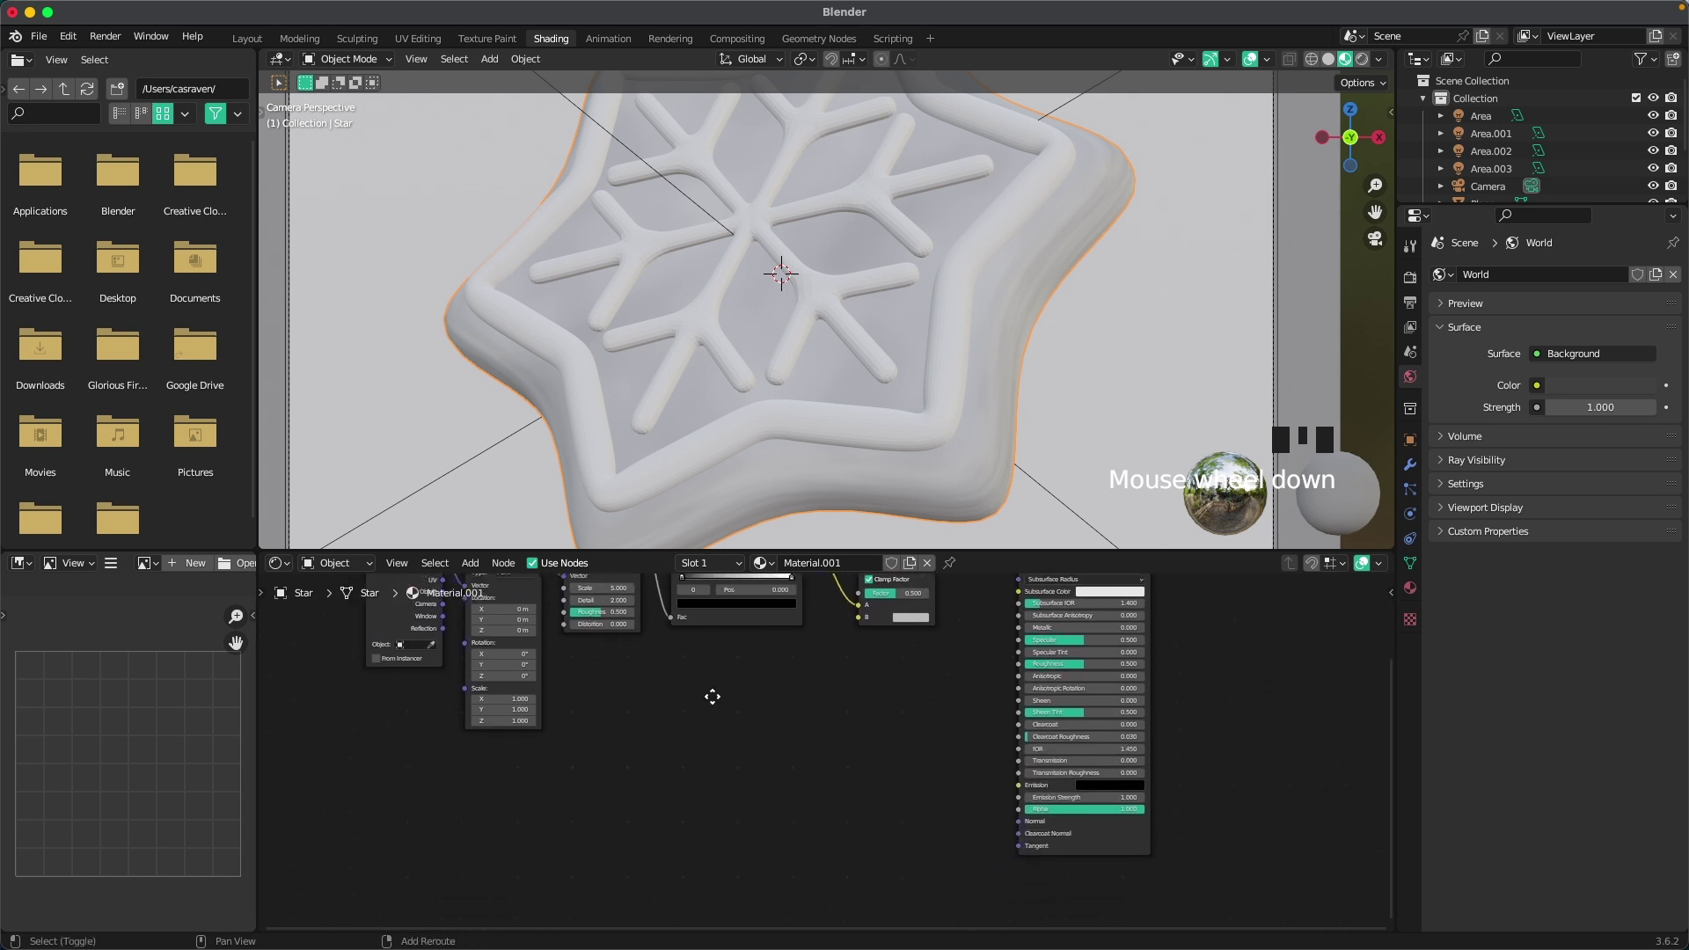
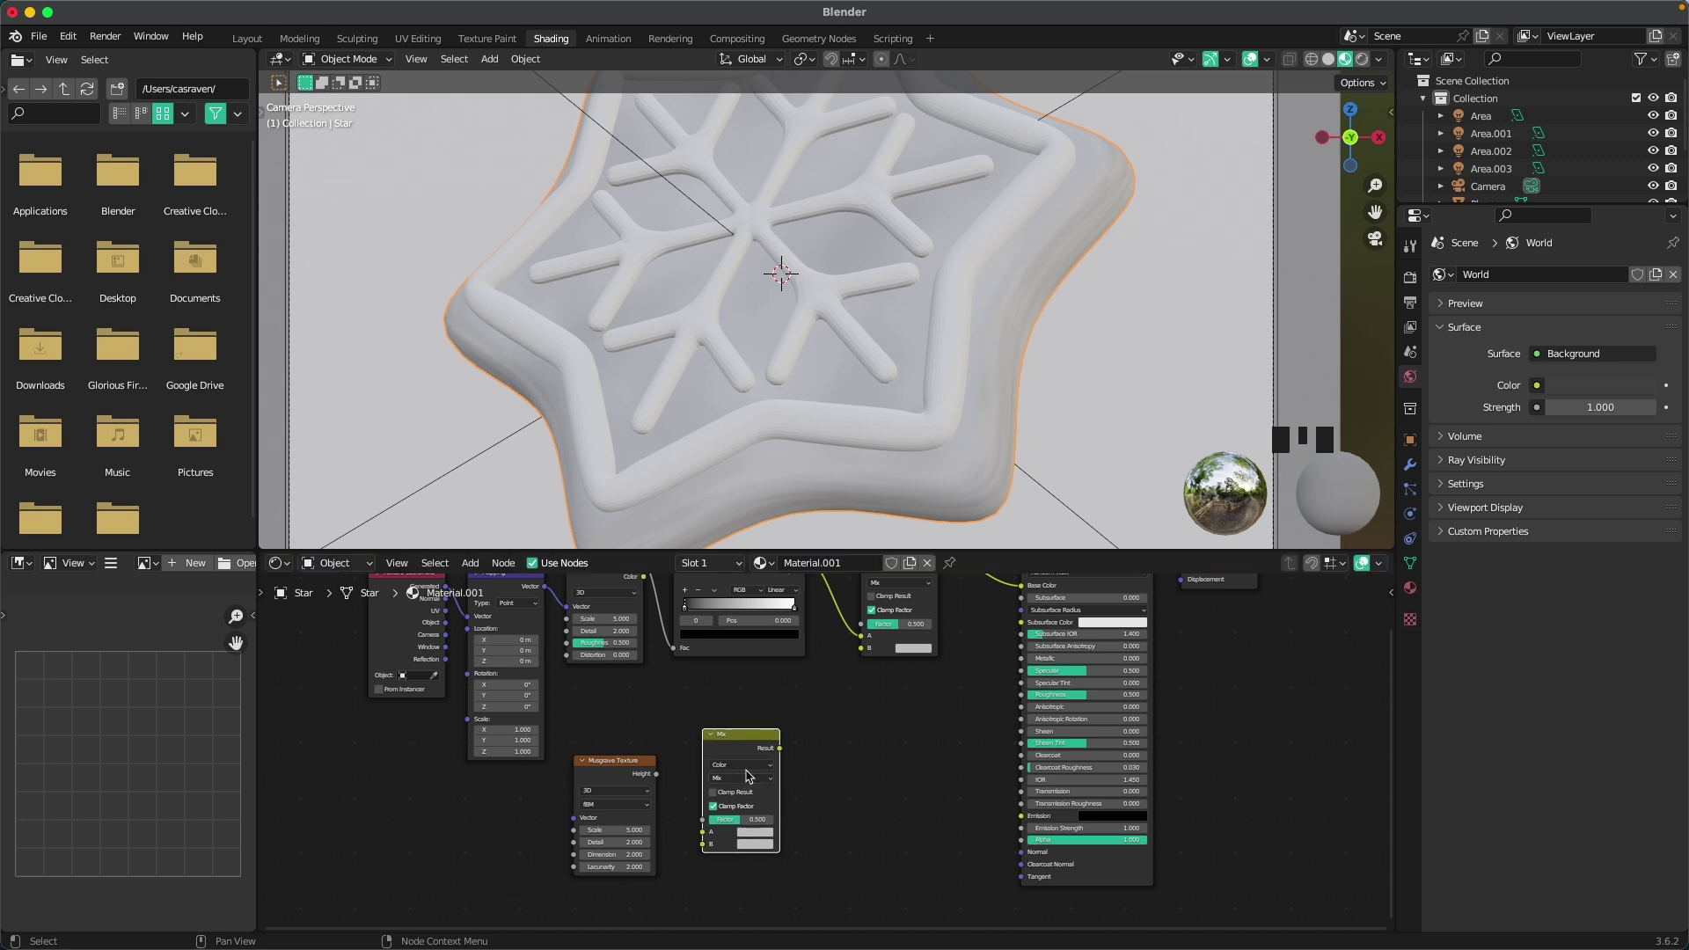
Step: Link second Mix to Mix B with Musgrave Height as Factor, and a Bump node into Principled Normal
{"action": "left_click_drag", "start_coordinate": [783, 754], "coordinate": [862, 651]}
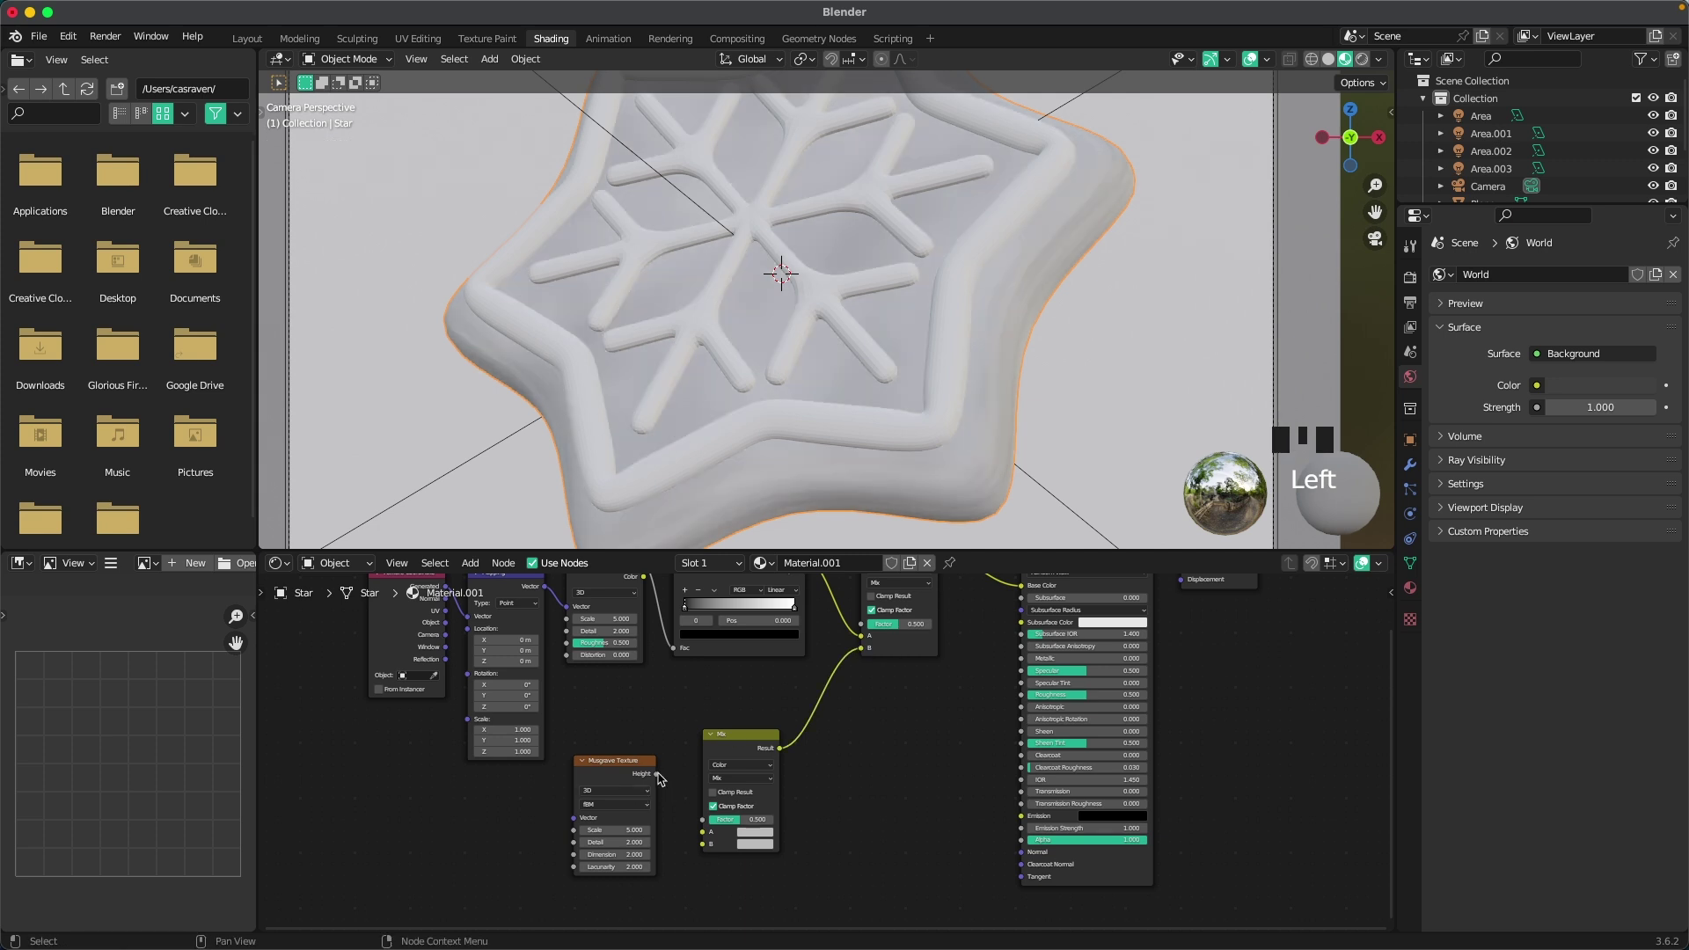
{"action": "left_click_drag", "start_coordinate": [661, 779], "coordinate": [704, 825]}
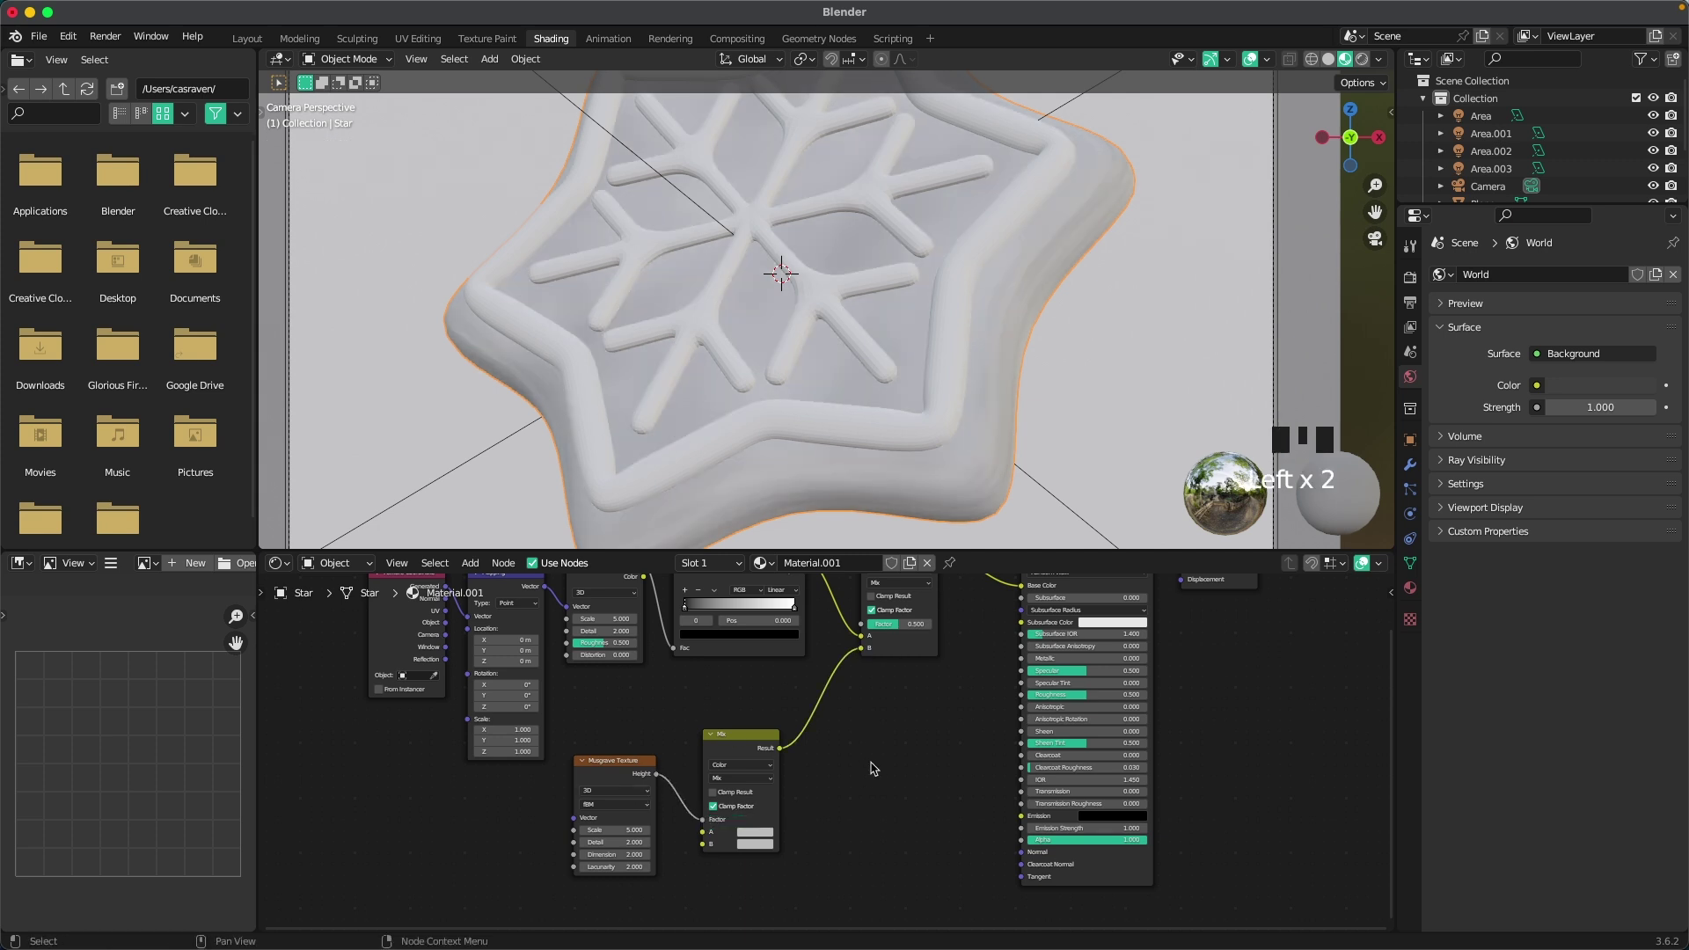
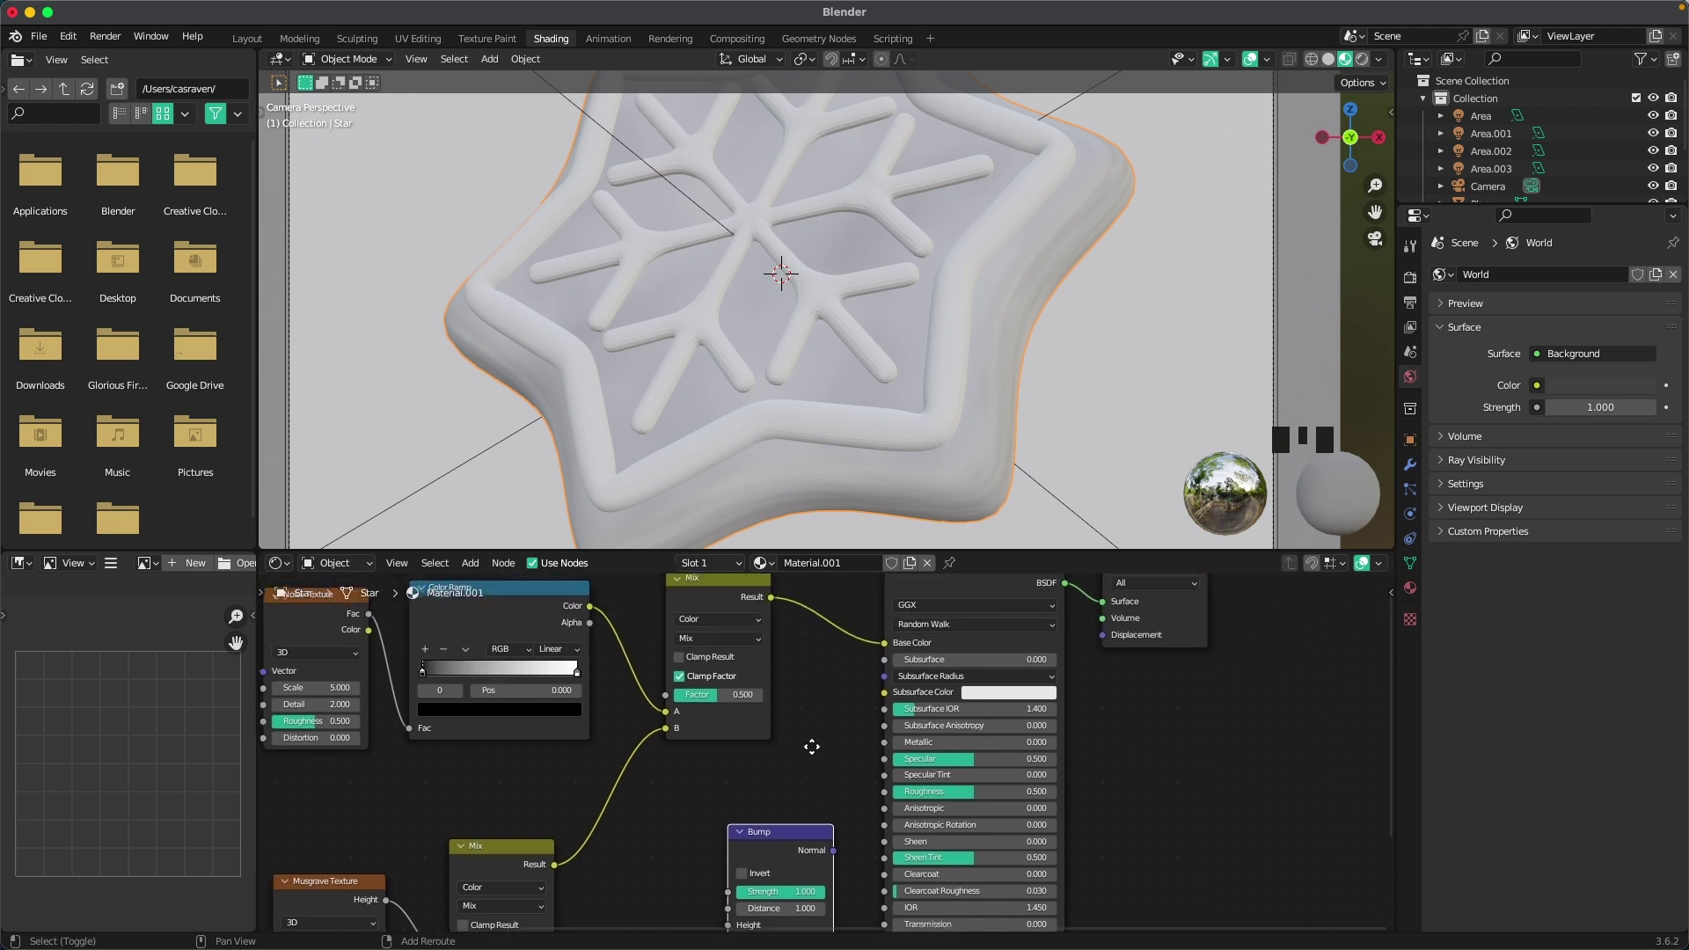
{"action": "left_click_drag", "start_coordinate": [780, 597], "coordinate": [731, 876]}
{"action": "left_click_drag", "start_coordinate": [841, 797], "coordinate": [893, 777]}
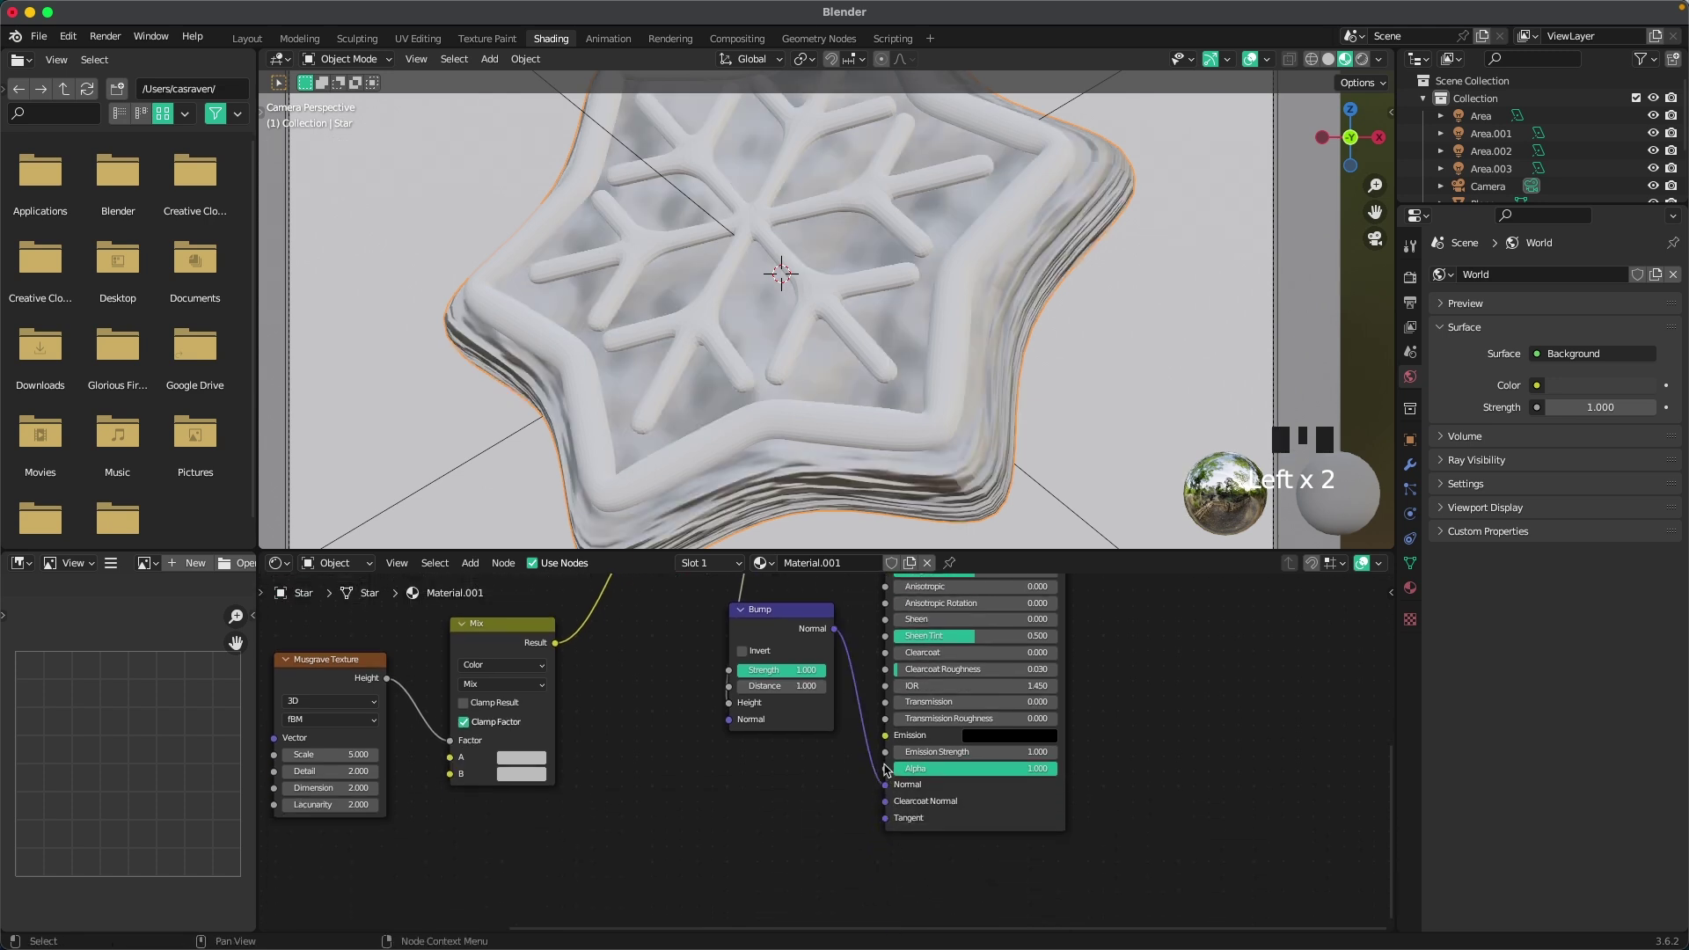
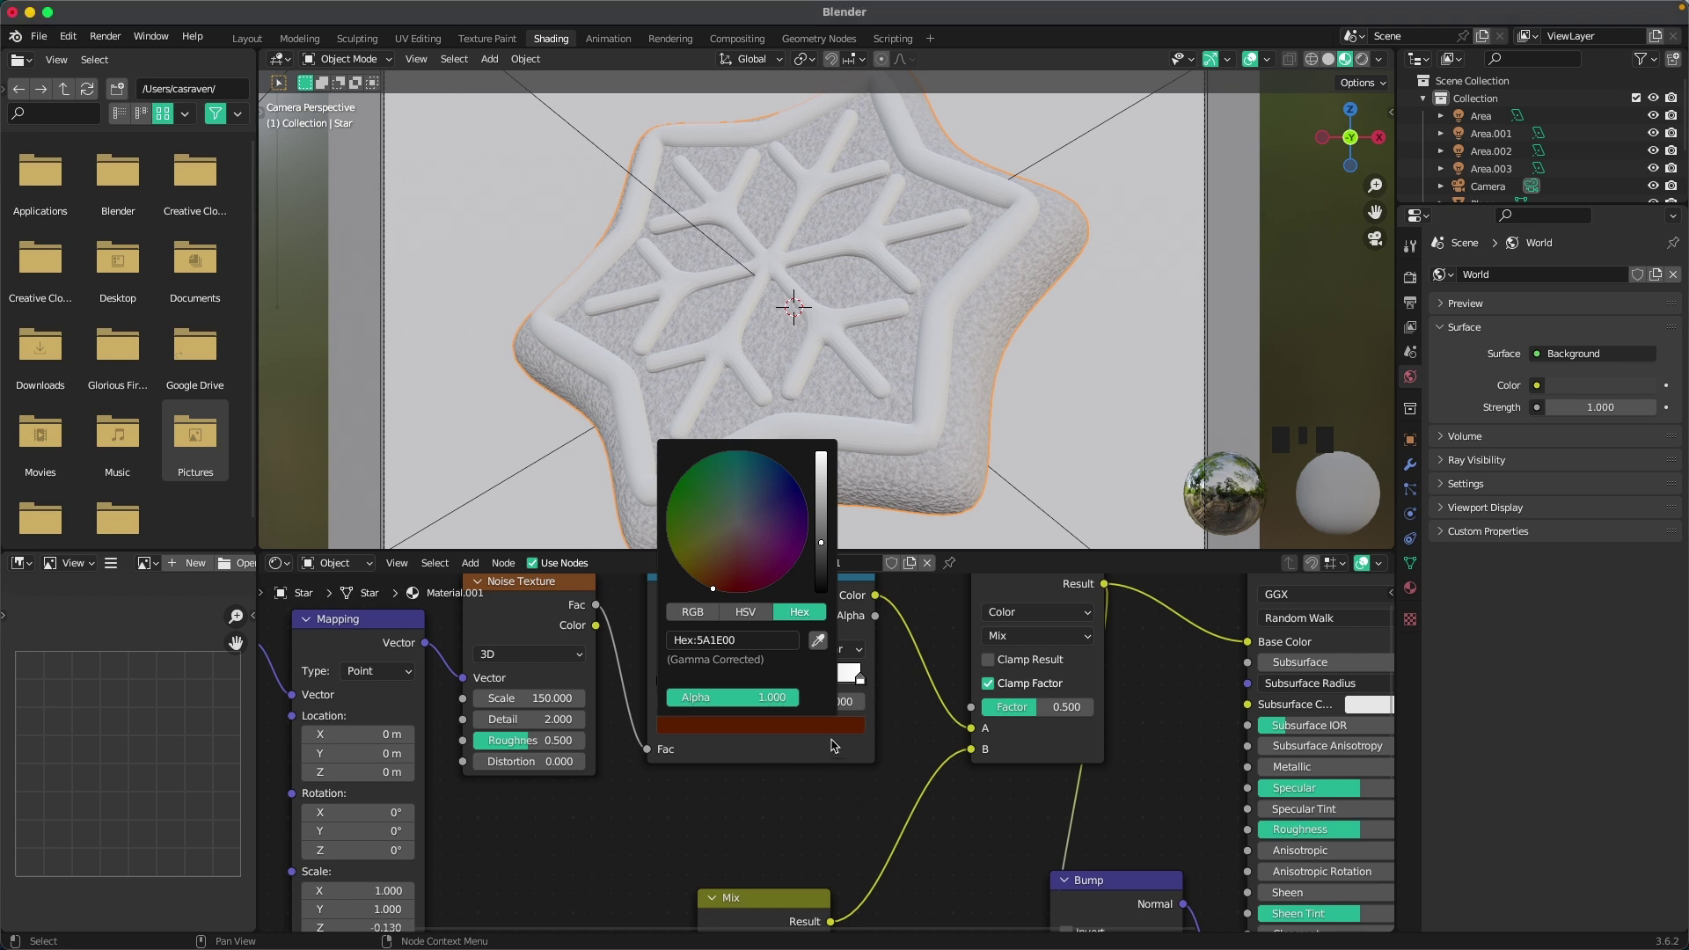
Step: Tune the cookie's mottled gingerbread-brown base colour and preview it rendered around the cookie
{"action": "left_click_drag", "start_coordinate": [865, 681], "coordinate": [754, 640]}
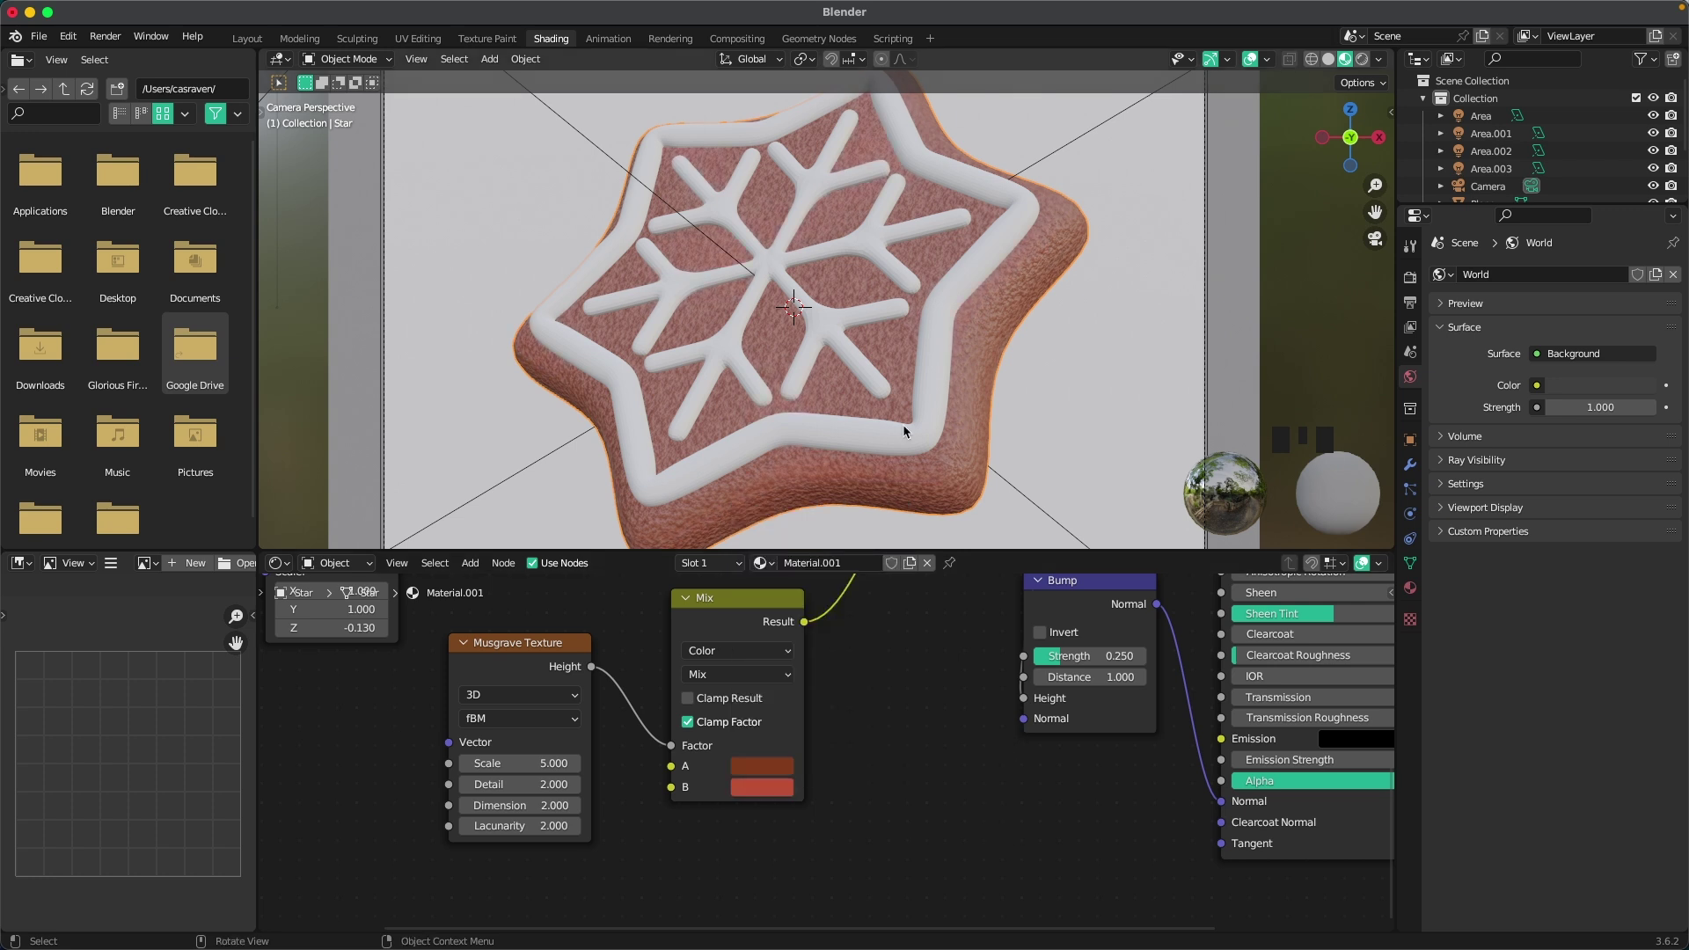
{"action": "scroll", "scroll_direction": "down", "scroll_amount": 3}
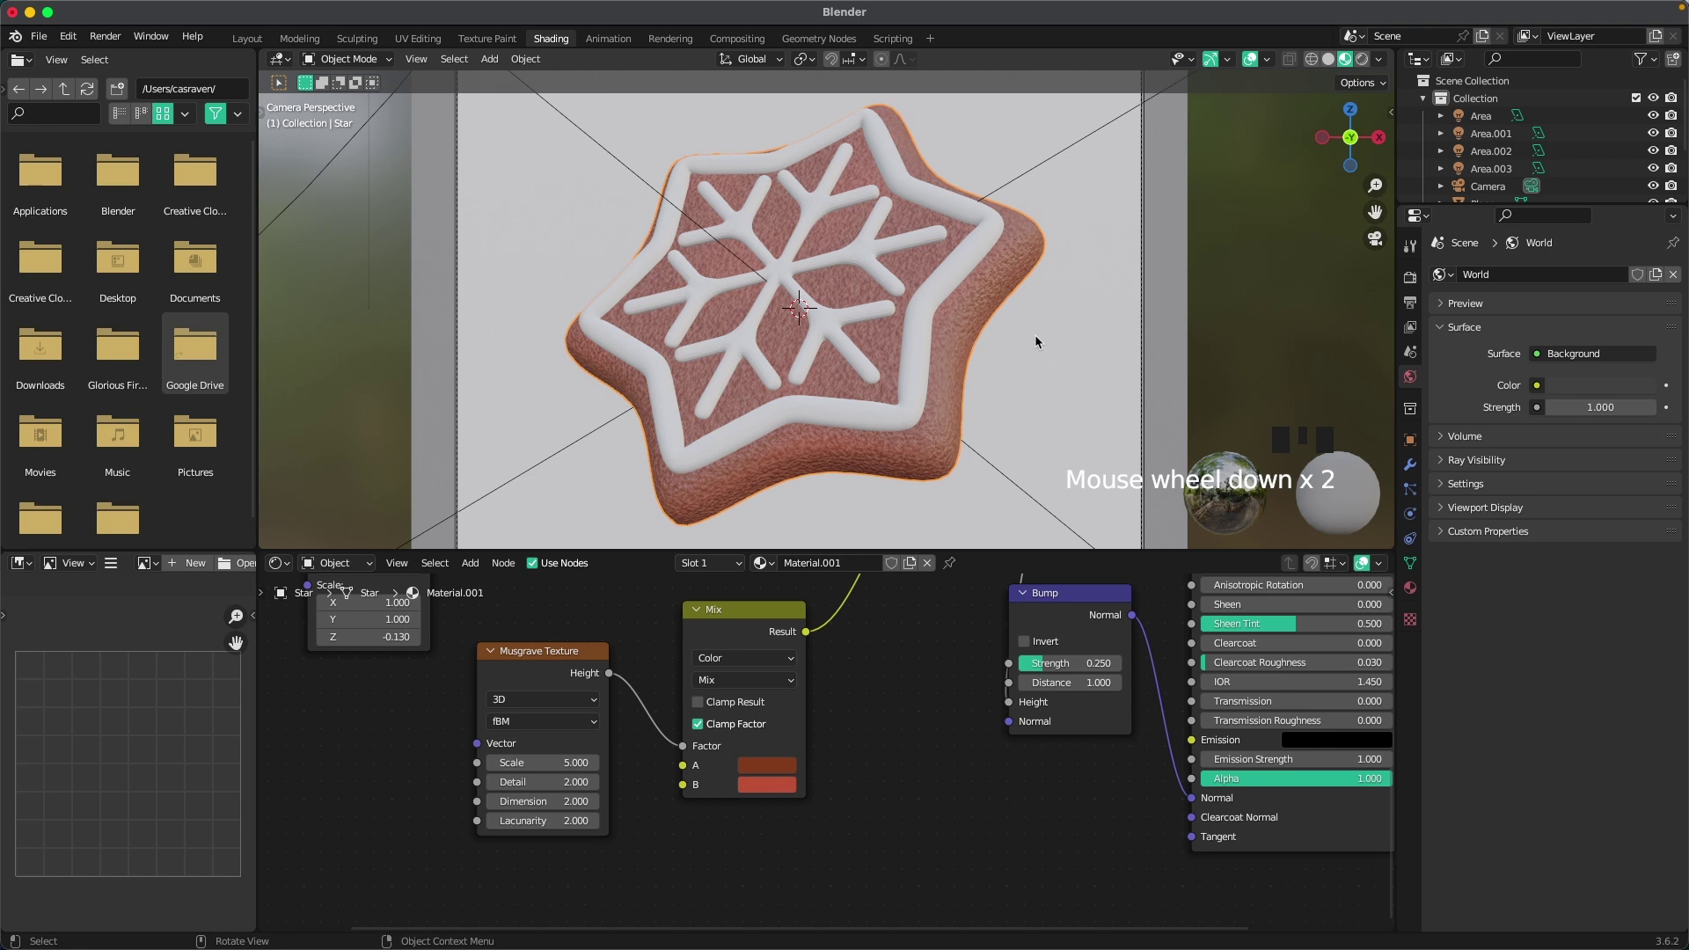
{"action": "key", "text": "z"}
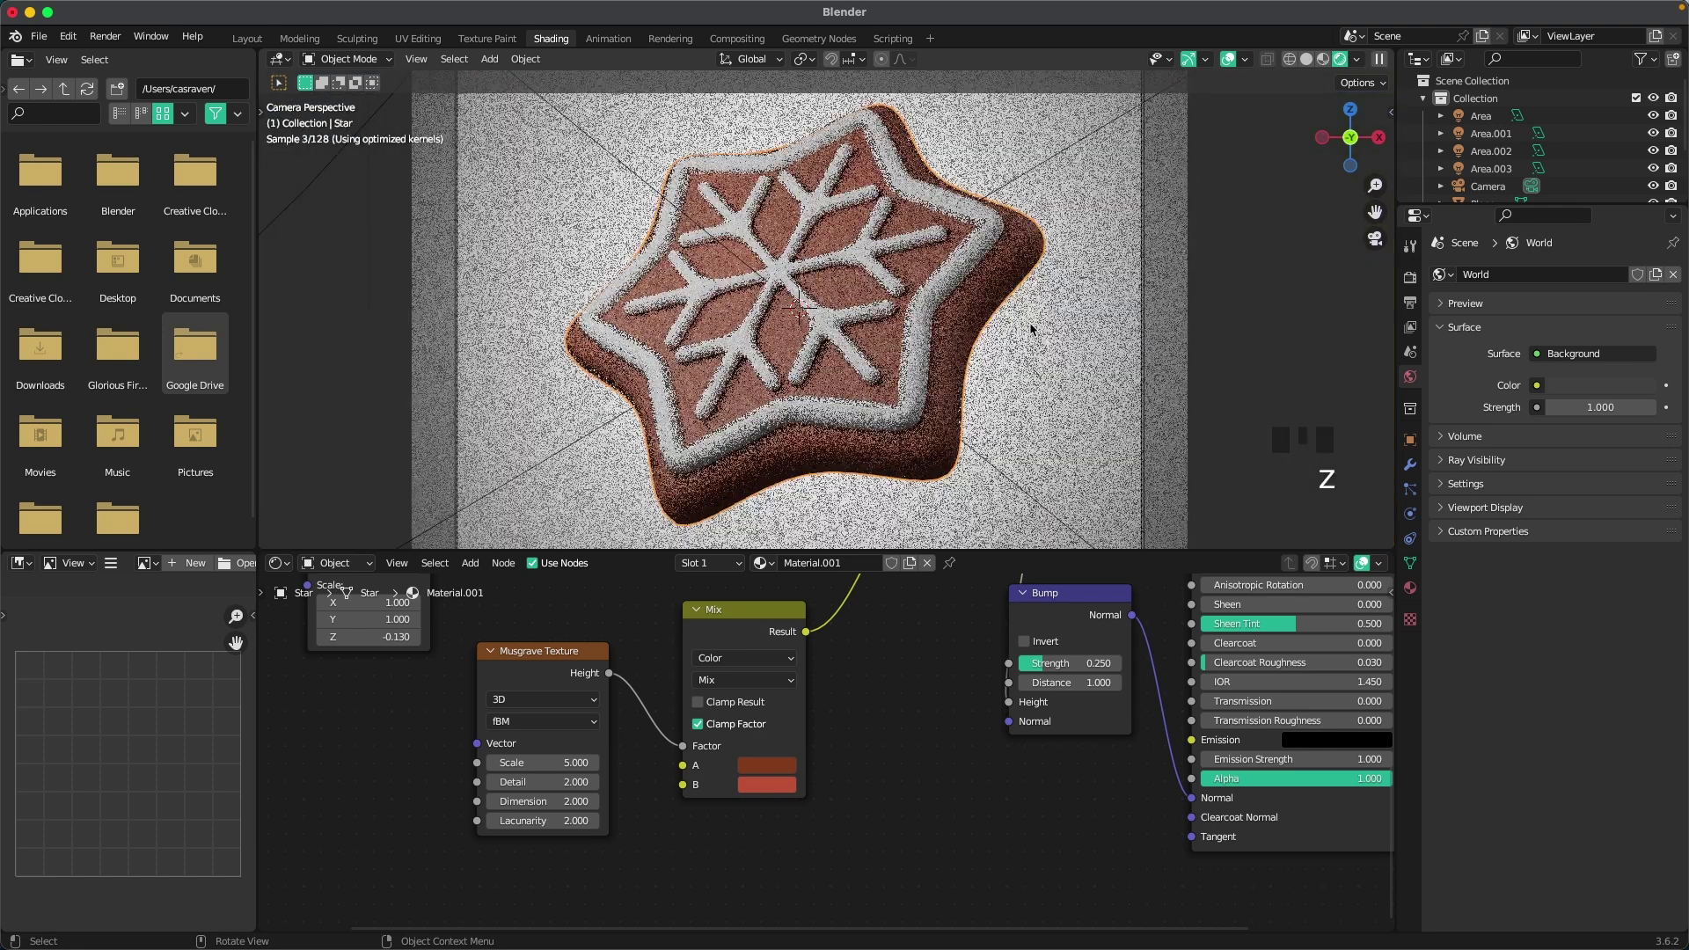
{"action": "scroll", "scroll_direction": "down", "scroll_amount": 3}
{"action": "left_click_drag", "start_coordinate": [1039, 333], "coordinate": [896, 388]}
{"action": "scroll", "scroll_direction": "up", "scroll_amount": 3}
Step: Give the icing border Star.001 a new White material with near-white base colour E7E7E7
{"action": "left_click", "coordinate": [818, 341]}
{"action": "left_click_drag", "start_coordinate": [857, 575], "coordinate": [909, 741]}
{"action": "scroll", "scroll_direction": "down", "scroll_amount": 3}
{"action": "left_click_drag", "start_coordinate": [1040, 694], "coordinate": [901, 416]}
{"action": "left_click", "coordinate": [901, 415]}
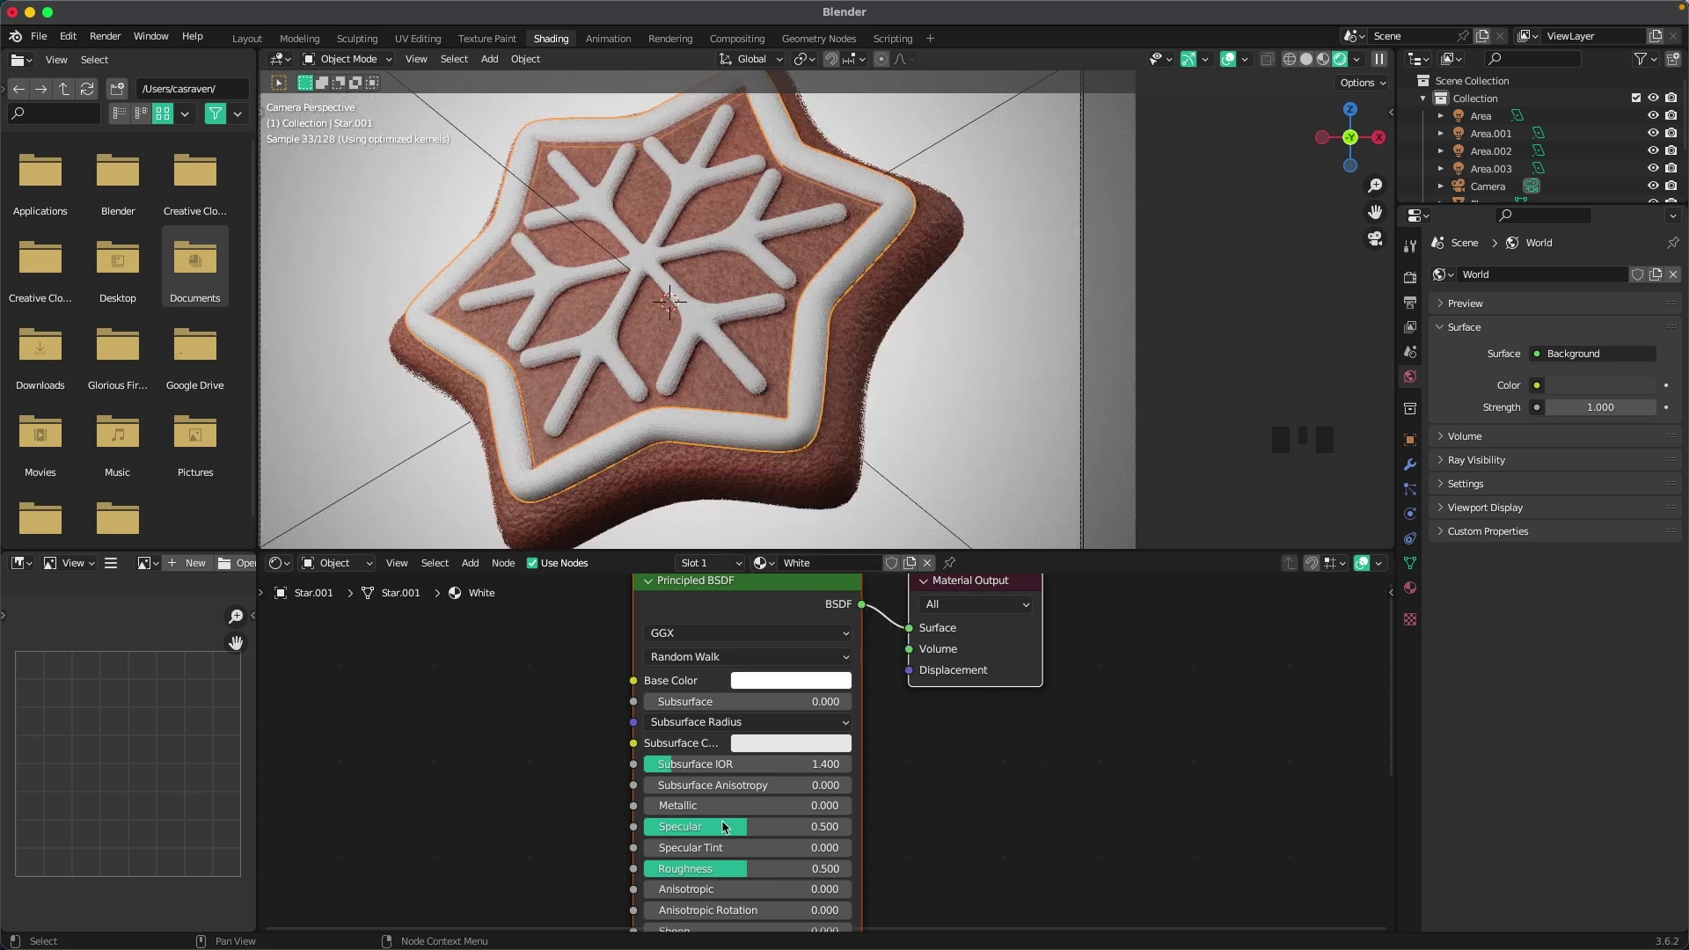
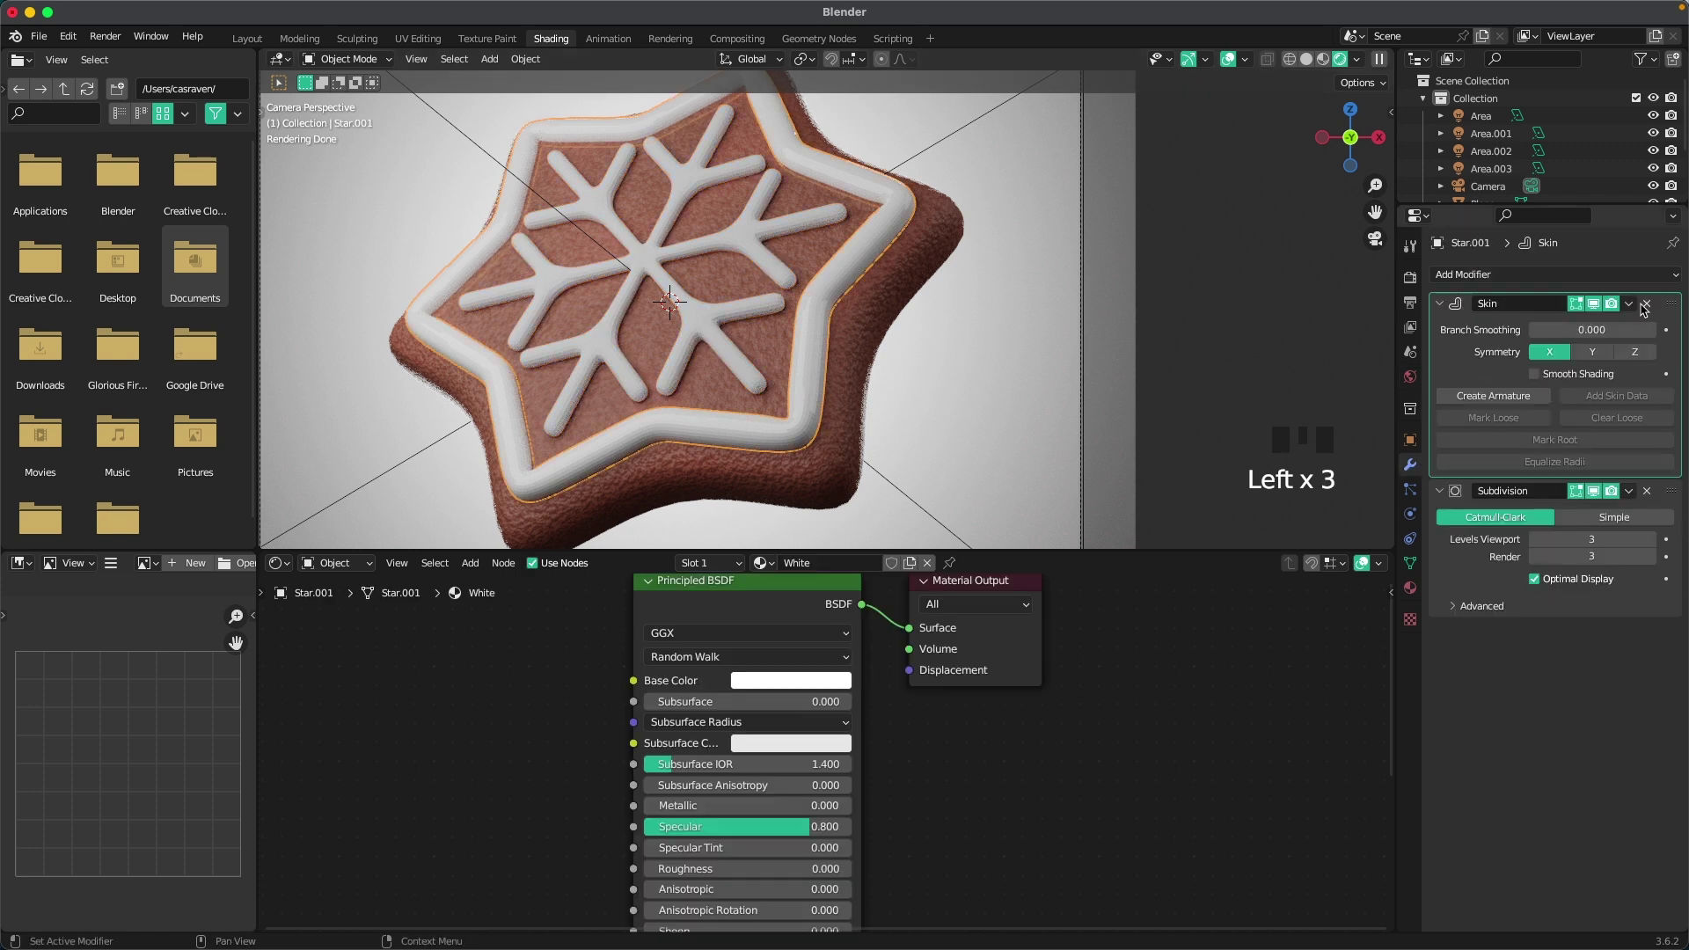
Step: Make the White icing glossier with Specular 0.8 and Roughness 0
{"action": "left_click_drag", "start_coordinate": [1628, 319], "coordinate": [808, 346]}
{"action": "left_click_drag", "start_coordinate": [808, 346], "coordinate": [737, 346]}
{"action": "left_click_drag", "start_coordinate": [737, 346], "coordinate": [835, 277]}
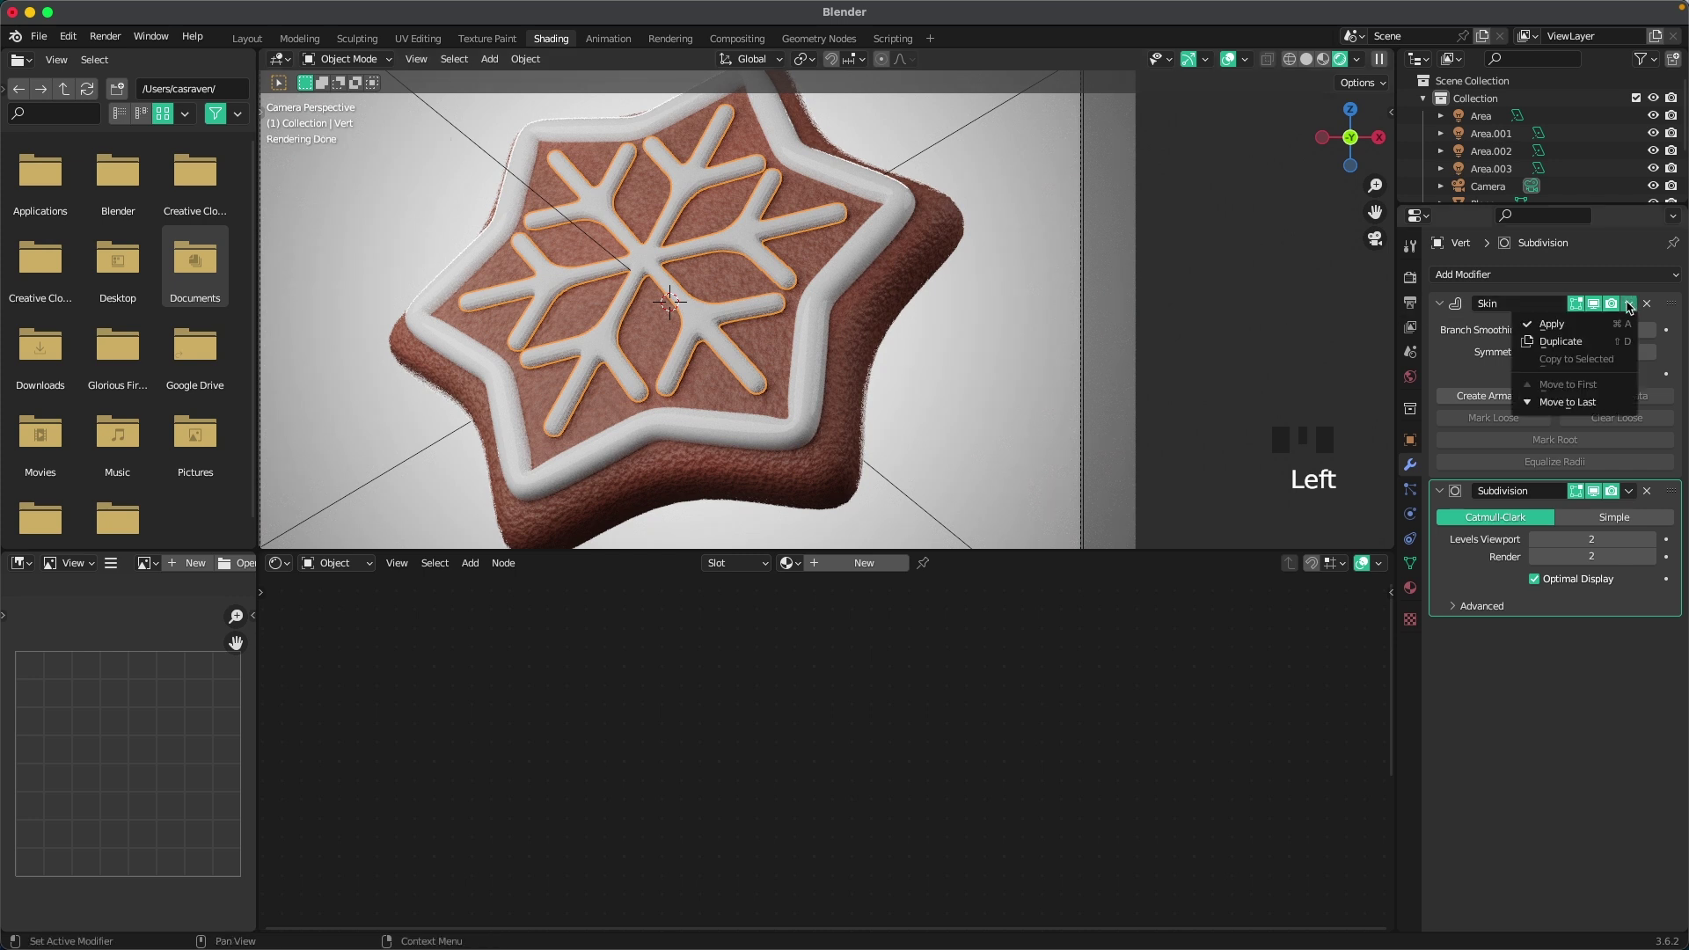
{"action": "left_click_drag", "start_coordinate": [1608, 317], "coordinate": [712, 316]}
{"action": "left_click_drag", "start_coordinate": [711, 316], "coordinate": [1084, 365]}
Step: Select the snowflake, then the icing as active, ready to link materials
{"action": "left_click", "coordinate": [1084, 365]}
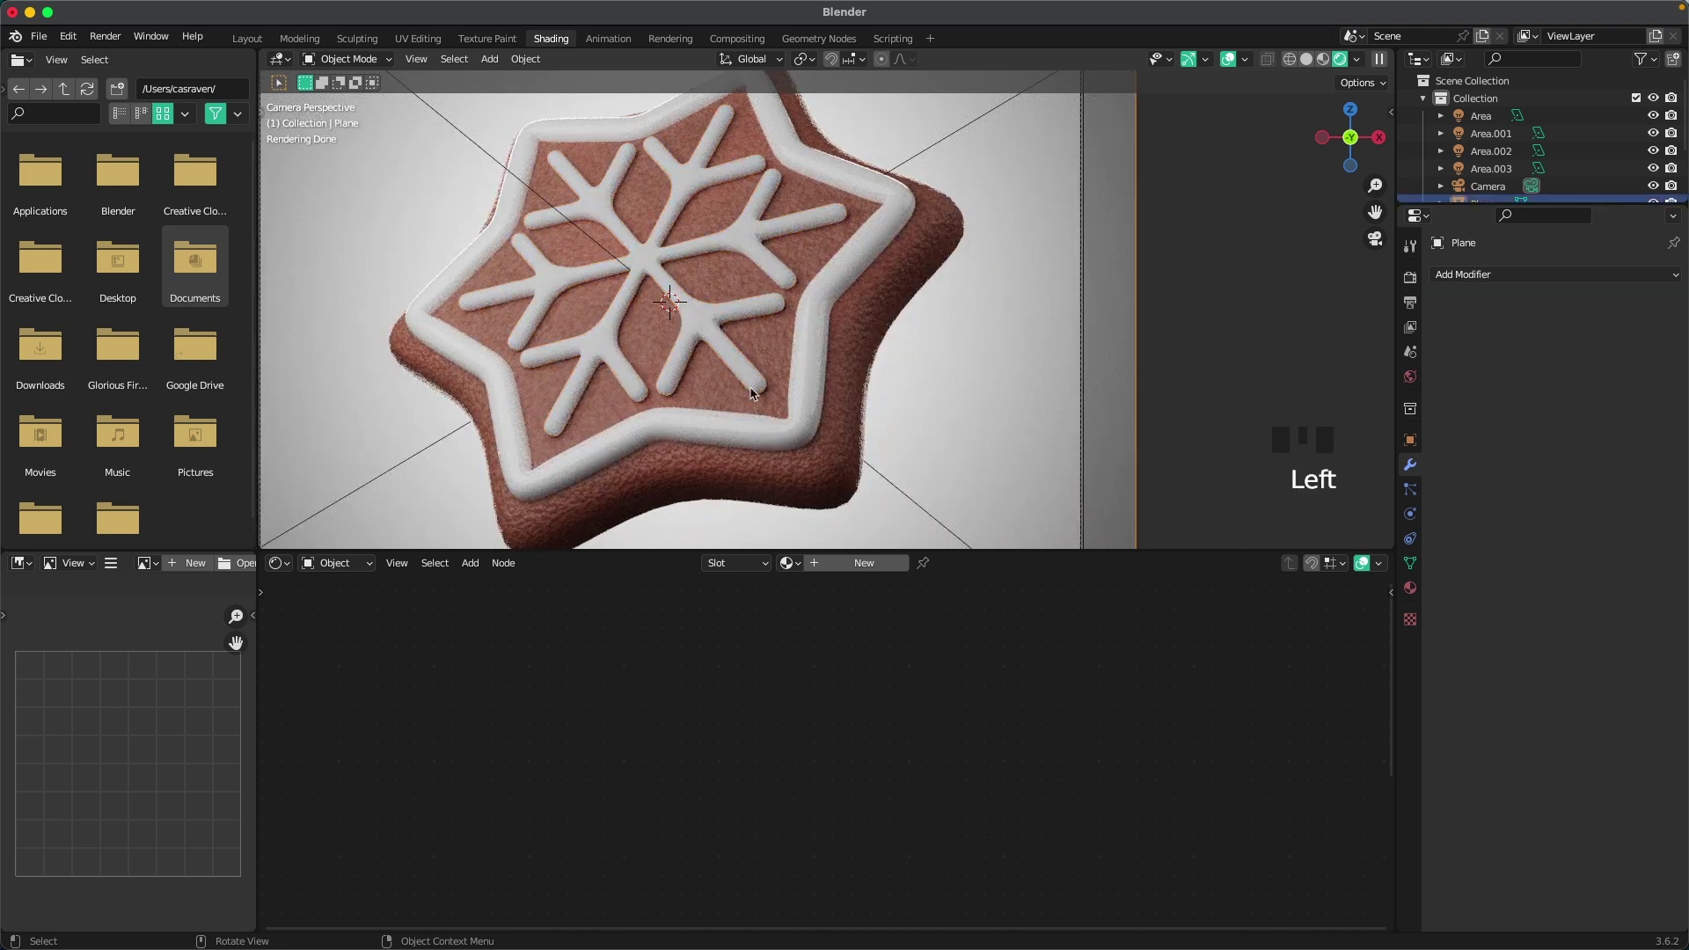
{"action": "left_click", "coordinate": [748, 363]}
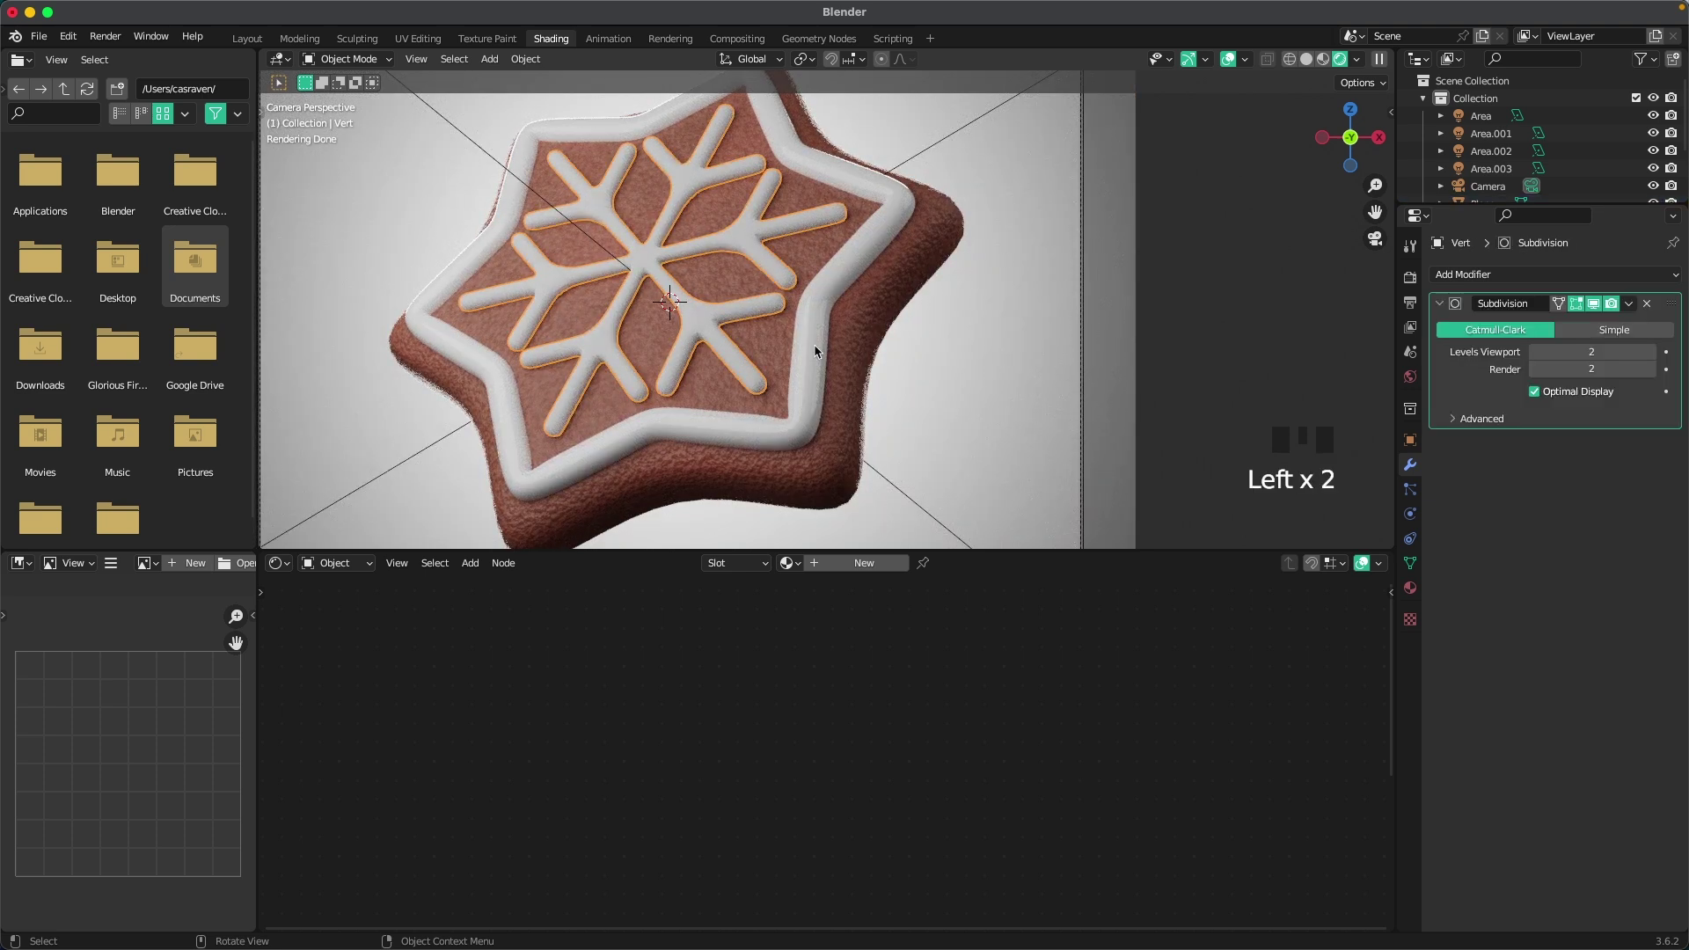
{"action": "left_click", "coordinate": [820, 352]}
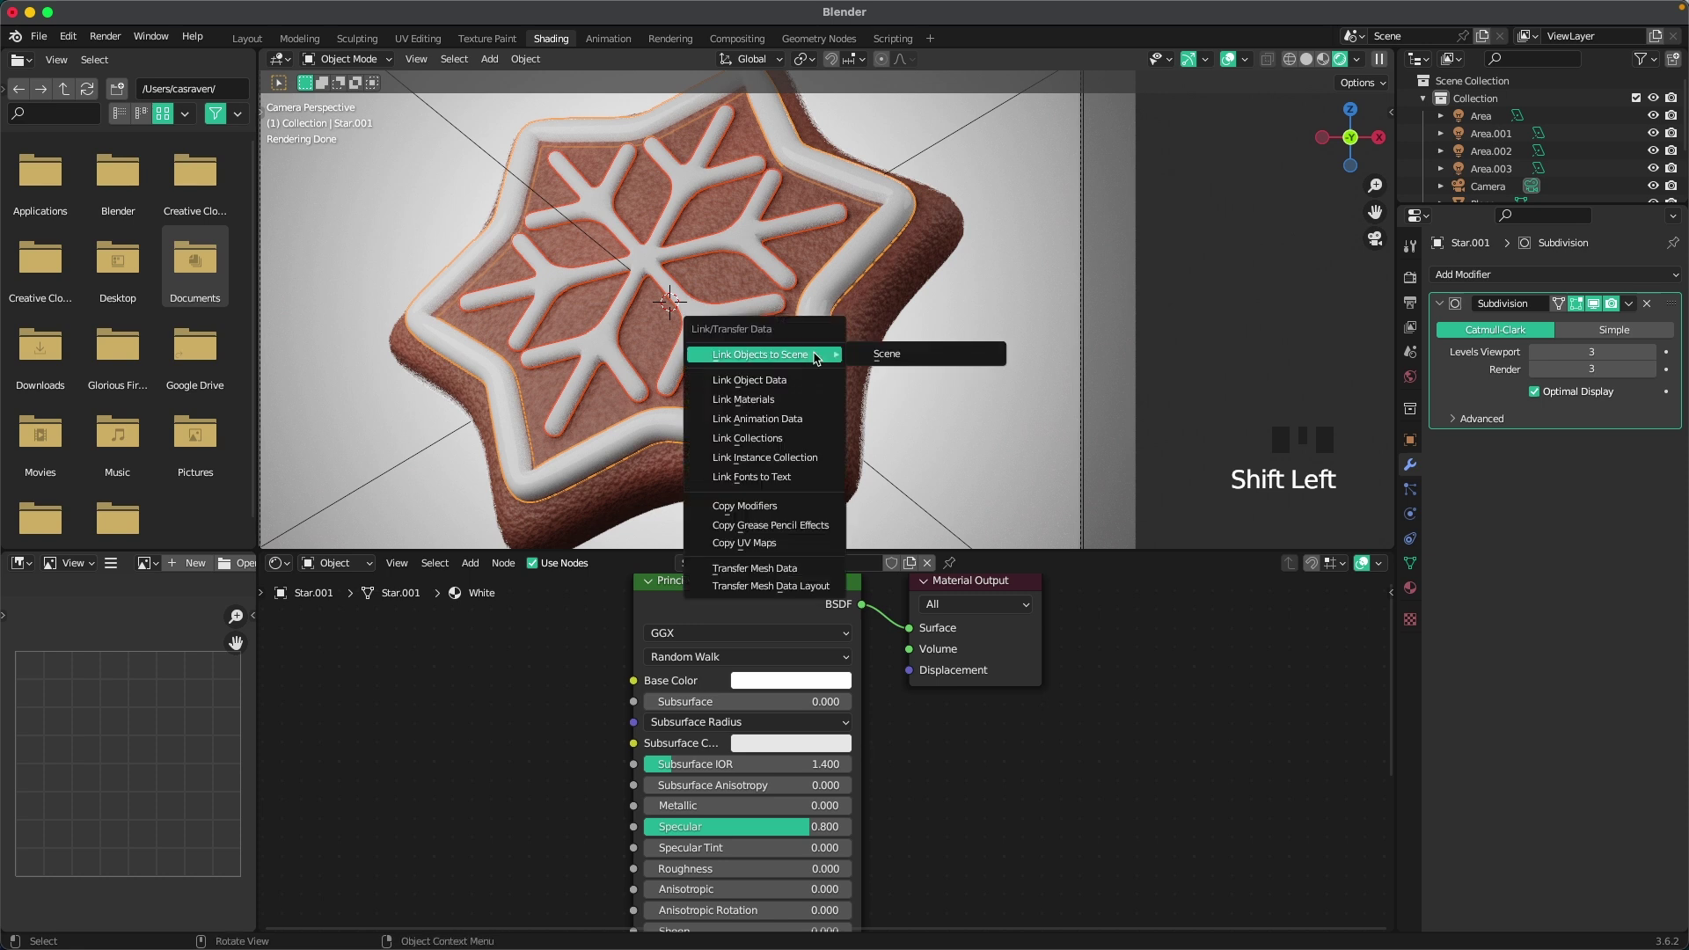
Step: Link the icing material to the snowflake, make it single-user as Blue with light-blue base colour A5D9E7
{"action": "key", "text": "ctrl+l"}
{"action": "left_click", "coordinate": [704, 327]}
{"action": "scroll", "scroll_direction": "down", "scroll_amount": 3}
{"action": "left_click_drag", "start_coordinate": [923, 571], "coordinate": [824, 608]}
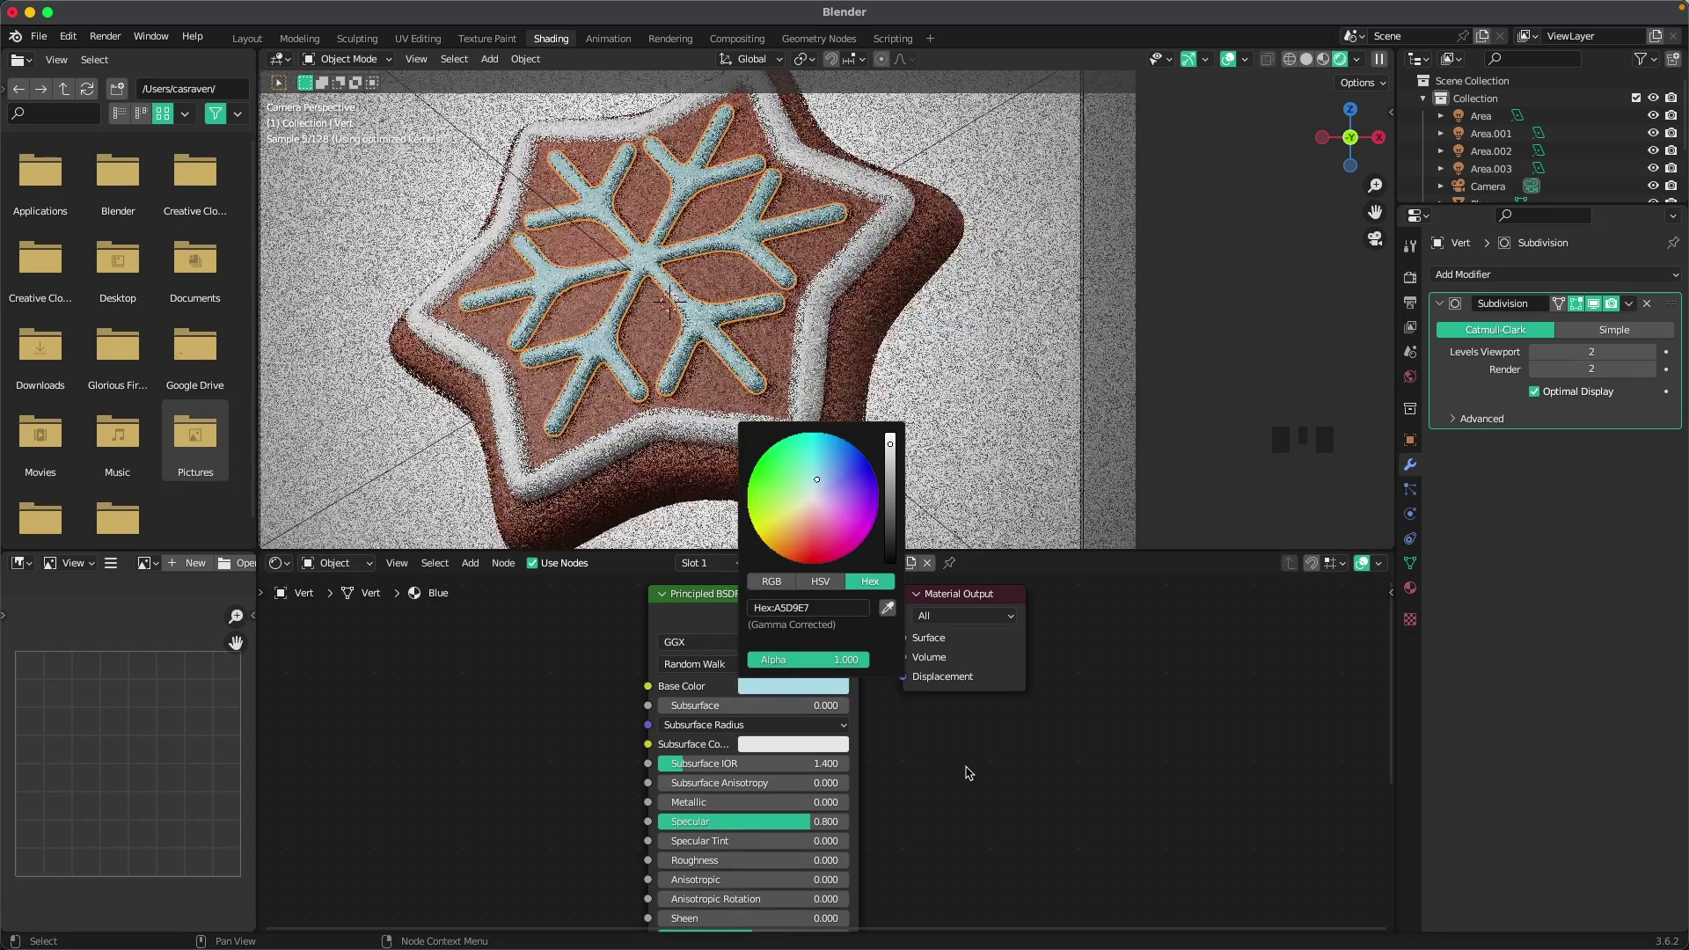
{"action": "left_click_drag", "start_coordinate": [994, 425], "coordinate": [972, 392]}
Step: Switch to the Layout workspace with the backdrop plane selected
{"action": "scroll", "scroll_direction": "down", "scroll_amount": 3}
{"action": "left_click", "coordinate": [261, 45]}
{"action": "scroll", "scroll_direction": "up", "scroll_amount": 3}
{"action": "left_click", "coordinate": [1254, 474]}
{"action": "left_click", "coordinate": [1158, 432]}
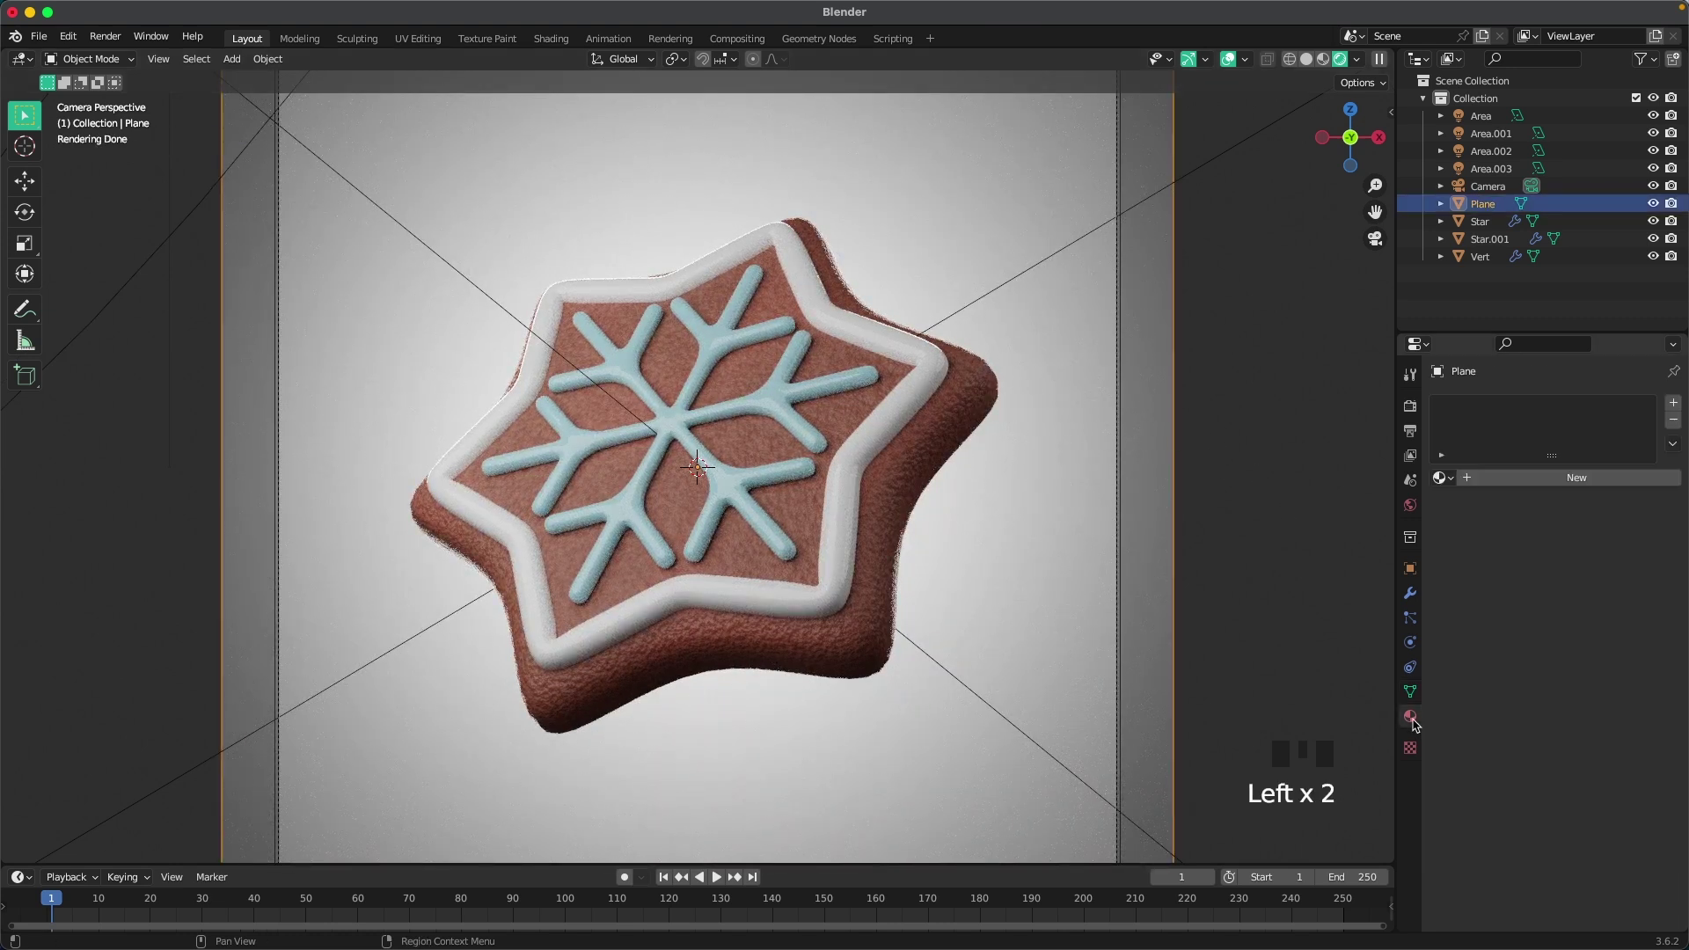
Step: Give the backdrop plane a new pale blue material and set the world background to a muted blue
{"action": "left_click", "coordinate": [1515, 487]}
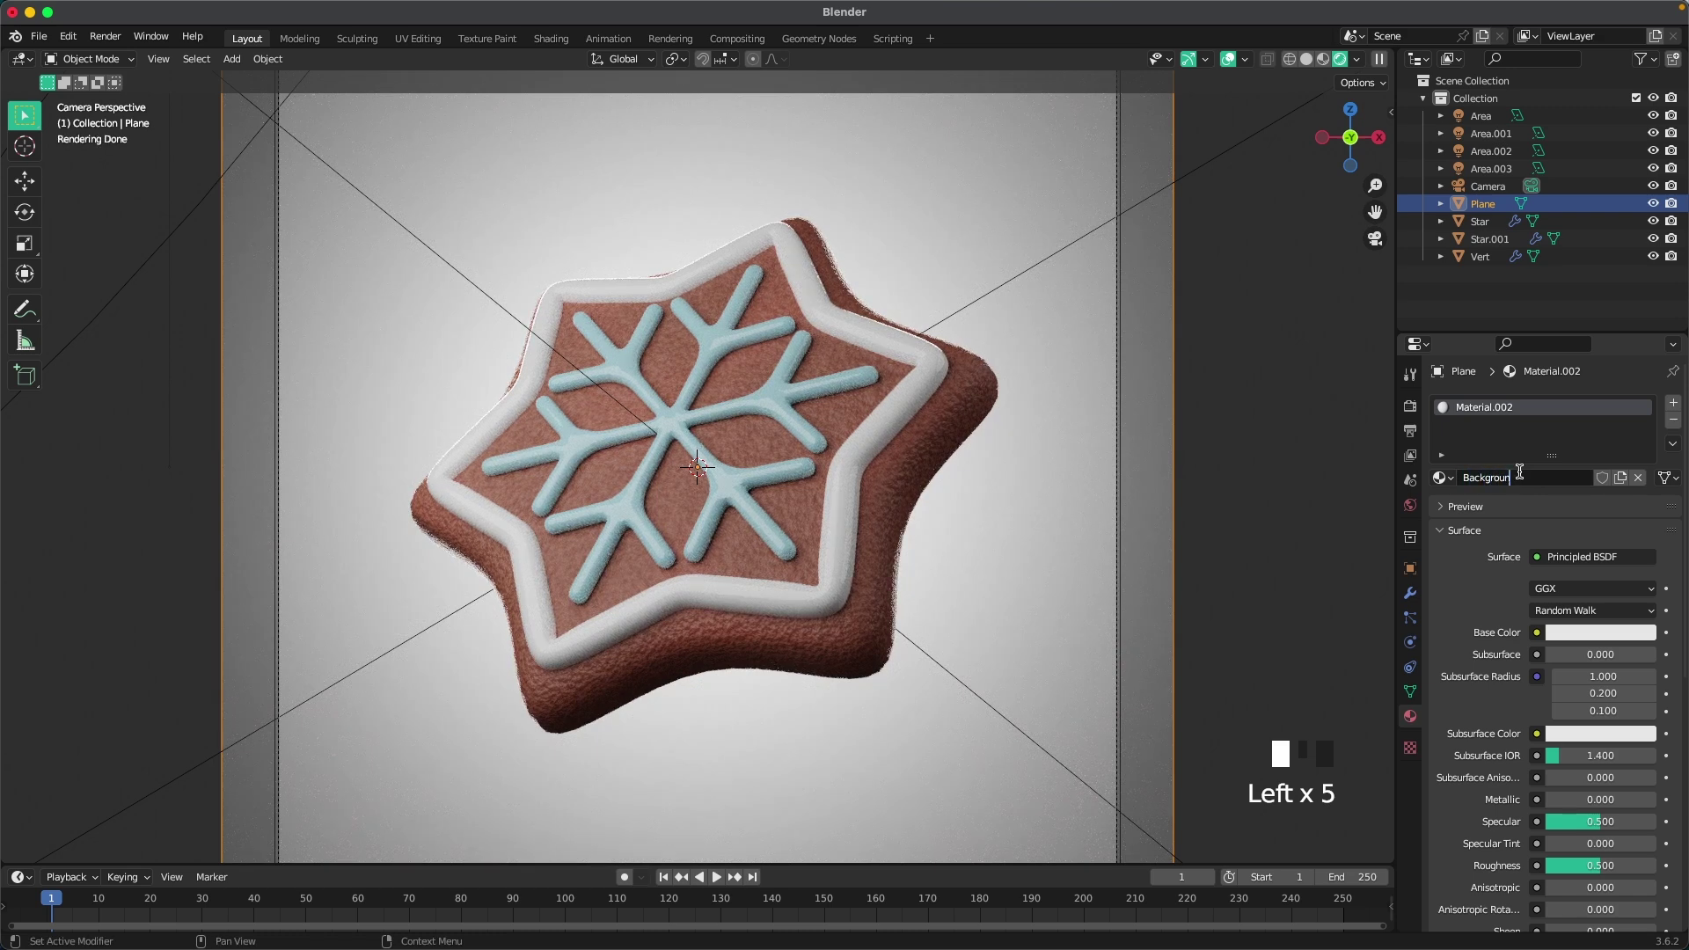
{"action": "left_click_drag", "start_coordinate": [1574, 627], "coordinate": [1535, 568]}
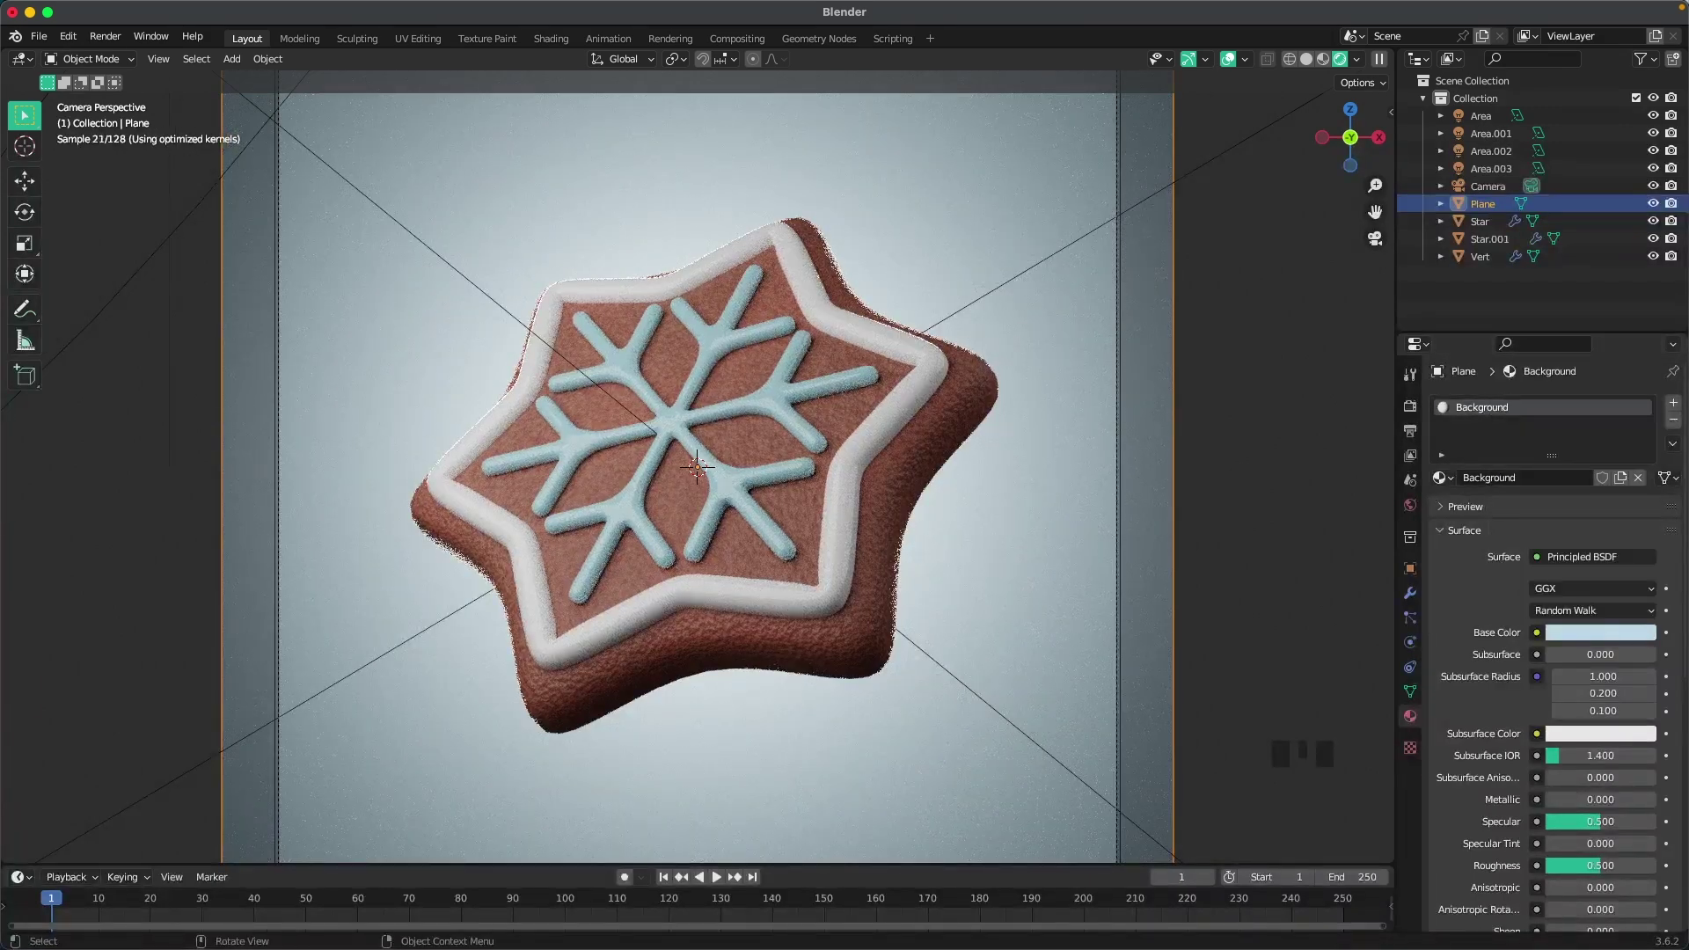
{"action": "left_click", "coordinate": [1255, 585]}
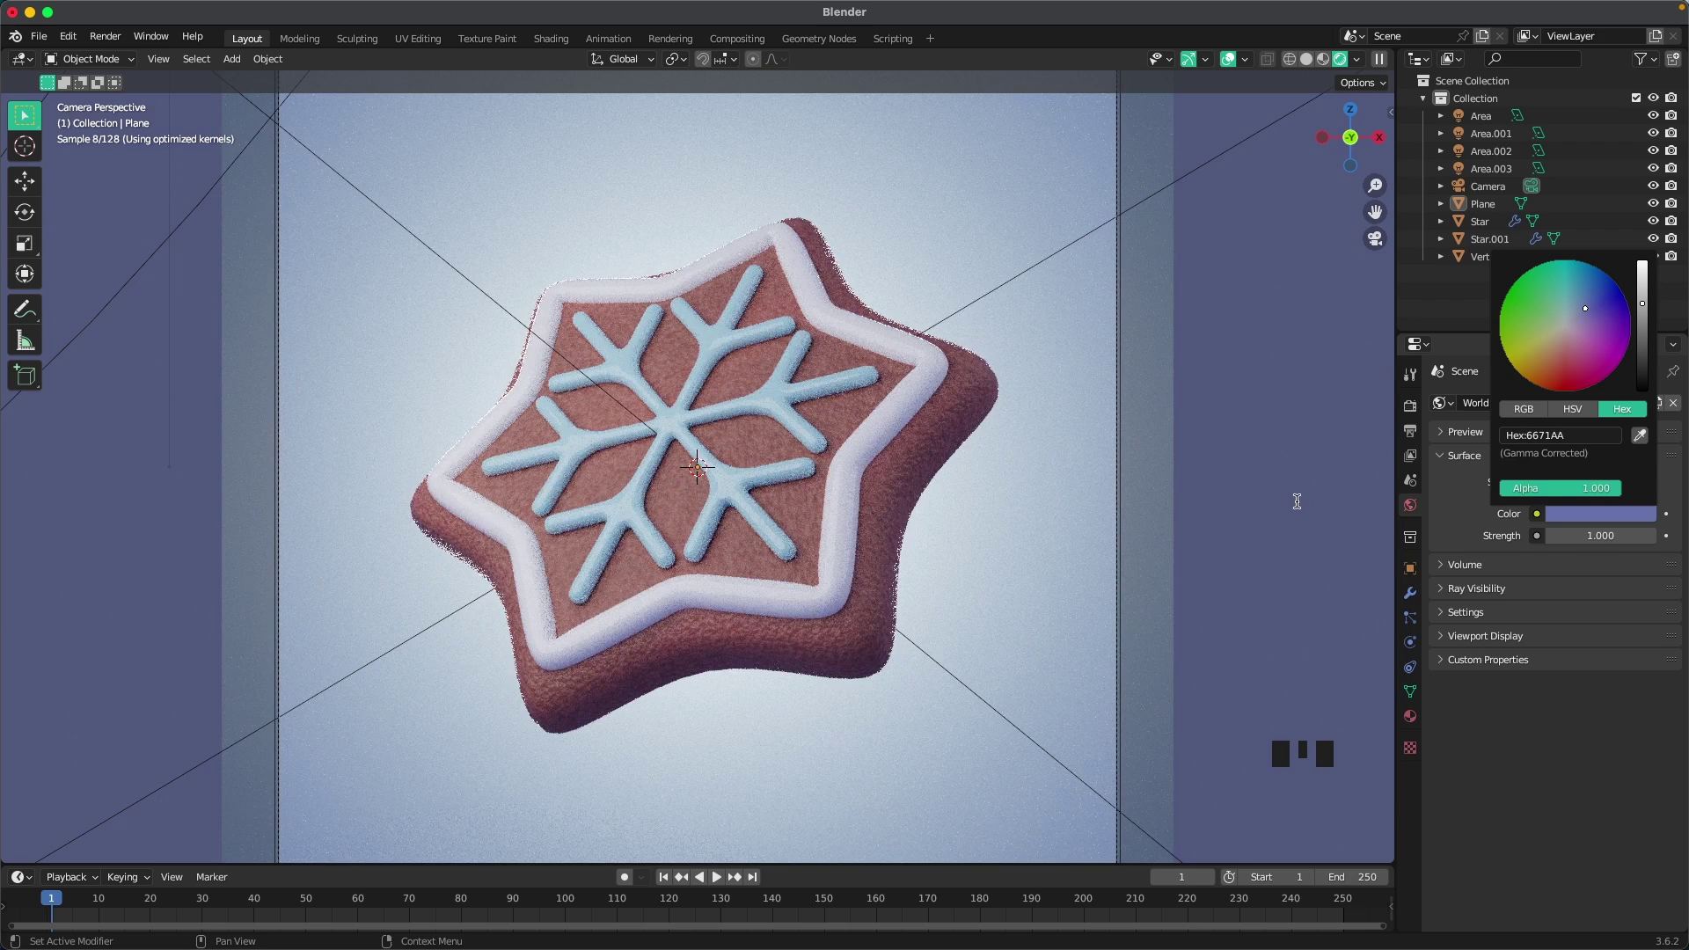
Step: Orbit the view away from the camera to inspect the scene
{"action": "scroll", "scroll_direction": "down", "scroll_amount": 3}
{"action": "scroll", "scroll_direction": "down", "scroll_amount": 3}
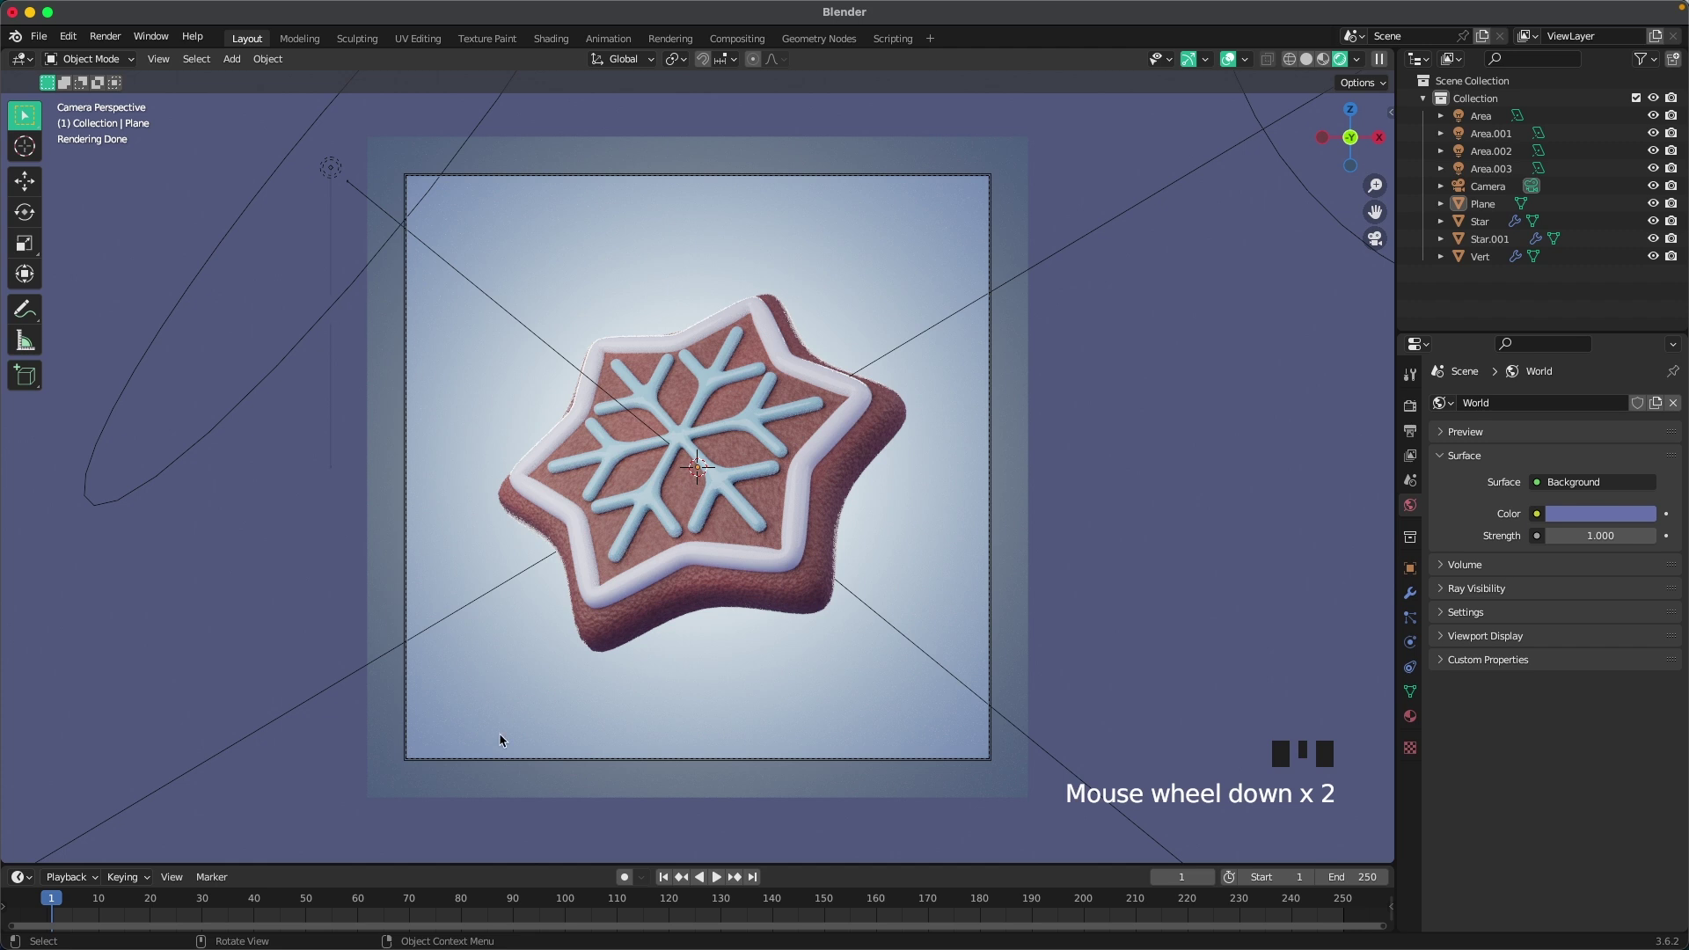
{"action": "left_click_drag", "start_coordinate": [519, 579], "coordinate": [691, 541]}
{"action": "scroll", "scroll_direction": "down", "scroll_amount": 3}
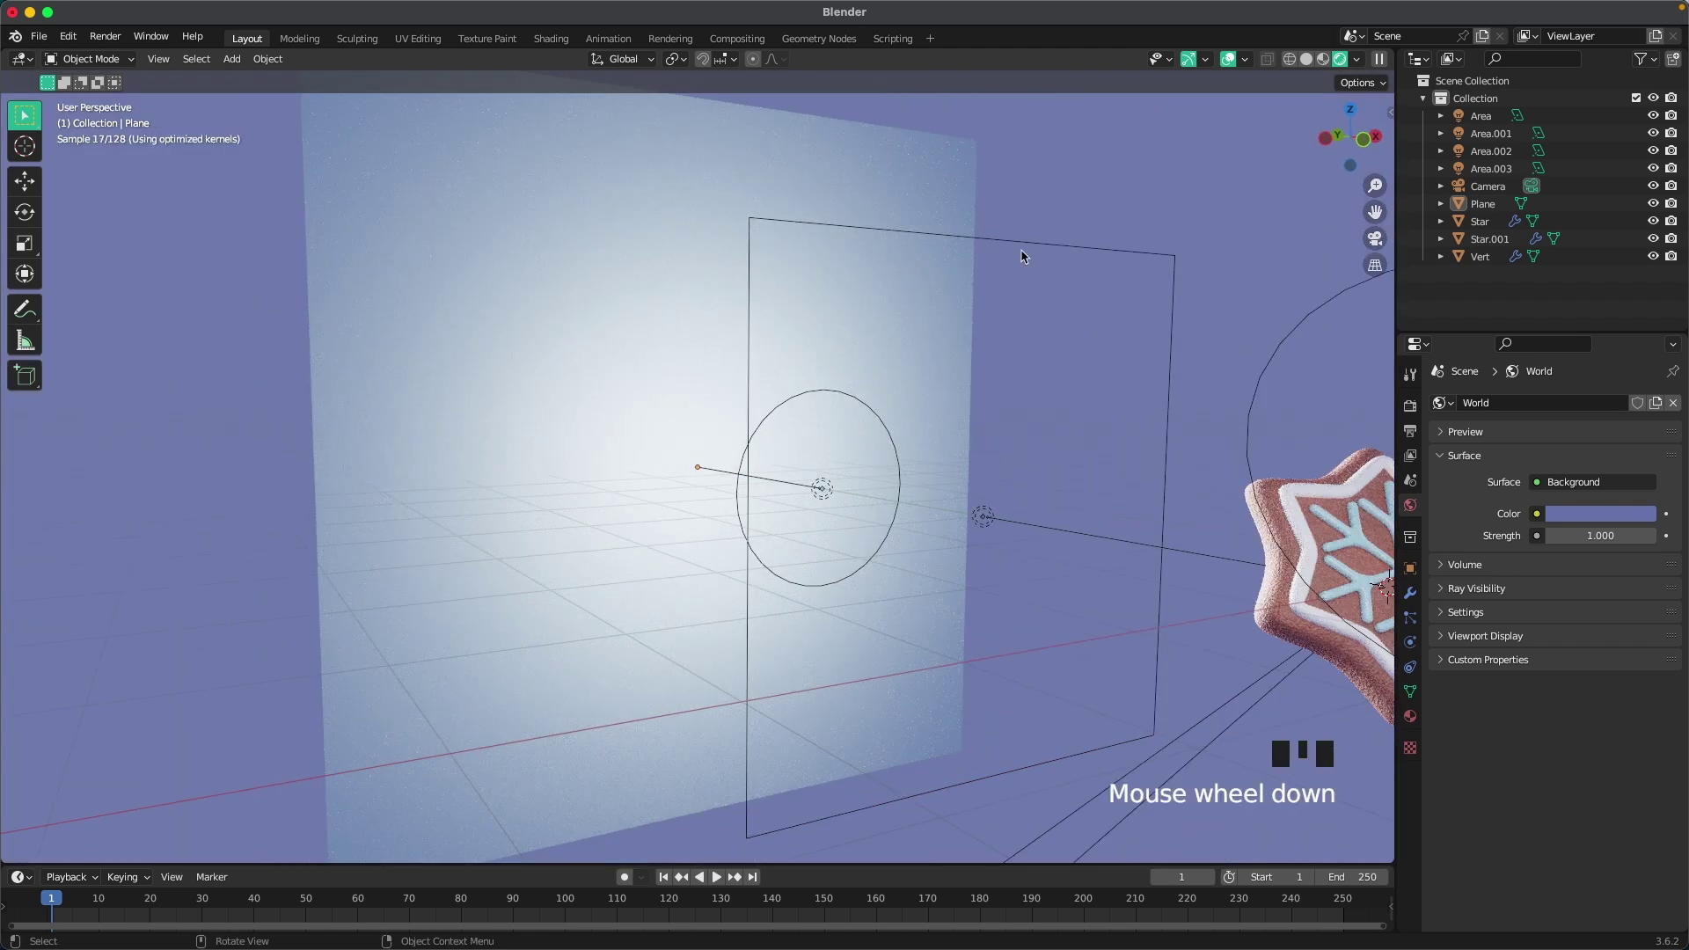
Step: Lower the main Area light's power to 750 W, checking through the camera
{"action": "left_click", "coordinate": [1043, 236]}
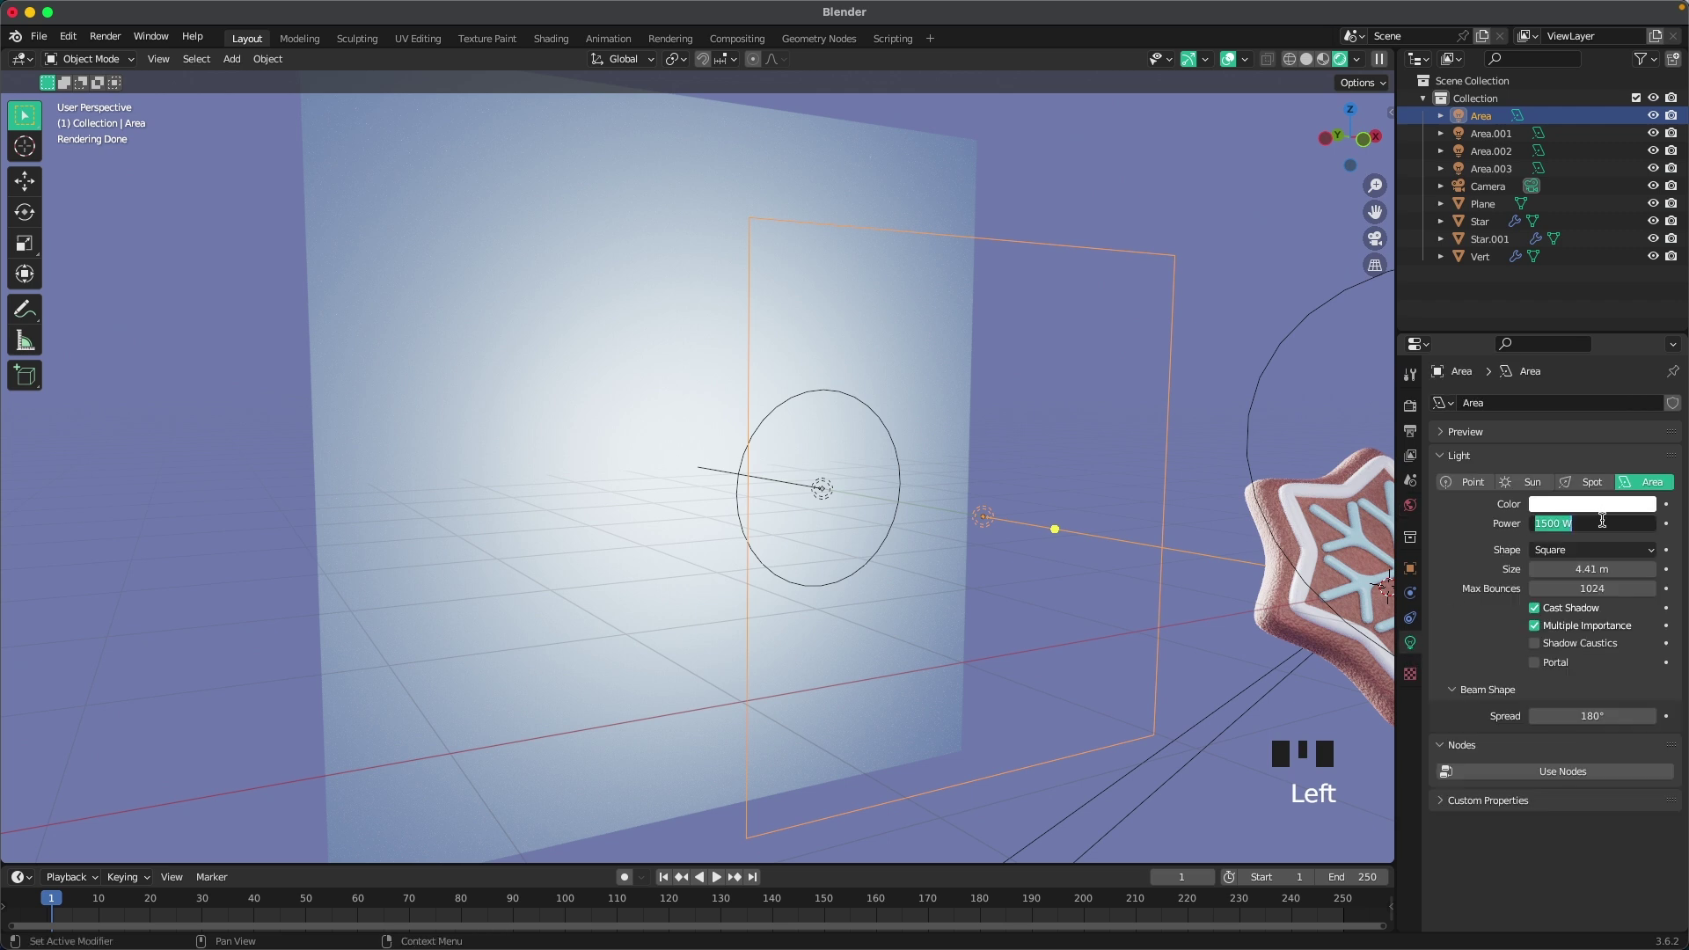
{"action": "key", "text": "1"}
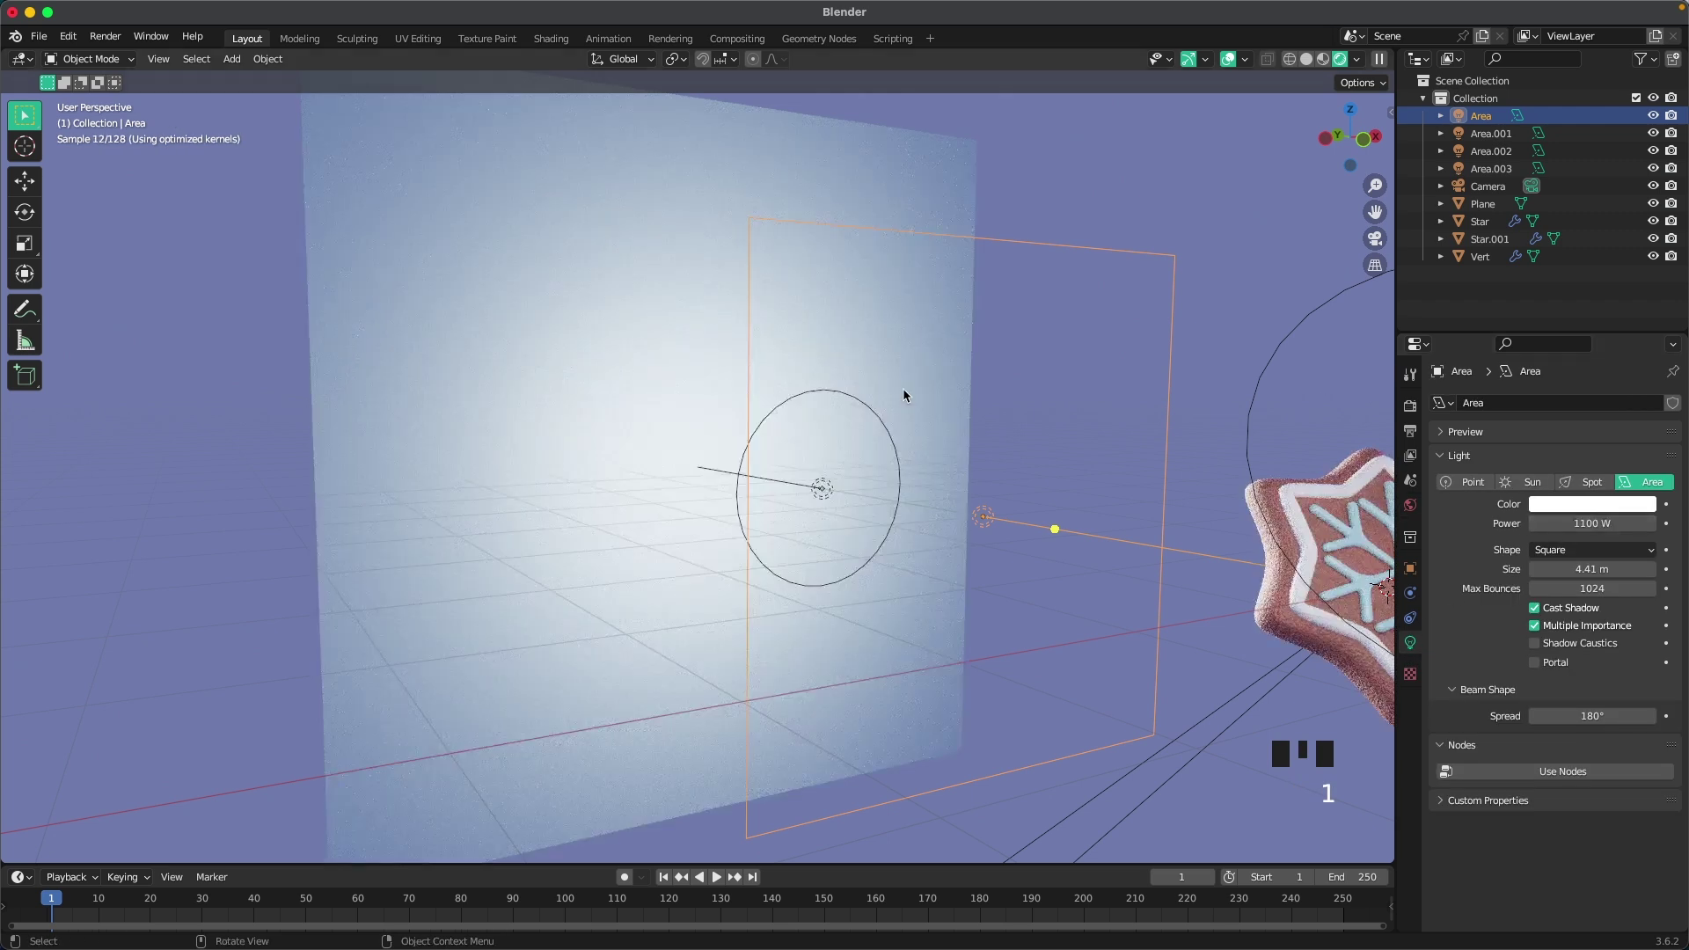
{"action": "key", "text": "`"}
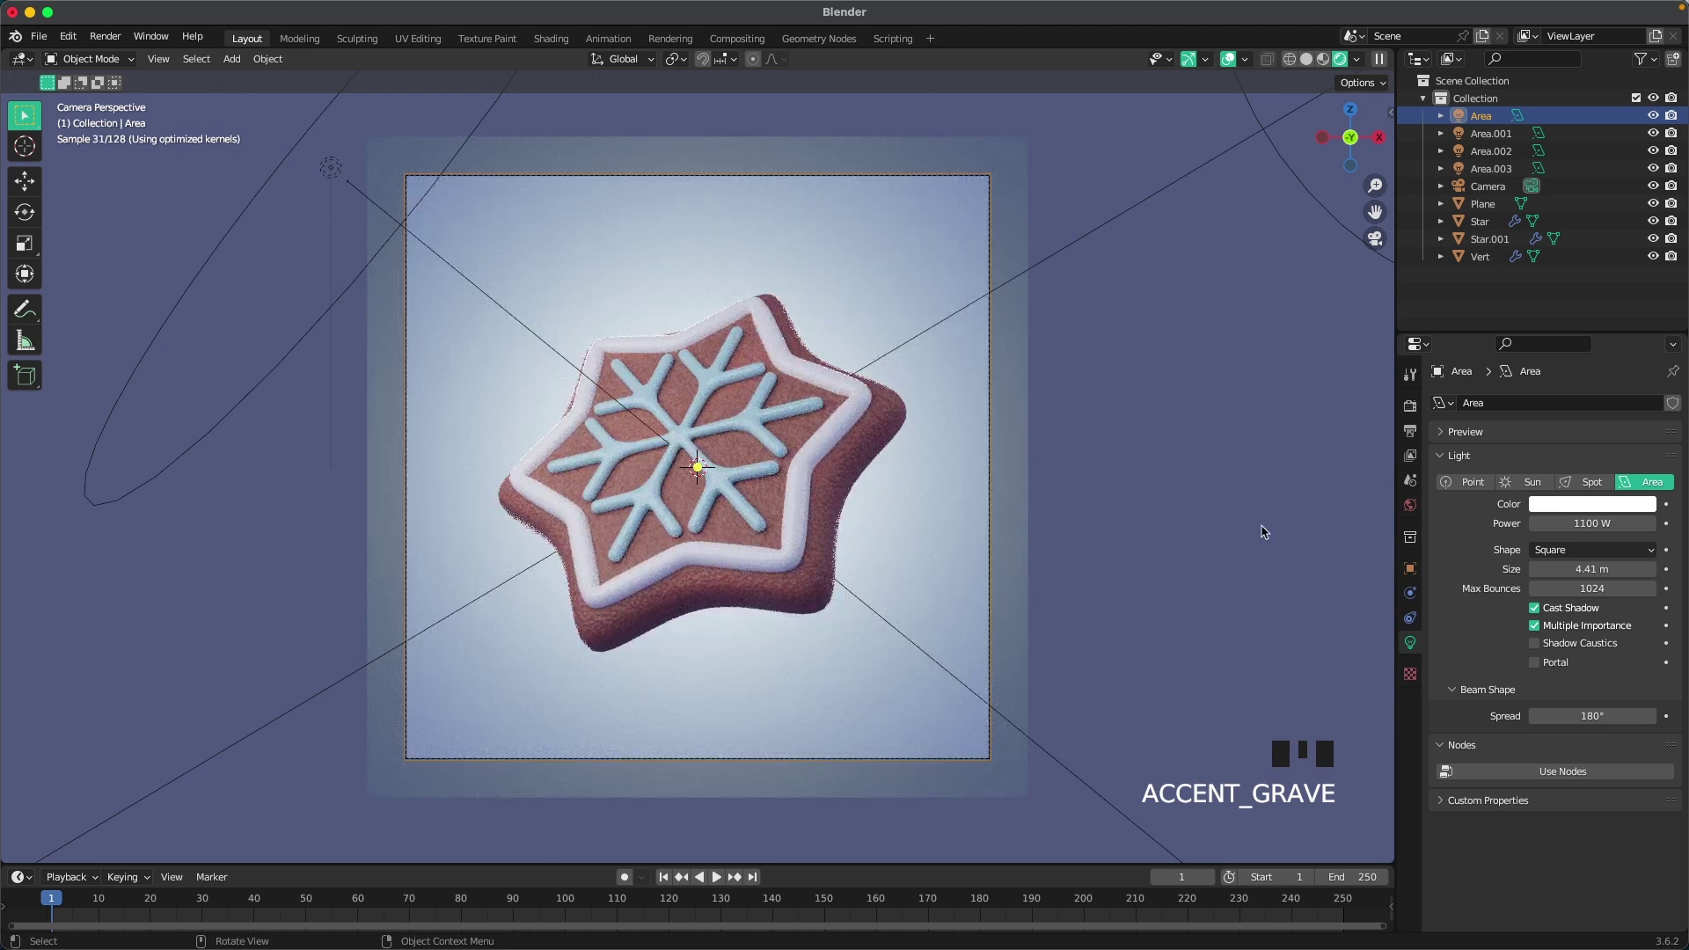
{"action": "left_click_drag", "start_coordinate": [1621, 523], "coordinate": [321, 165]}
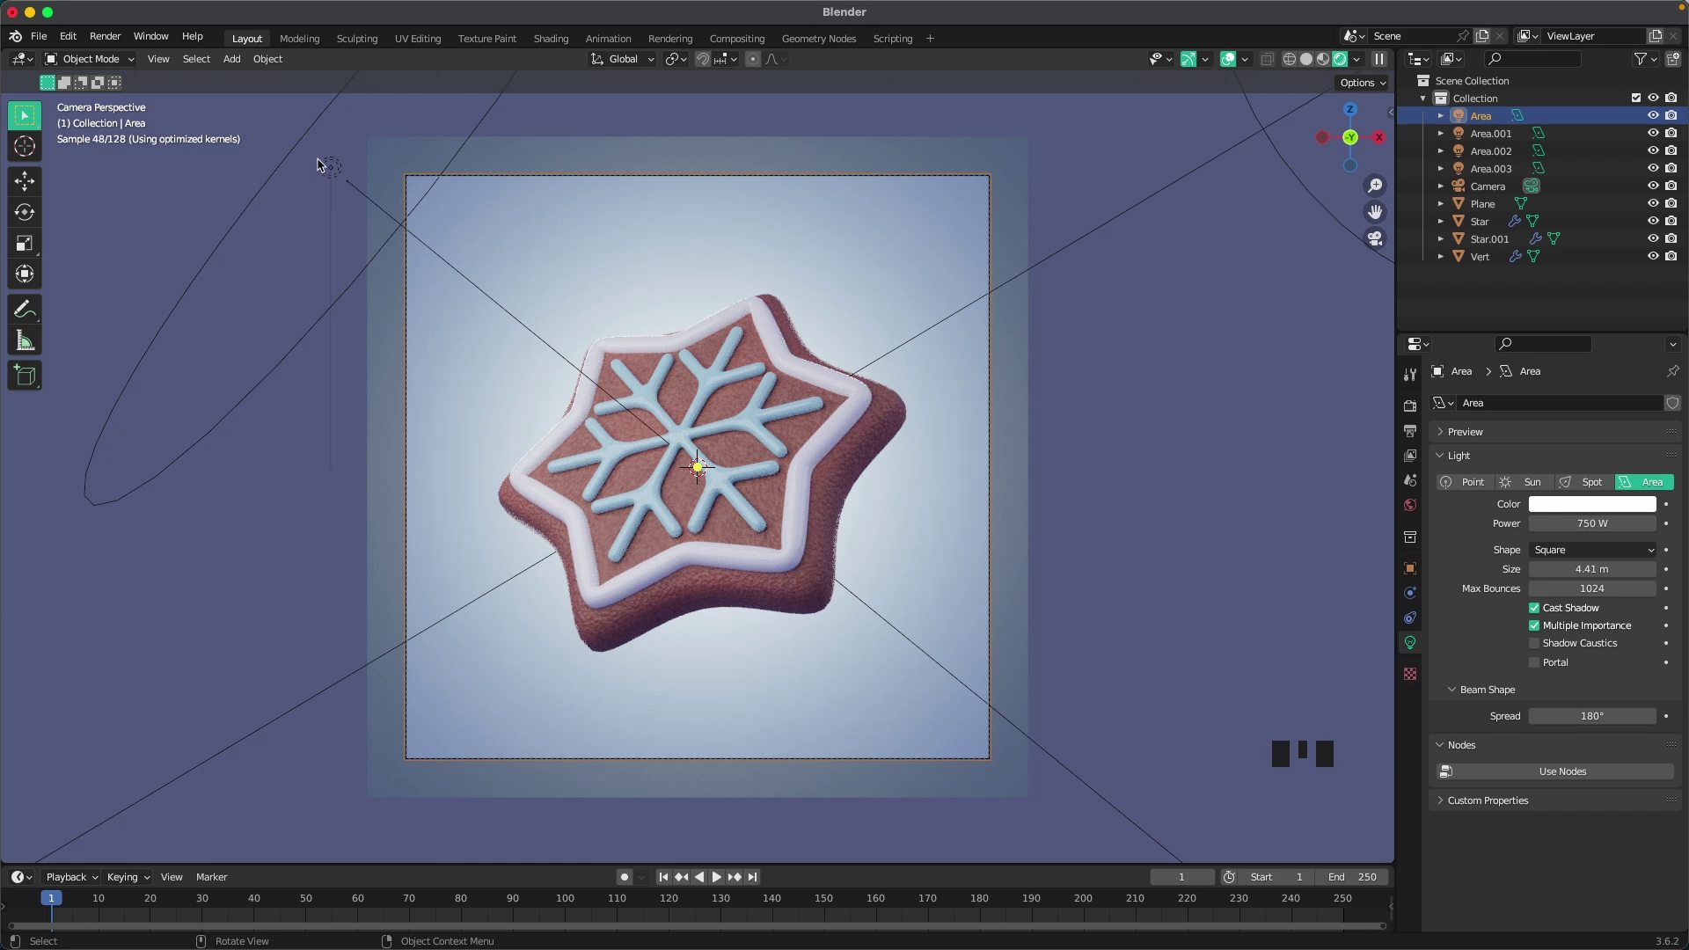
Step: Nudge Area.001 along its Z axis and give it a faint warm off-white tint
{"action": "key", "text": "g"}
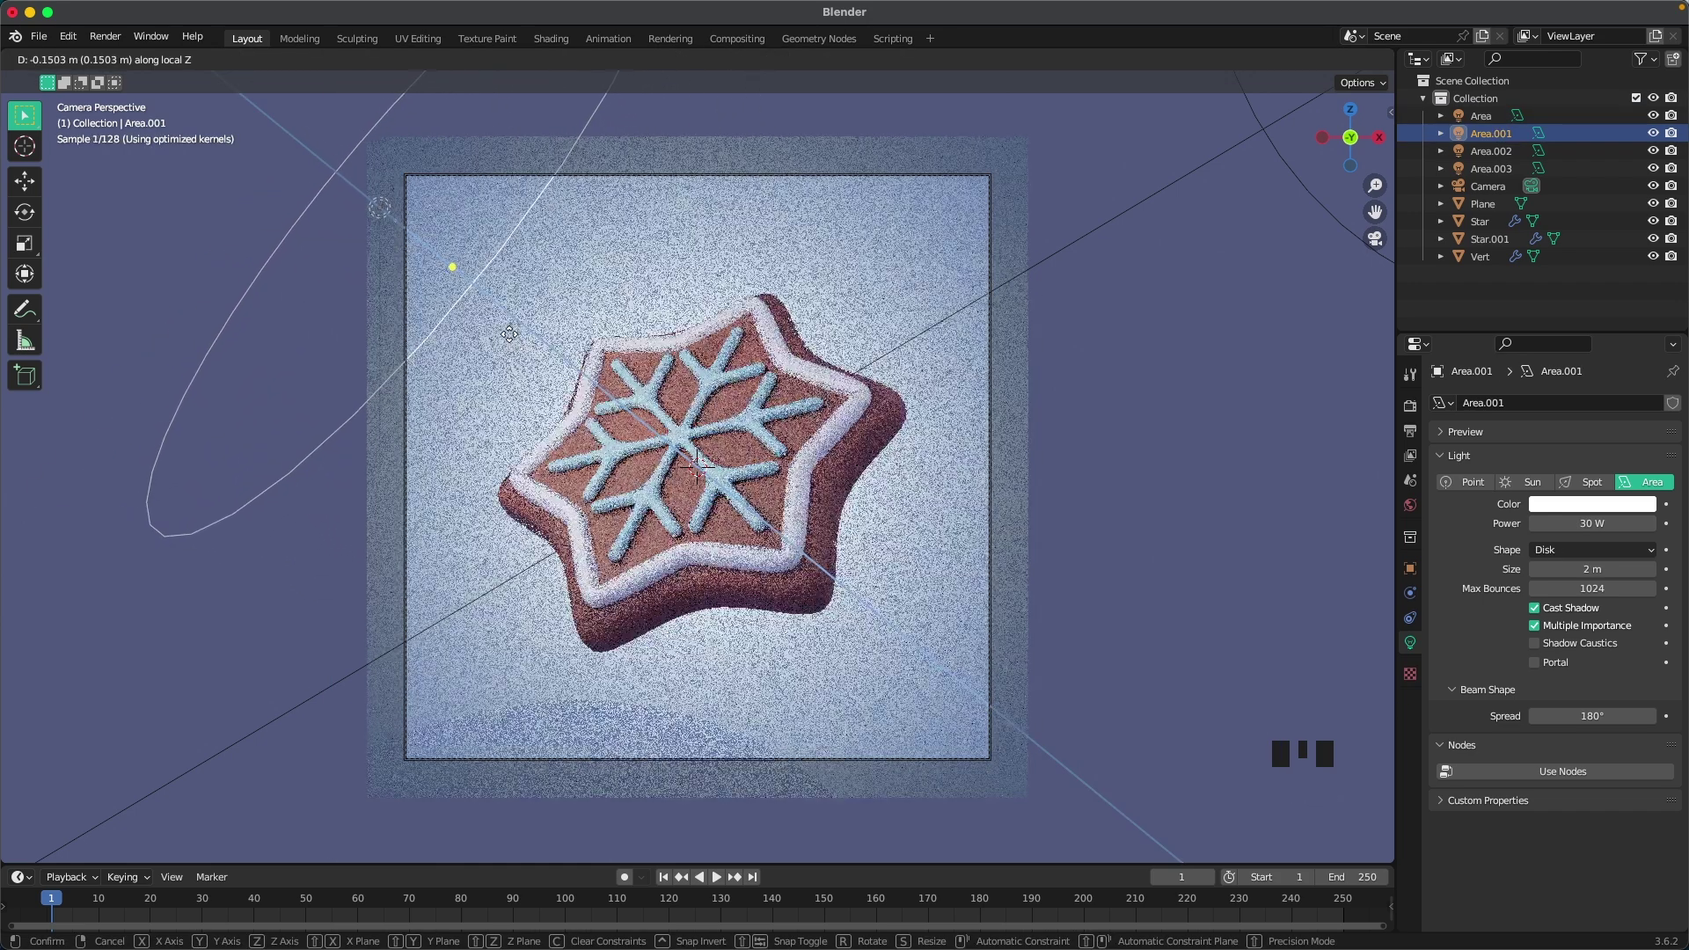
{"action": "left_click", "coordinate": [1582, 496]}
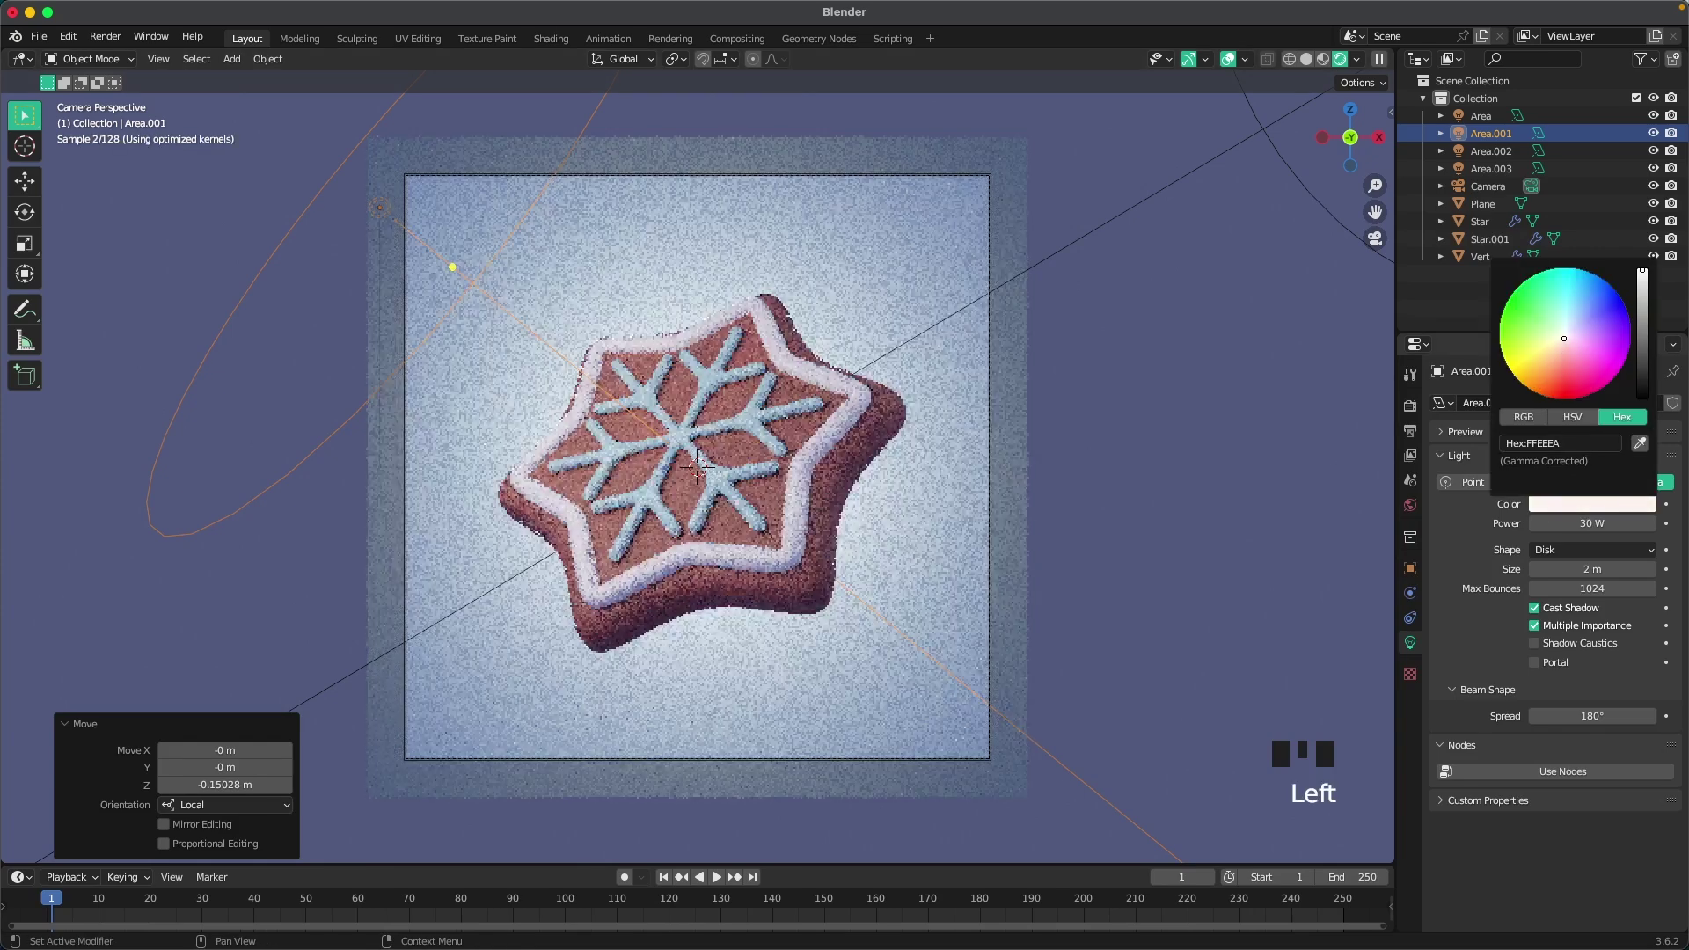
{"action": "left_click_drag", "start_coordinate": [1139, 442], "coordinate": [1122, 439]}
{"action": "scroll", "scroll_direction": "down", "scroll_amount": 3}
{"action": "scroll", "scroll_direction": "up", "scroll_amount": 3}
{"action": "left_click", "coordinate": [1238, 457]}
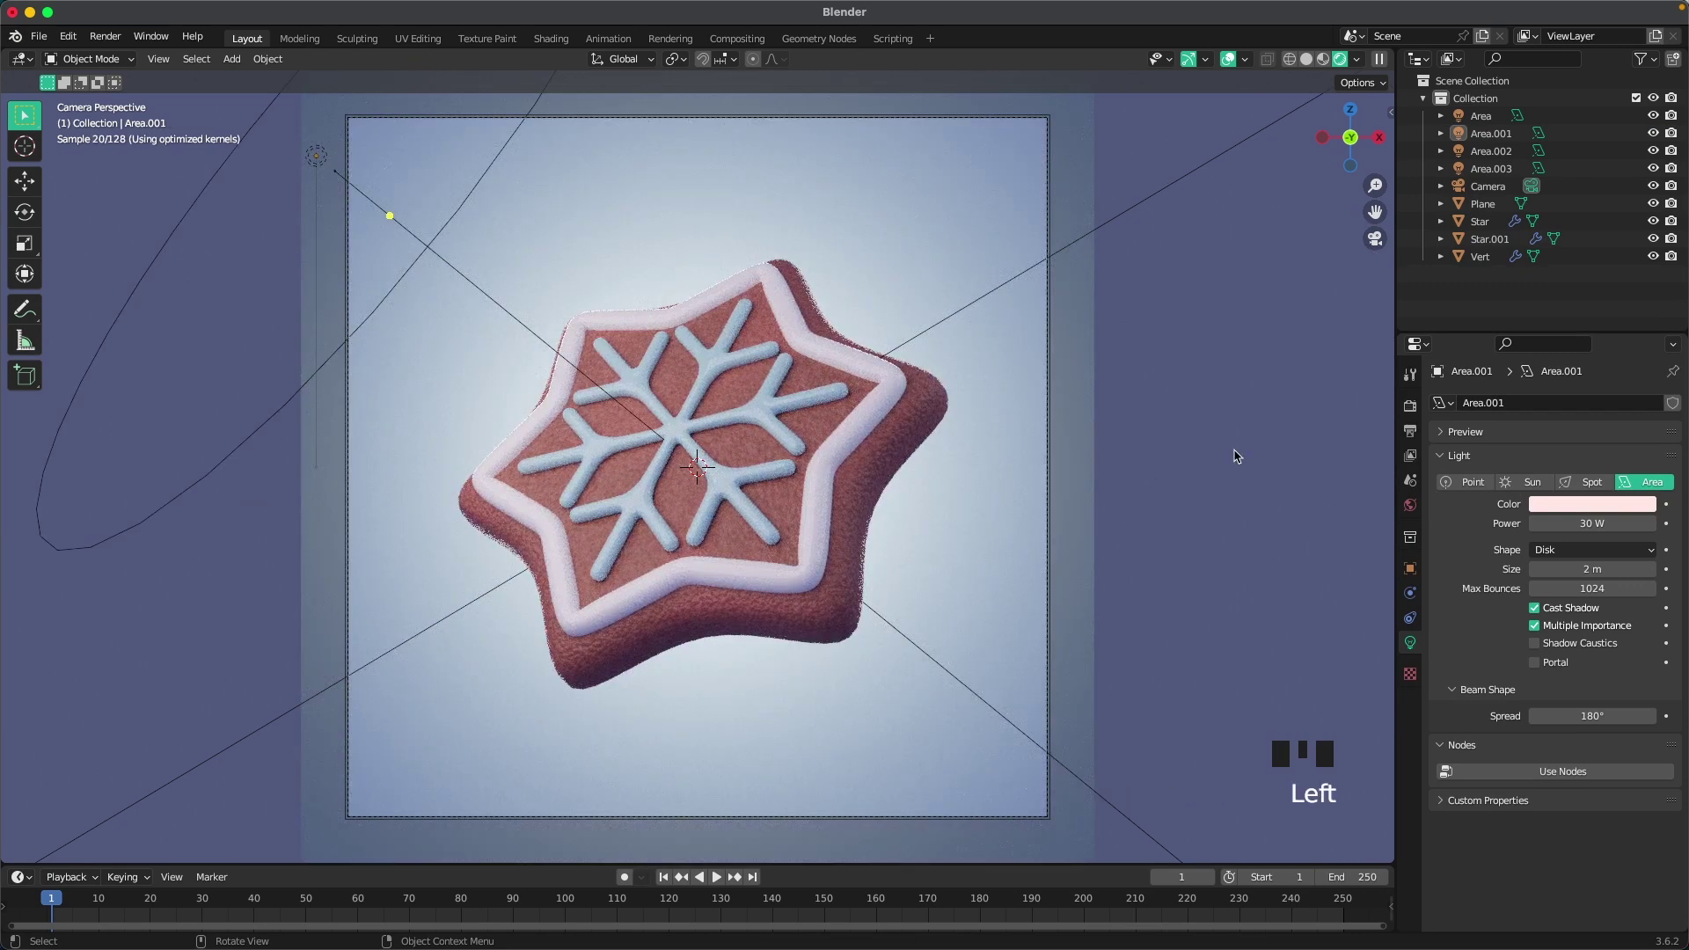